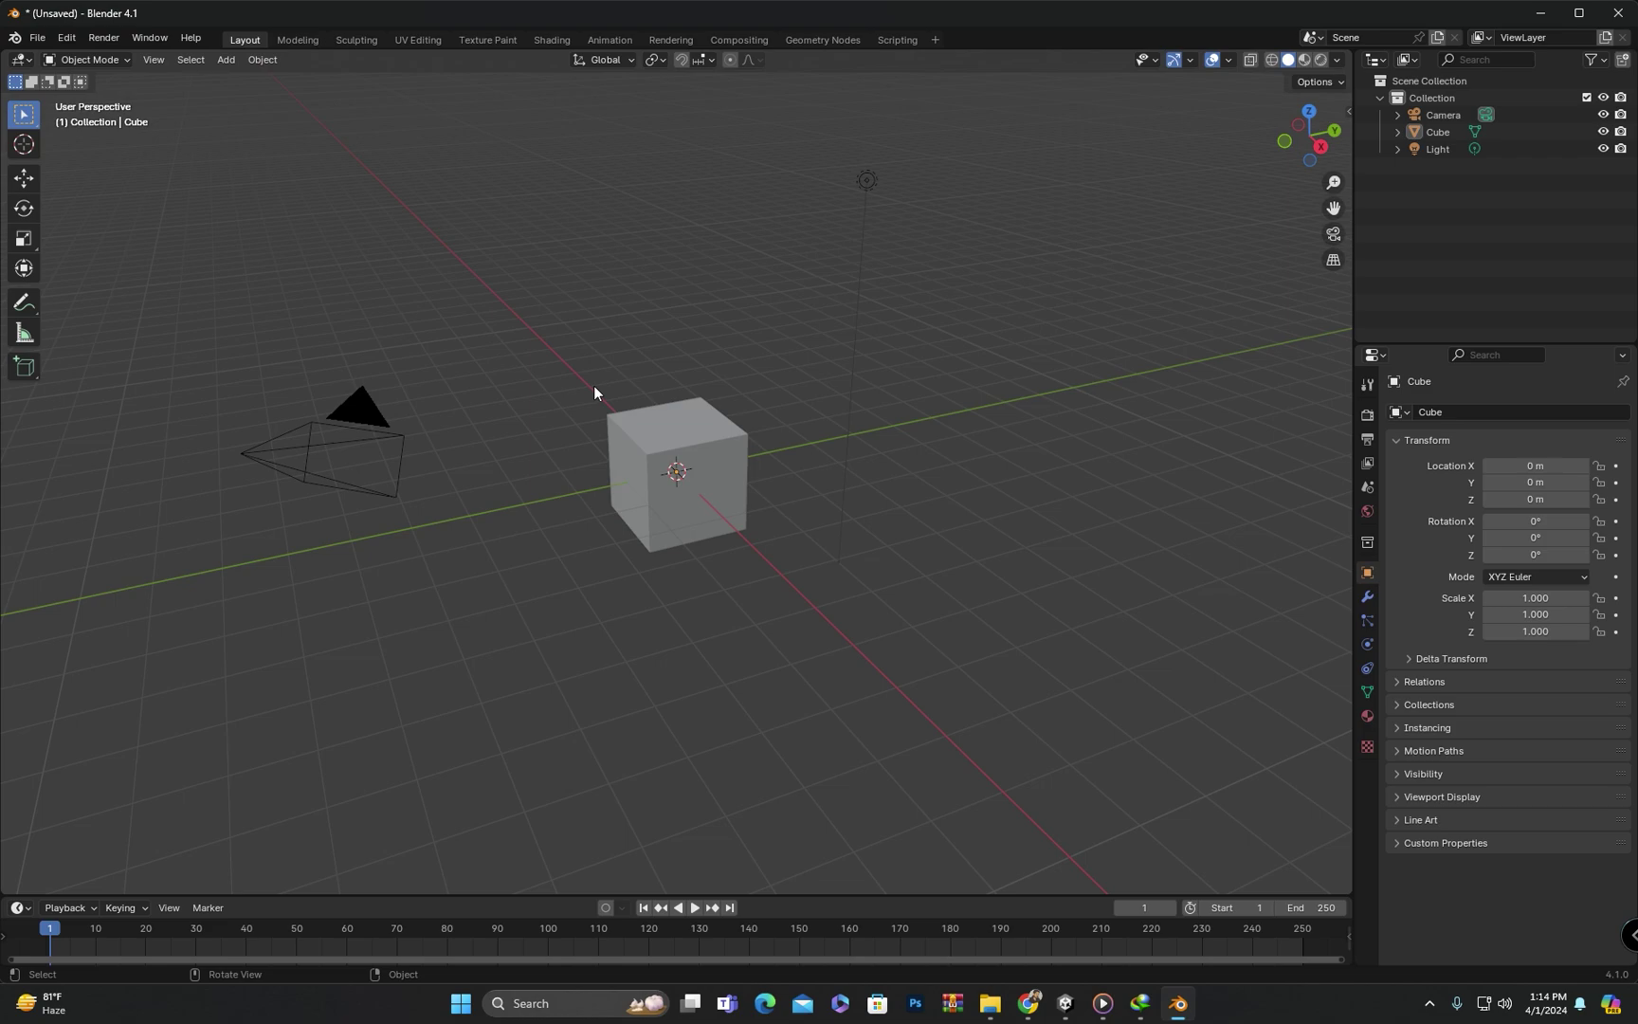
- Delete the default Cube so only the camera and light remain in the scene
key("alt+F9")
left_click_drag(613, 396, 740, 435)
left_click(740, 436)
key("Delete")
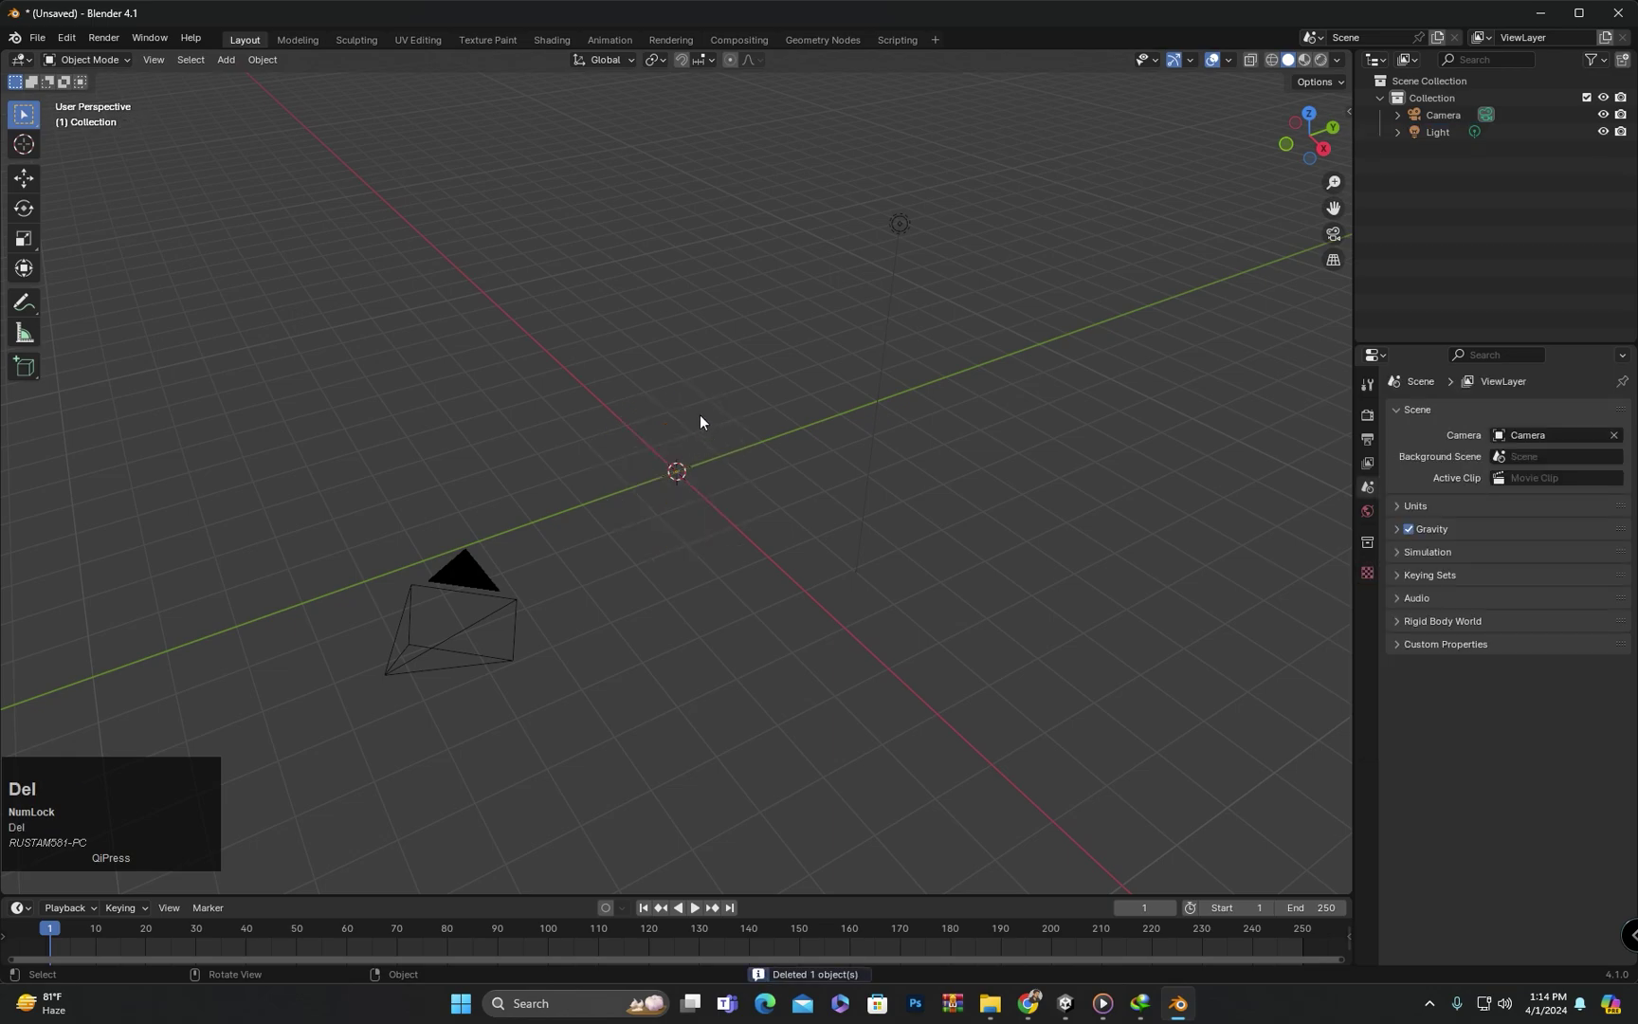
- Orbit around the origin and reach the Viewport Overlays popover for the axis guides
left_click(705, 421)
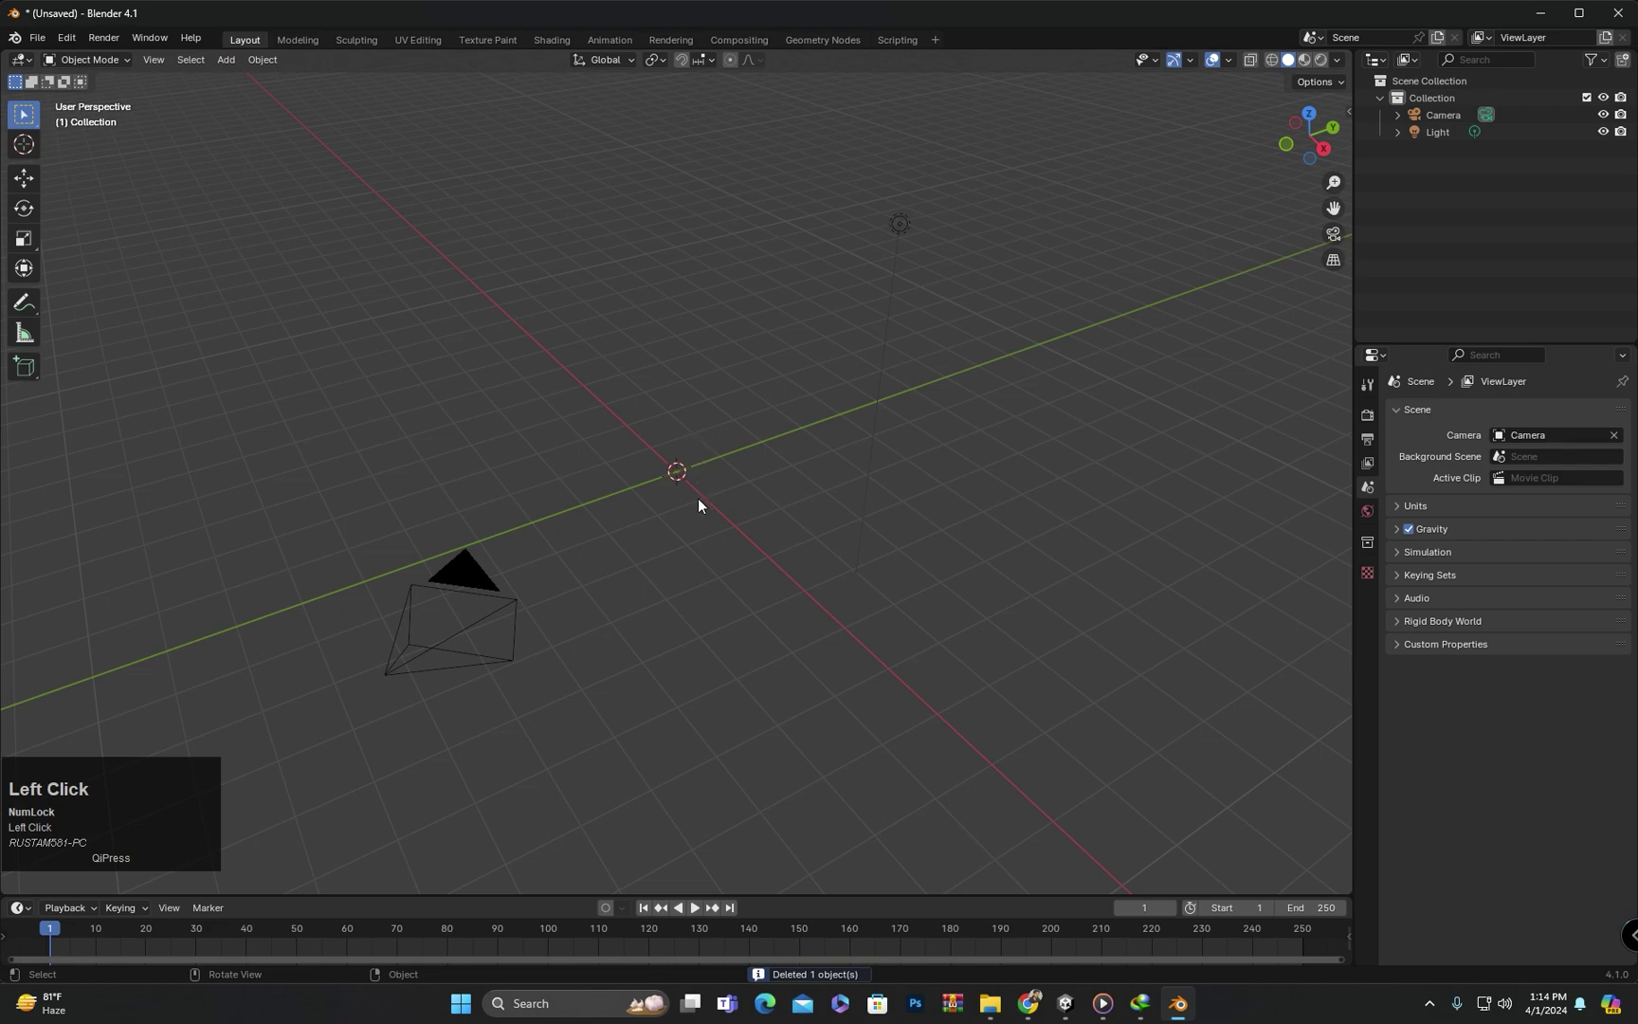
left_click_drag(704, 510, 721, 483)
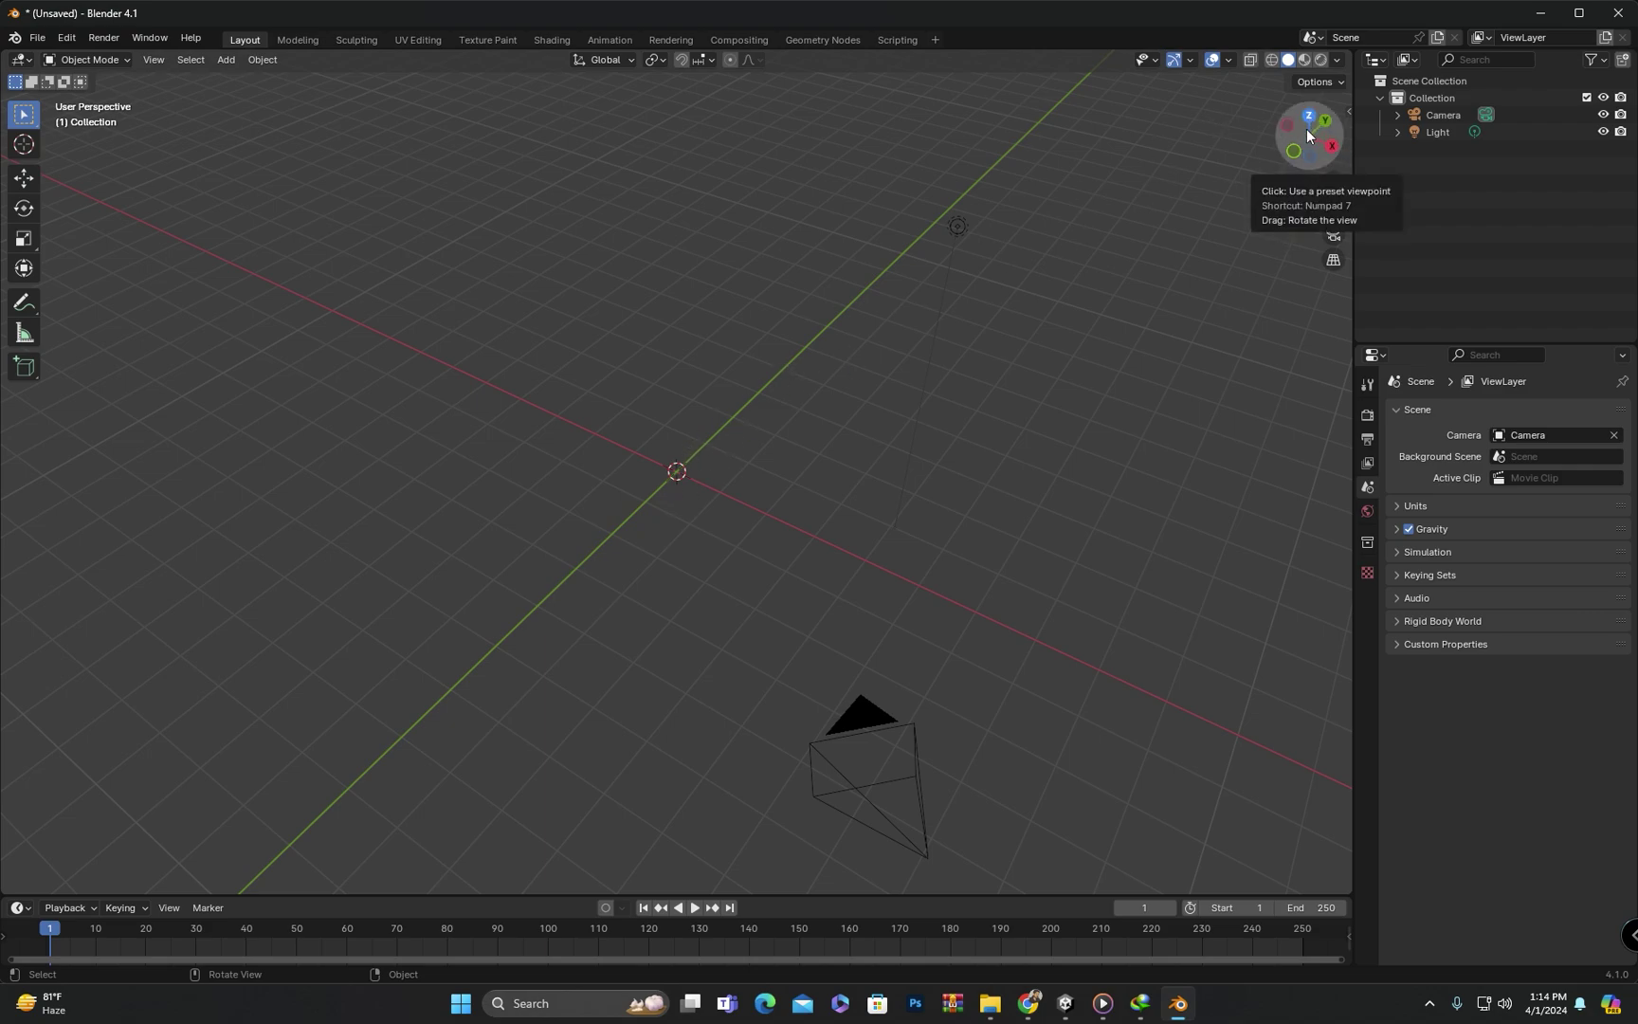
left_click_drag(707, 520, 702, 308)
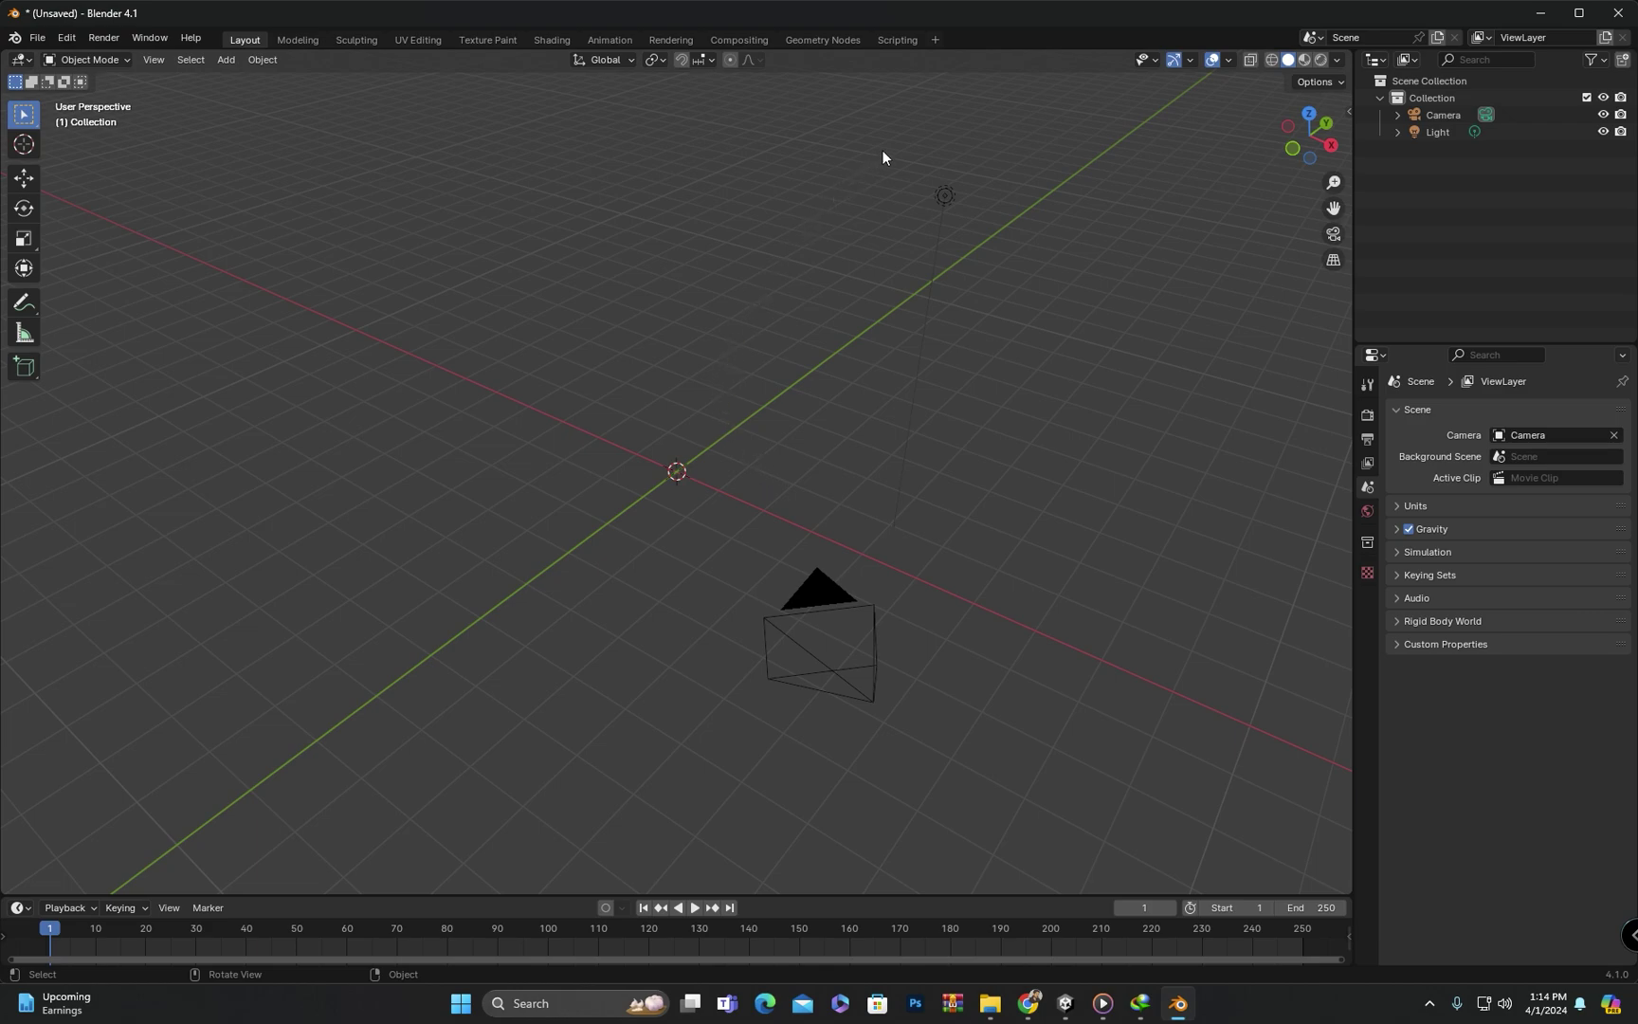
left_click_drag(1236, 68, 1336, 150)
left_click(1336, 150)
left_click_drag(427, 565, 689, 469)
scroll("up", 3)
left_click_drag(708, 459, 1233, 64)
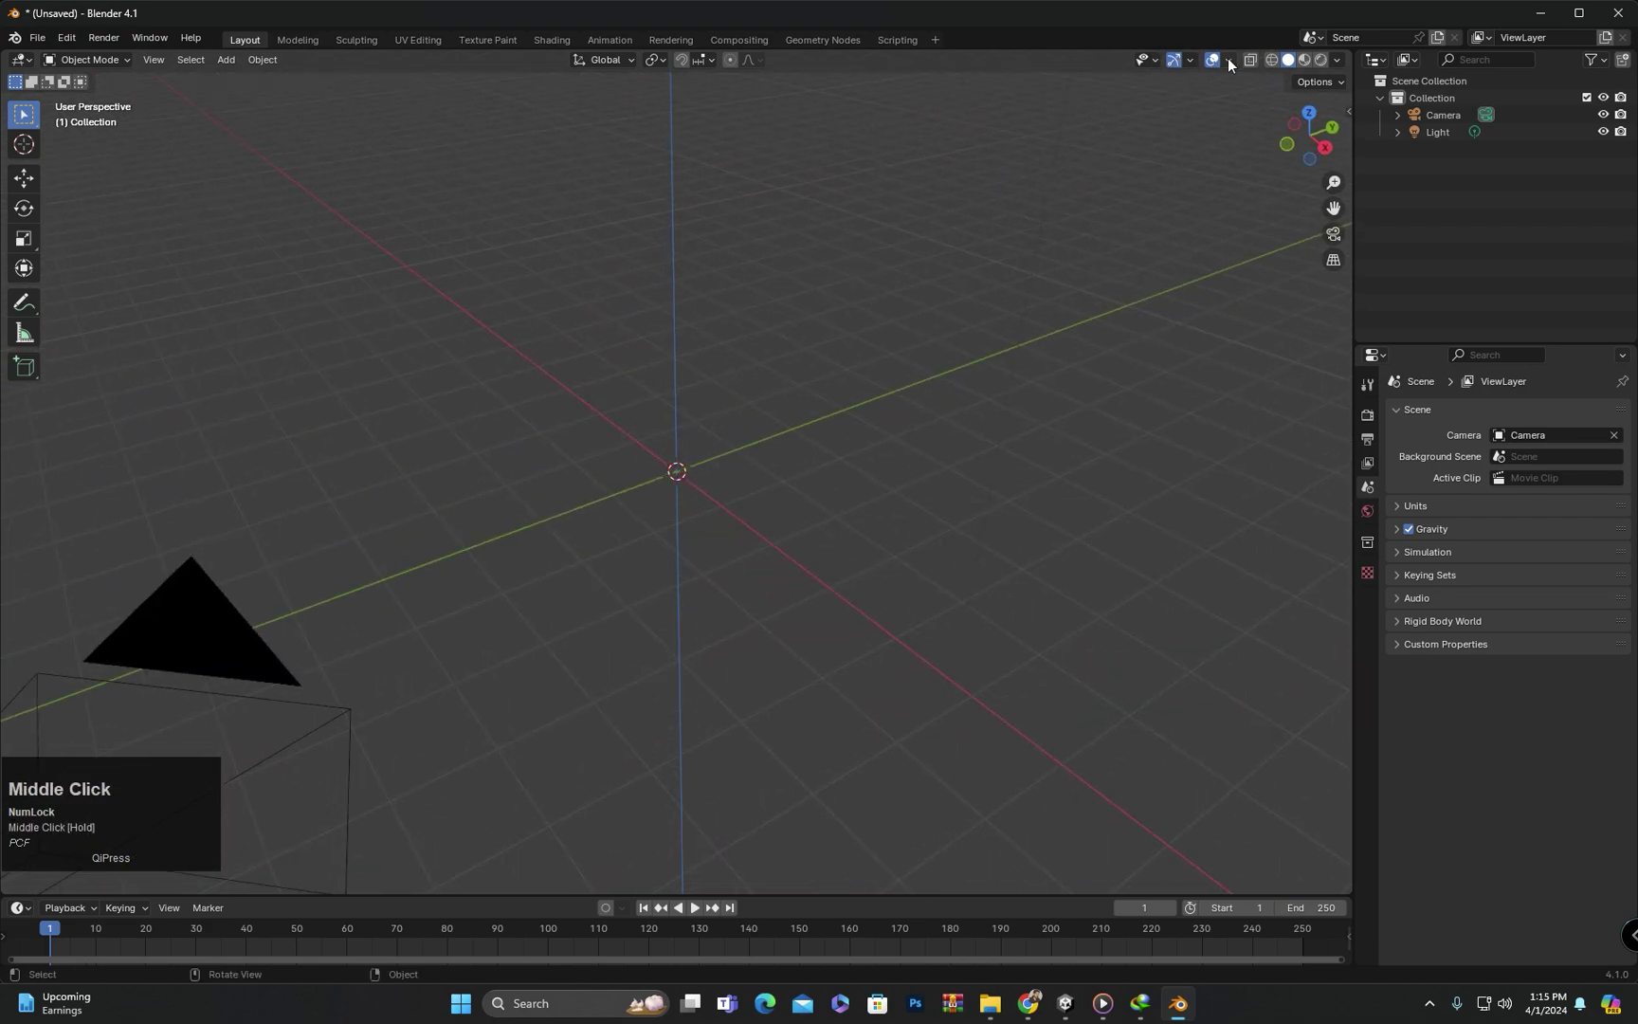
- Enable the Z axis guide, close the overlays popover and zoom in around the origin
left_click(1233, 63)
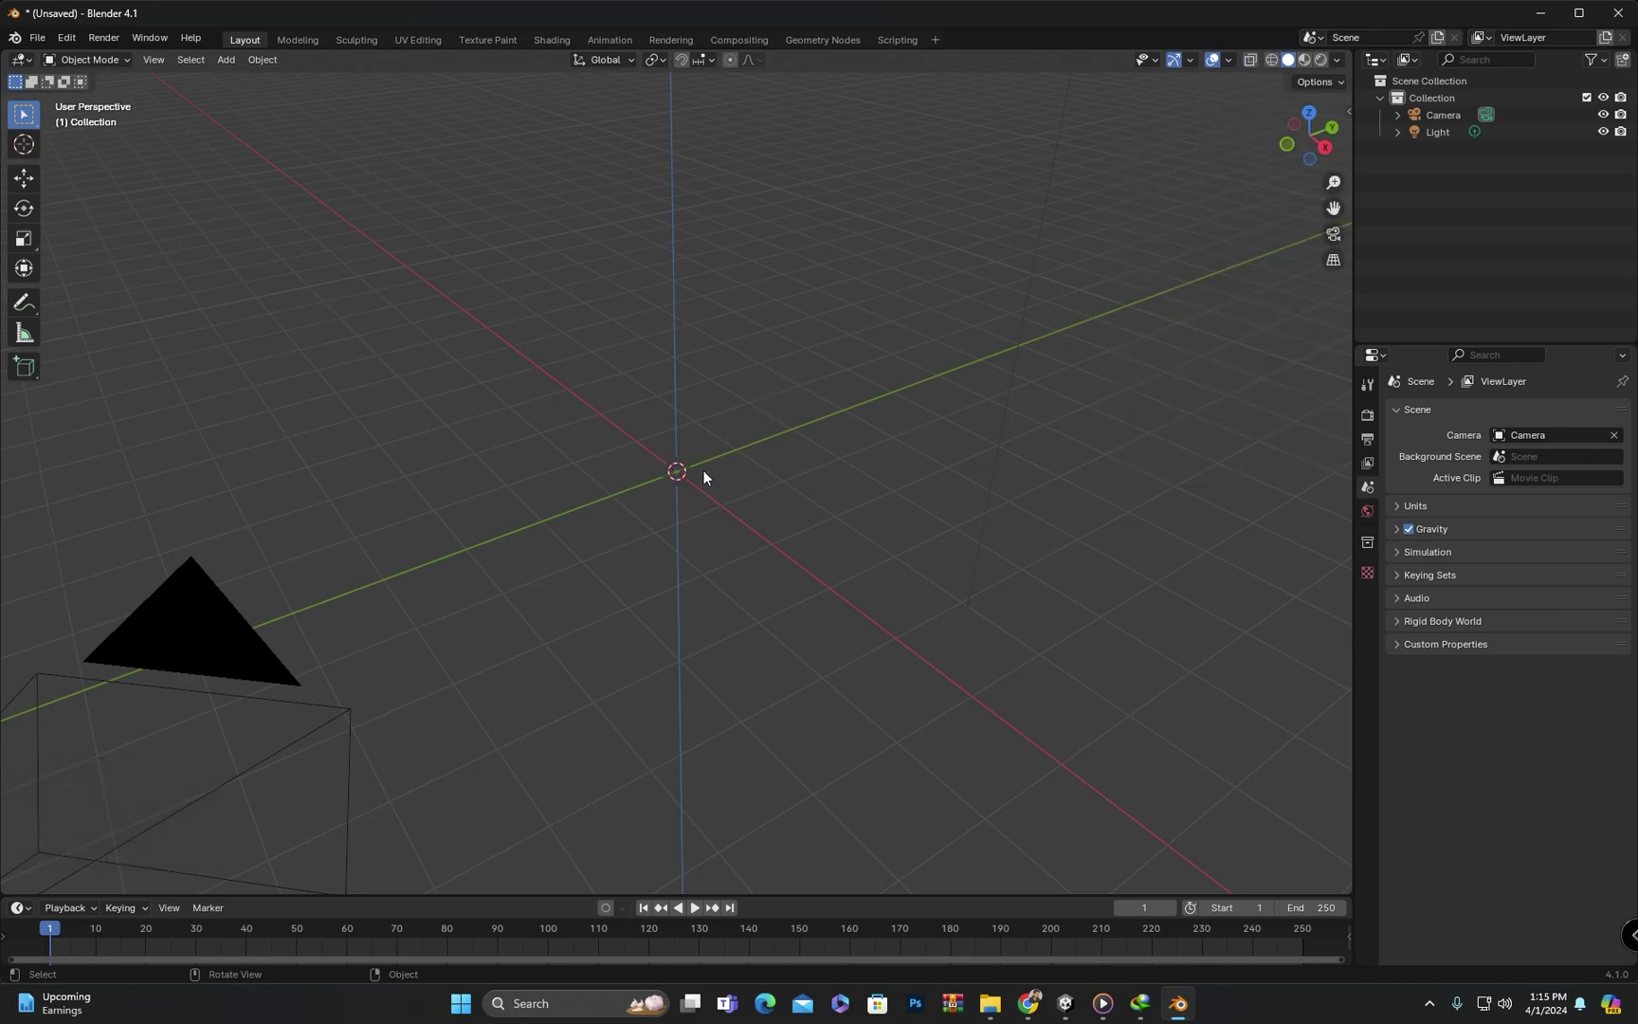
left_click(697, 477)
scroll("up", 3)
left_click(734, 430)
middle_click(693, 454)
scroll("up", 3)
middle_click(729, 481)
scroll("up", 3)
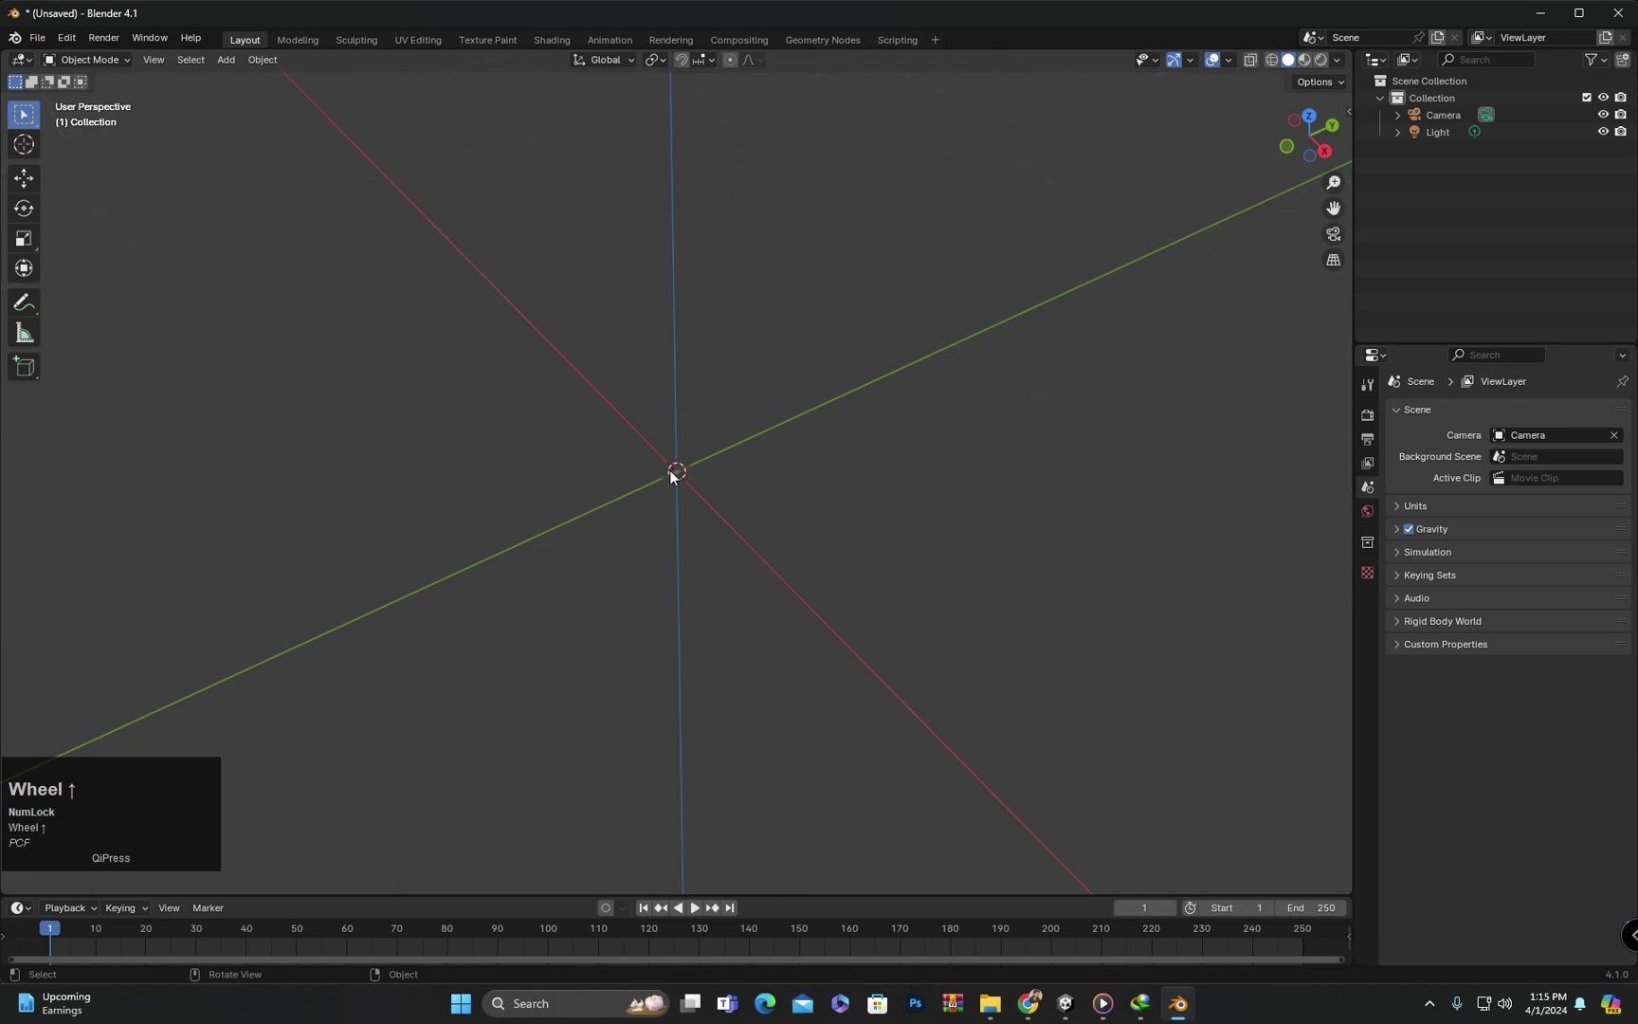
scroll("up", 3)
left_click(683, 479)
scroll("down", 3)
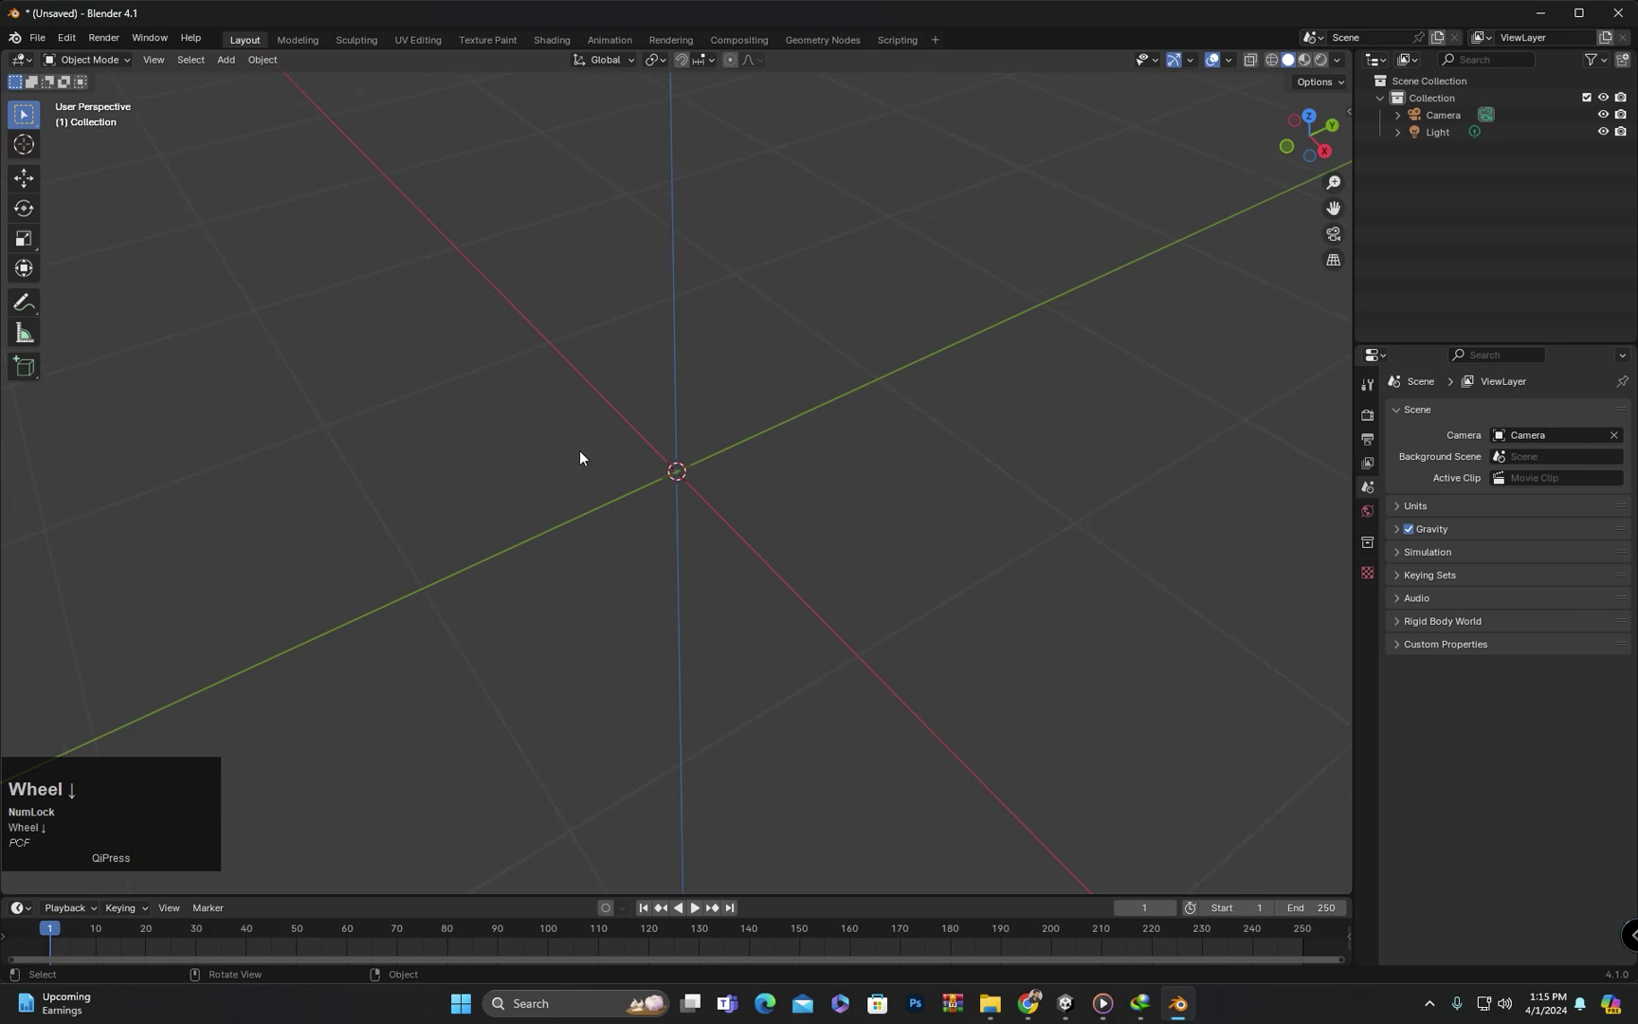
- Orbit and pan around the empty scene's world origin, ending at a lower viewing angle
left_click_drag(578, 492, 1231, 68)
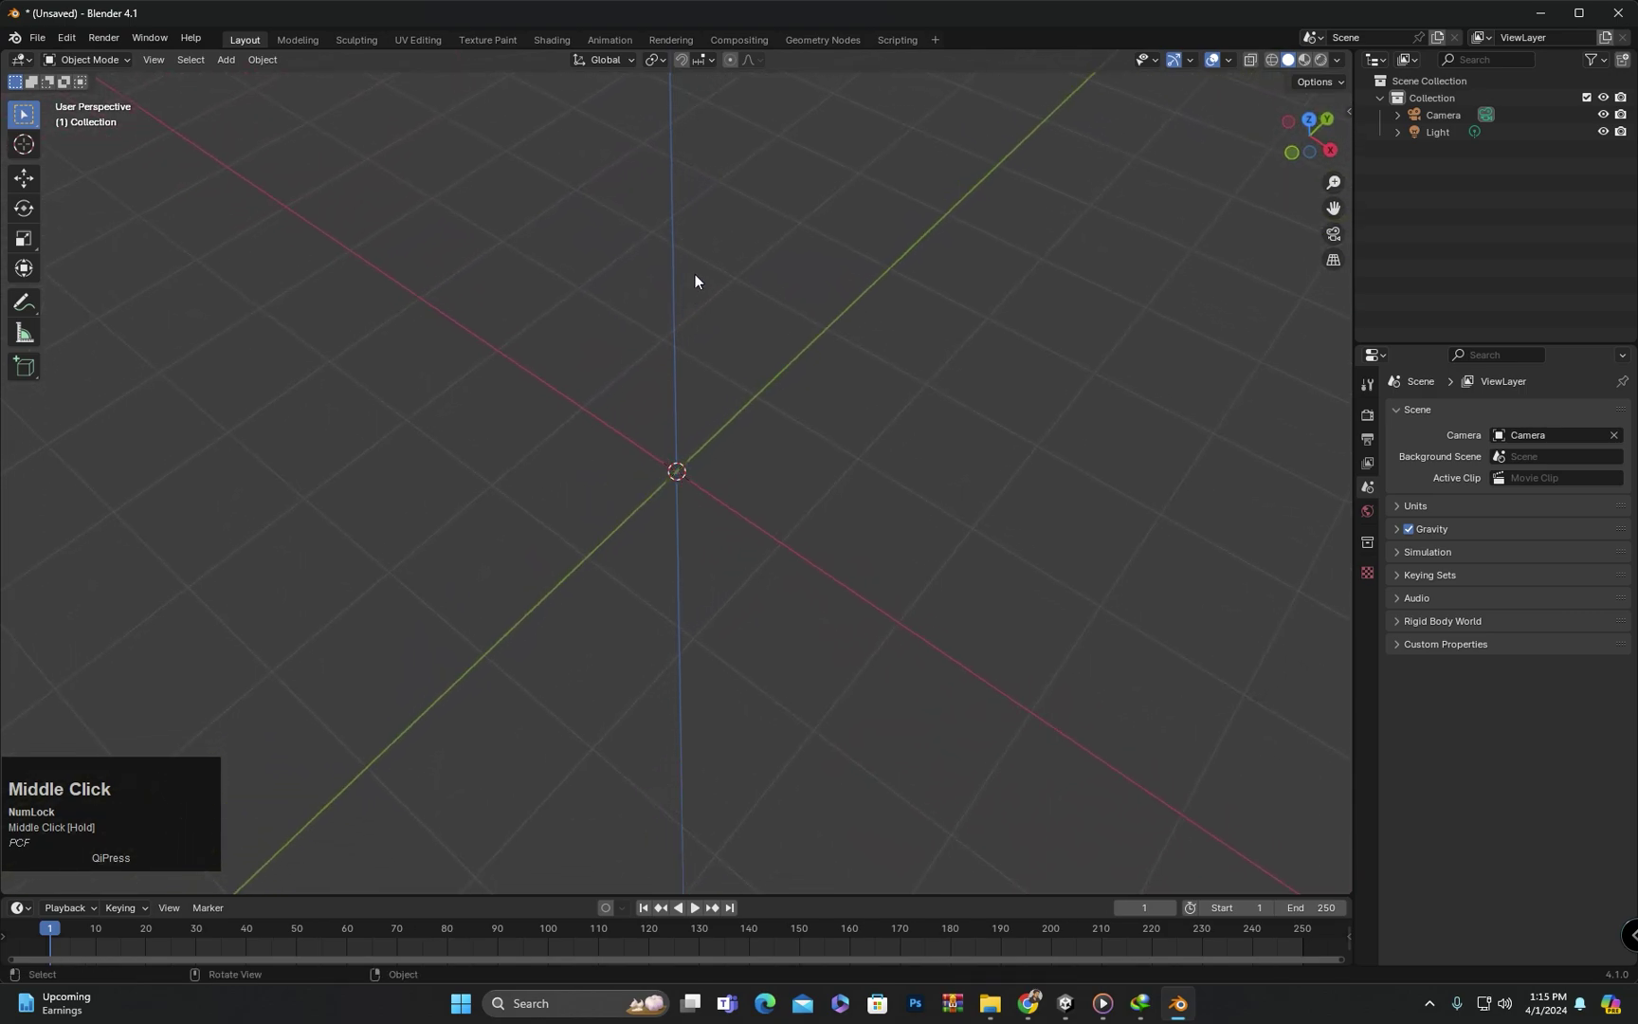
left_click(1231, 68)
middle_click(762, 460)
left_click(701, 405)
scroll("down", 3)
middle_click(730, 440)
scroll("up", 3)
middle_click(747, 452)
scroll("up", 3)
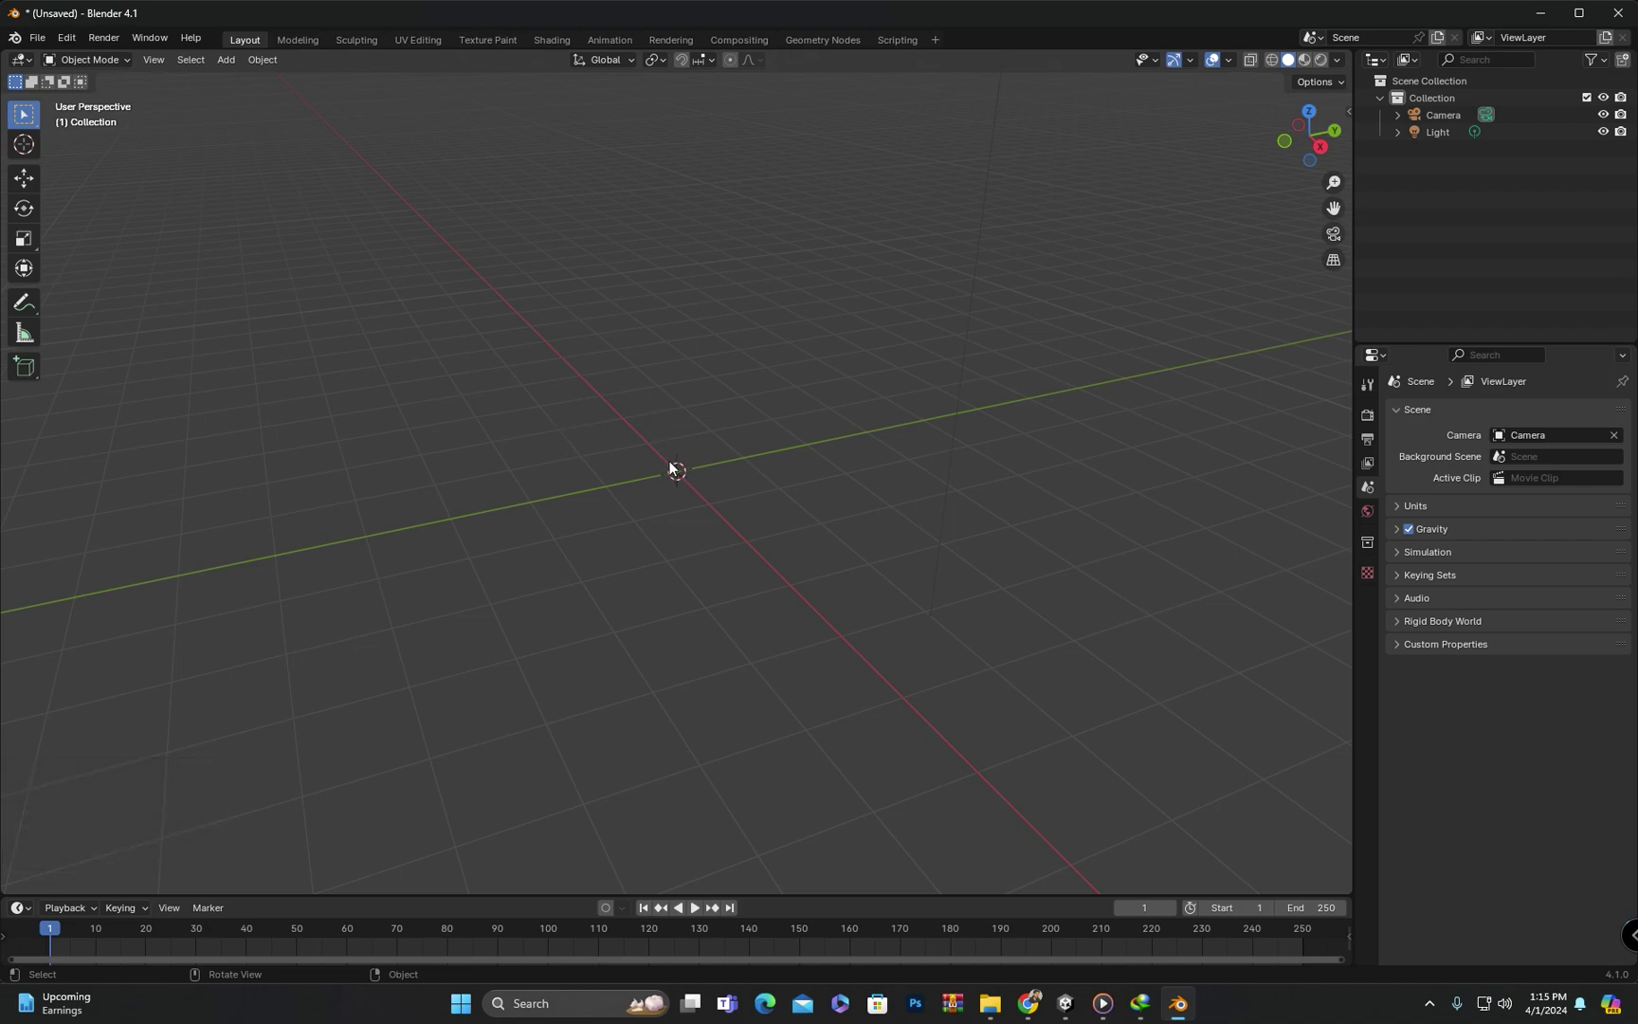
left_click_drag(668, 462, 616, 437)
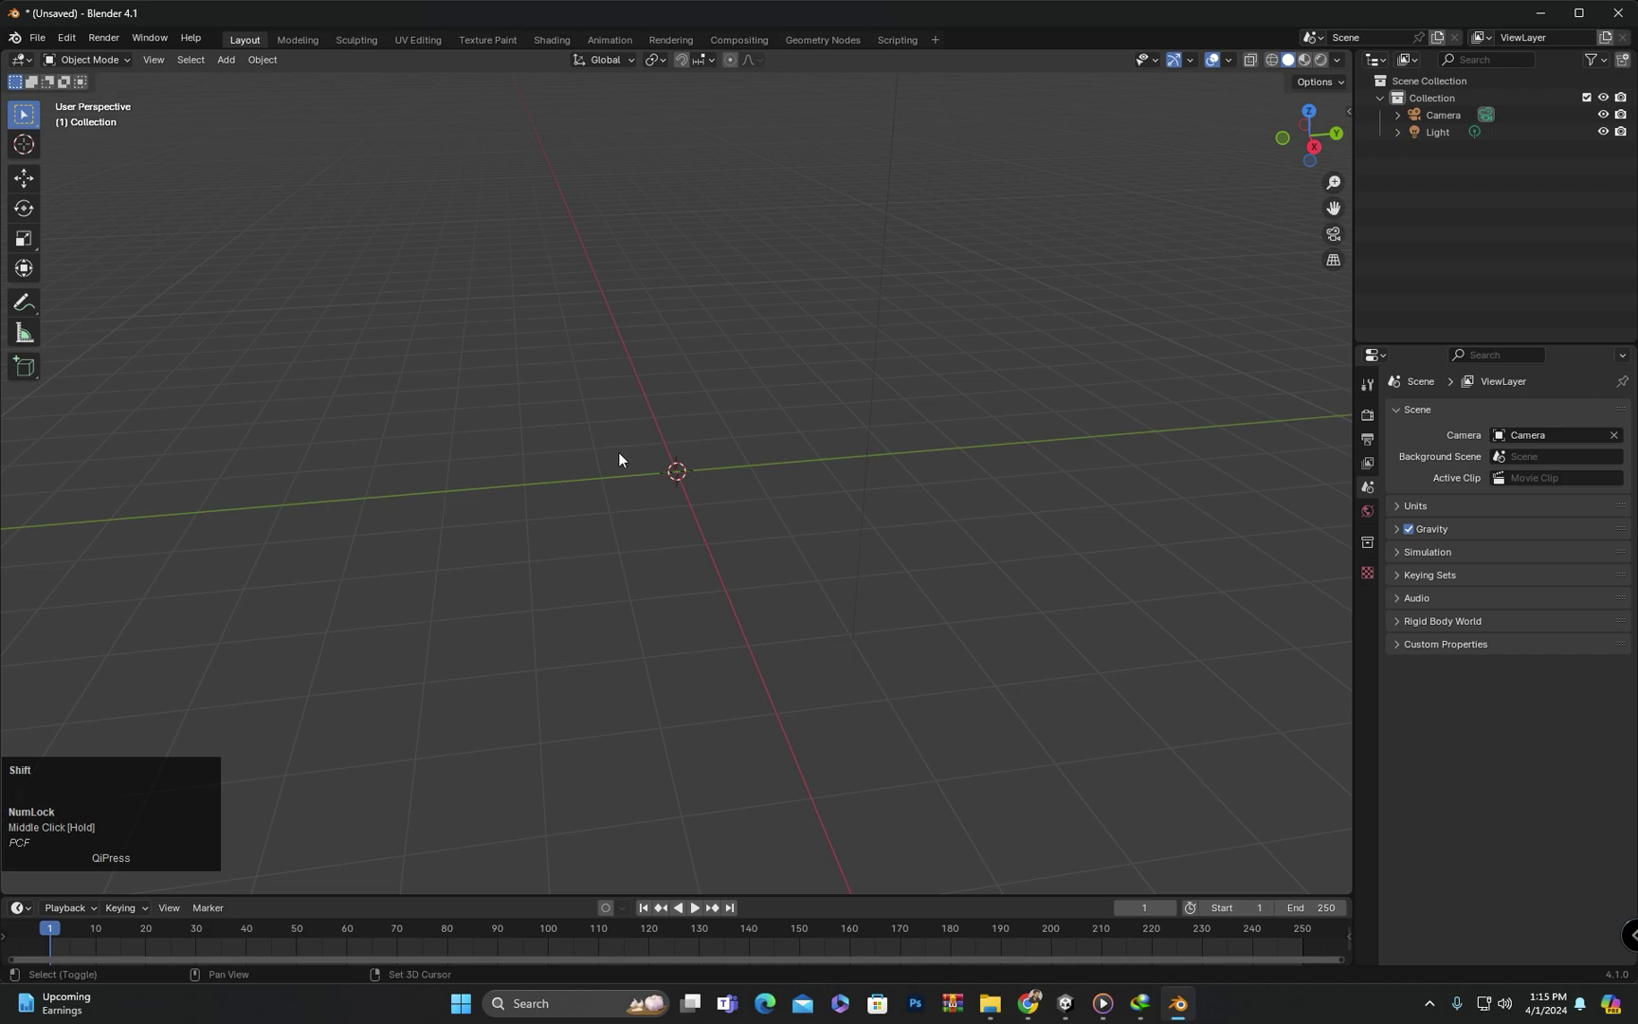
- Add a Cone mesh at the world origin from the Shift+A Mesh list and orbit around it
key("shift+a")
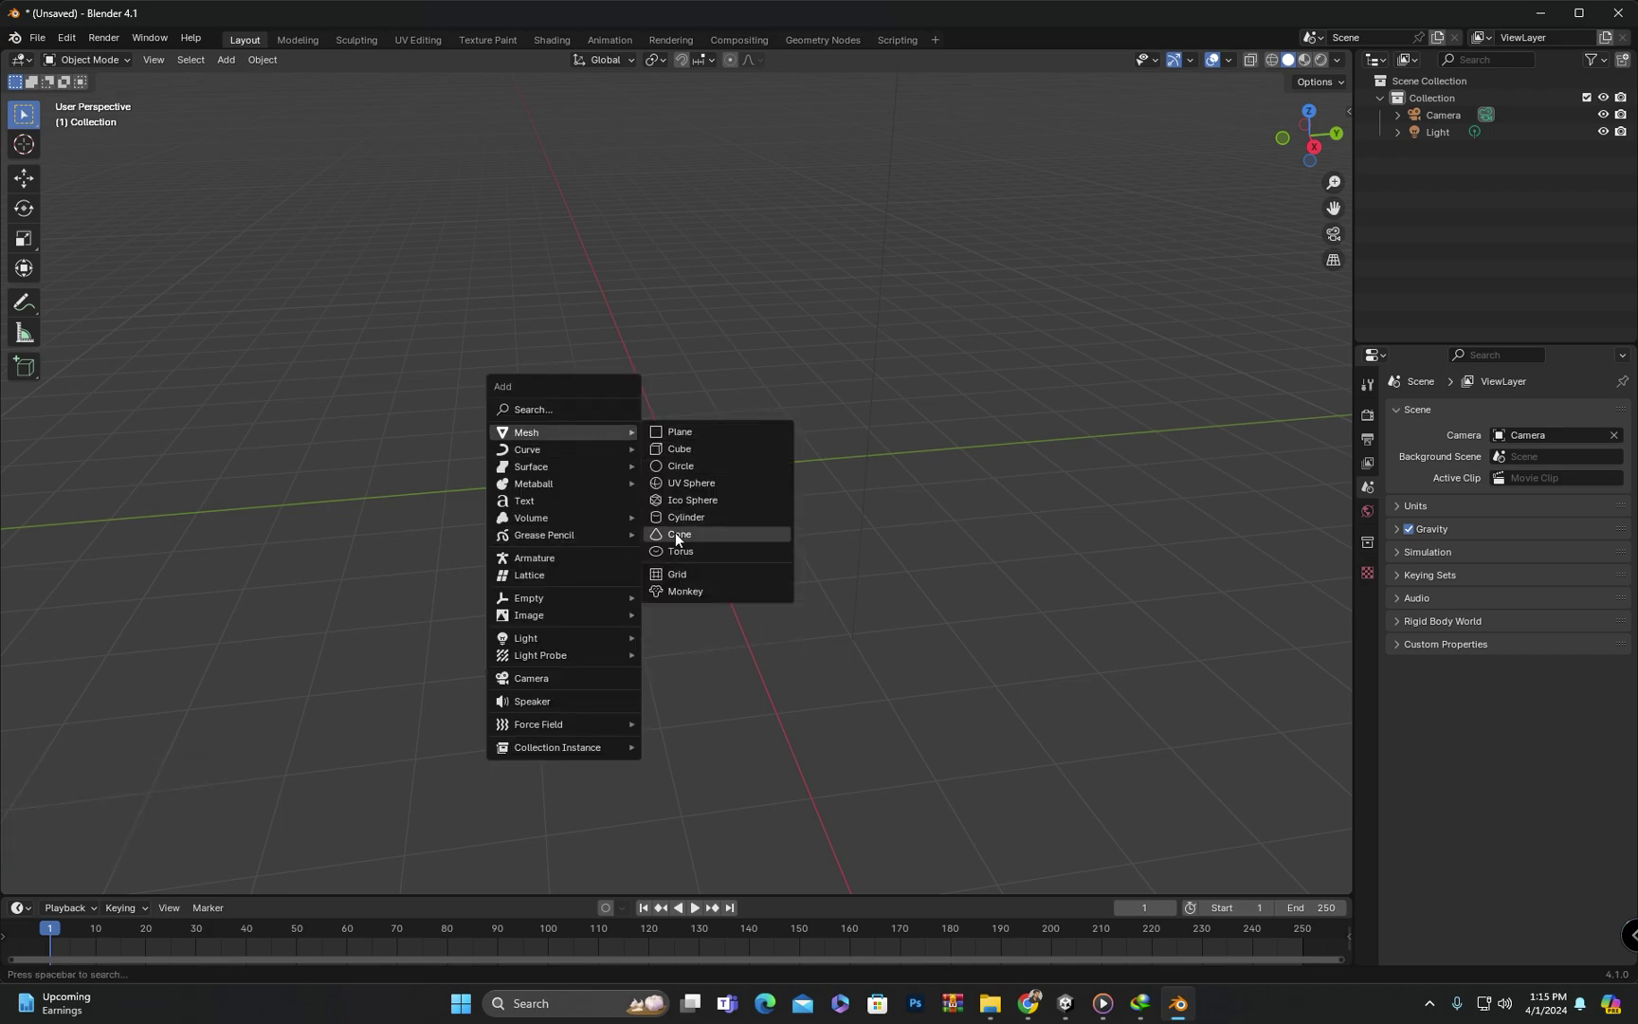
key("shift+a")
left_click(693, 541)
left_click_drag(740, 440, 732, 541)
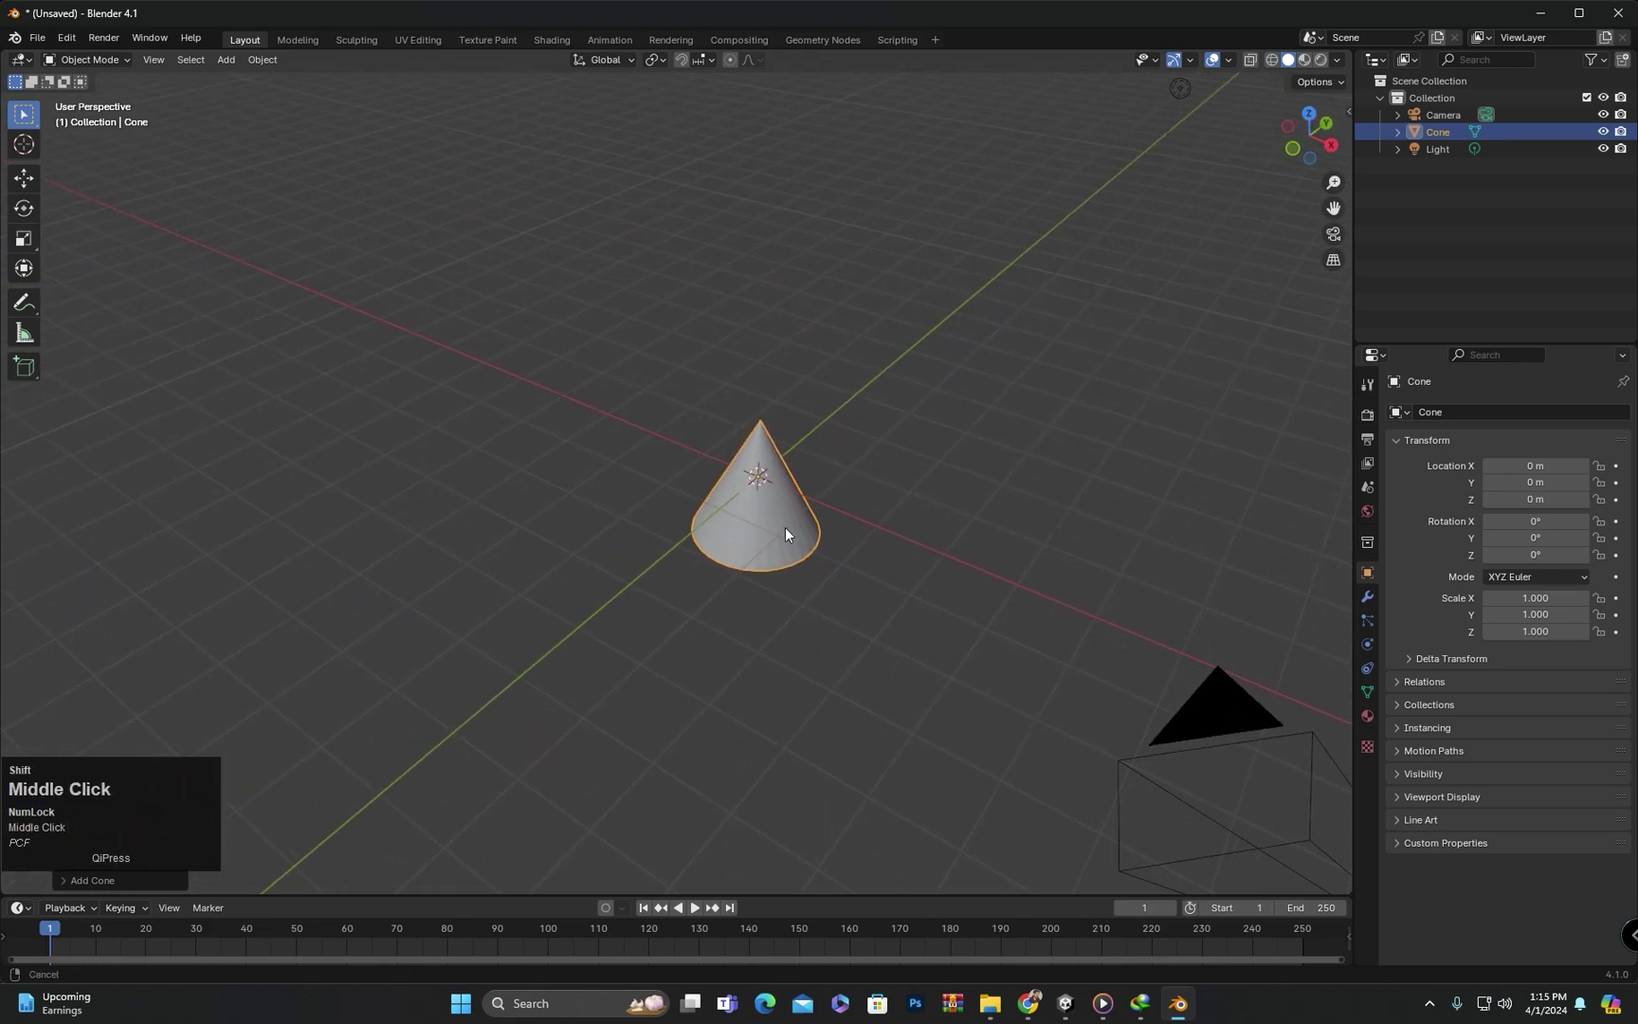
left_click_drag(815, 558, 731, 543)
left_click(712, 378)
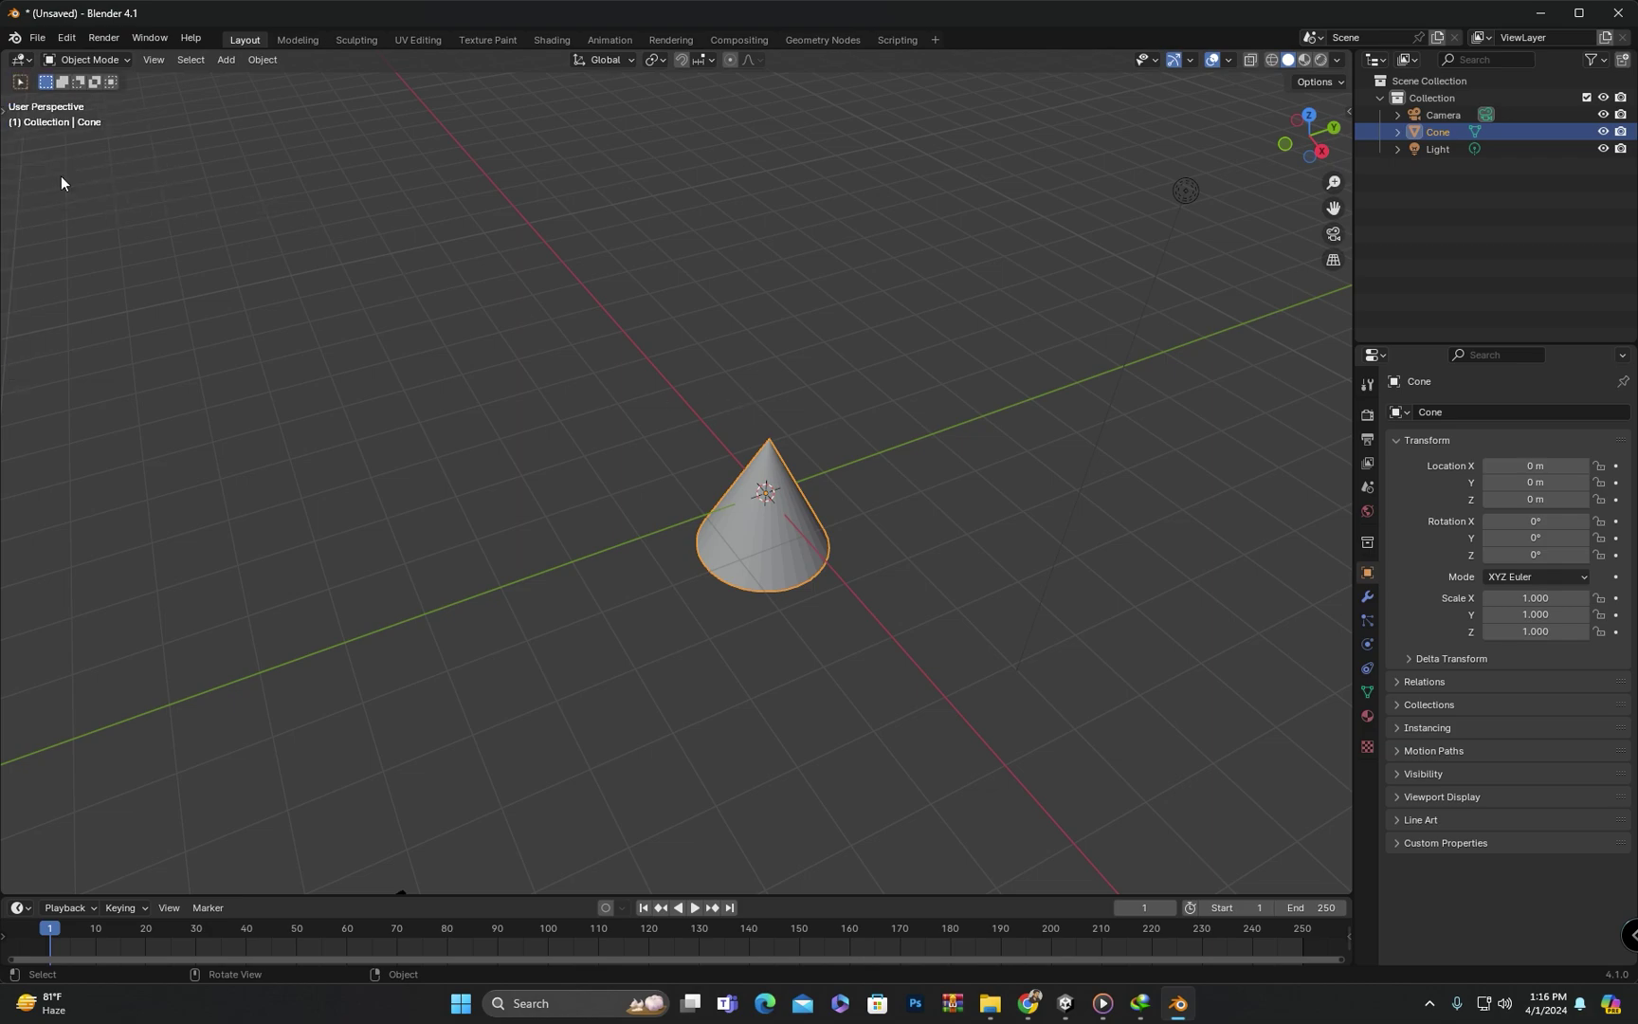
- Show the toolbar and switch to the Move tool so the cone gets a move gizmo
key("t")
left_click(10, 120)
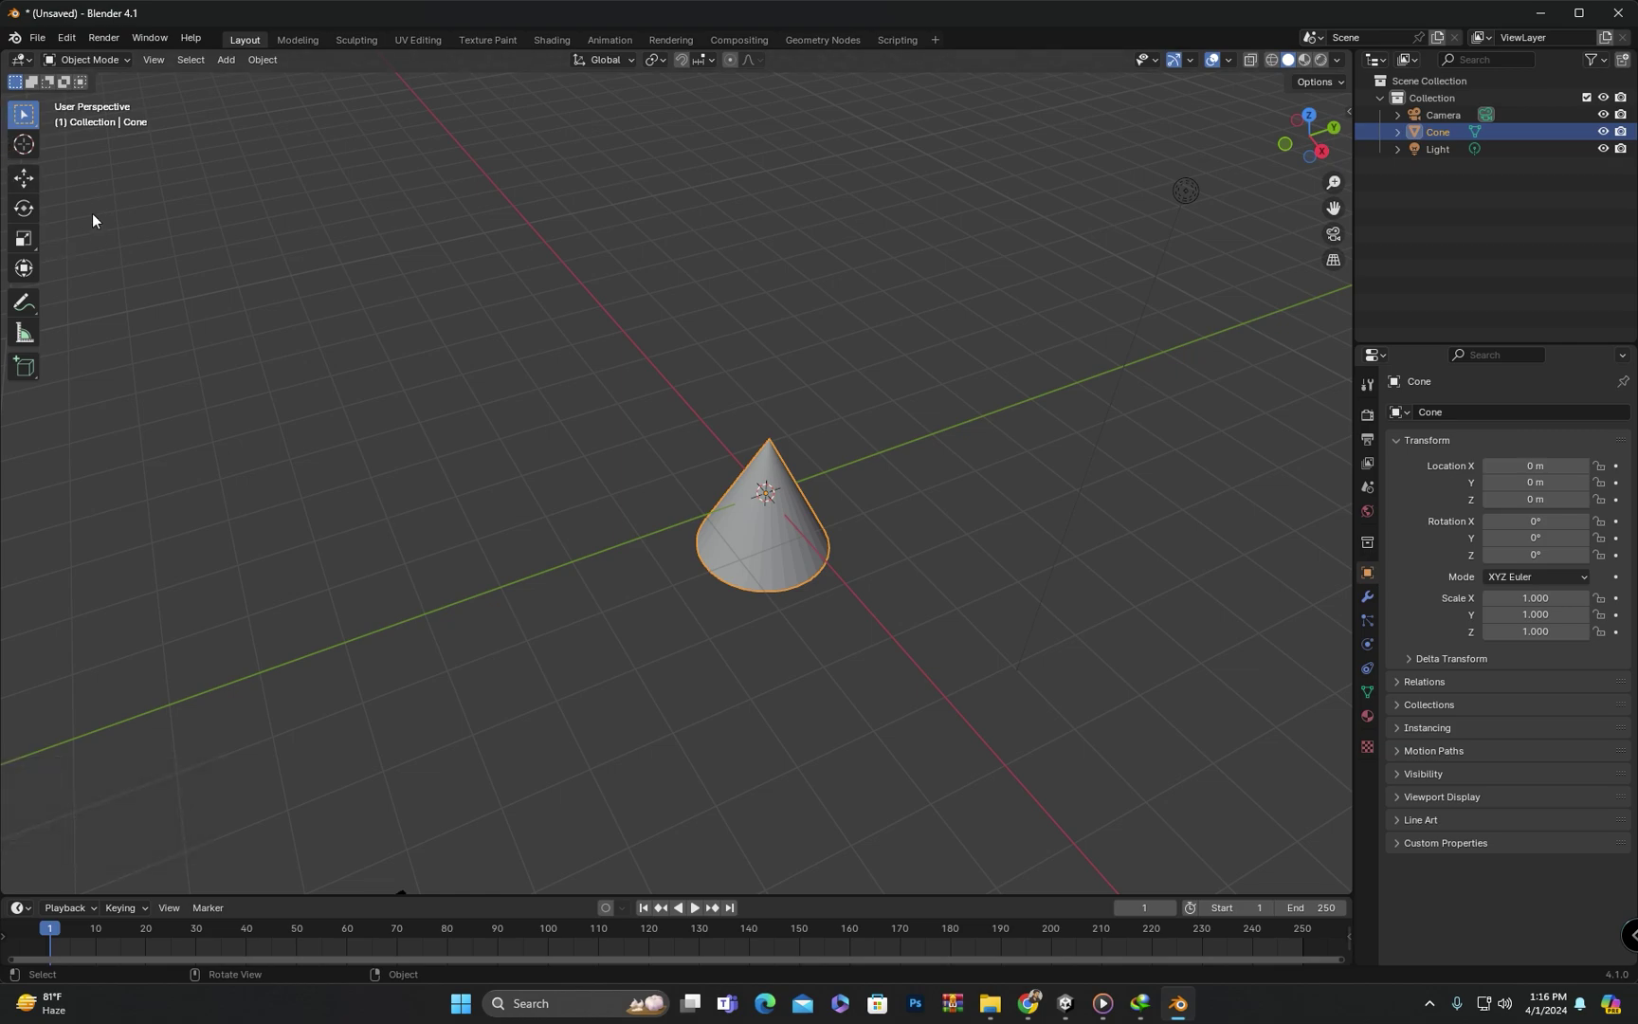
left_click(97, 214)
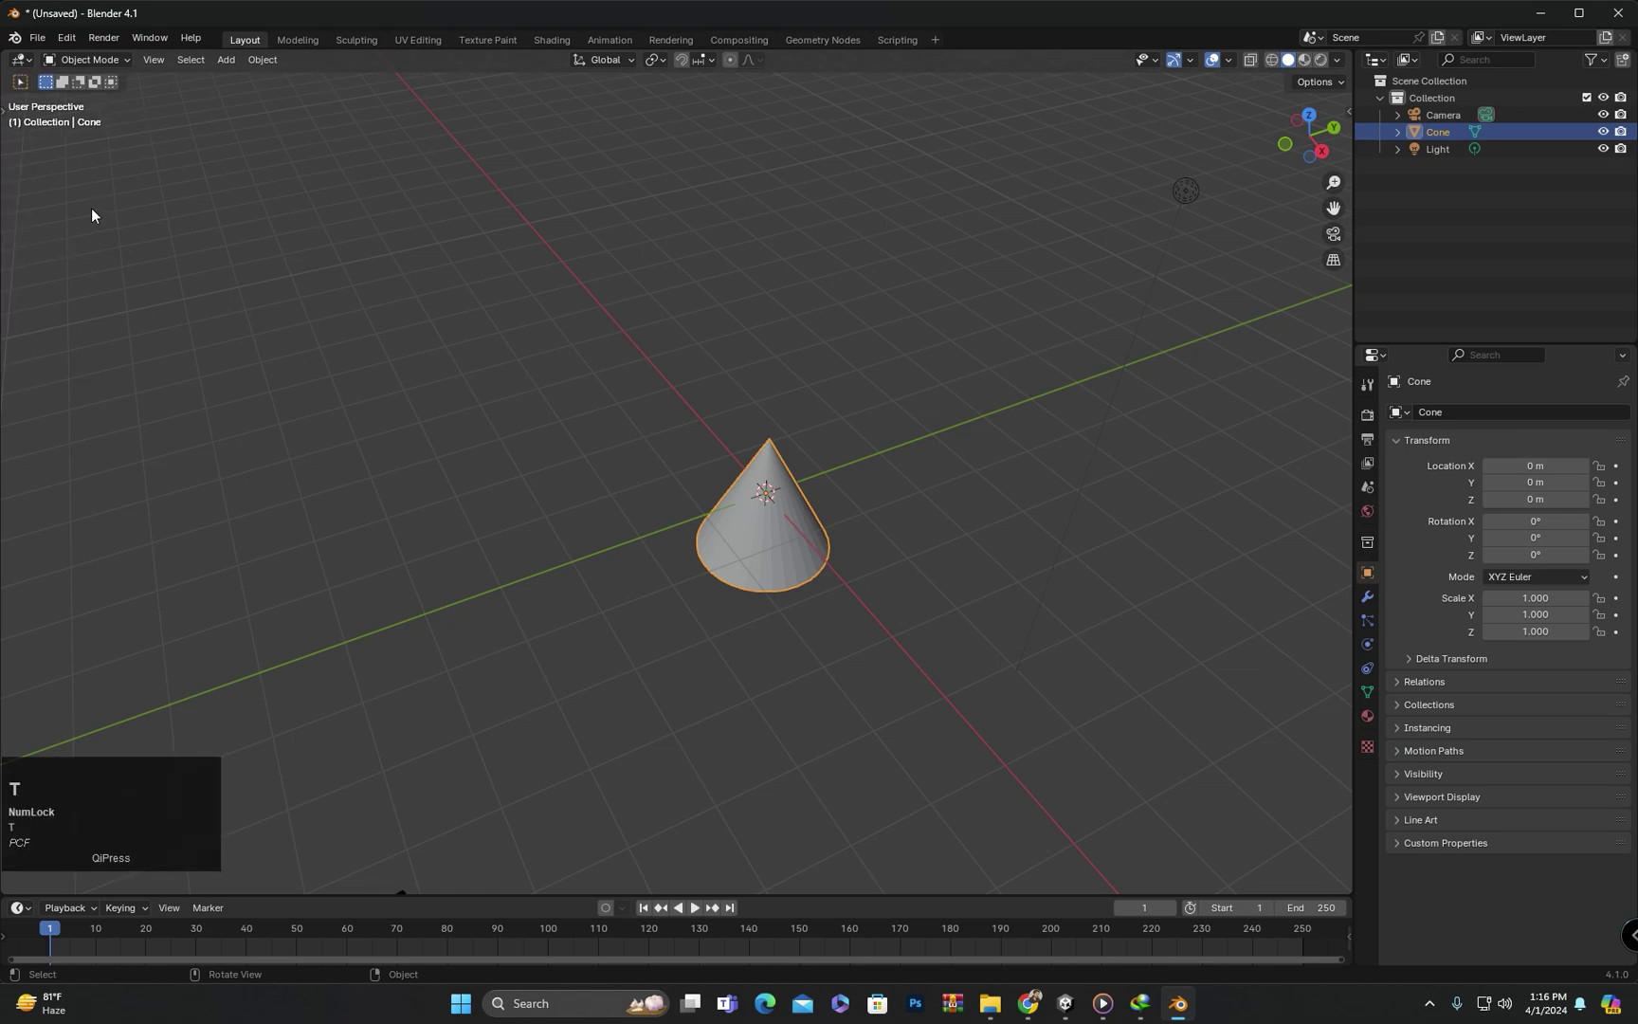
key("t")
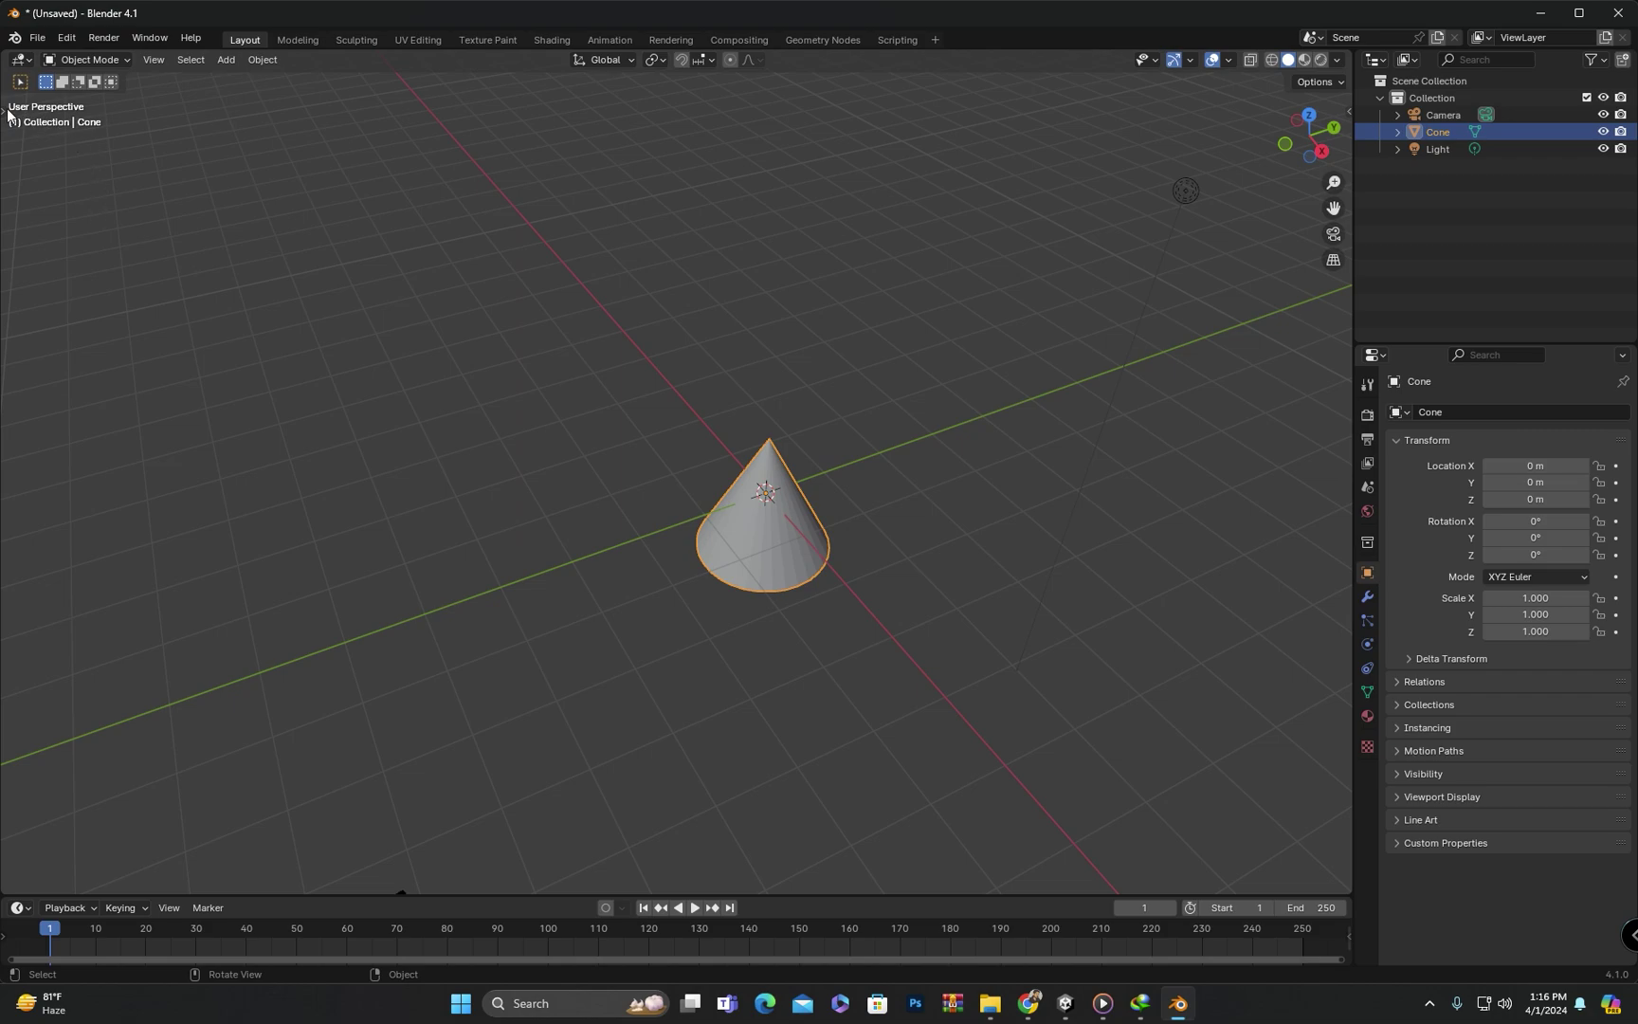
key("t")
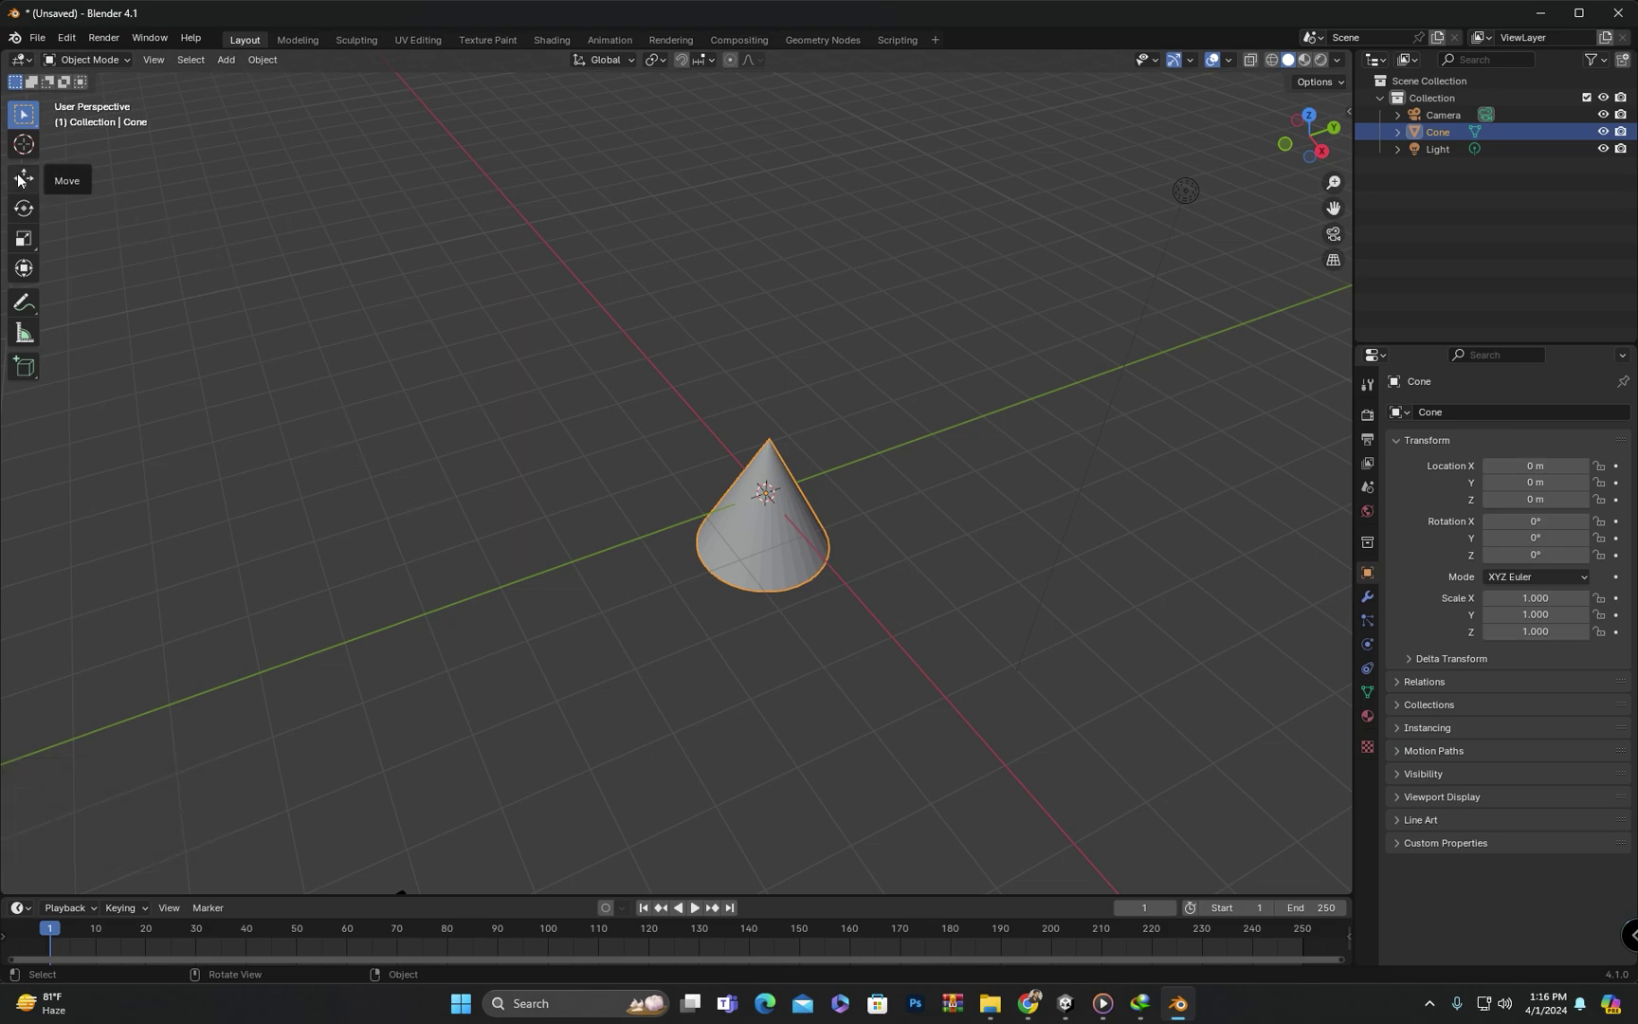
left_click(27, 180)
- Trial-move the cone along the Y axis with the gizmo and undo it
left_click_drag(727, 594, 764, 485)
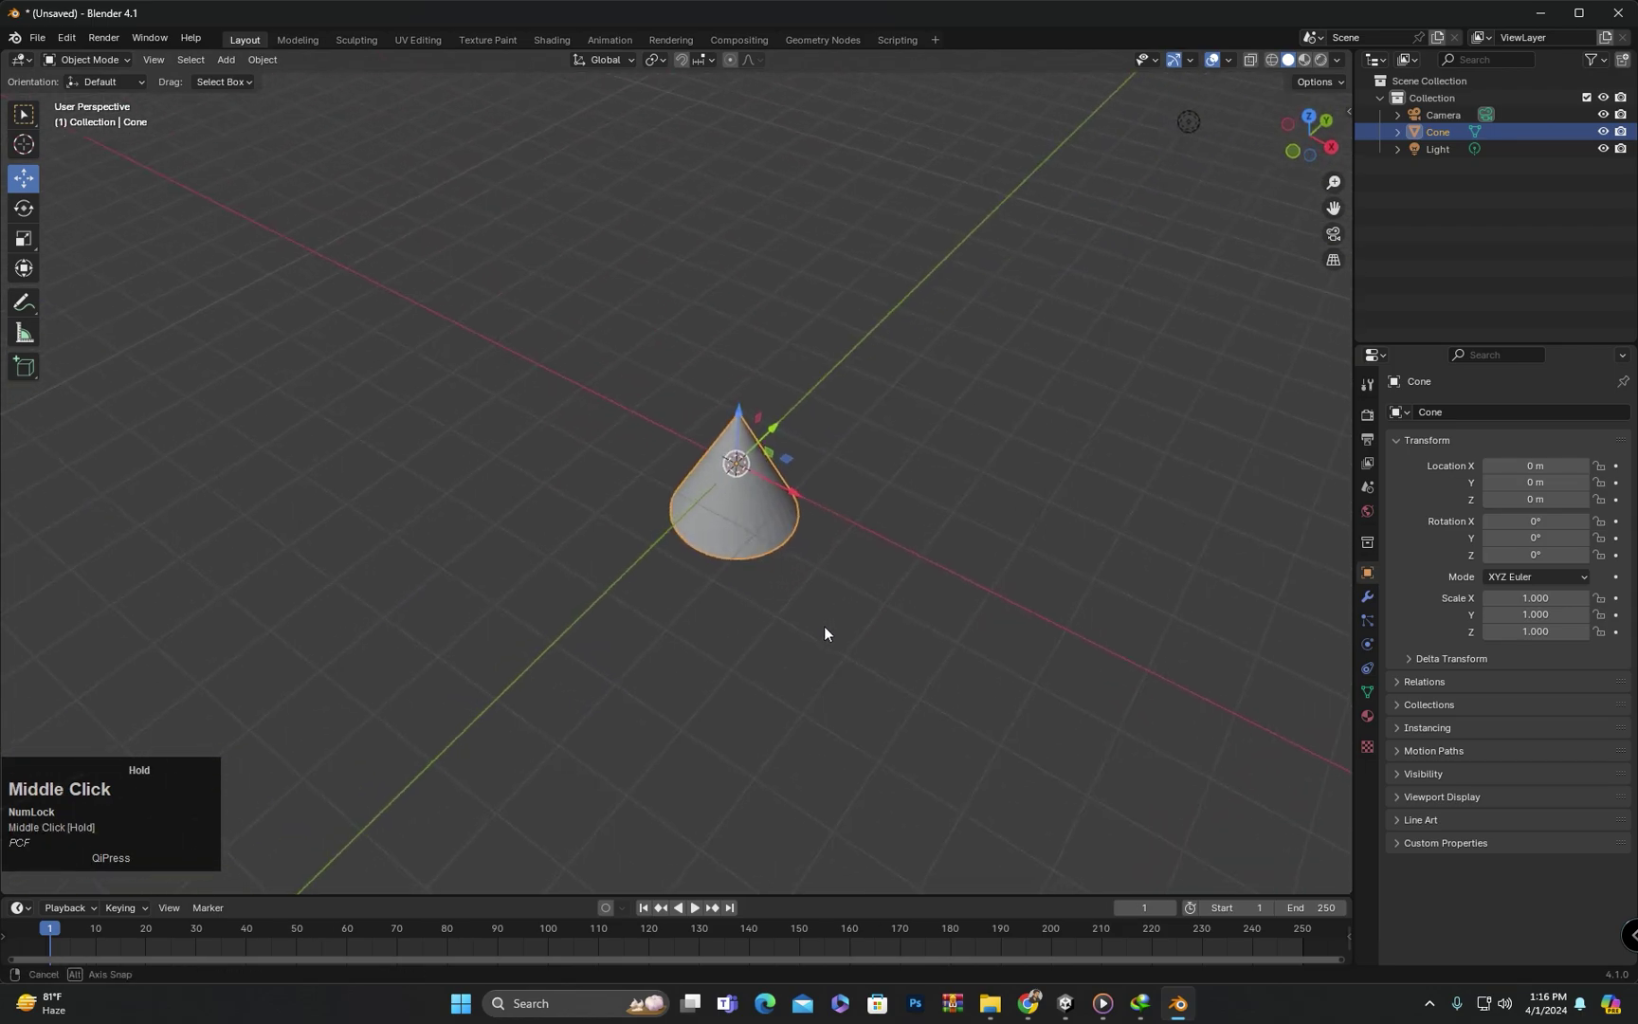
scroll("up", 3)
middle_click(765, 490)
left_click_drag(858, 437, 742, 487)
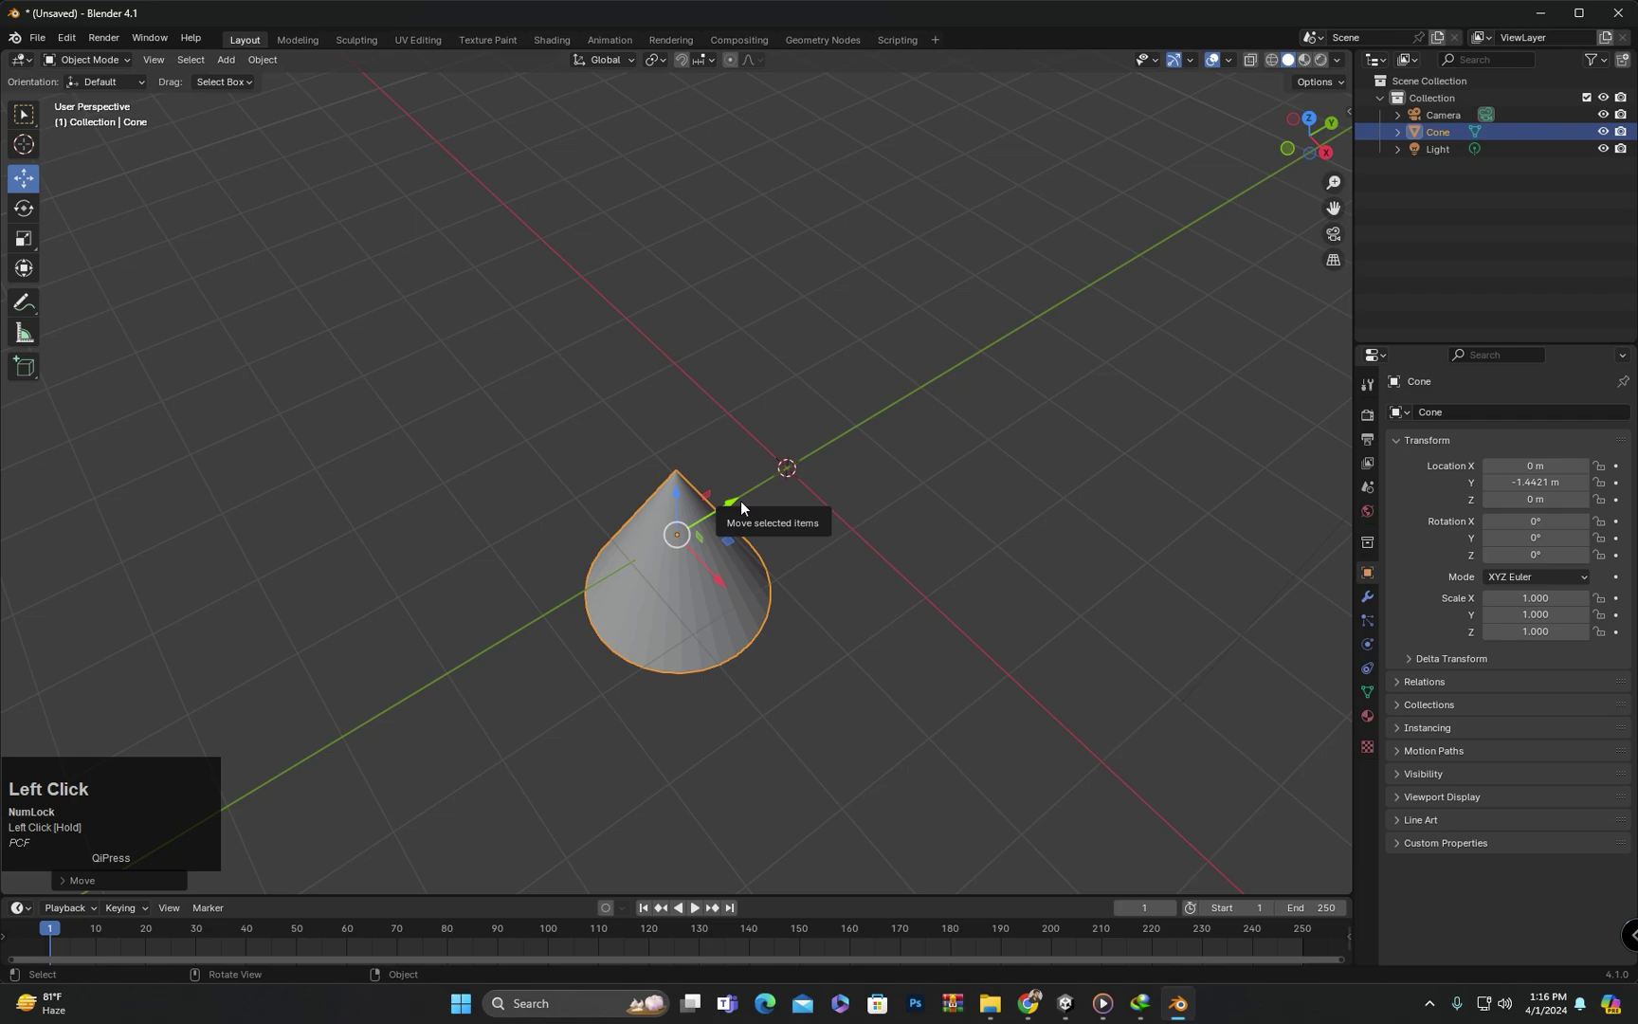
key("ctrl+z")
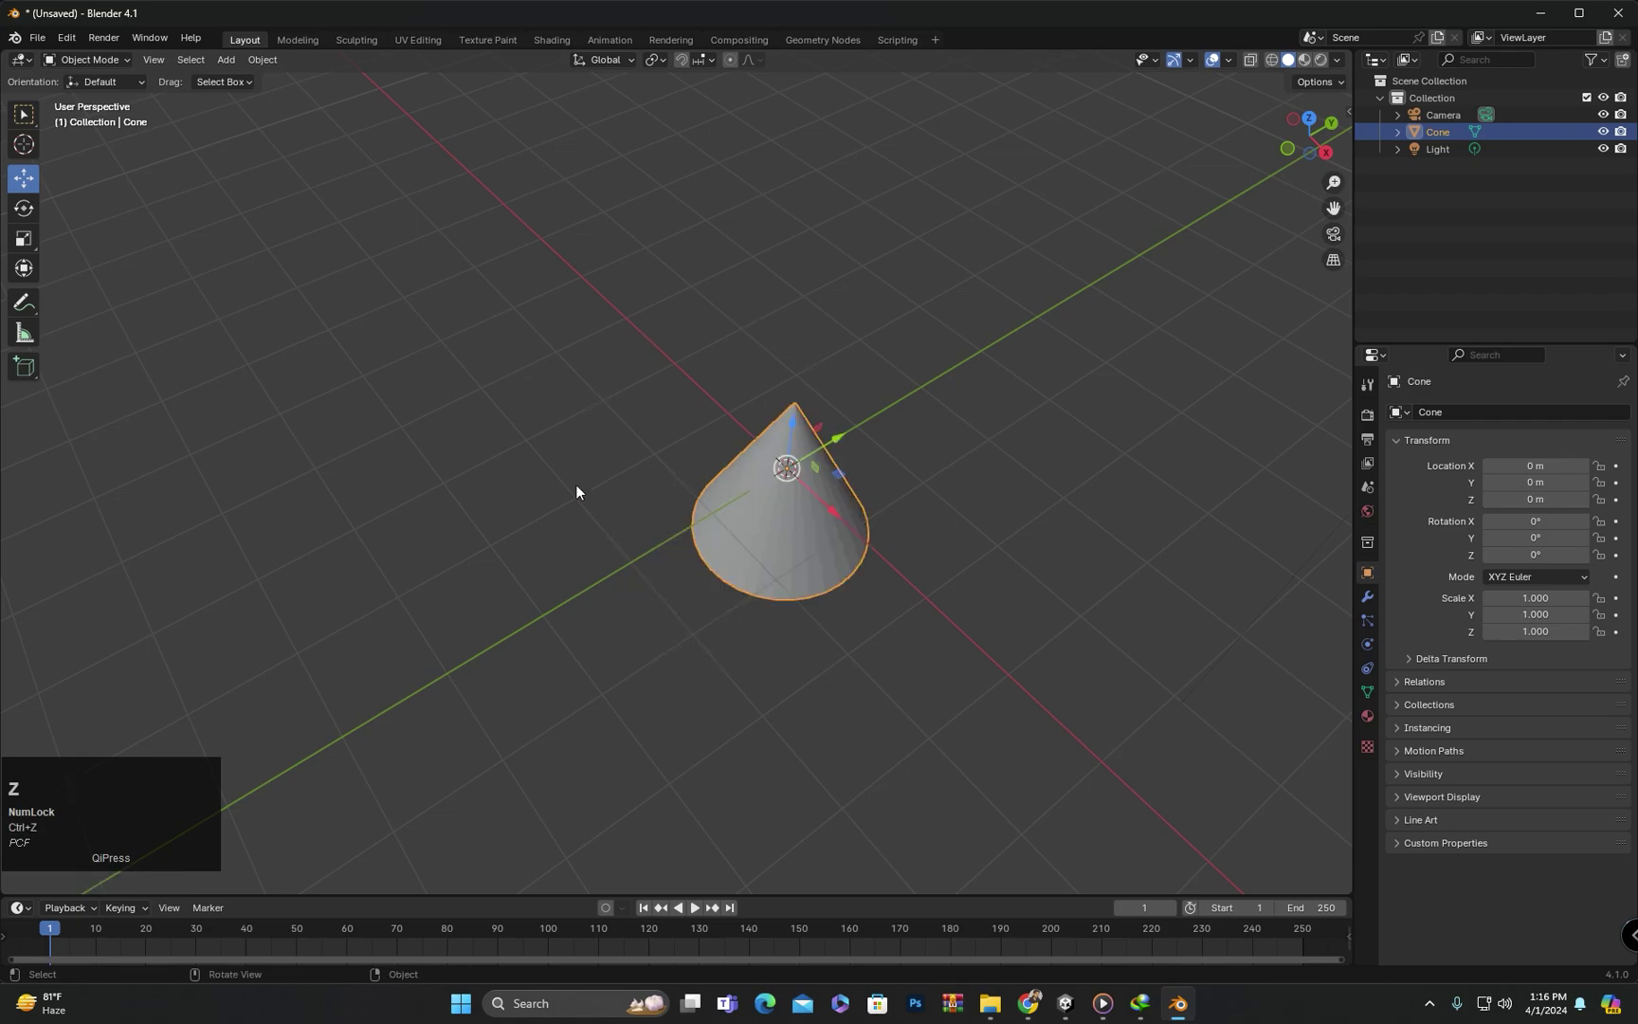
key("ctrl+z")
- Trial-move the cone along X and down along Z, then undo back to 0 m location
left_click_drag(838, 518, 935, 581)
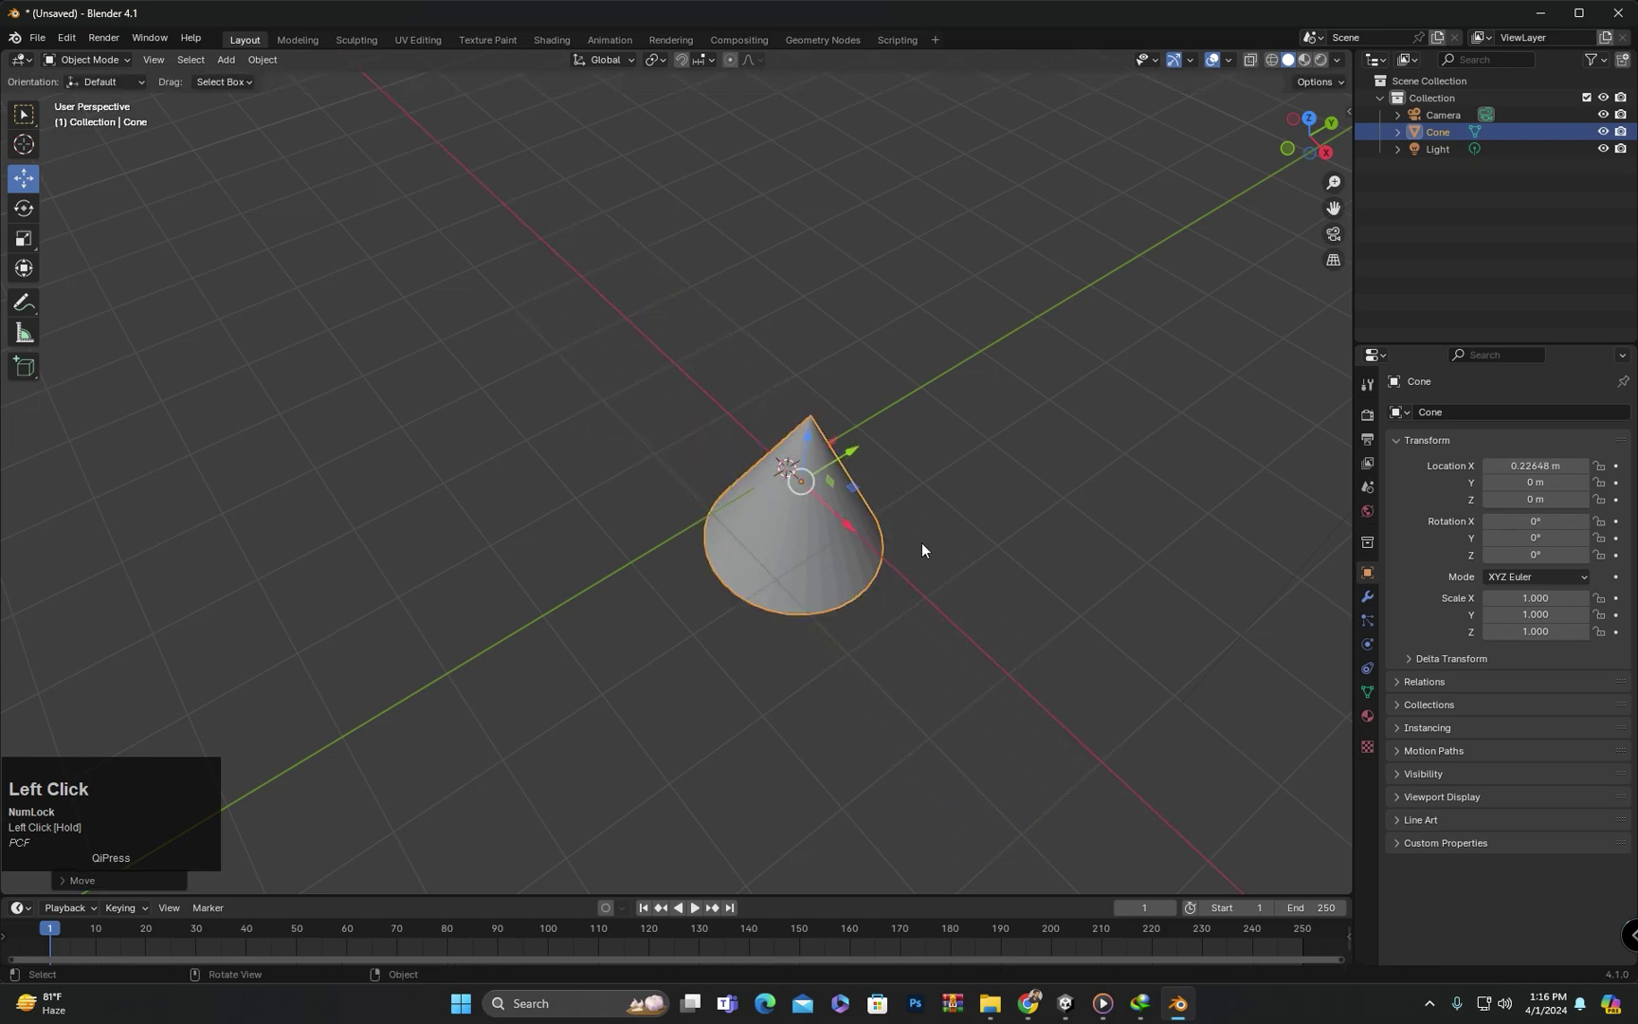
middle_click(938, 584)
left_click_drag(935, 581, 837, 496)
left_click(837, 496)
left_click_drag(837, 496, 853, 571)
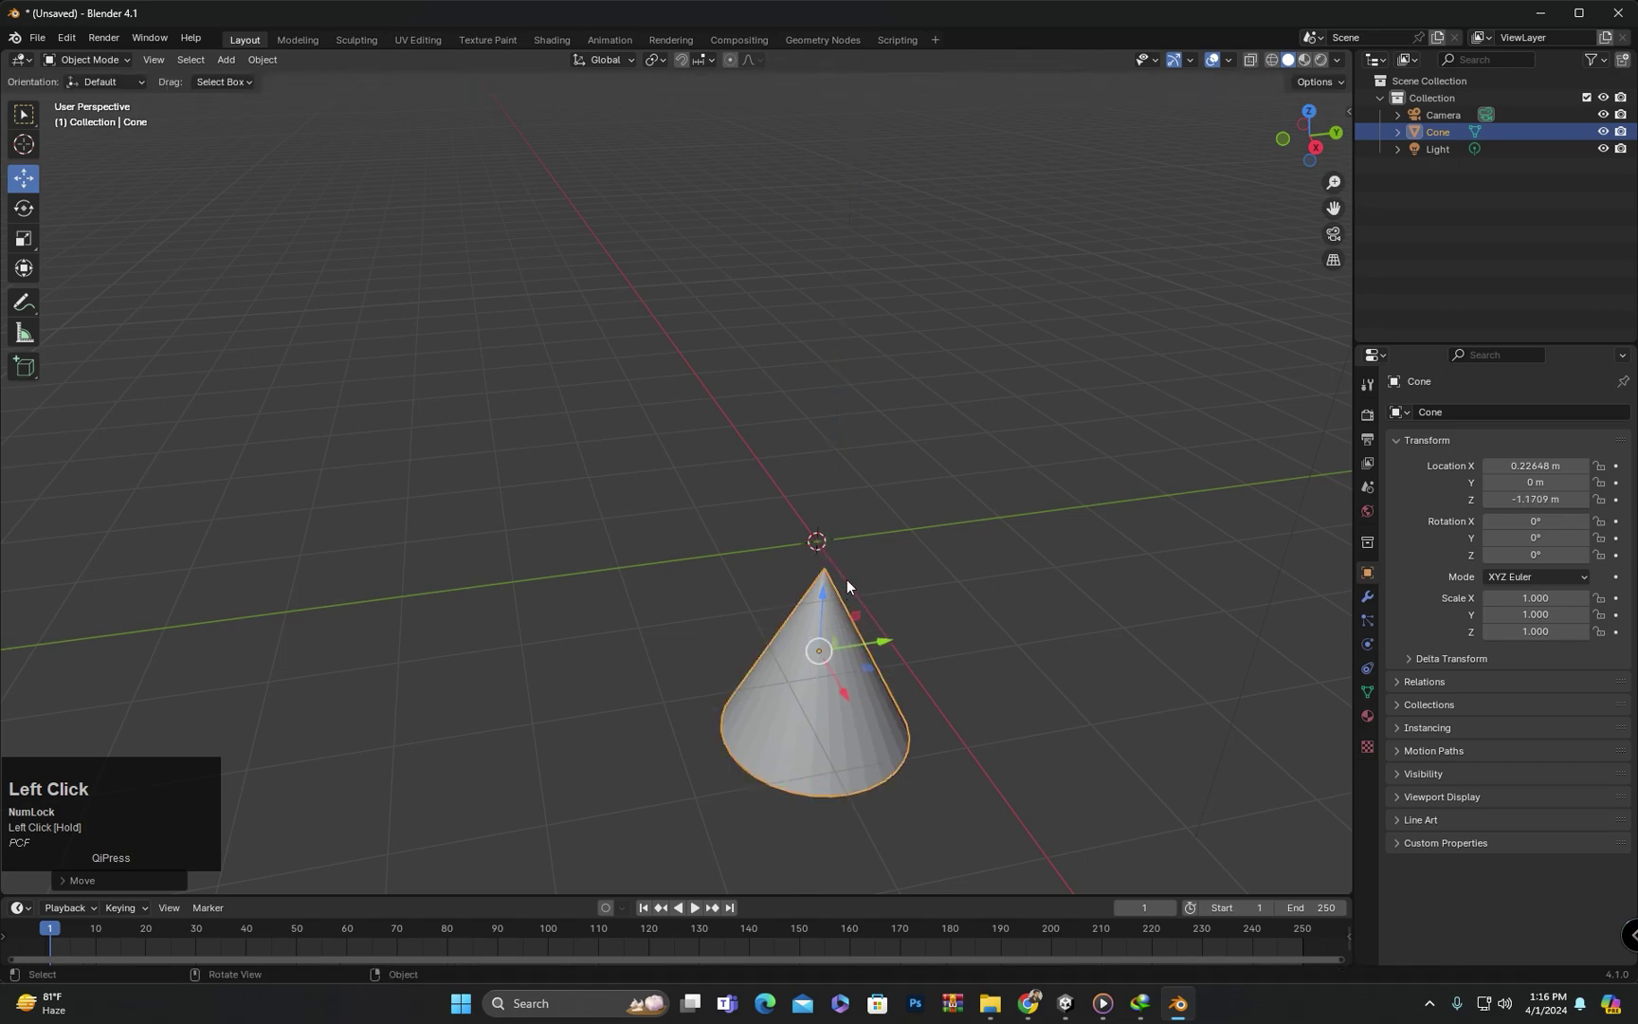
key("ctrl+z")
middle_click(769, 572)
left_click_drag(862, 597, 860, 577)
scroll("up", 3)
middle_click(872, 580)
left_click_drag(870, 597, 862, 573)
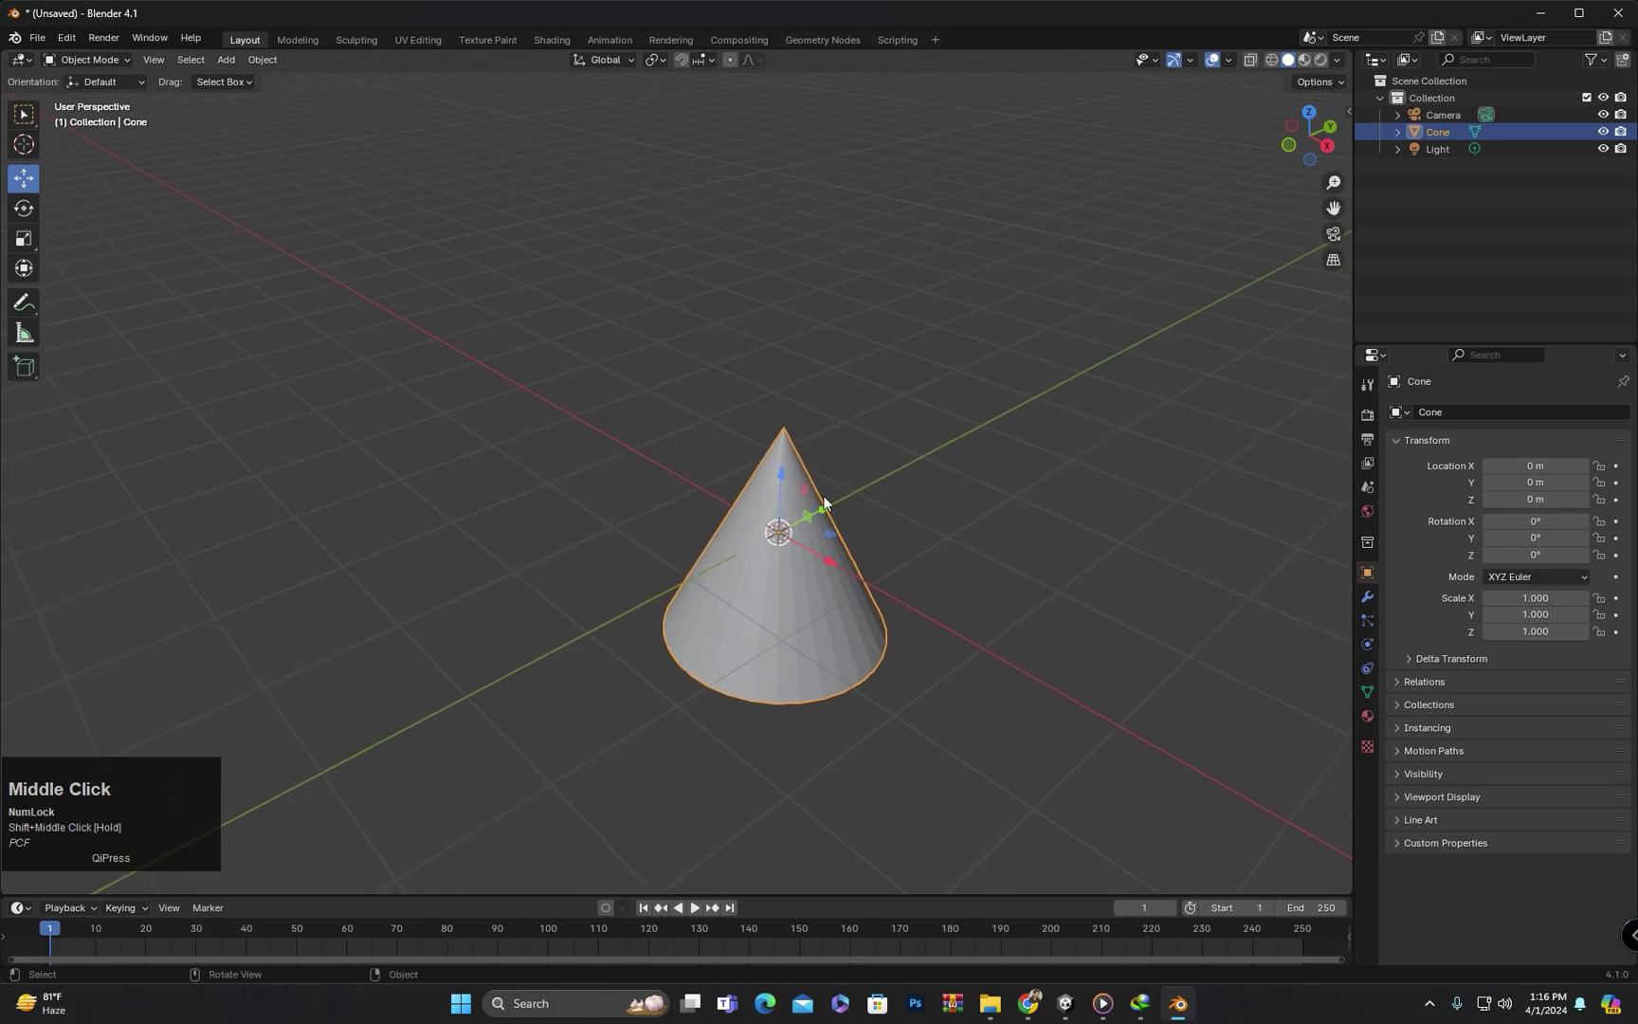
- Orbit to face the cone, drag it twice with the gizmo and undo each move back to the origin
left_click_drag(861, 573, 730, 620)
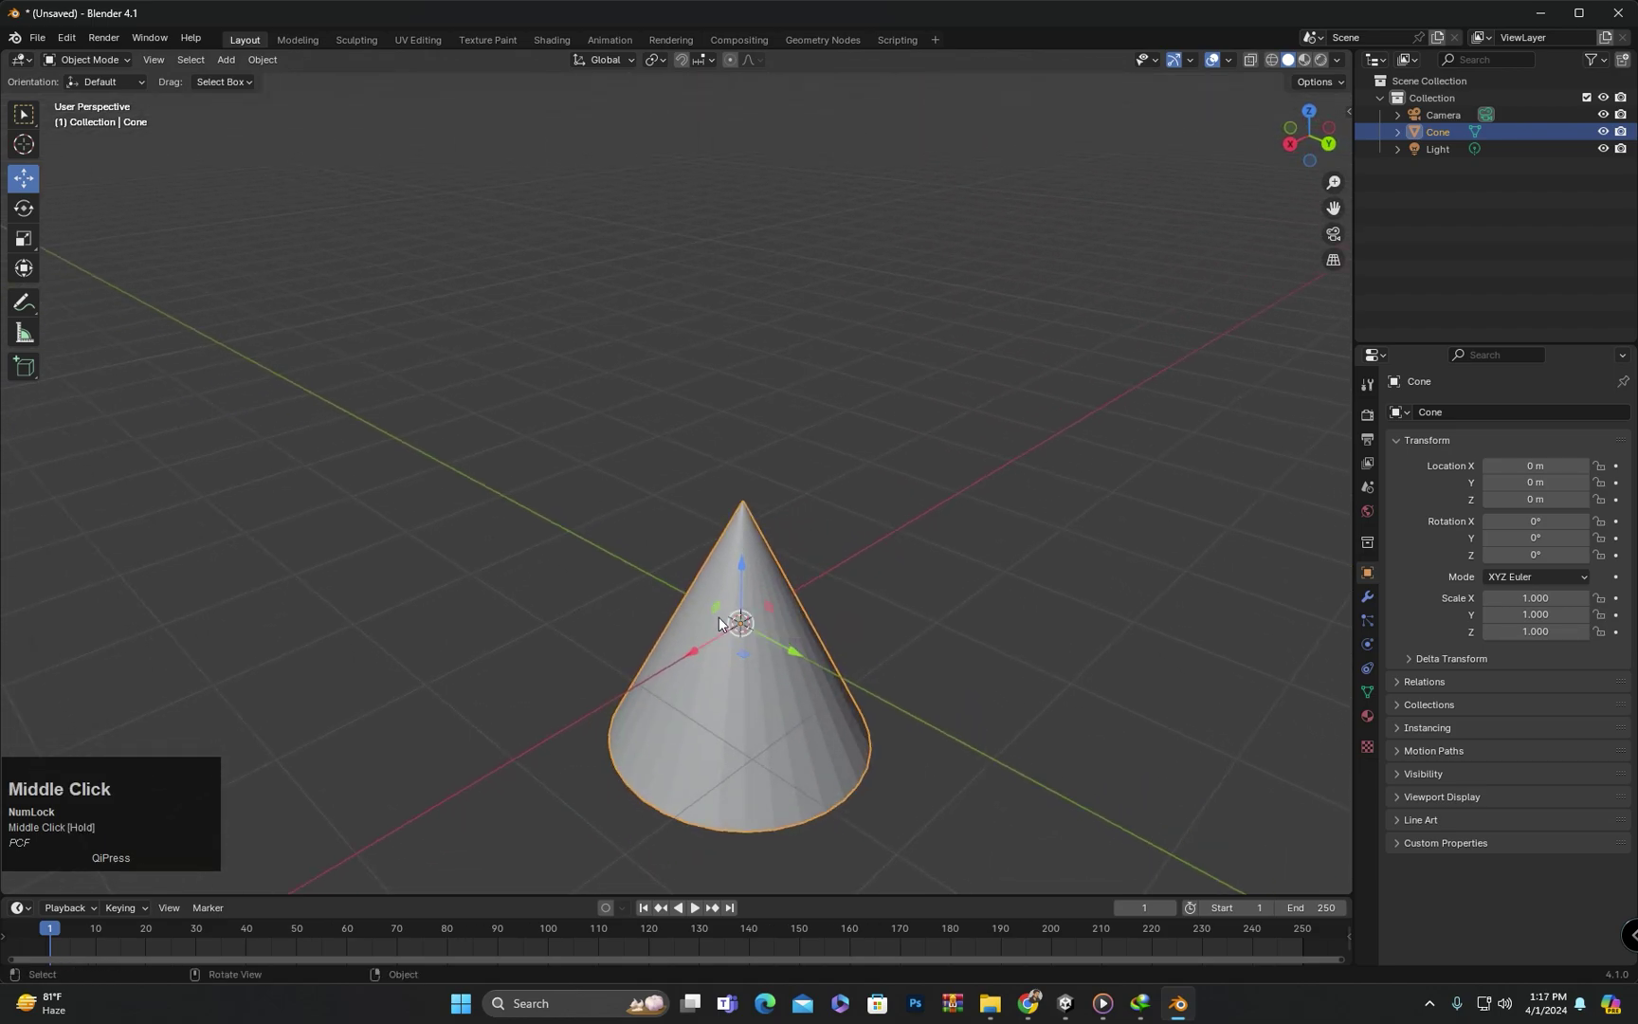
scroll("up", 3)
middle_click(769, 667)
left_click_drag(880, 666, 797, 620)
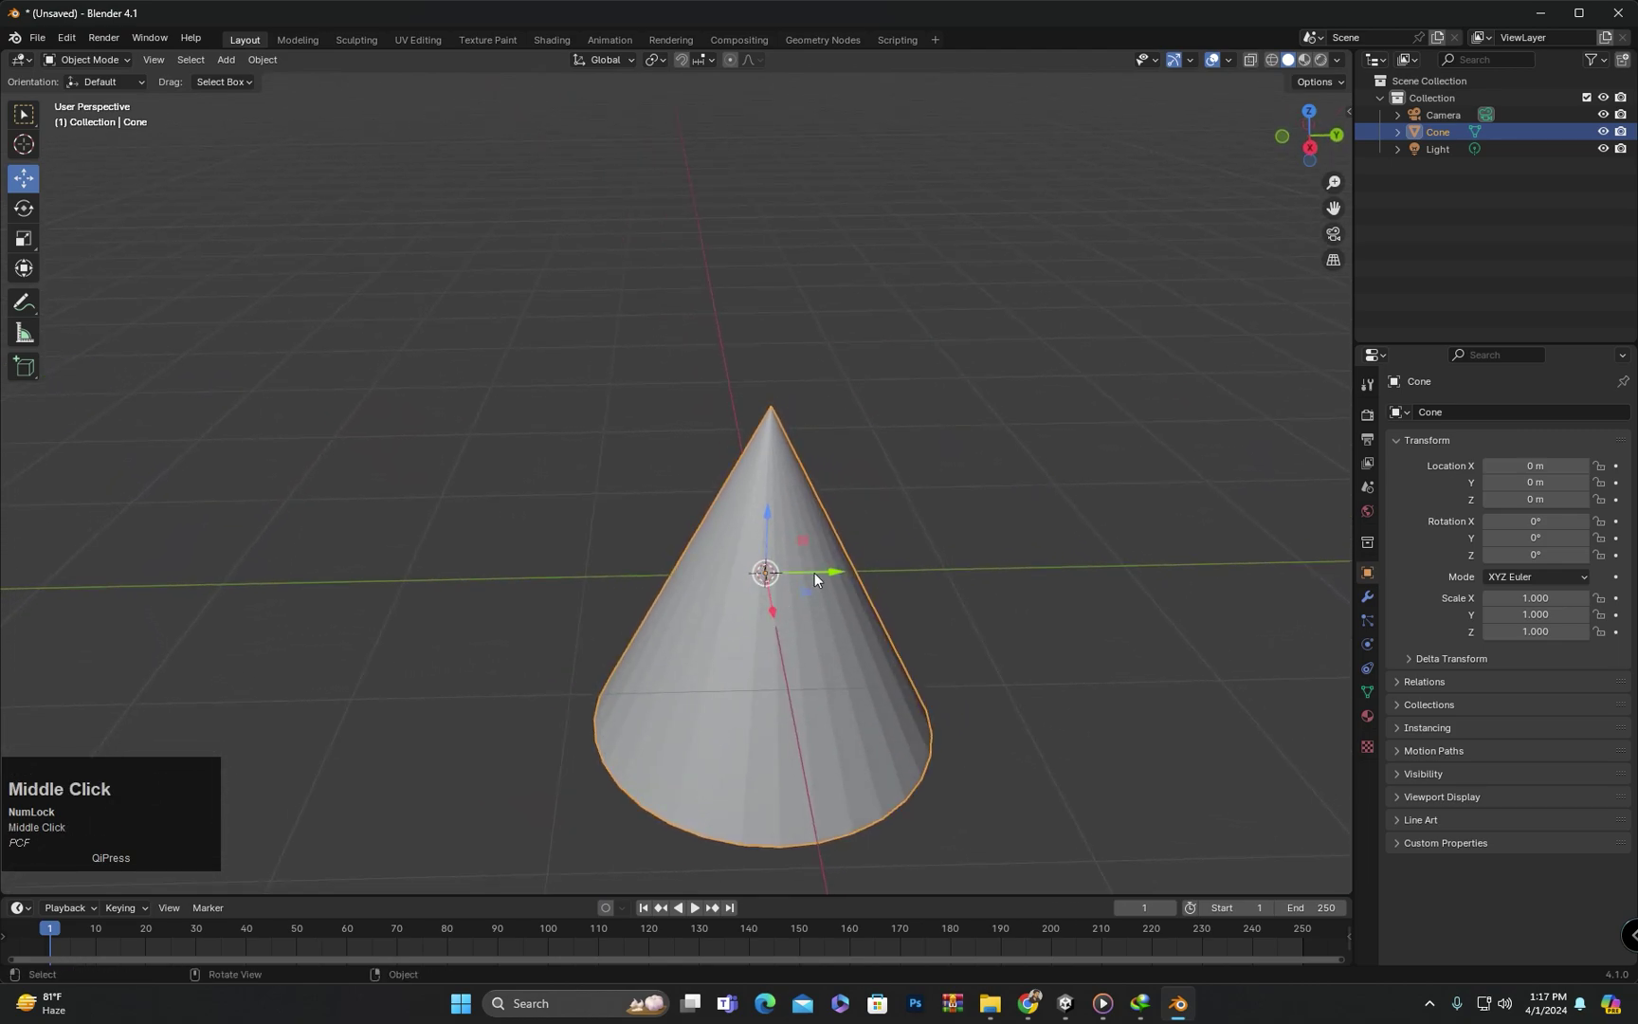
left_click_drag(808, 545, 808, 490)
key("ctrl+z")
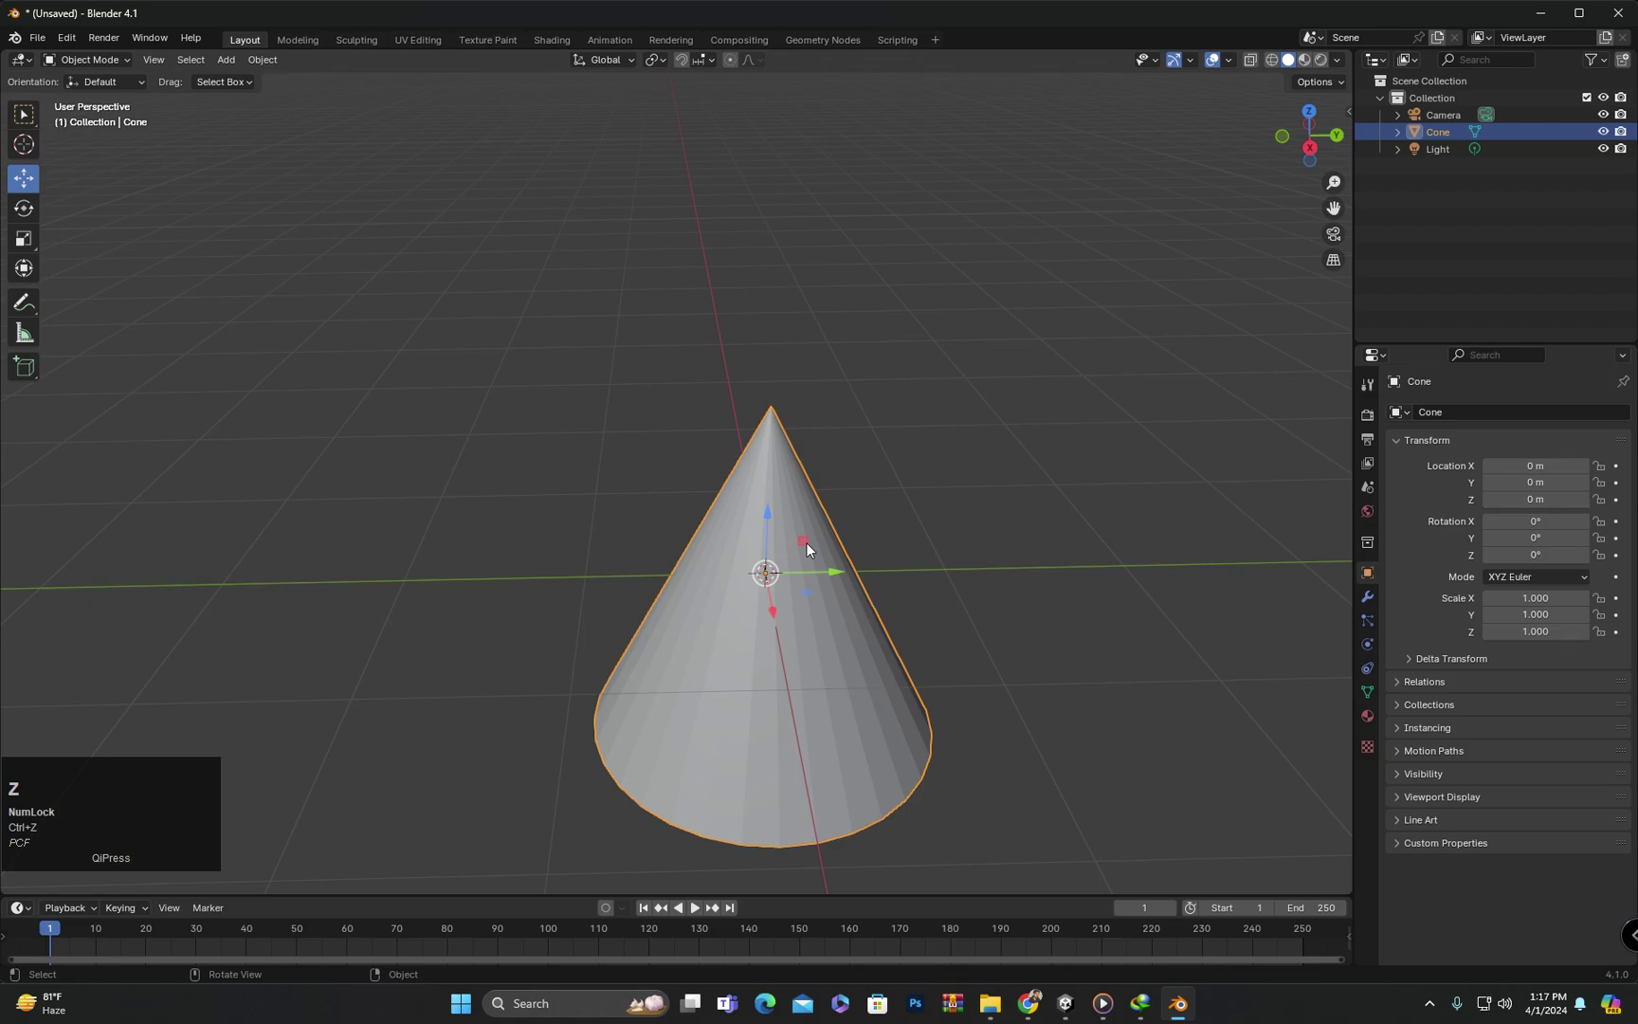
left_click_drag(808, 548, 801, 588)
key("ctrl+z")
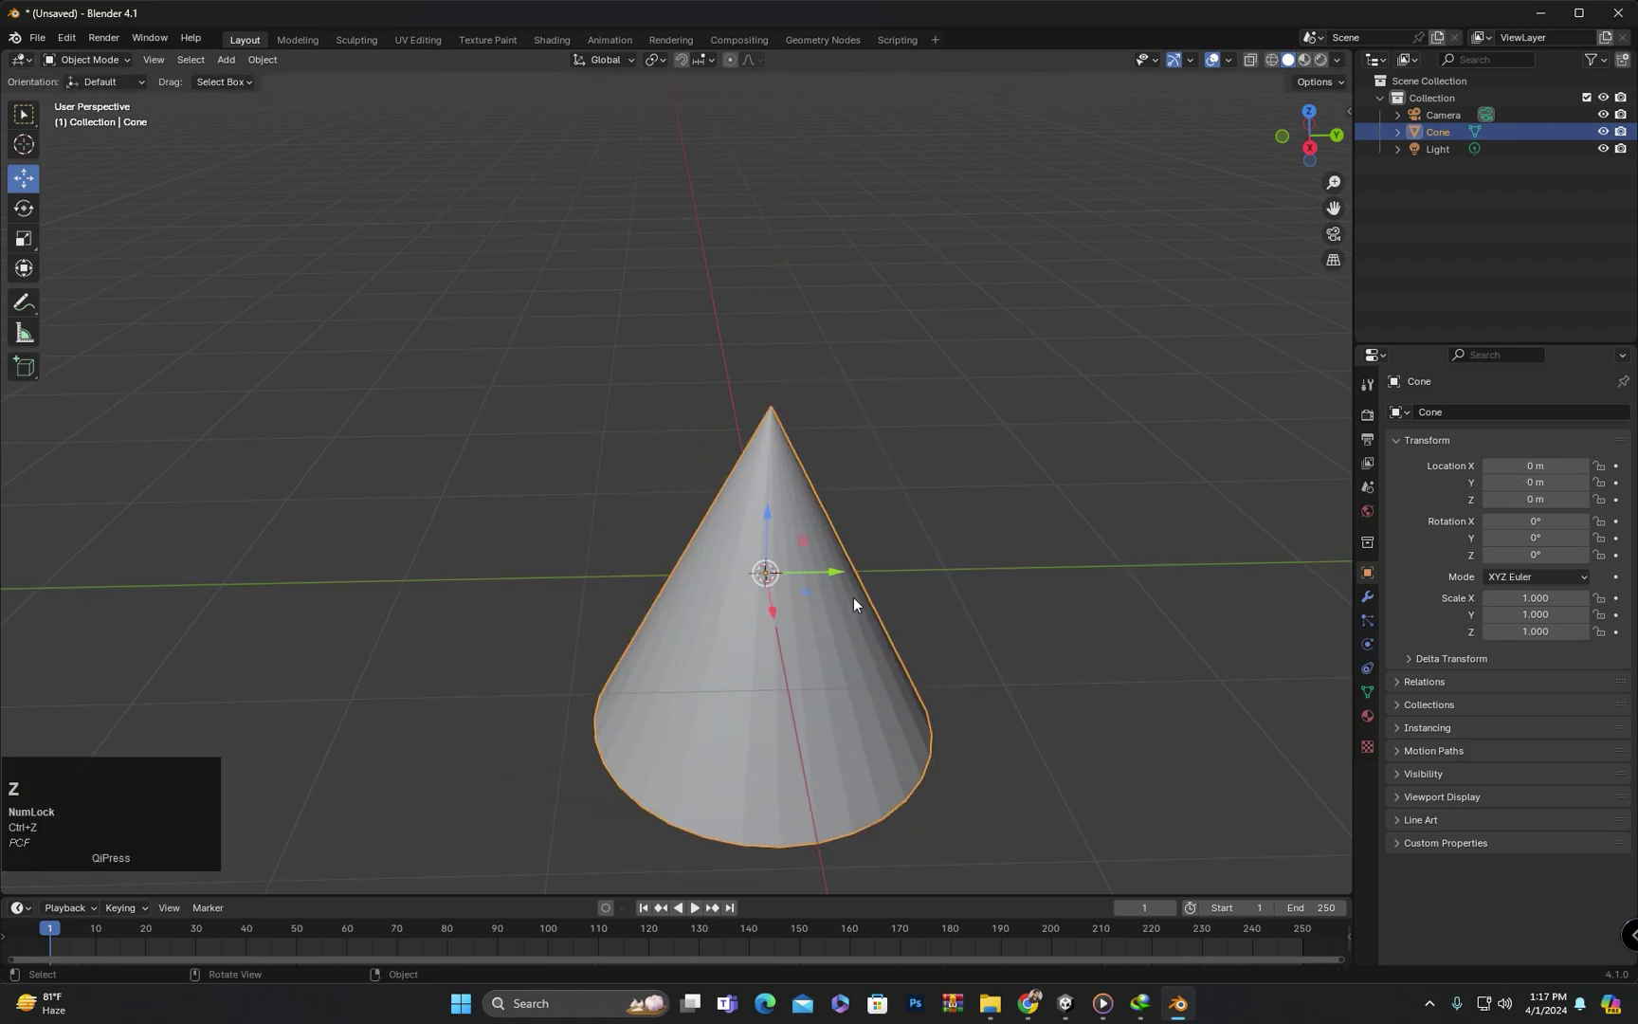
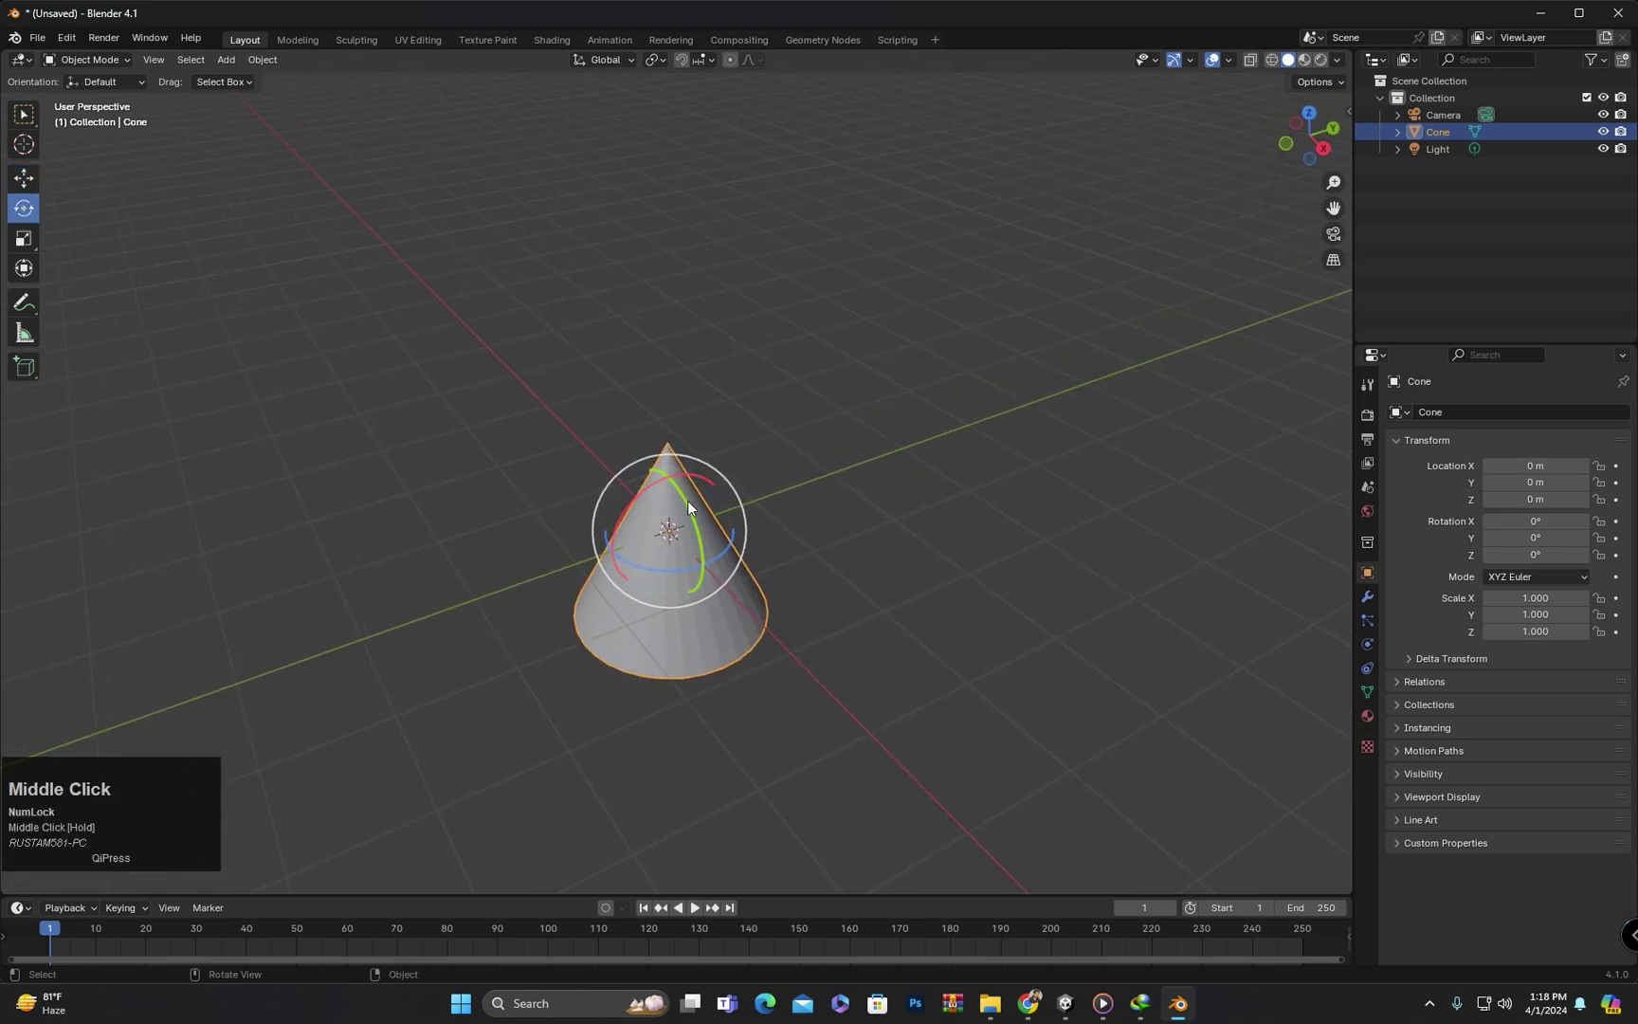
left_click_drag(695, 508, 677, 492)
key("ctrl+z")
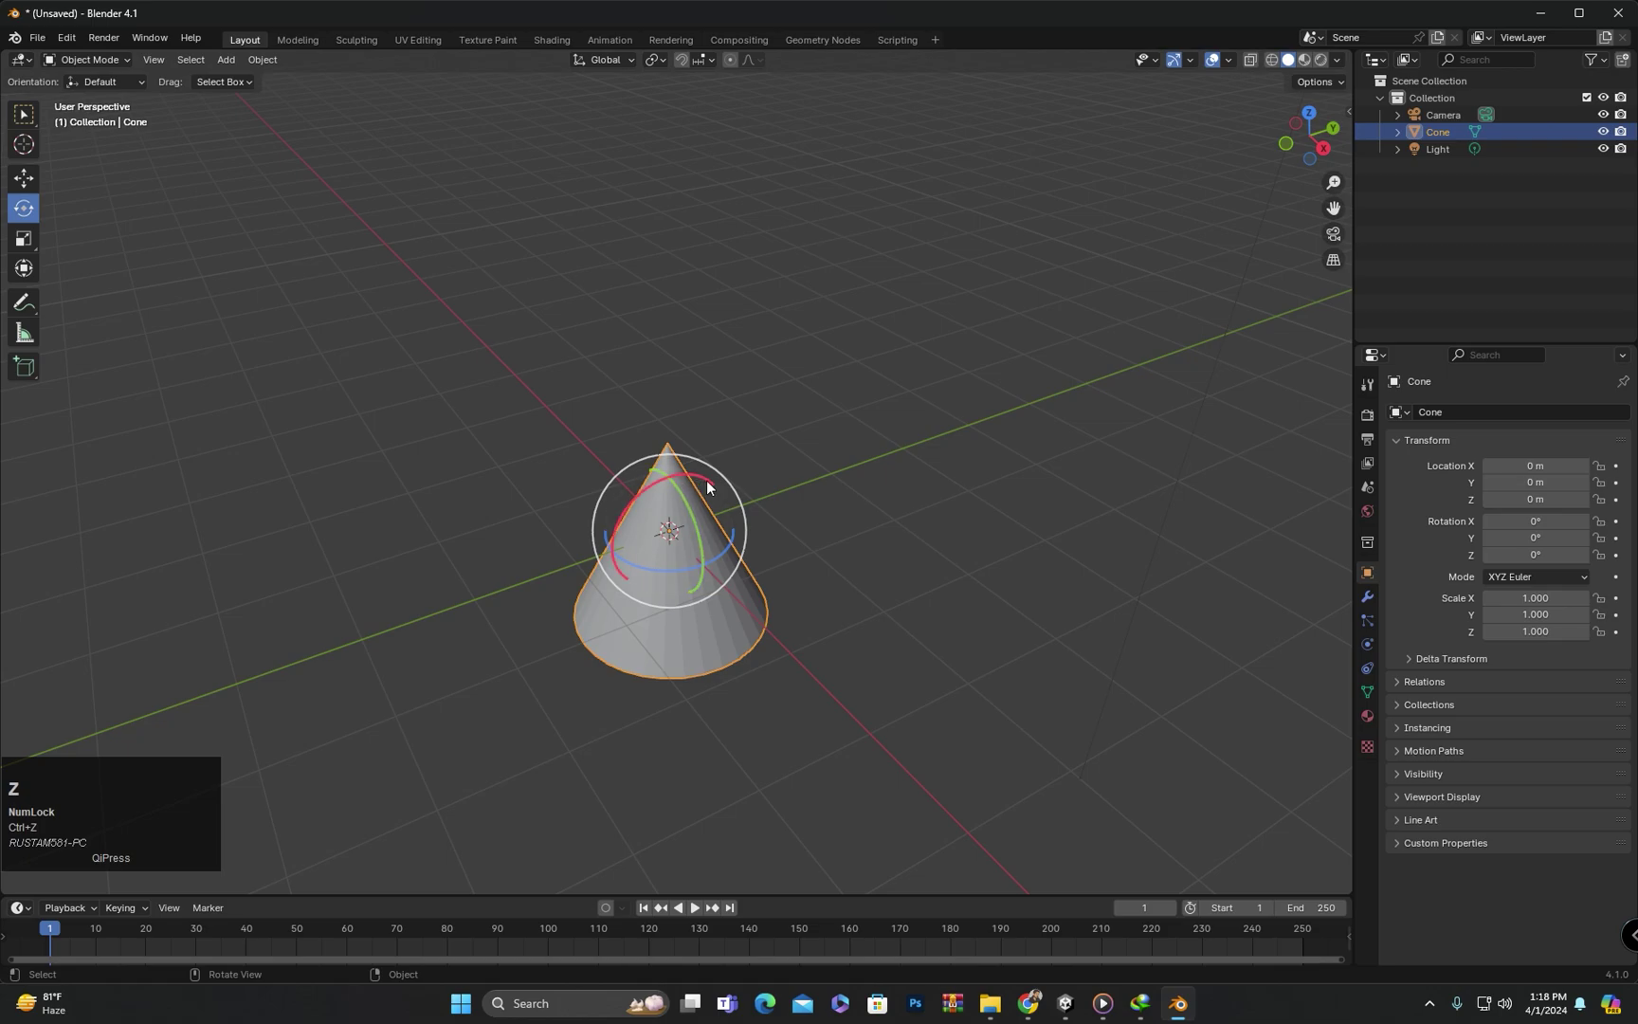
left_click_drag(585, 575, 648, 513)
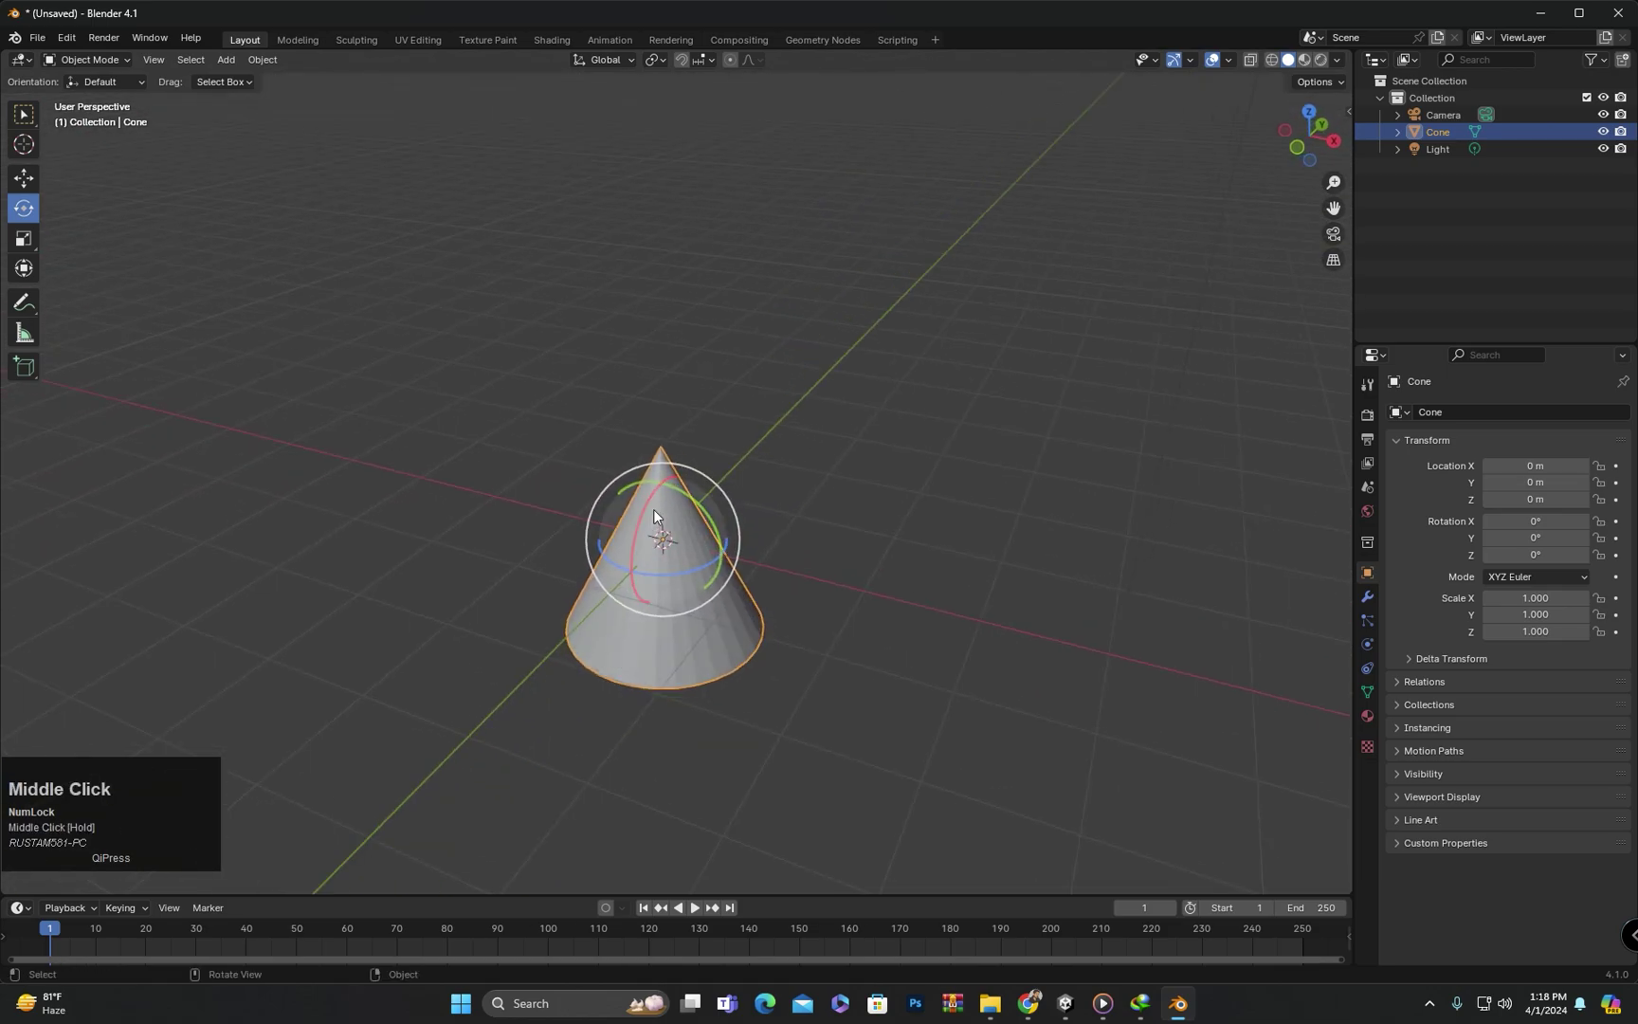
left_click_drag(647, 514, 656, 576)
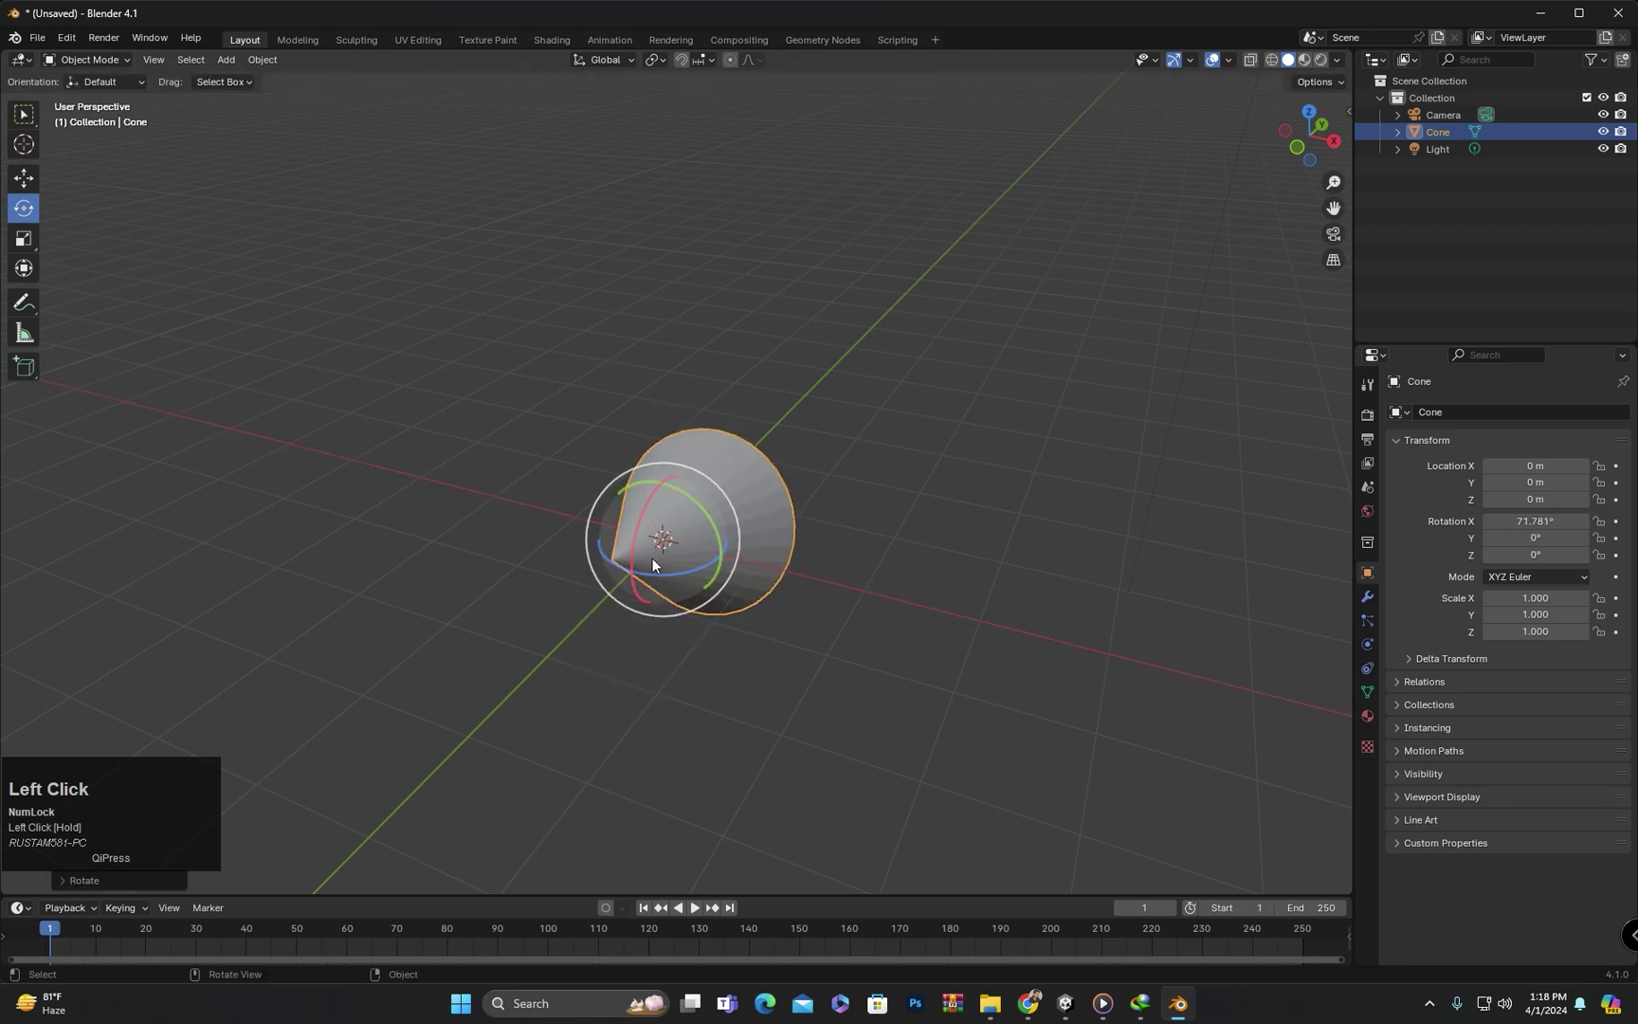
key("ctrl+z")
left_click_drag(653, 582, 706, 524)
key("ctrl+z")
middle_click(771, 538)
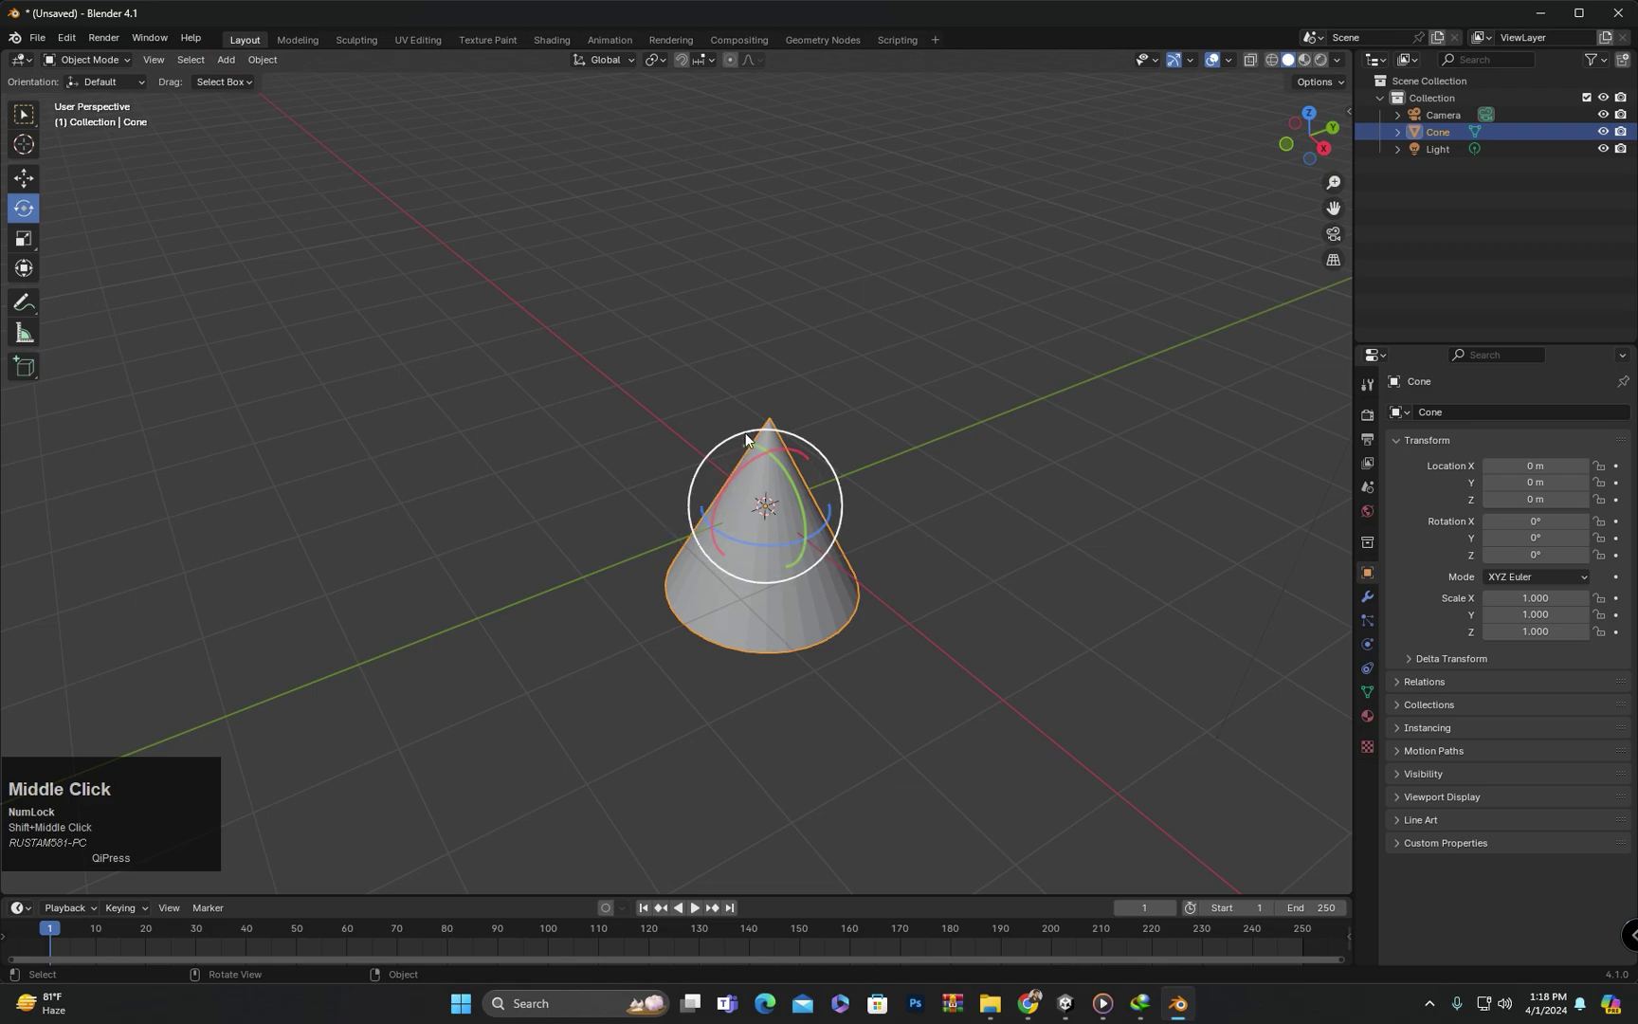
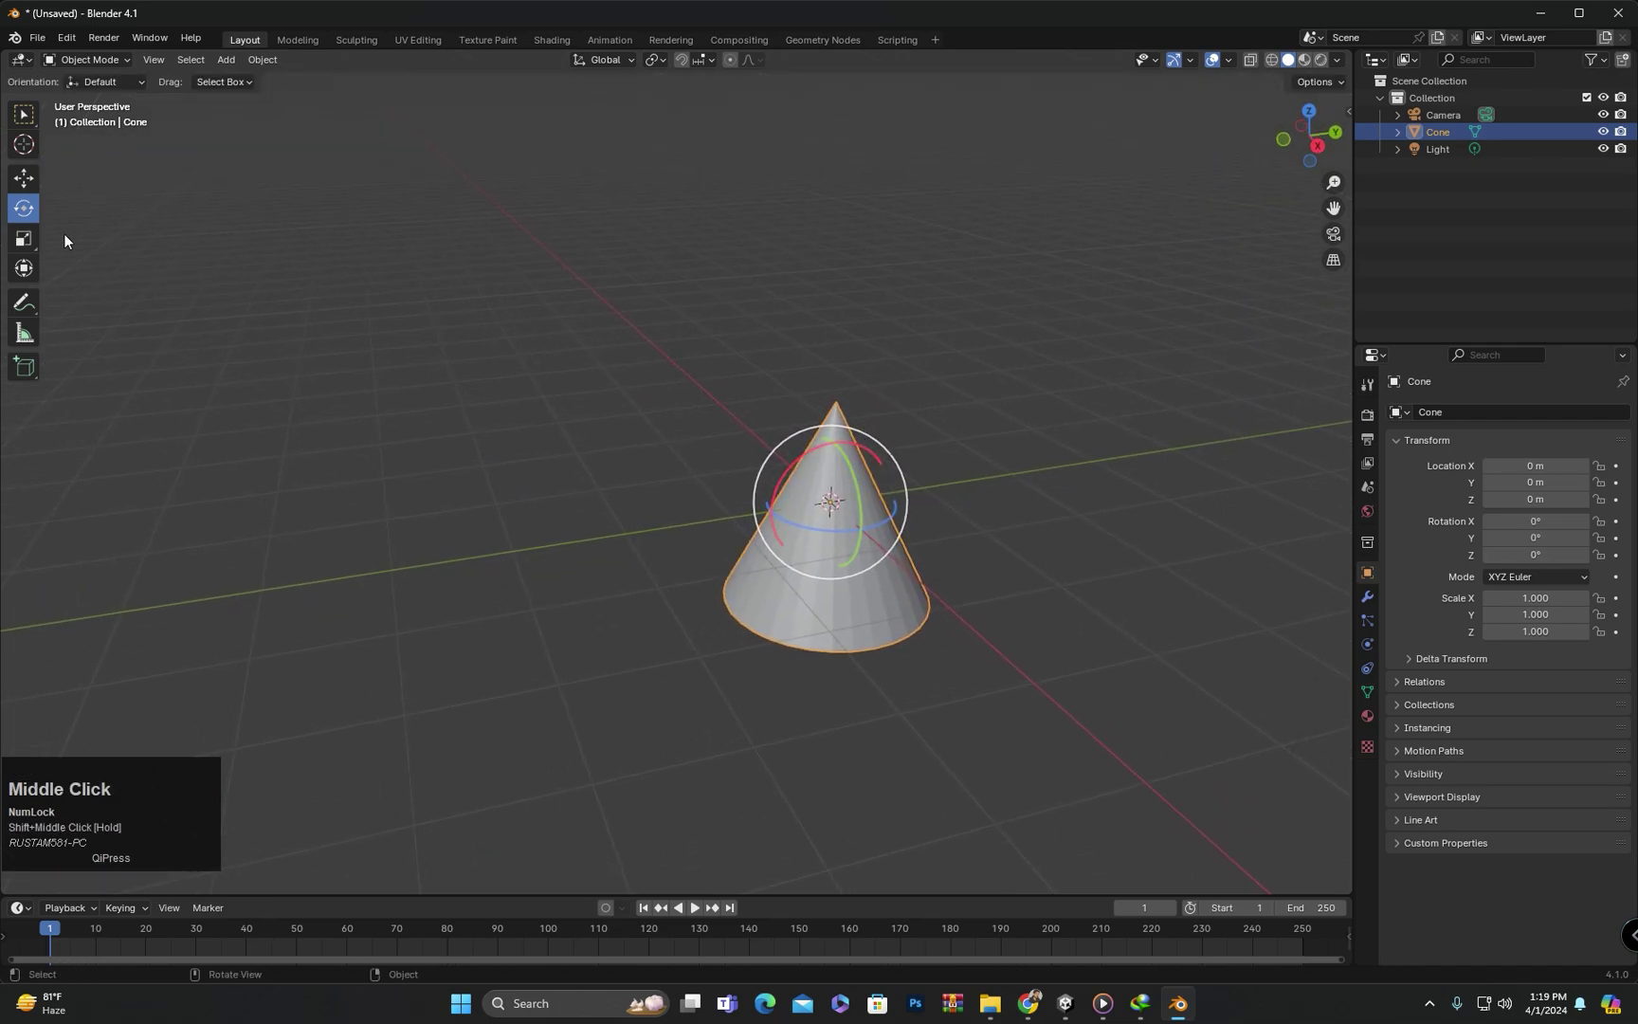
- Try the Scale and Transform tools, then return to Select Box leaving the Cone unchanged
left_click(23, 244)
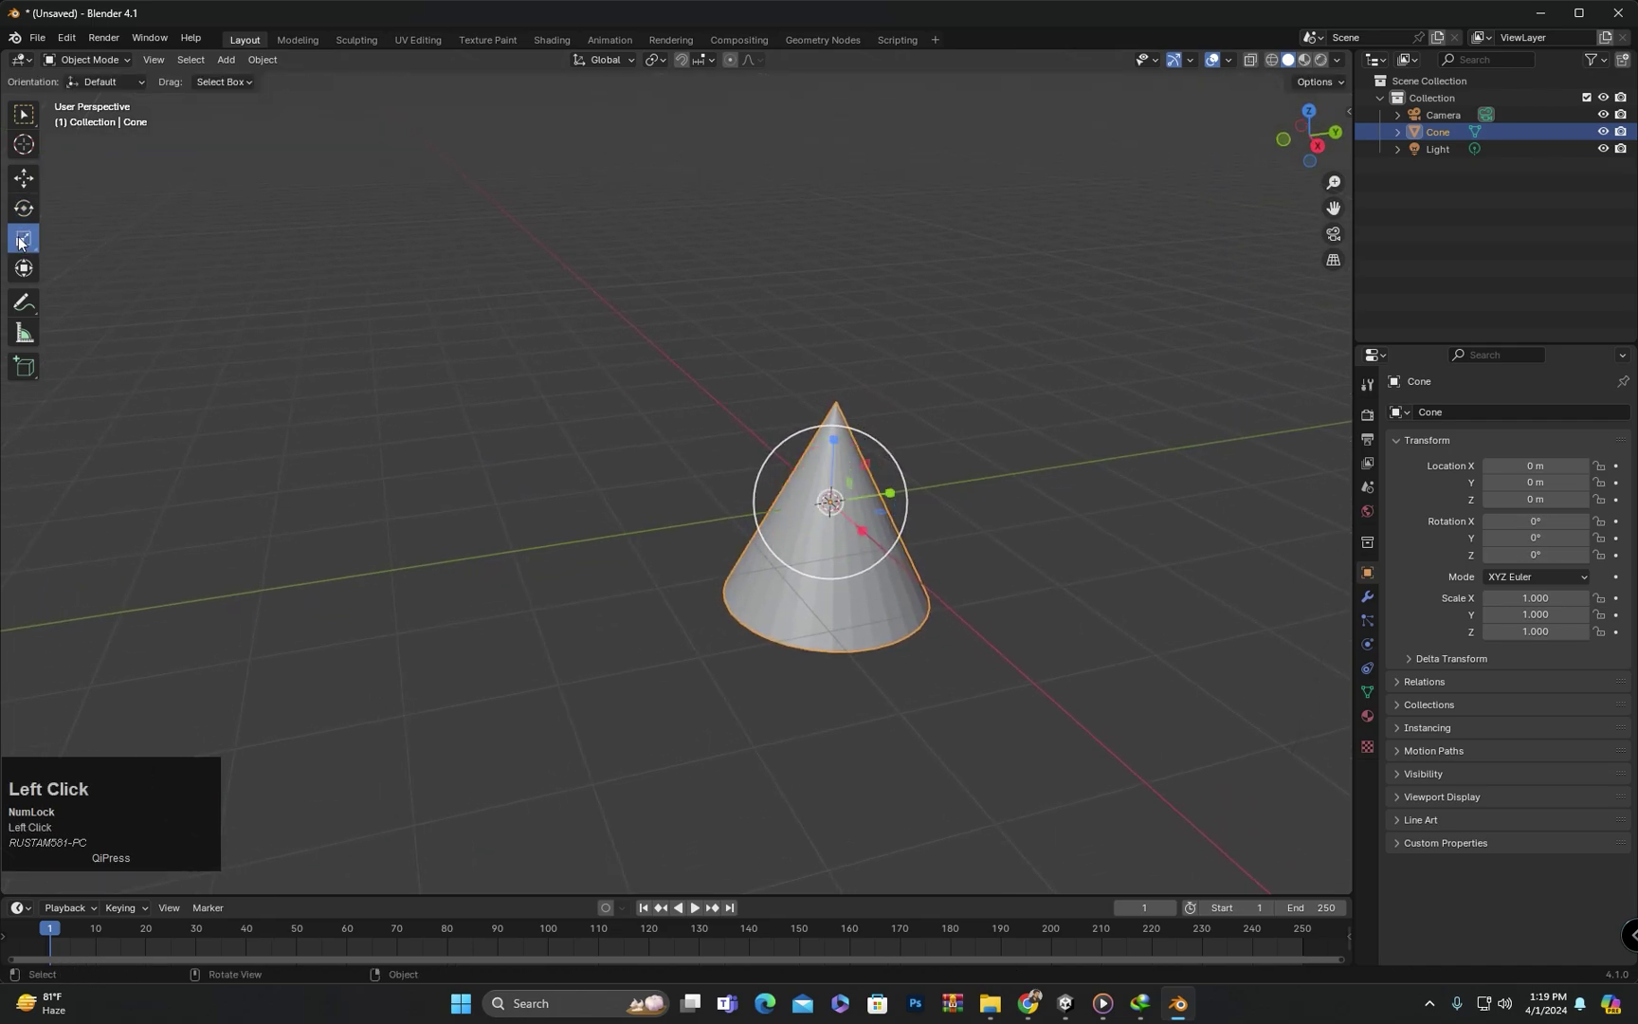
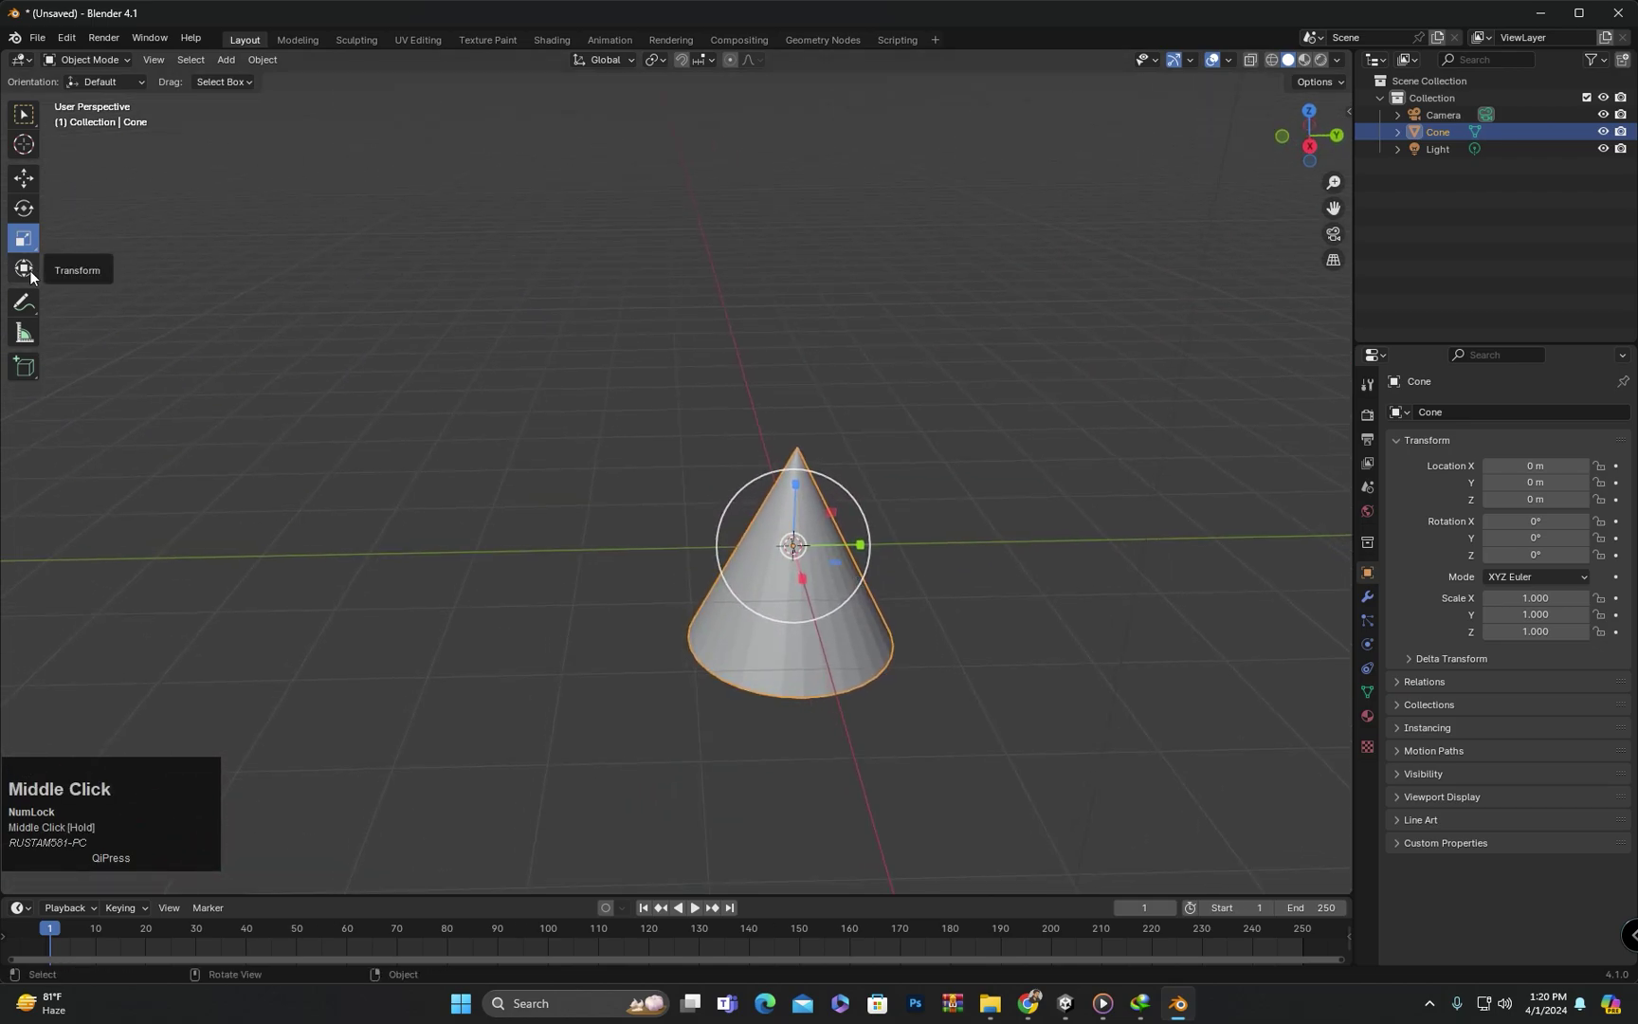
middle_click(31, 241)
left_click(43, 228)
scroll("down", 3)
middle_click(453, 423)
middle_click(517, 434)
left_click(809, 434)
middle_click(662, 533)
scroll("up", 3)
middle_click(687, 535)
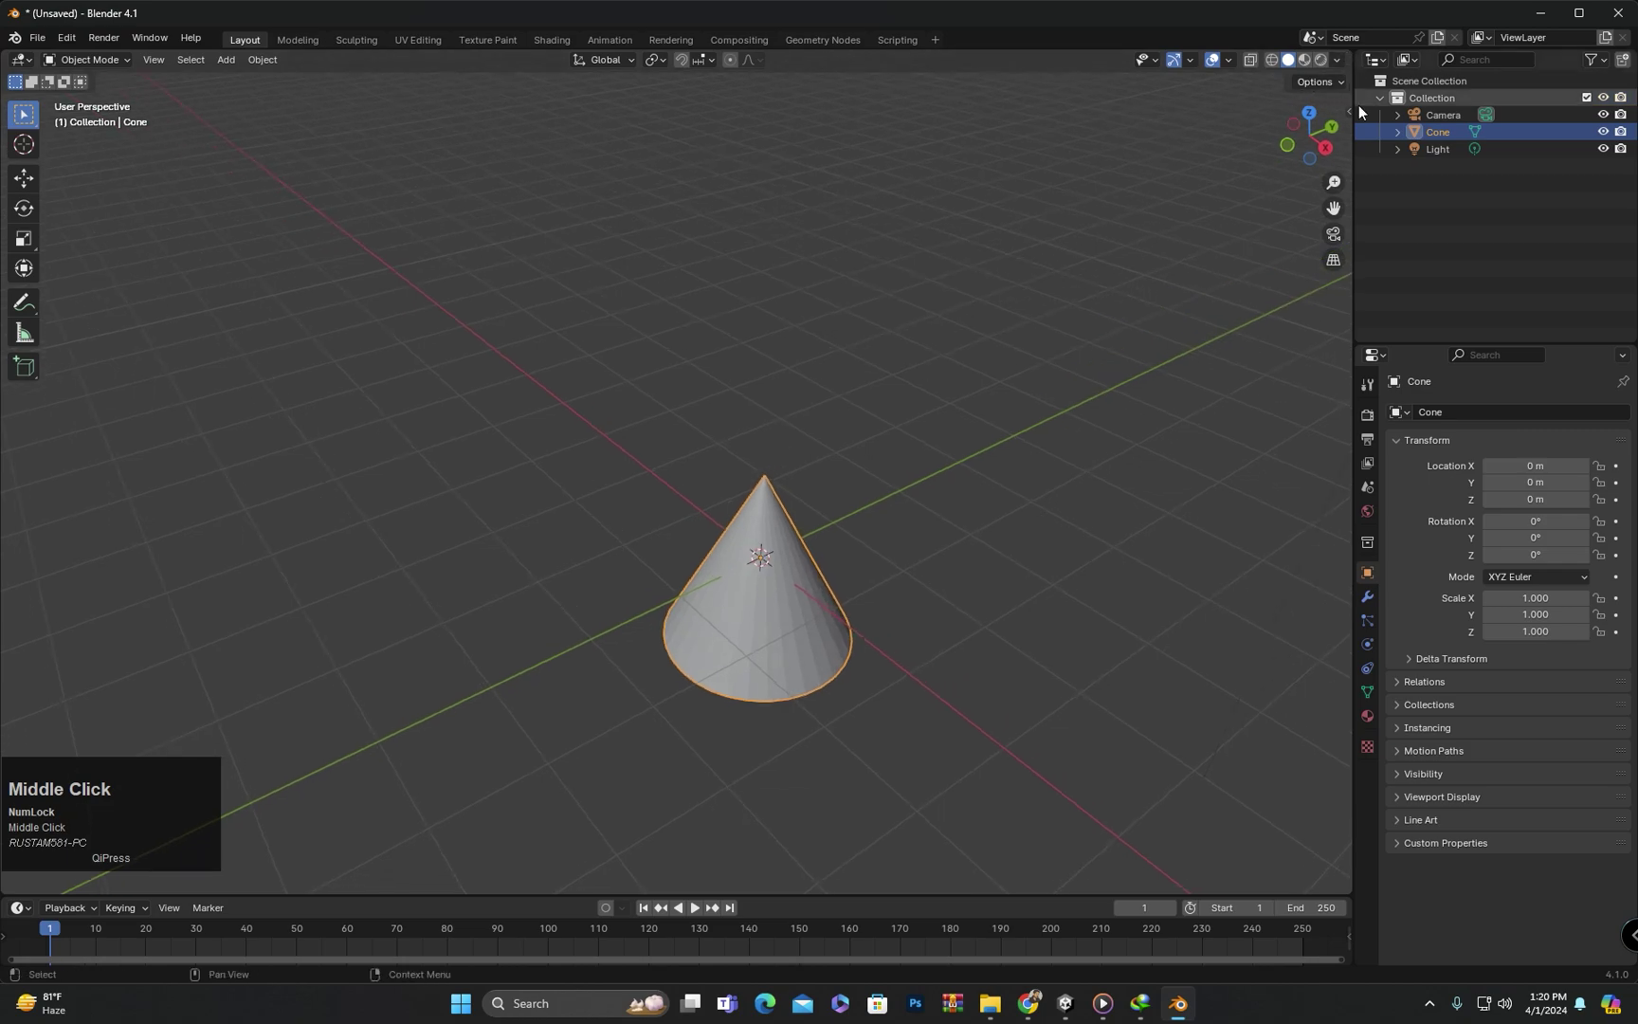
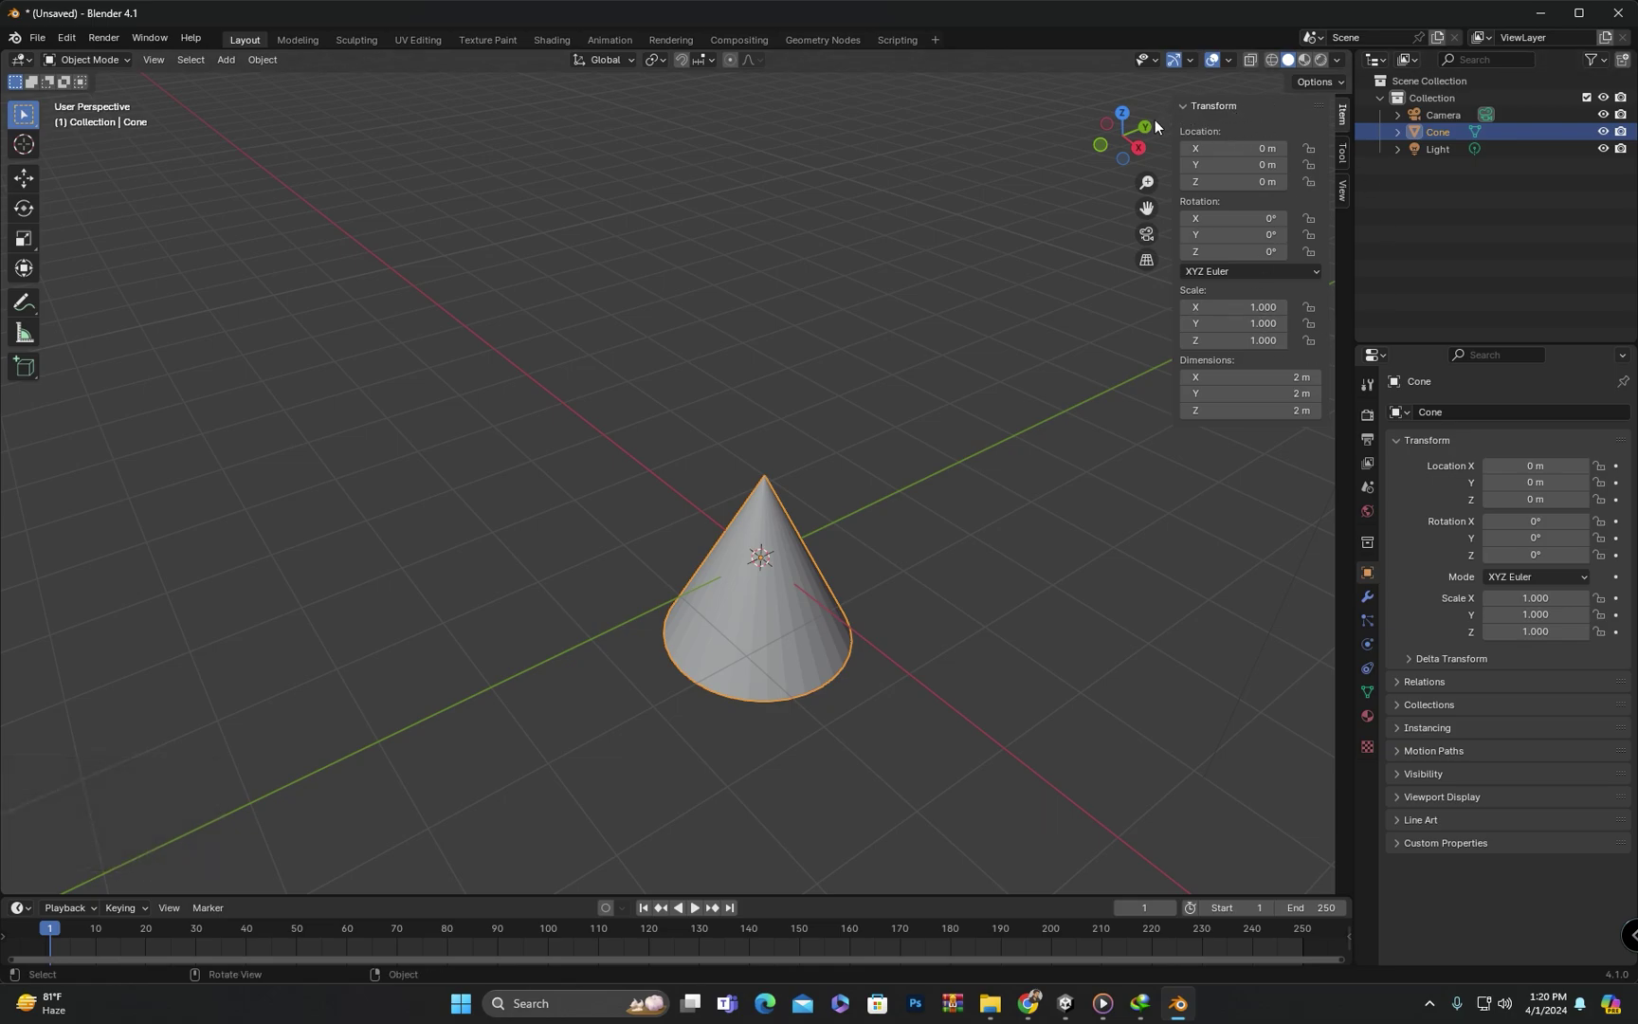
- Deselect the Cone and toggle the N sidebar to show its transform fields beside the viewport
left_click(1093, 220)
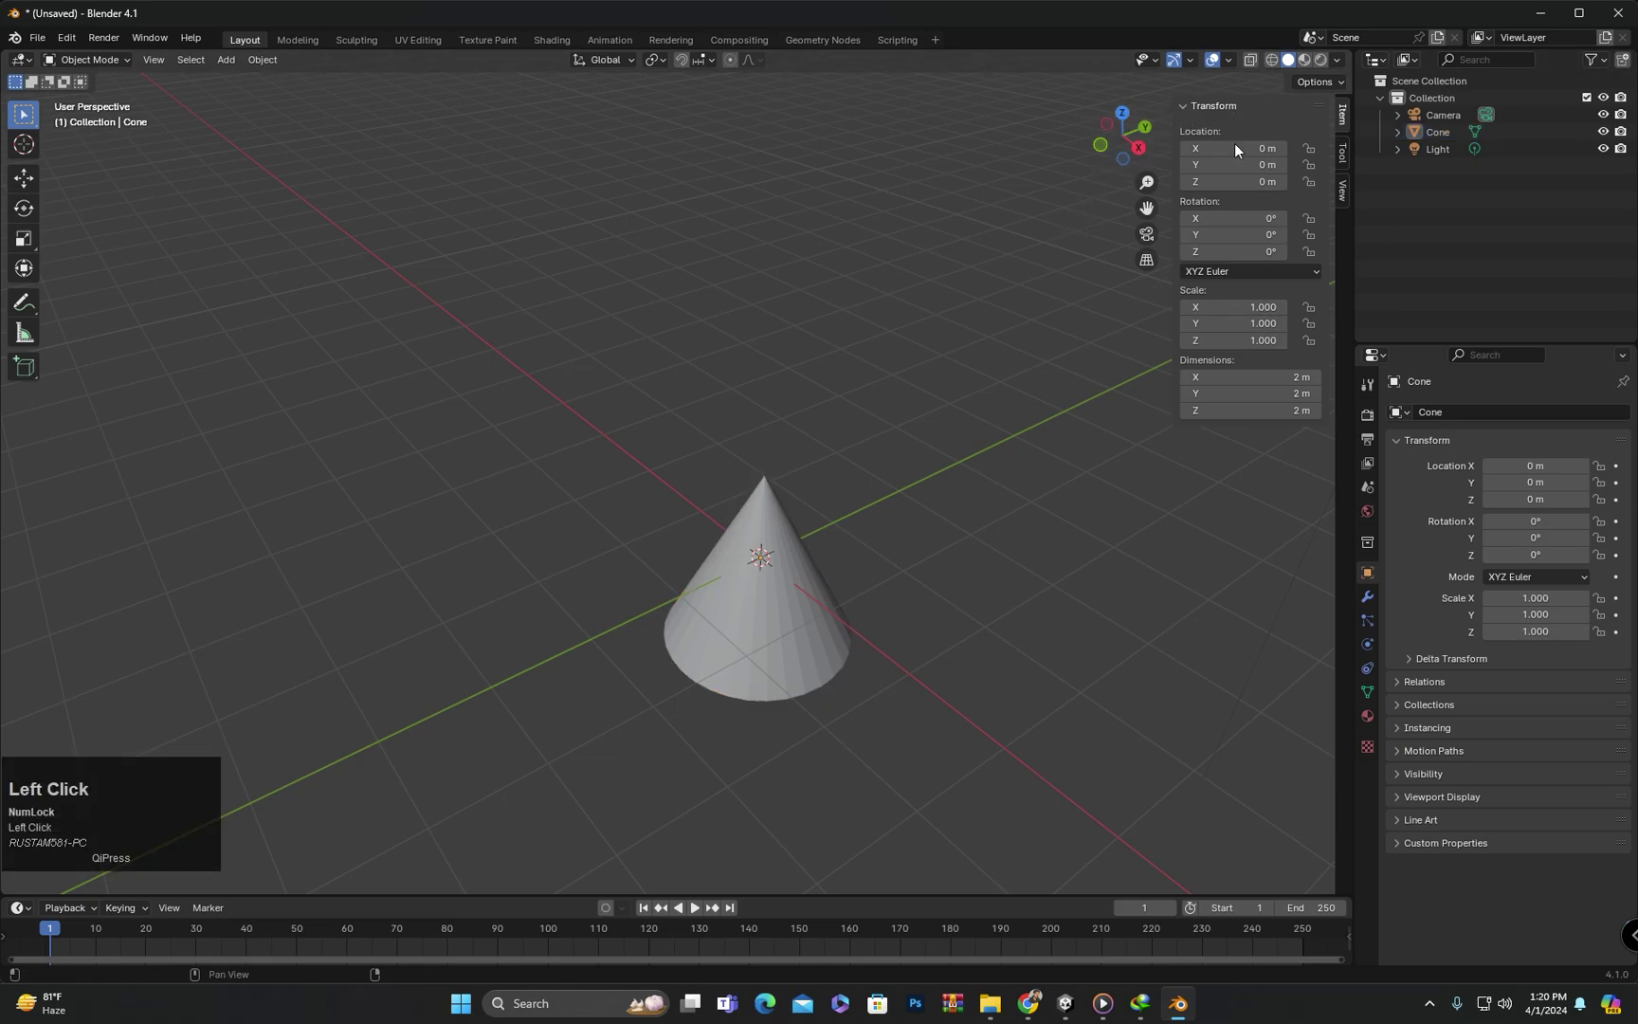
key("n")
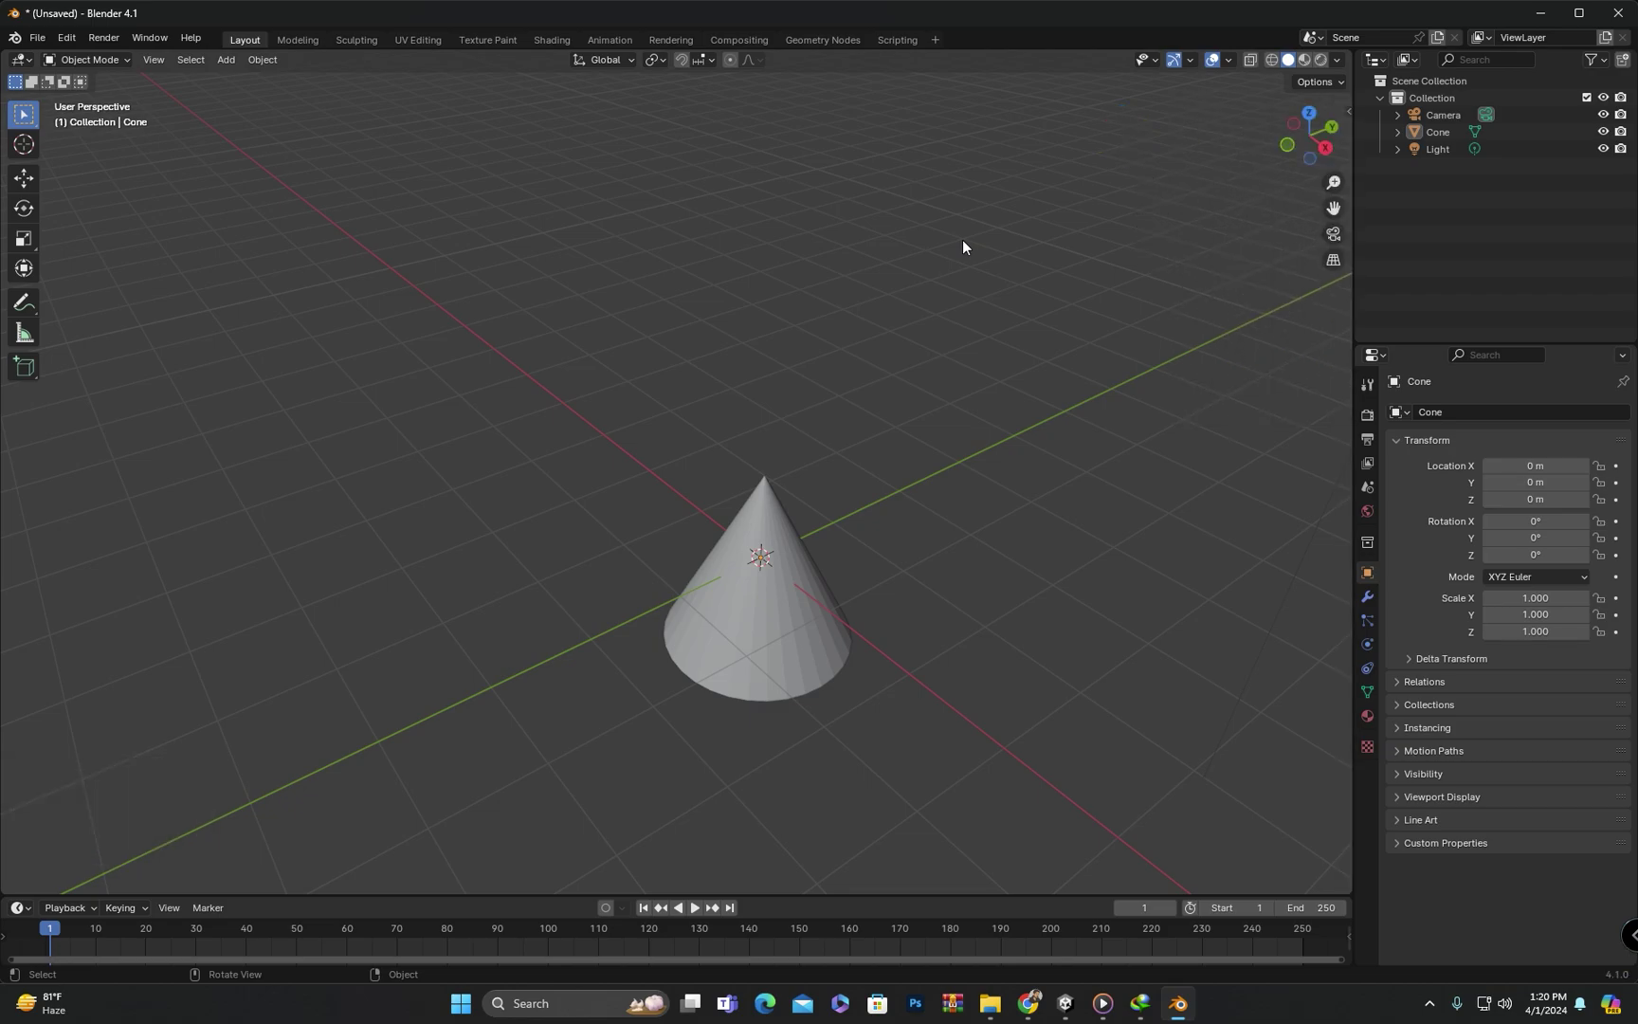
key("n")
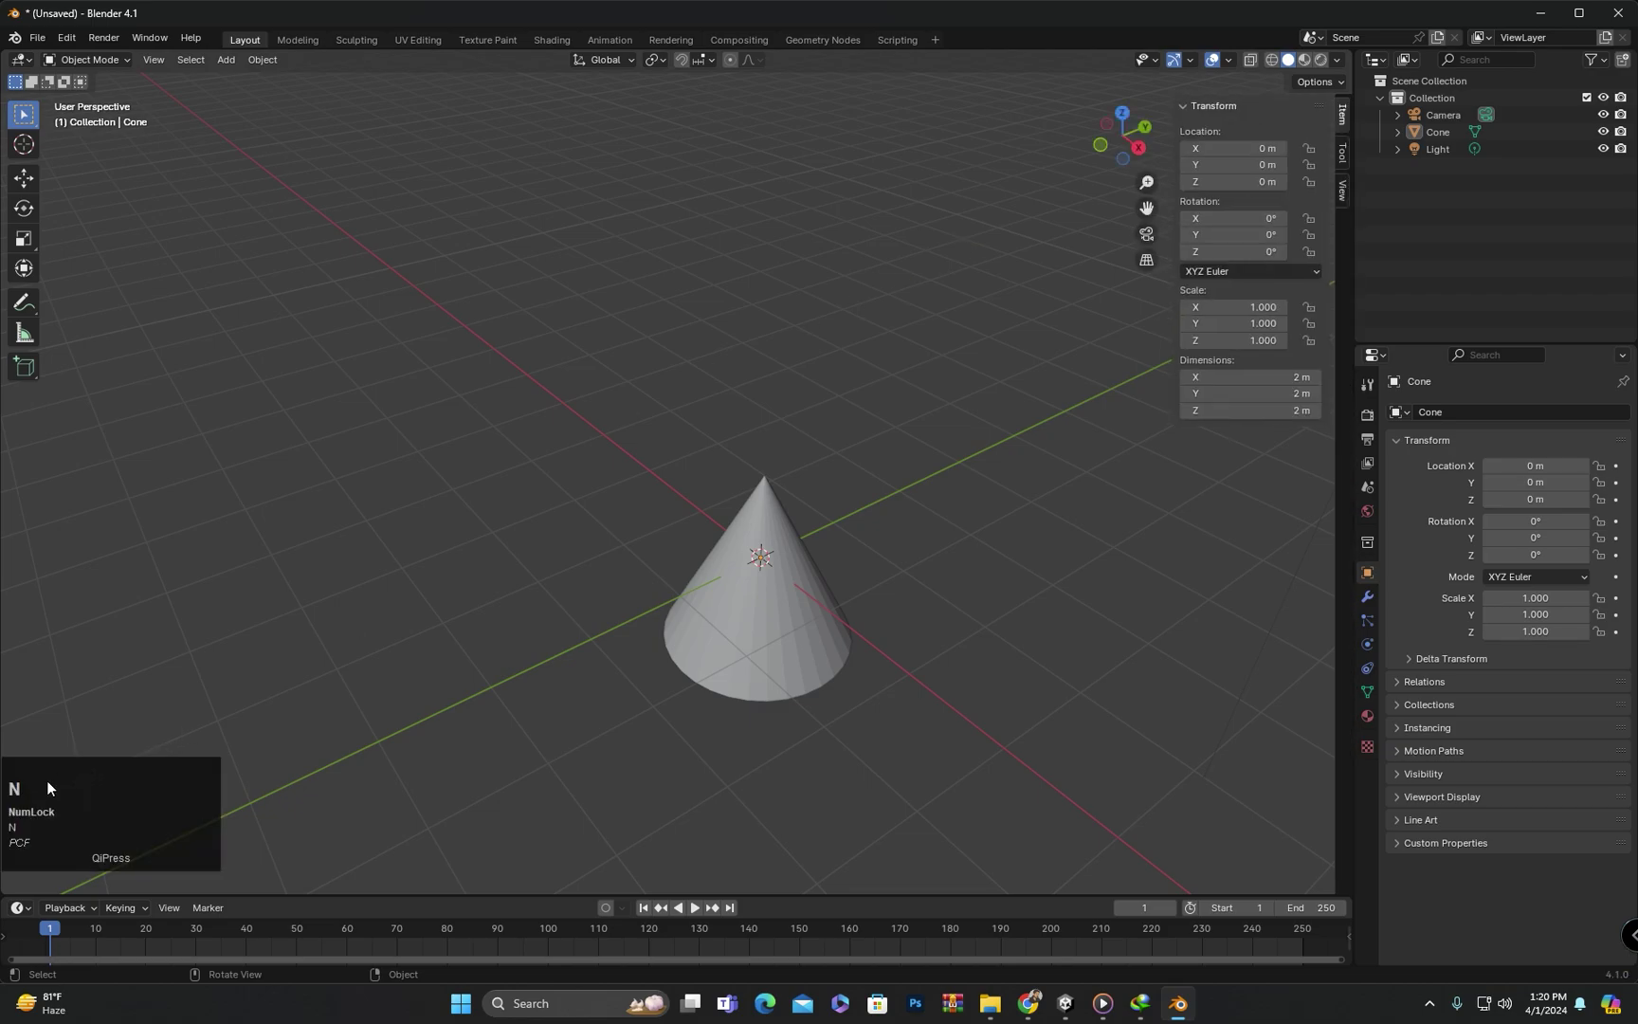
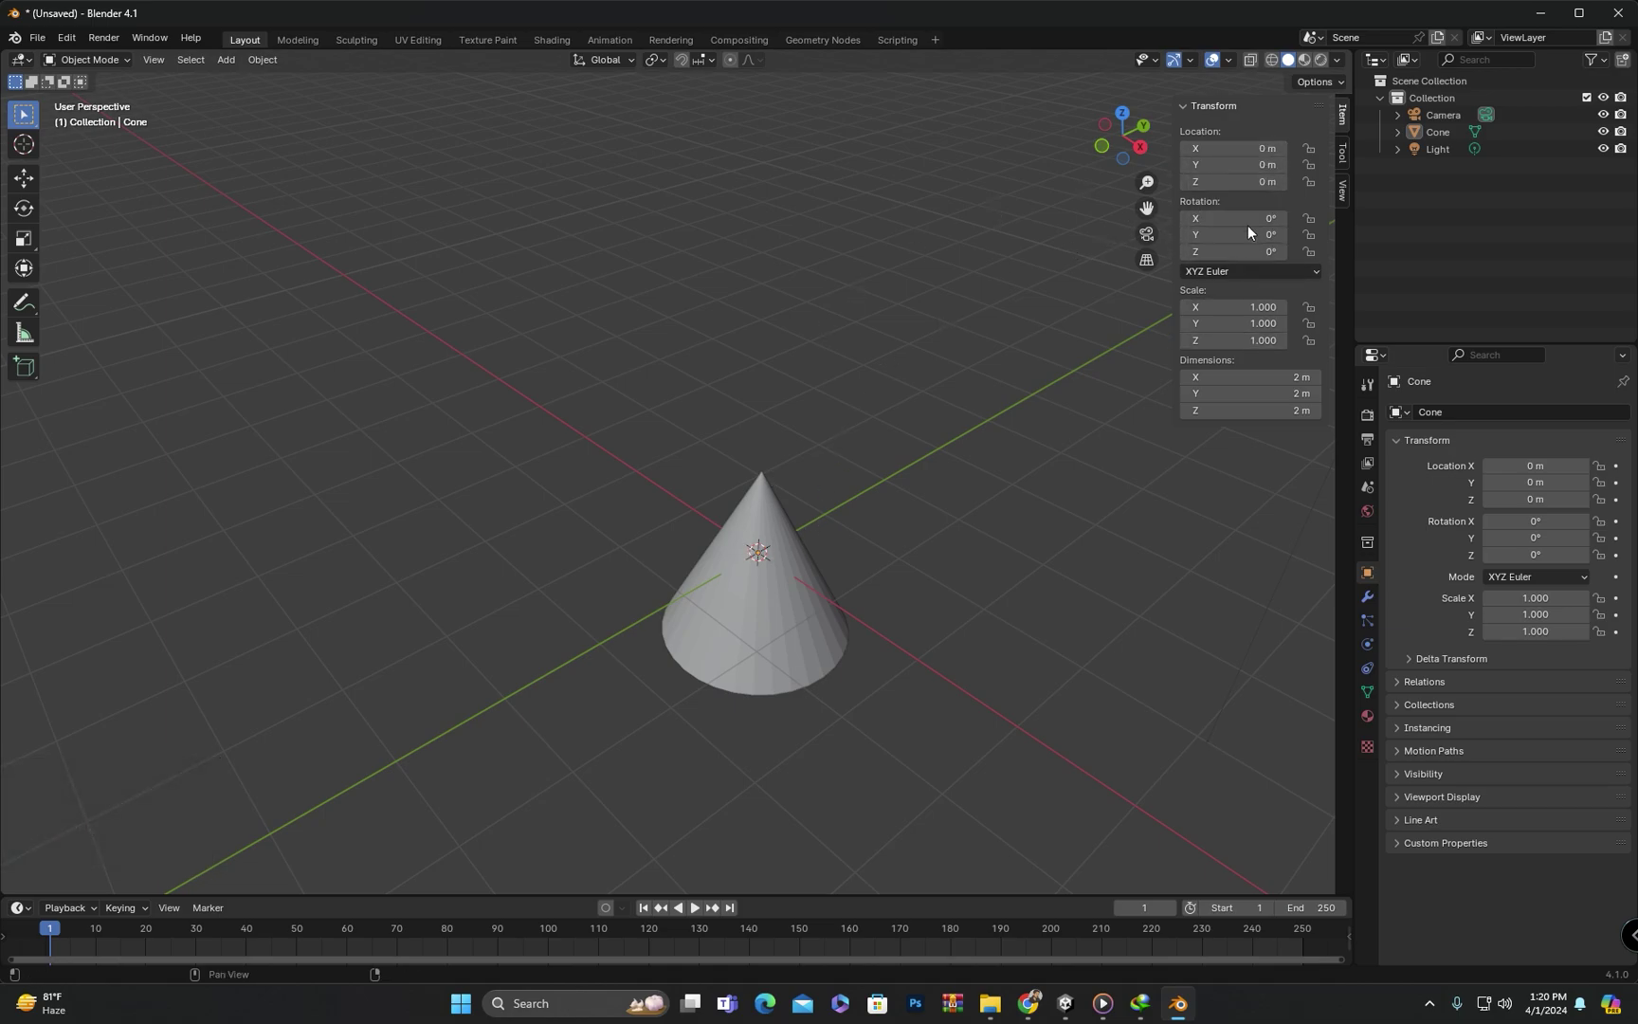
middle_click(821, 548)
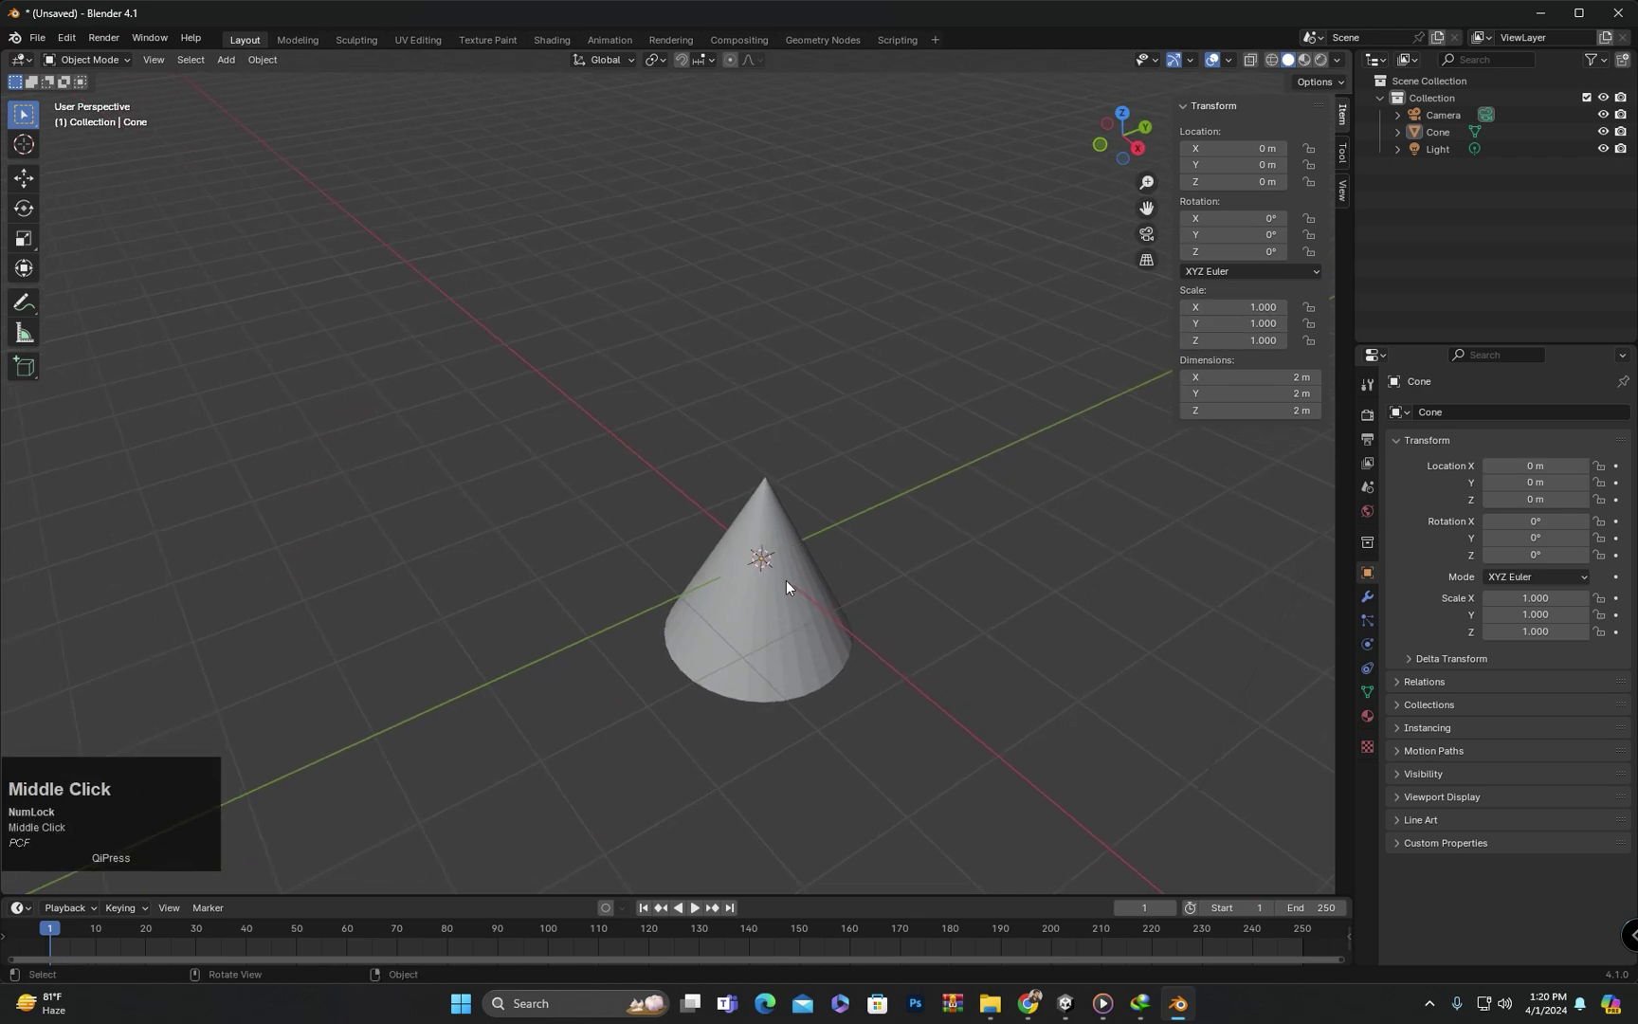
middle_click(834, 503)
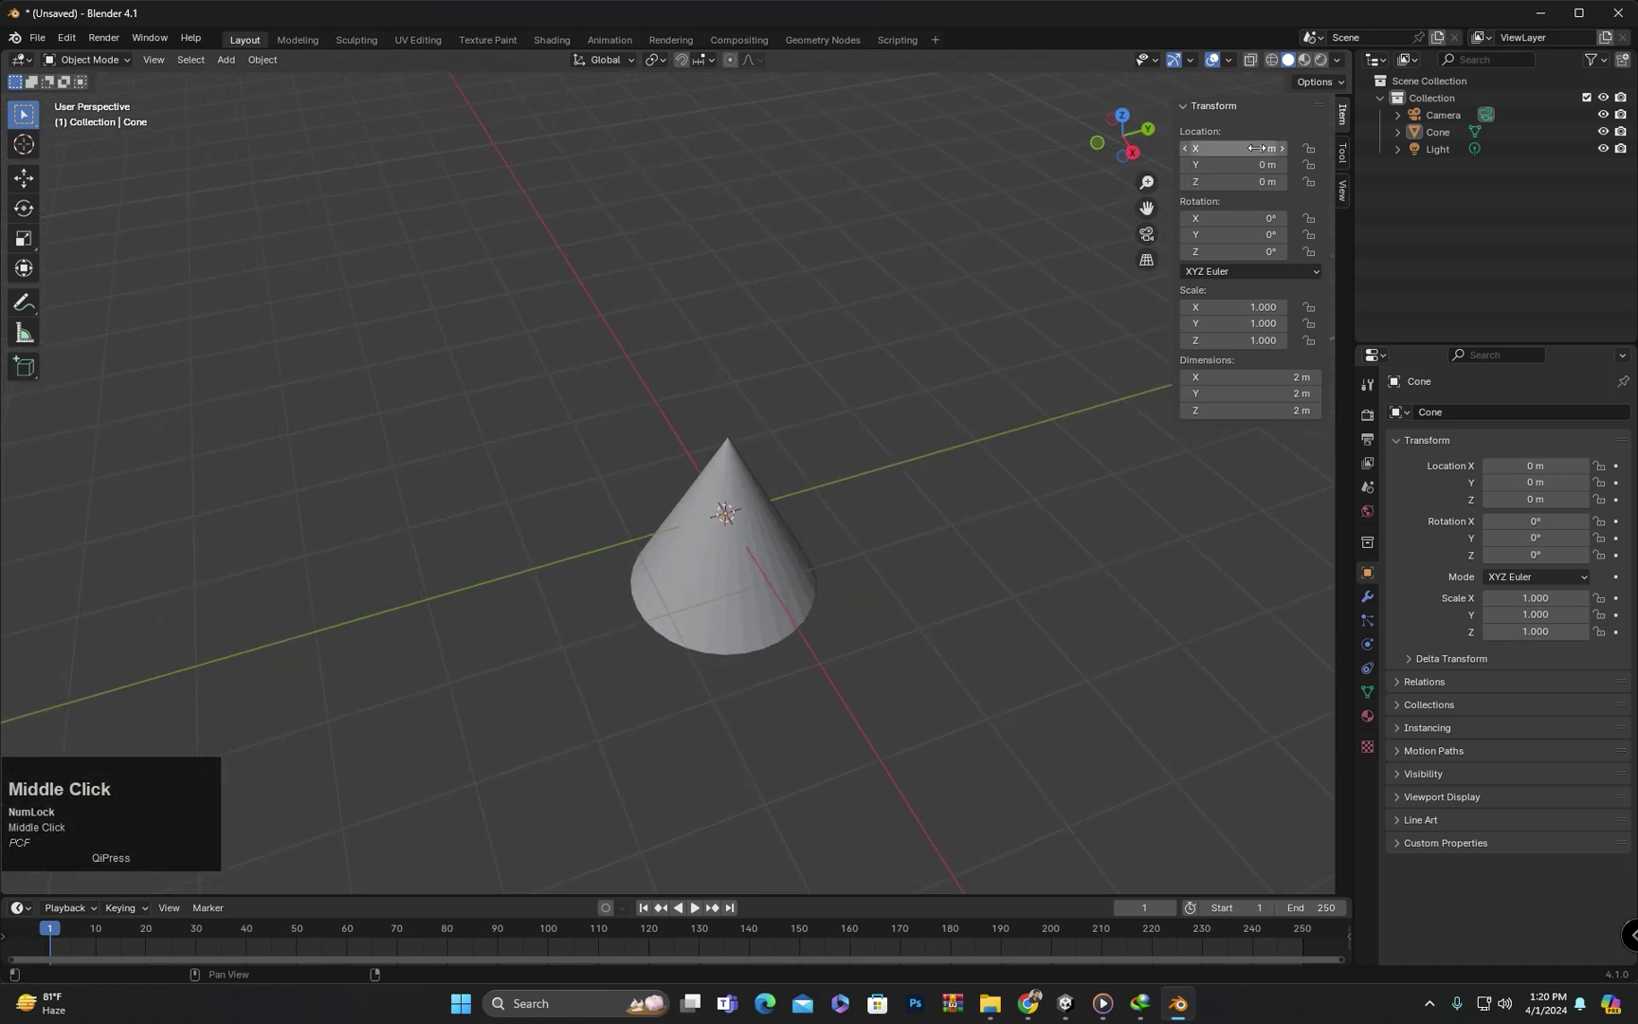
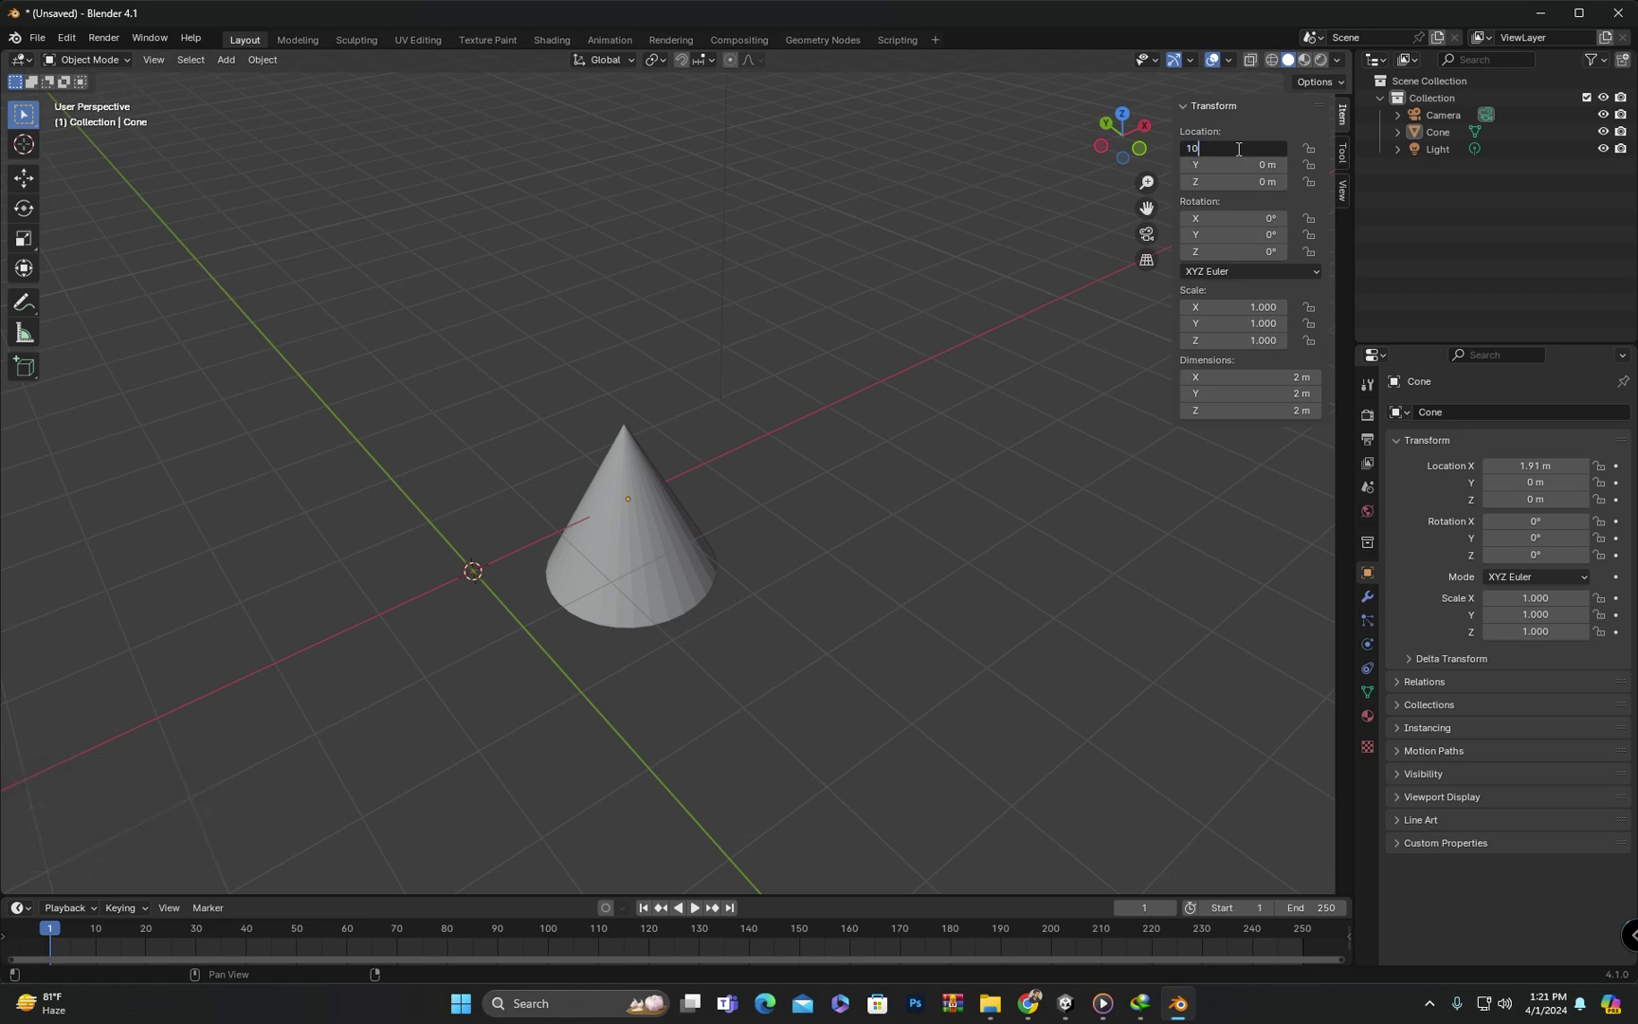
- Orbit to follow the moved Cone and pan the view back toward the world origin
middle_click(806, 438)
middle_click(898, 466)
left_click_drag(961, 429, 568, 447)
scroll("down", 3)
left_click_drag(559, 442, 671, 465)
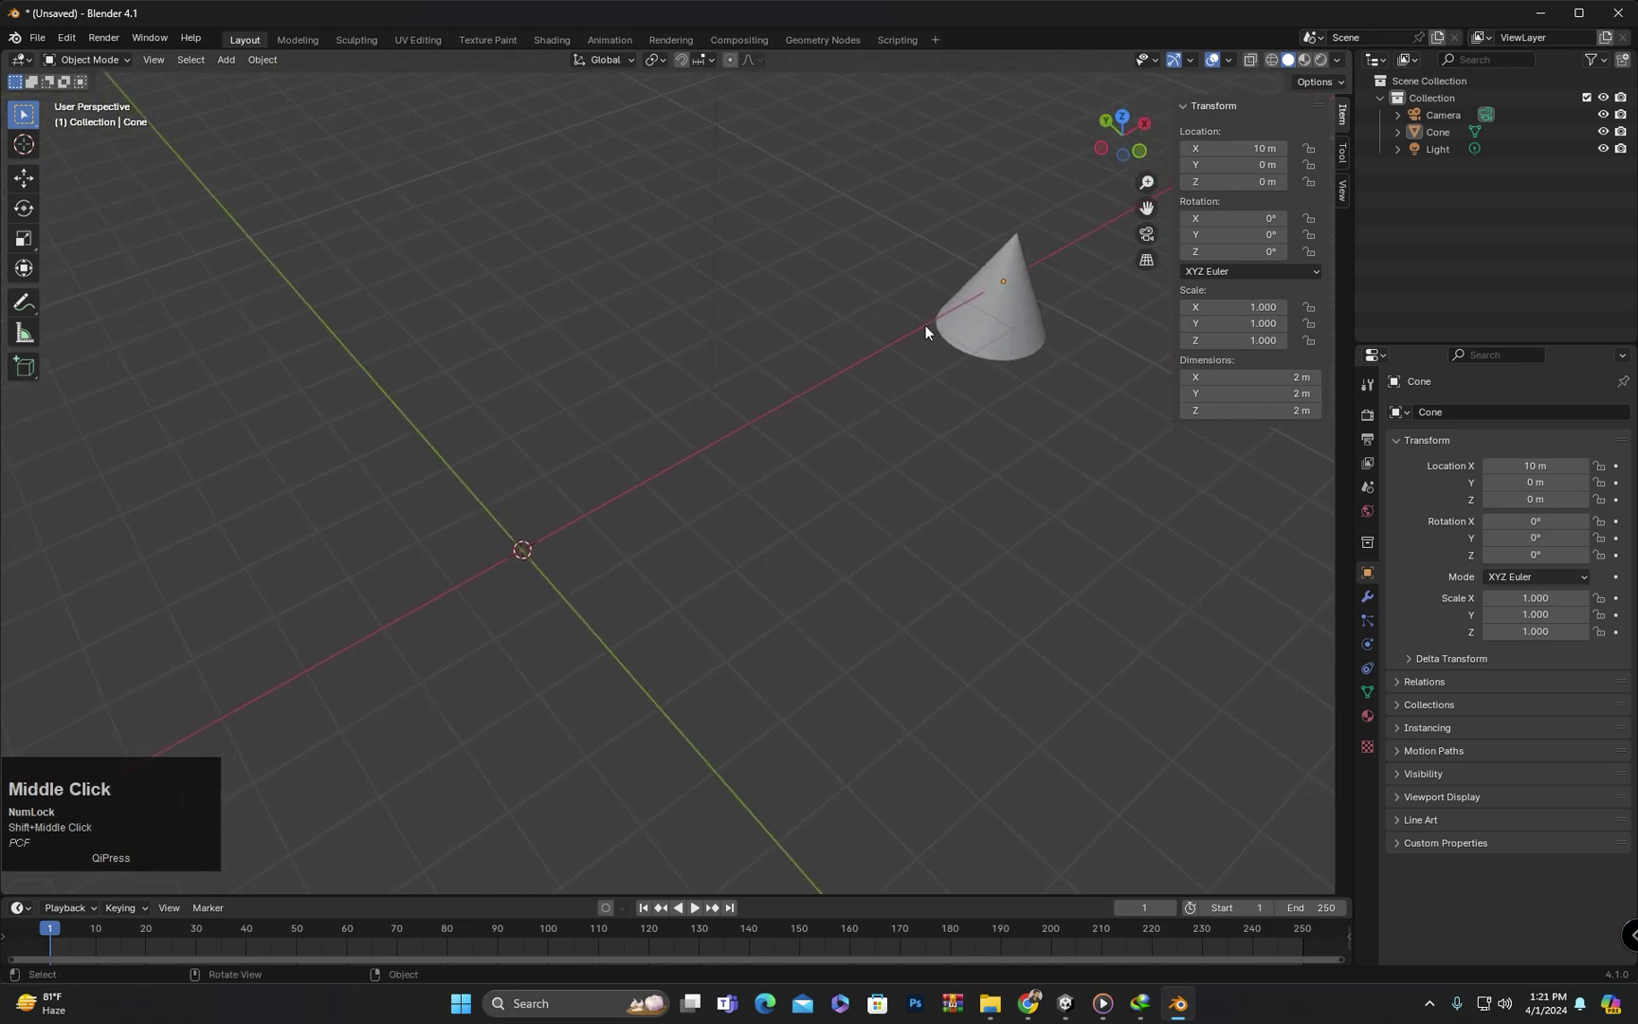
scroll("up", 3)
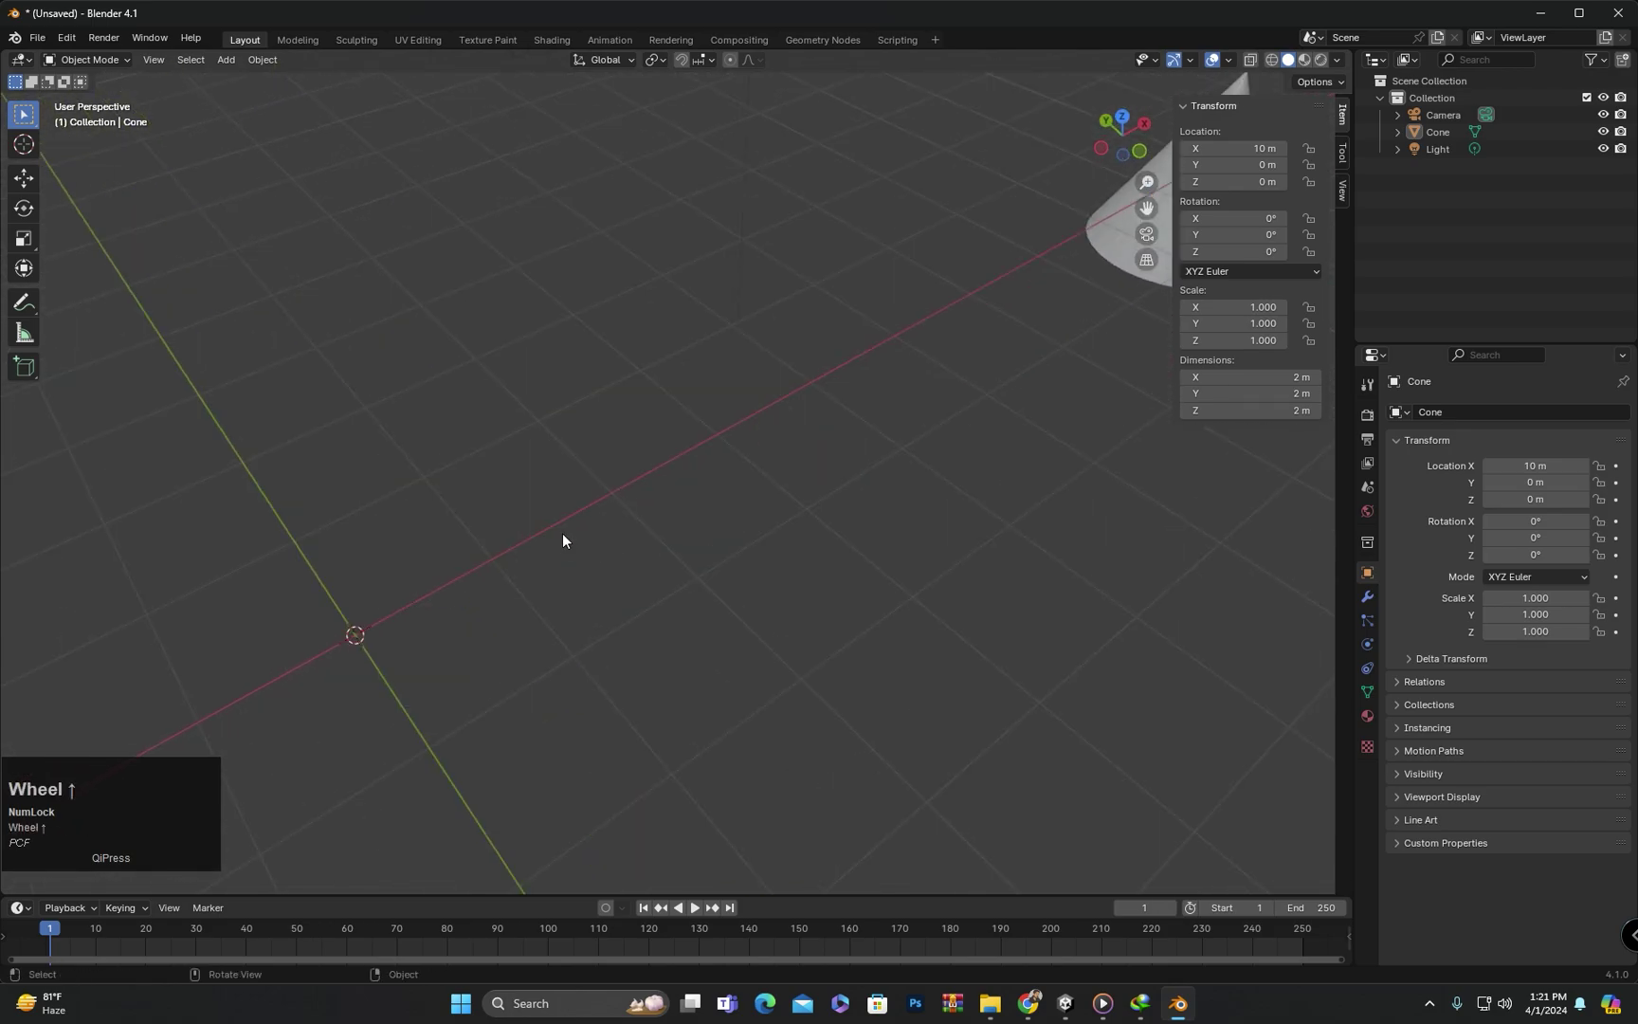
middle_click(659, 555)
scroll("up", 3)
middle_click(503, 521)
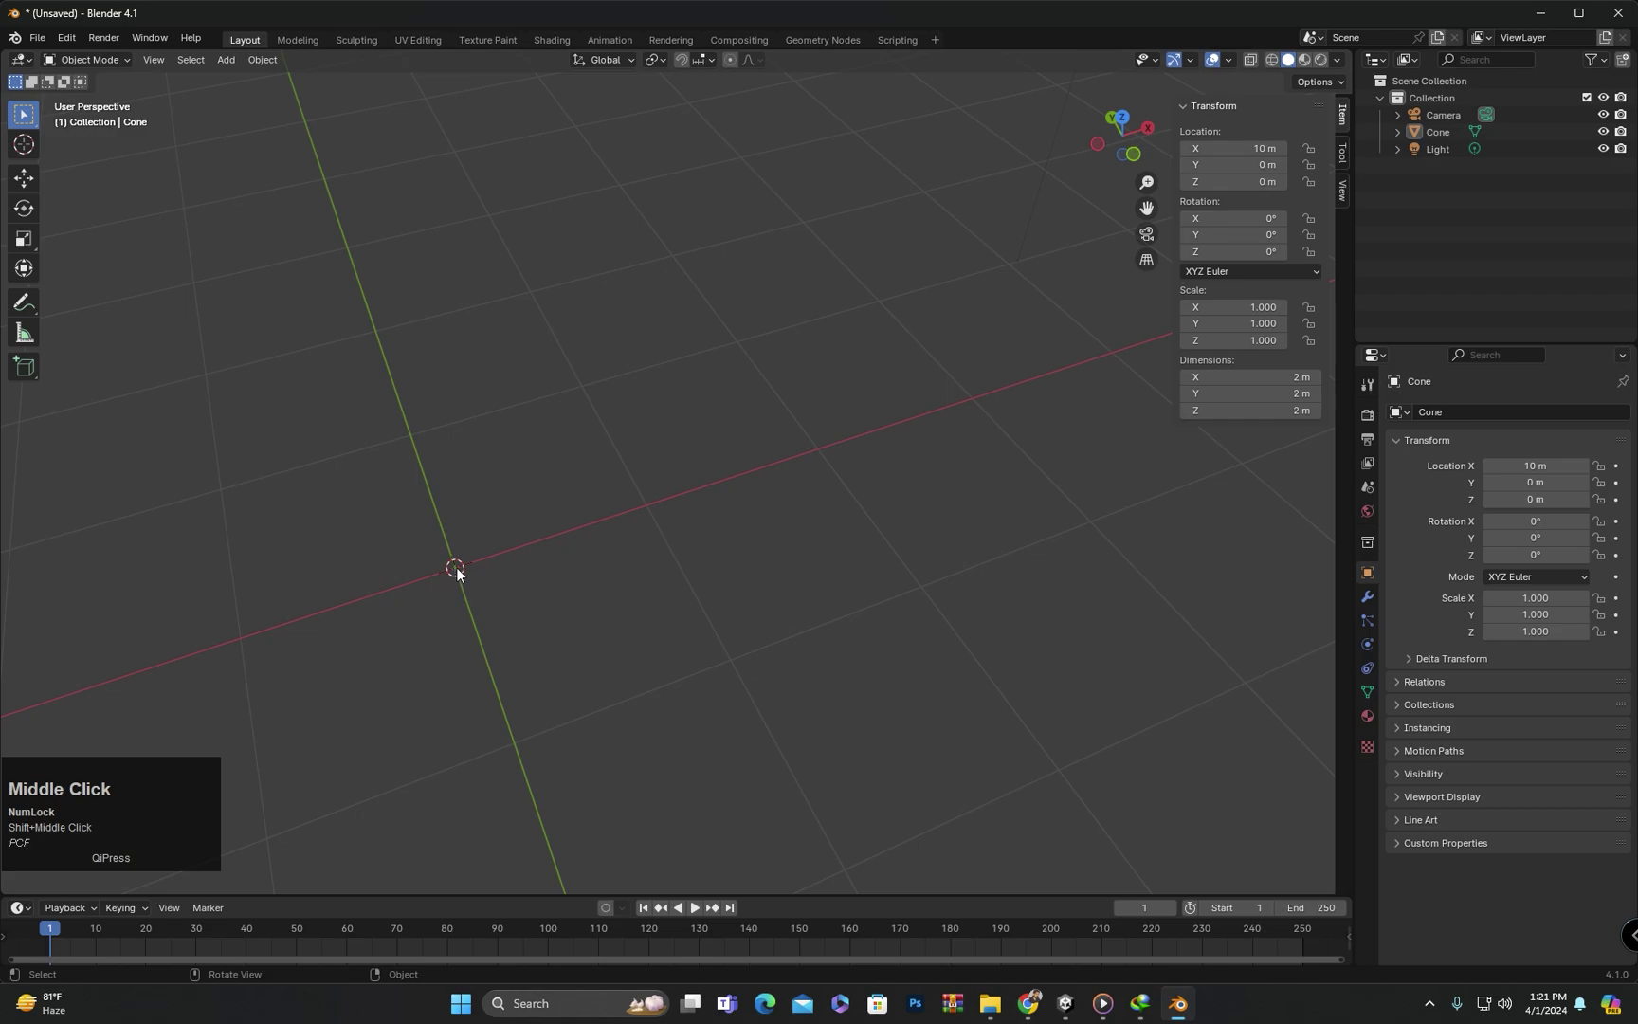
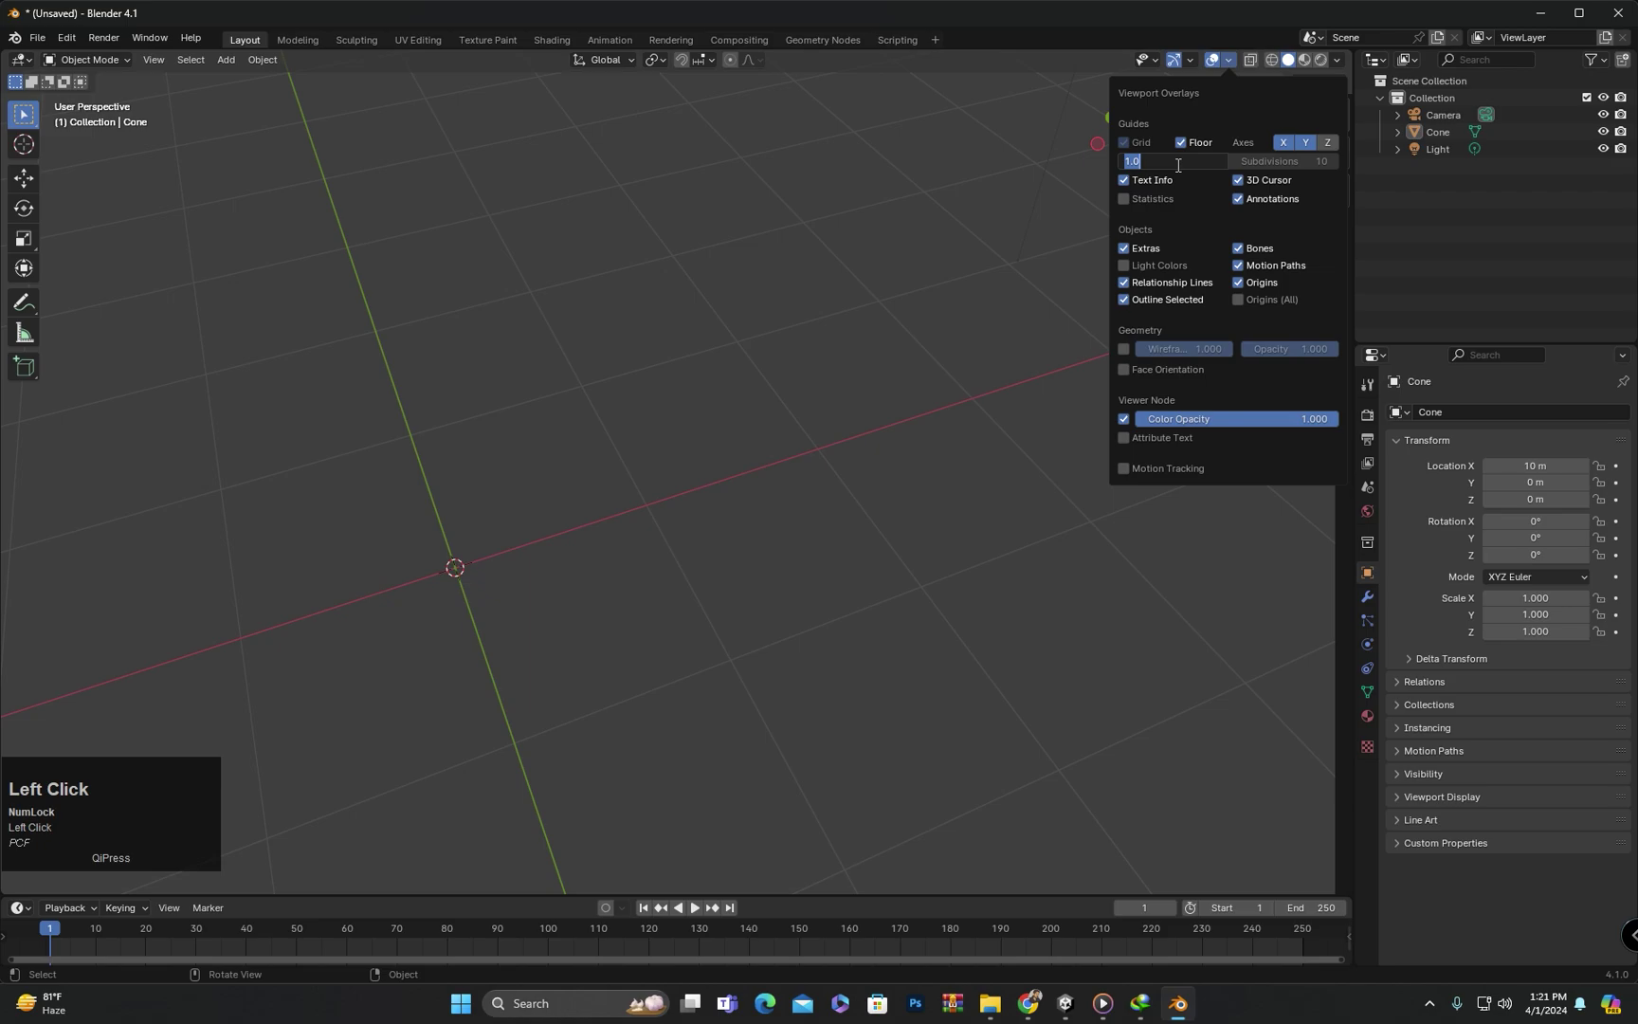
- Open the Viewport Overlays popover to adjust the floor grid scale
scroll("down", 3)
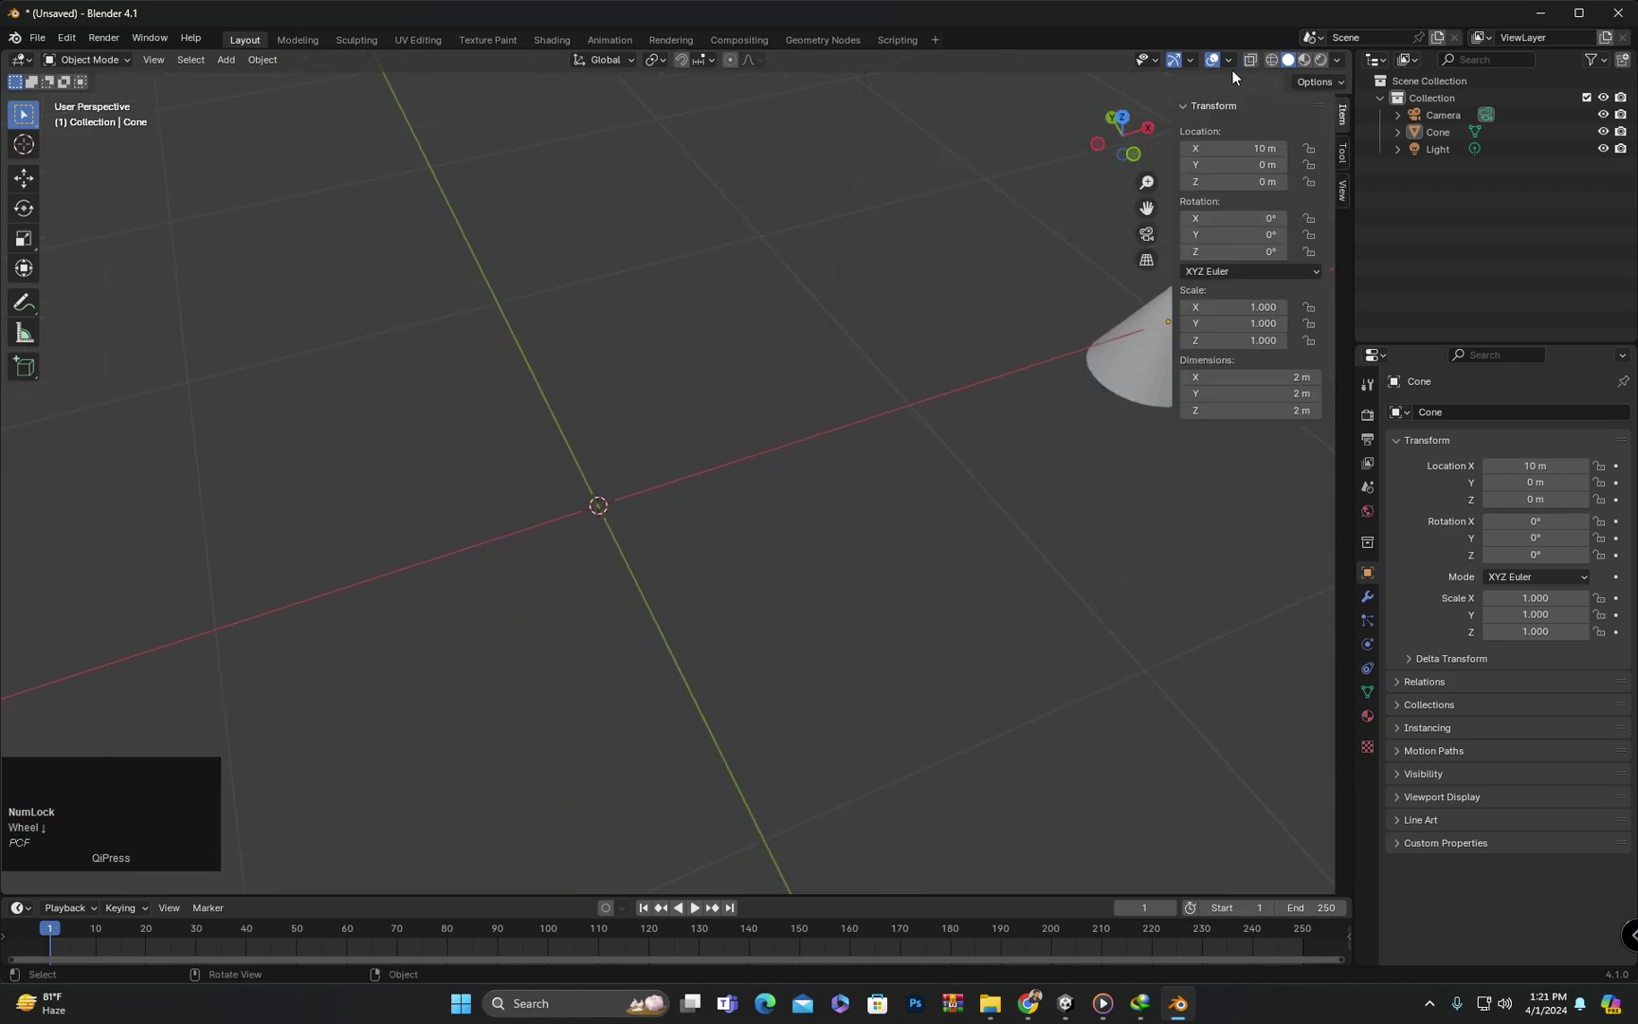
left_click(1239, 65)
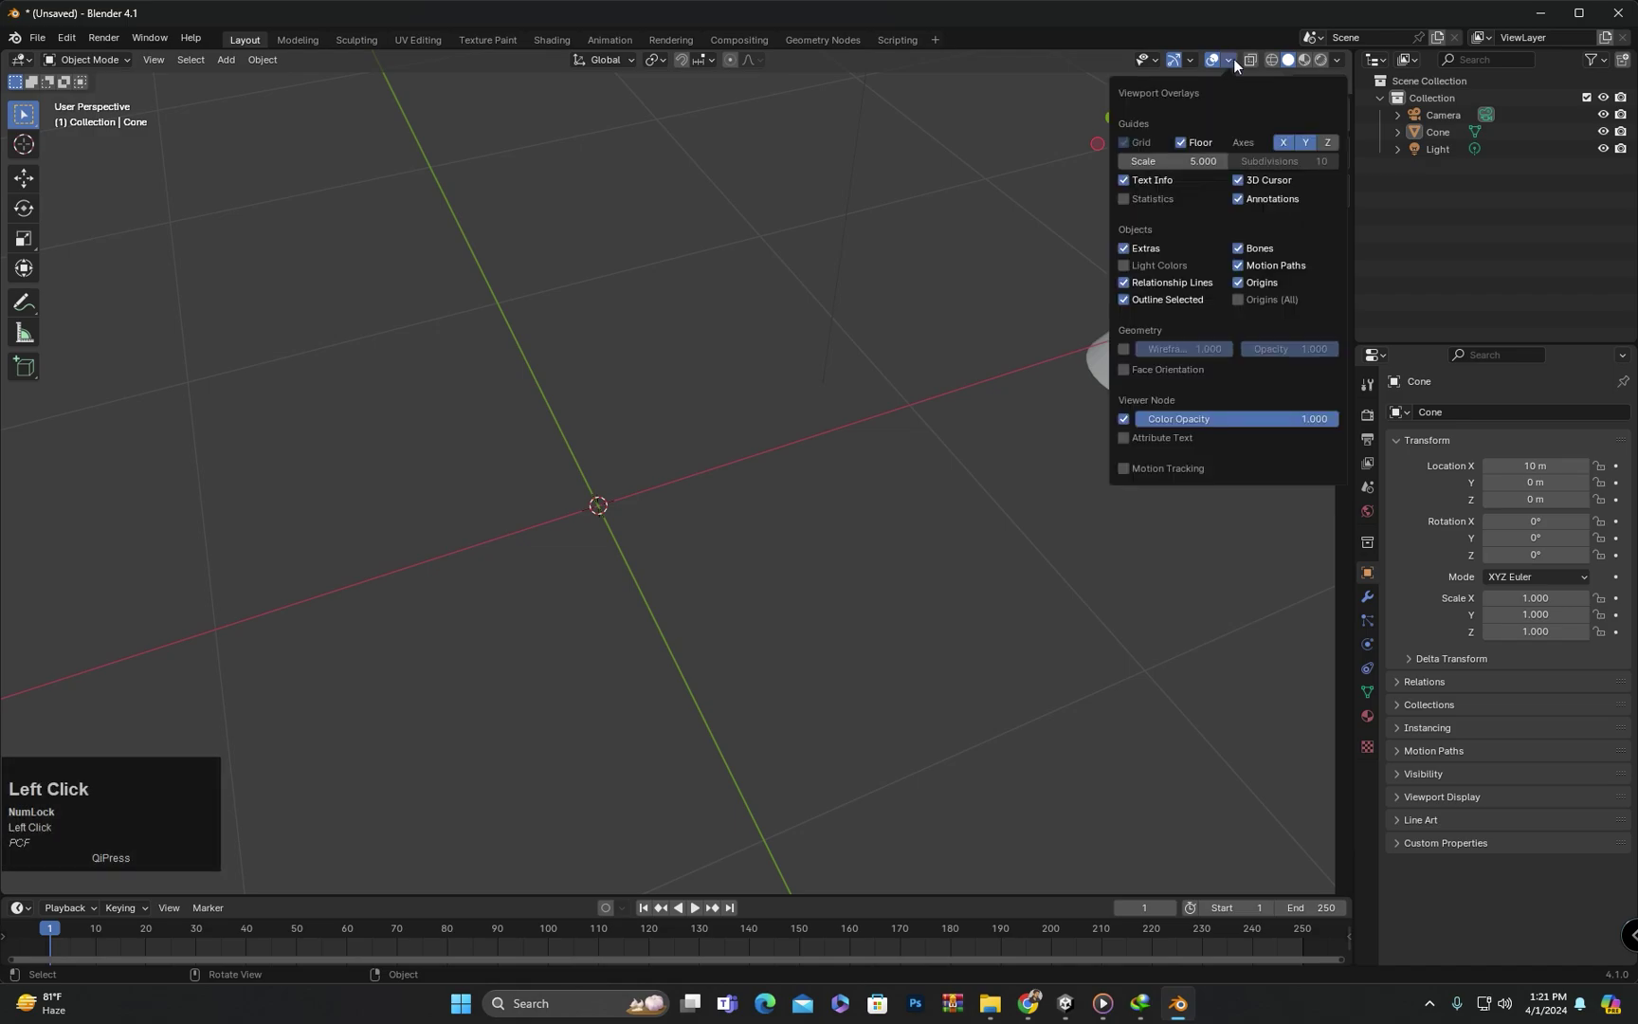
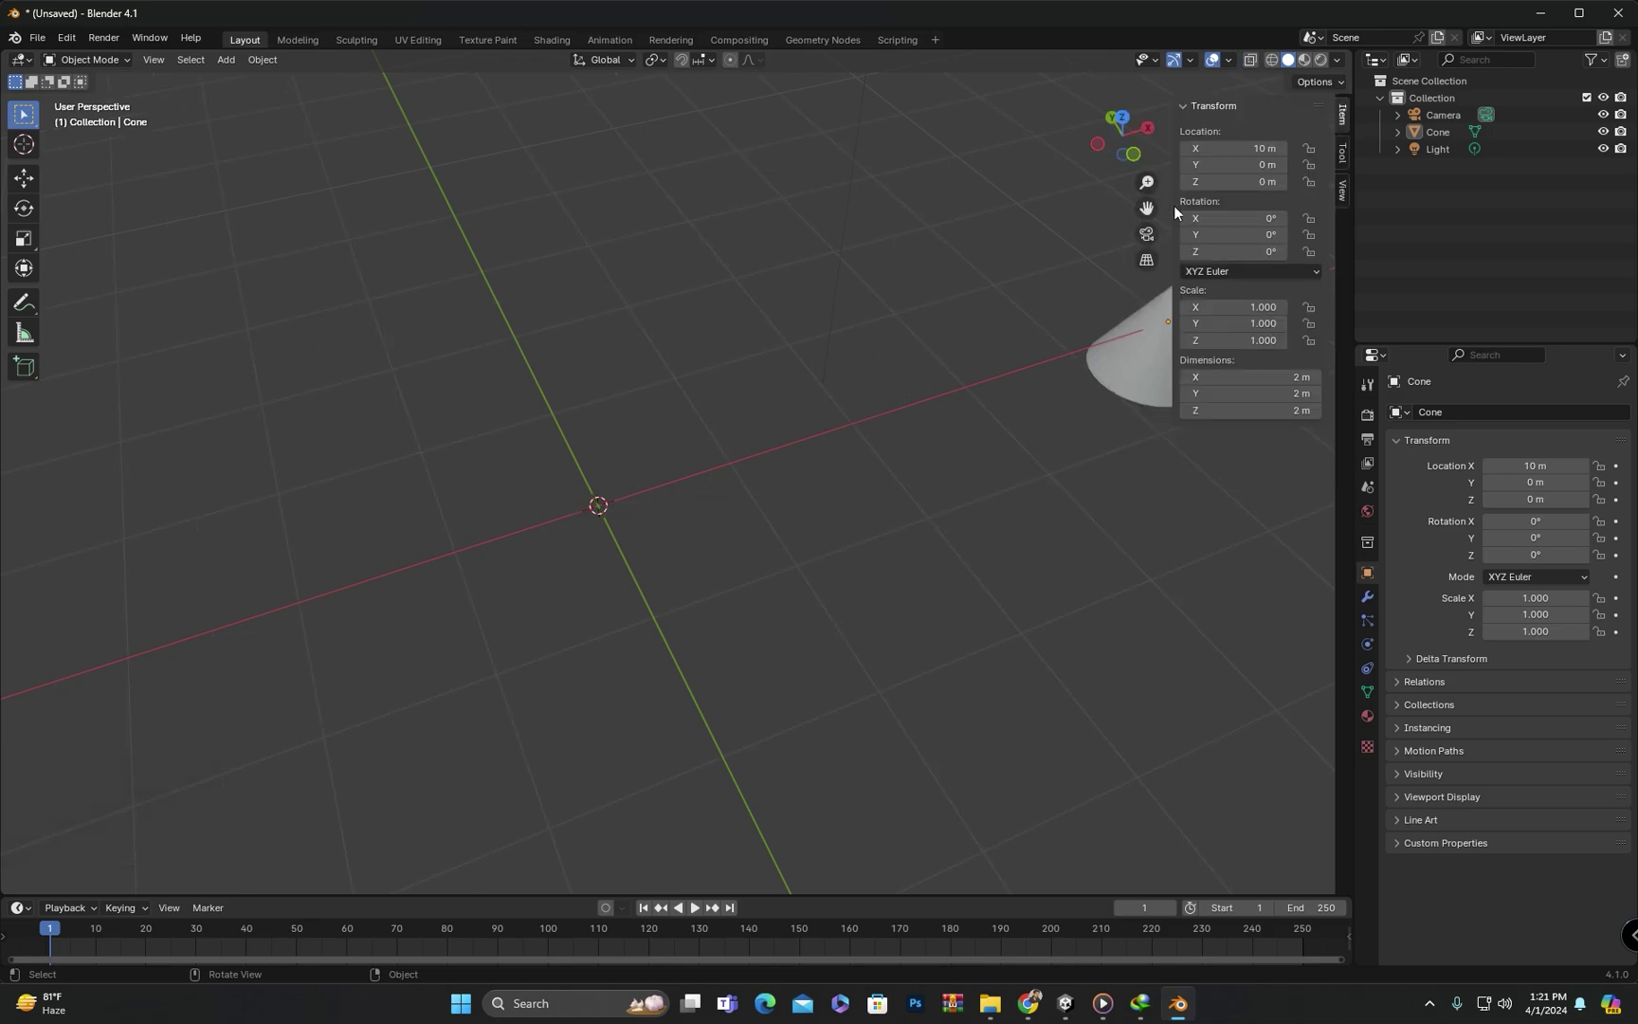
left_click(1230, 61)
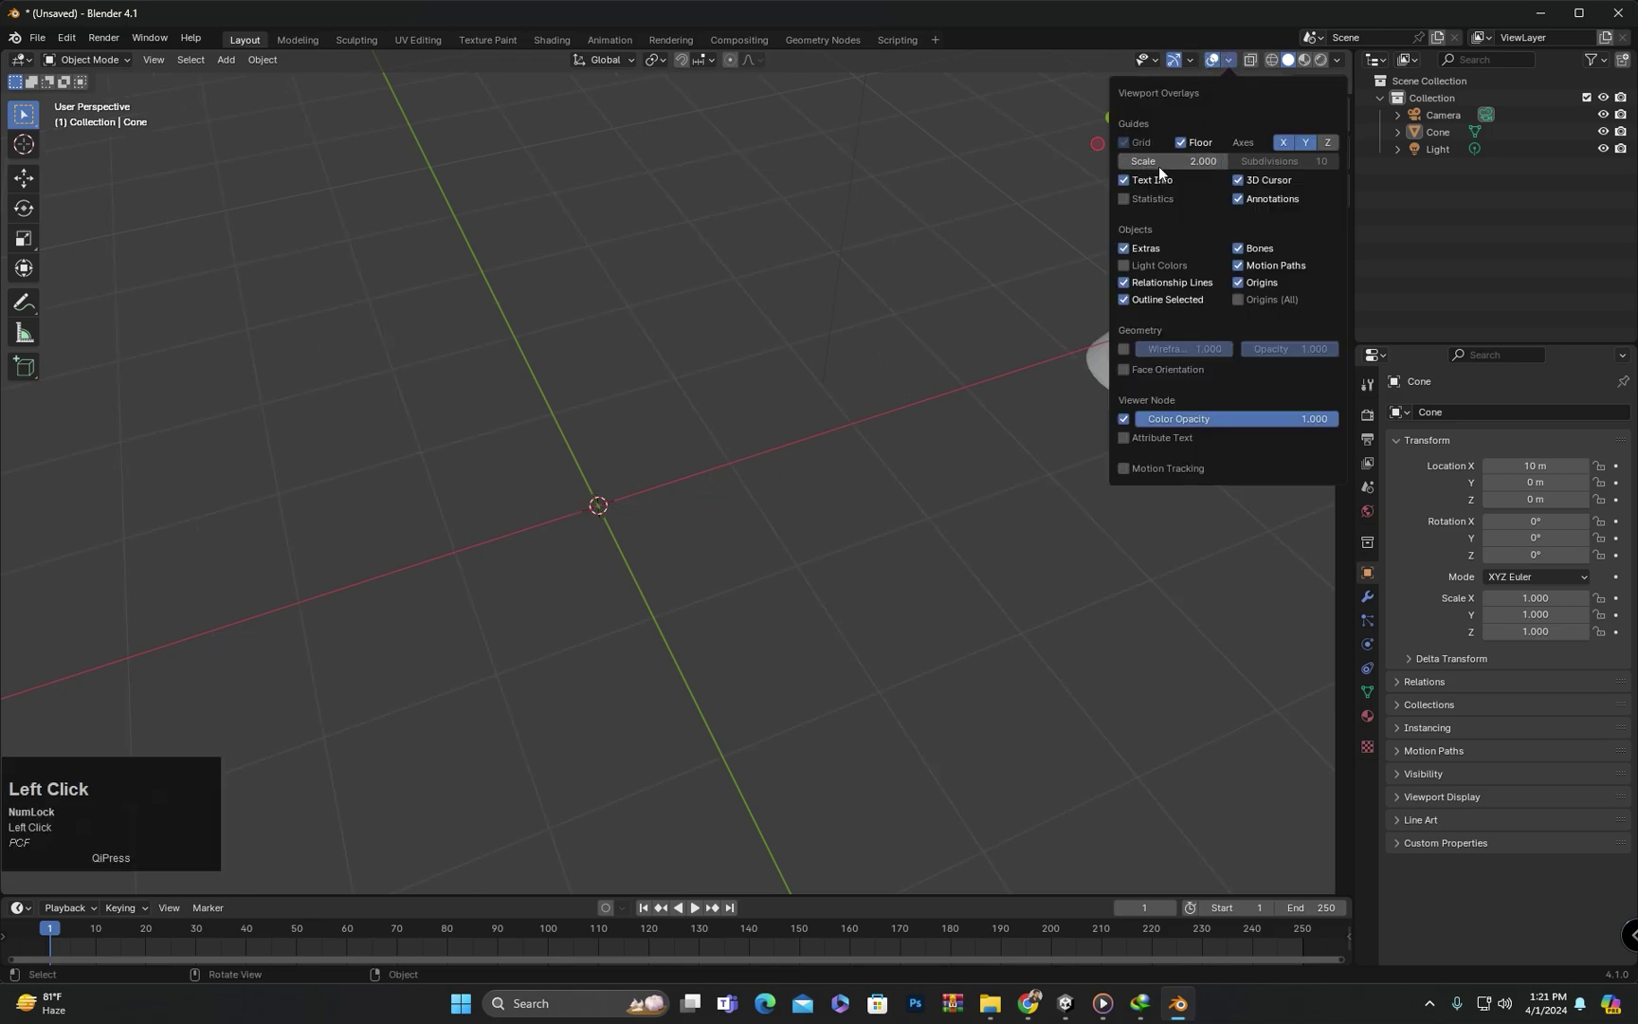
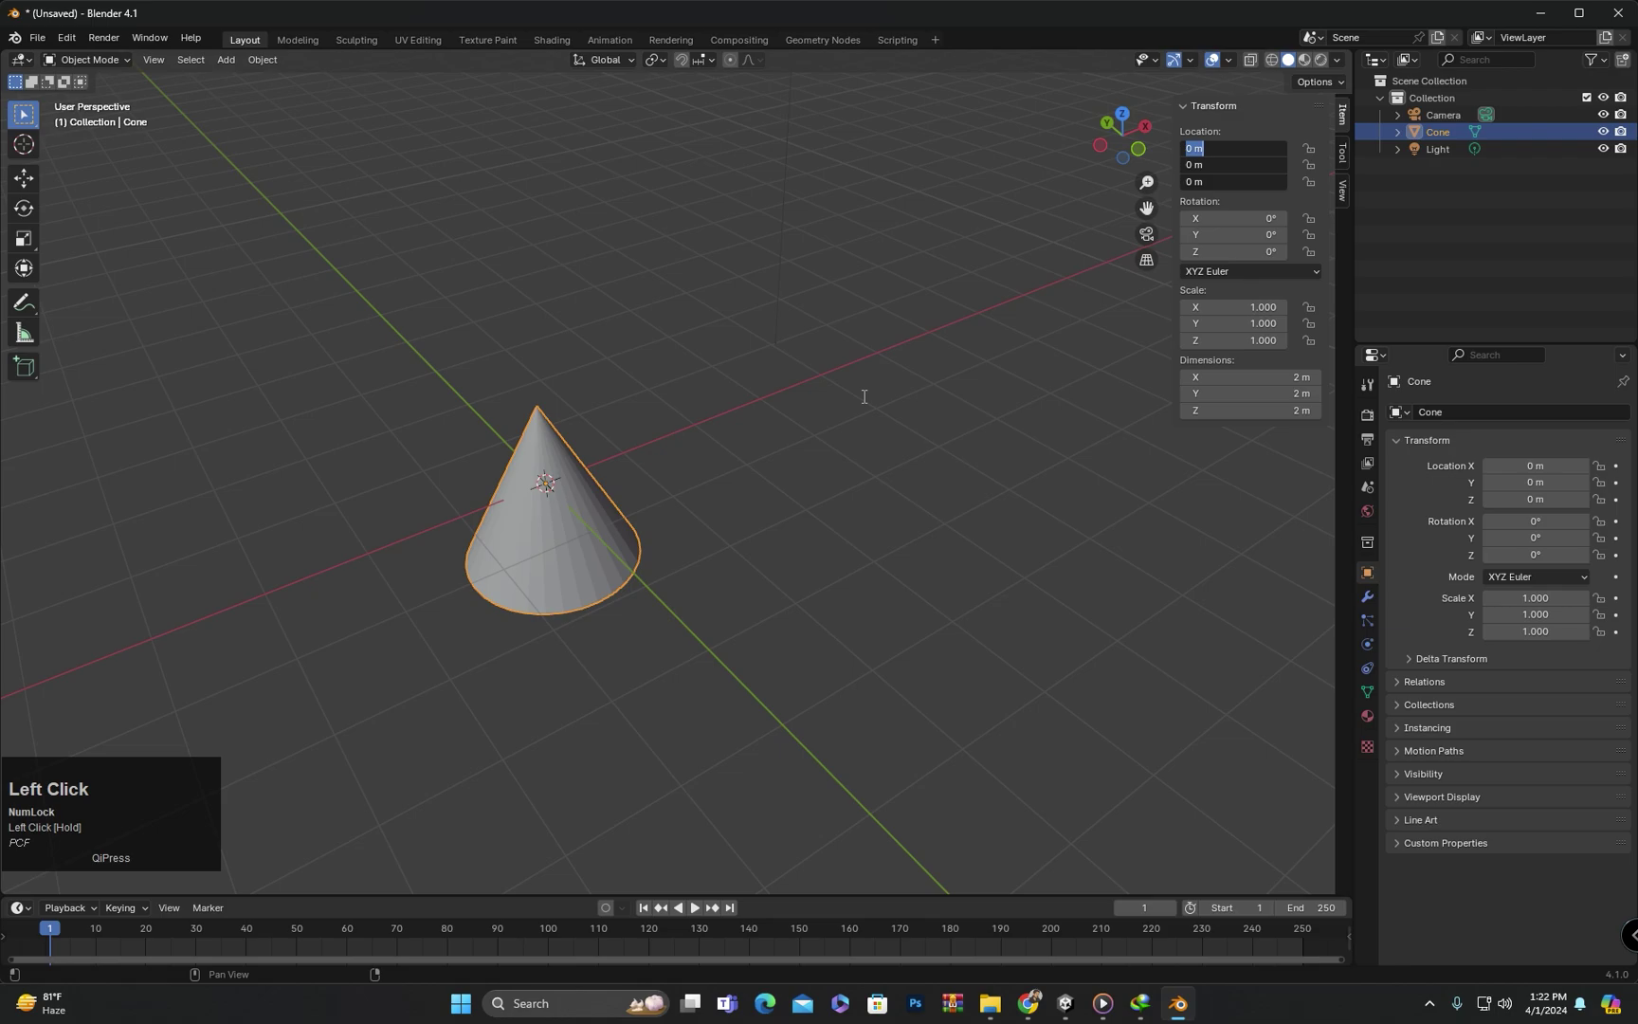
- Orbit and zoom around the Cone raised to 5 m on each axis to inspect it from above and below
scroll("down", 3)
middle_click(649, 422)
middle_click(828, 514)
left_click_drag(964, 523, 905, 536)
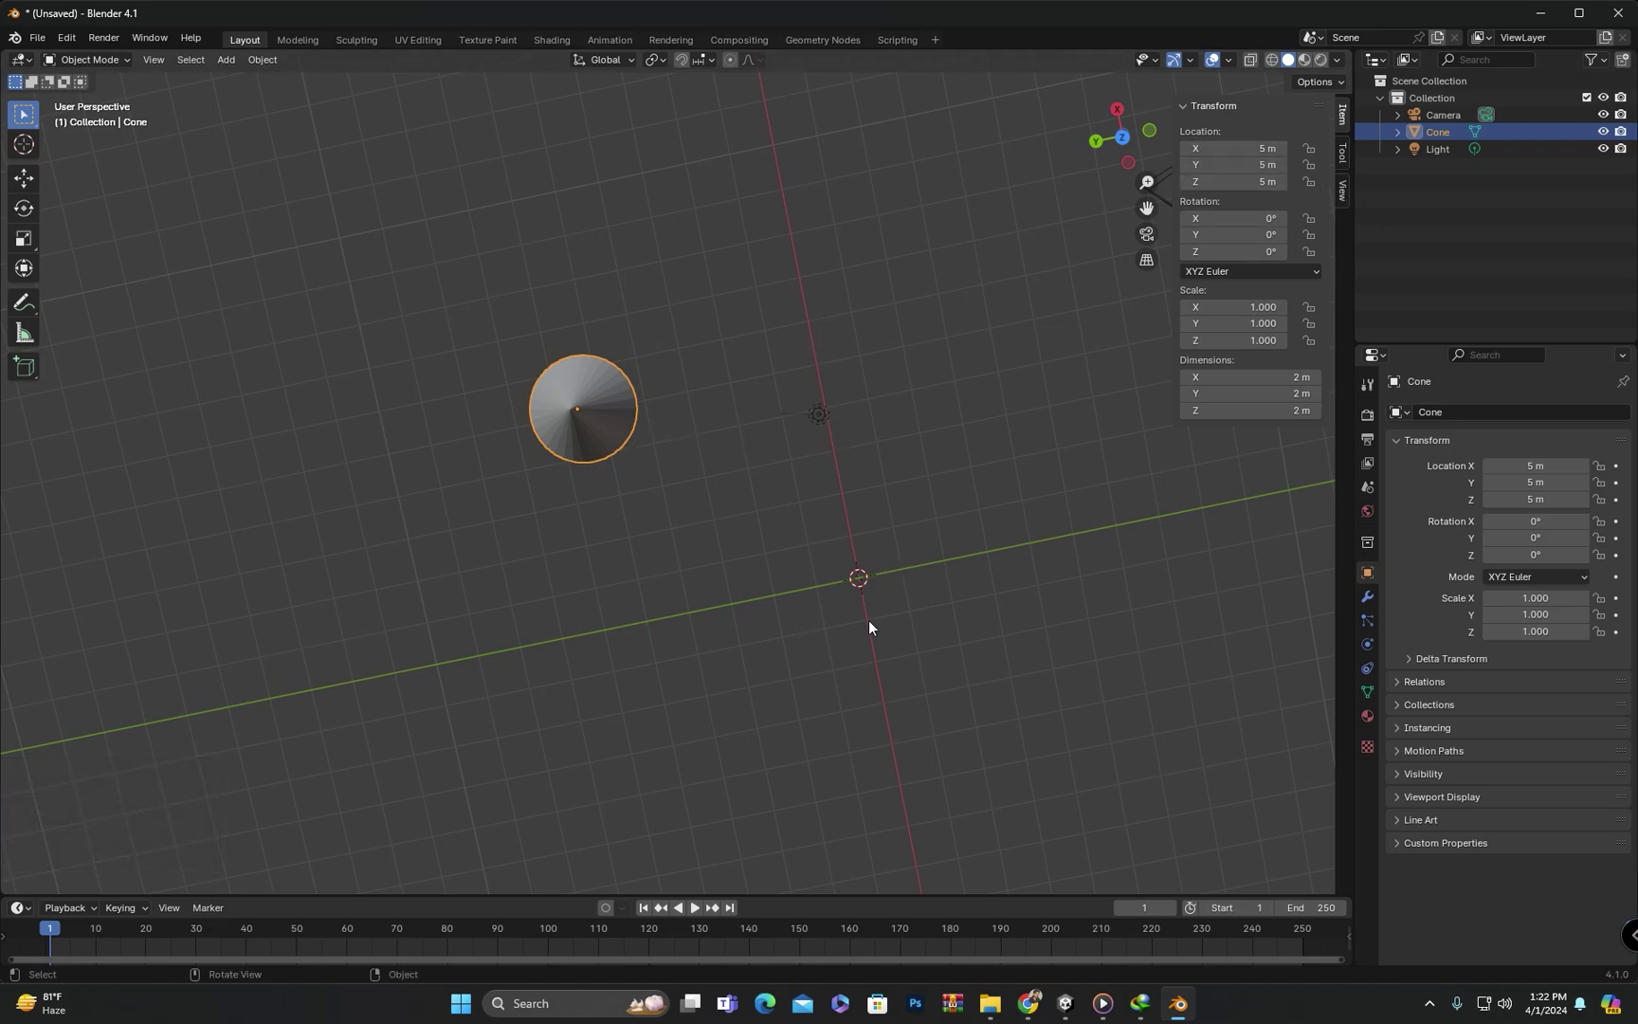
left_click_drag(526, 505, 560, 460)
type("pcf")
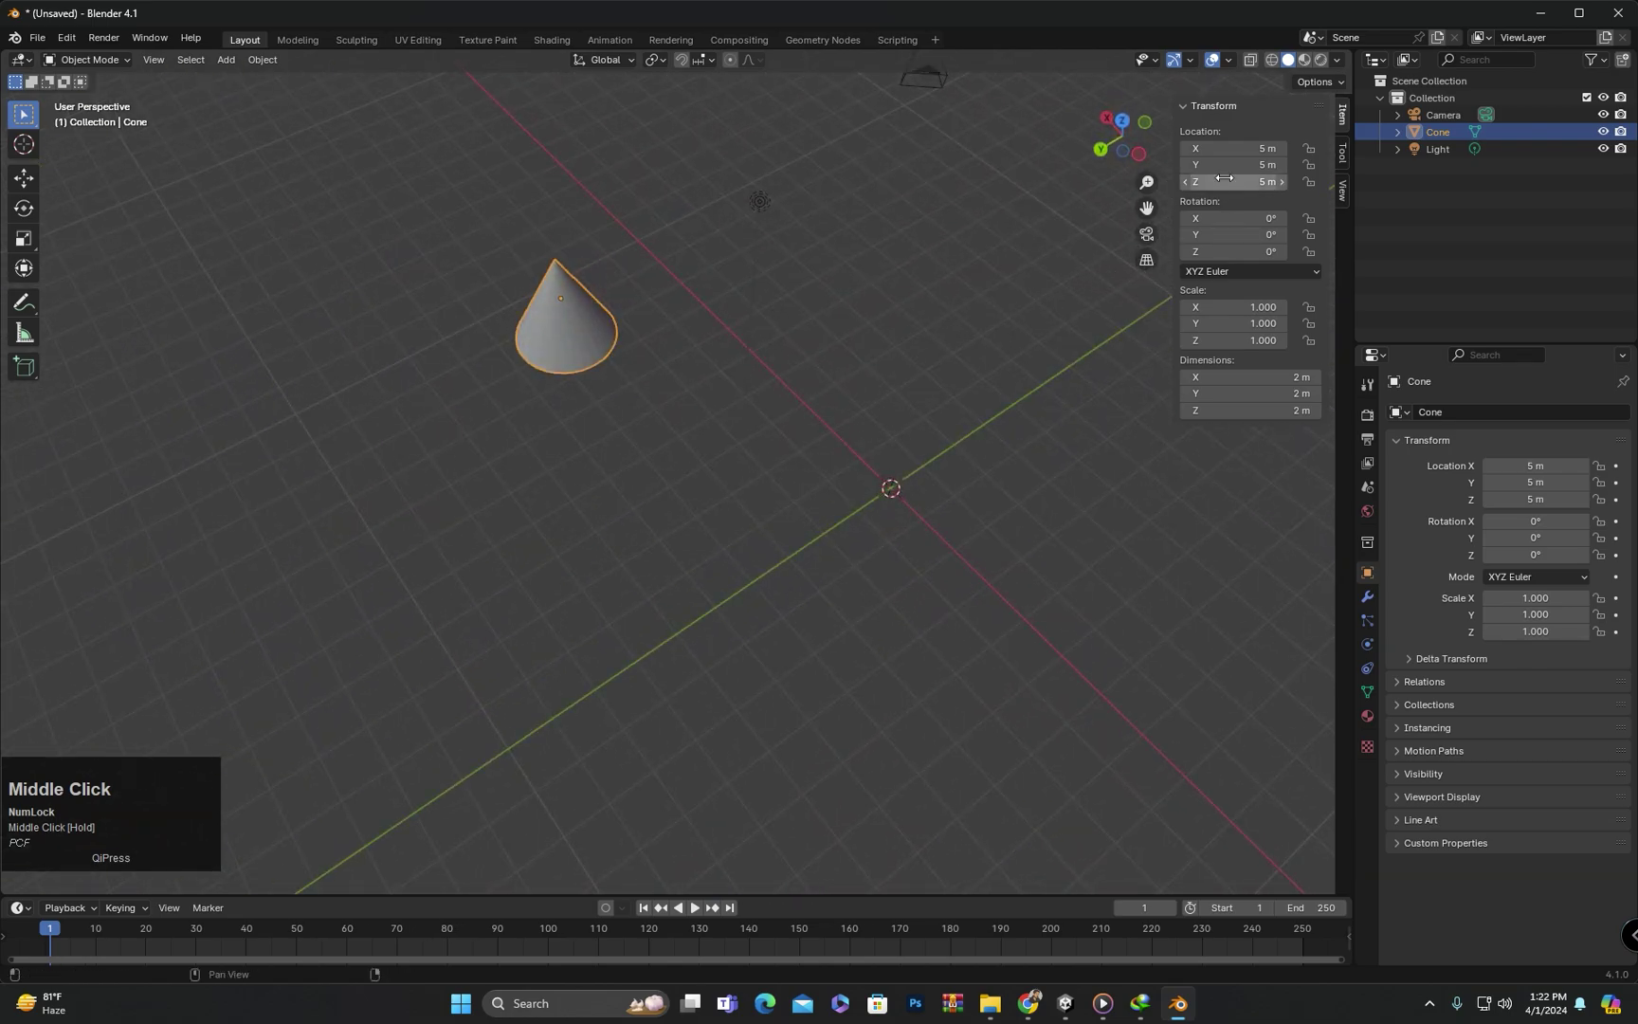
middle_click(303, 477)
left_click_drag(299, 477, 478, 453)
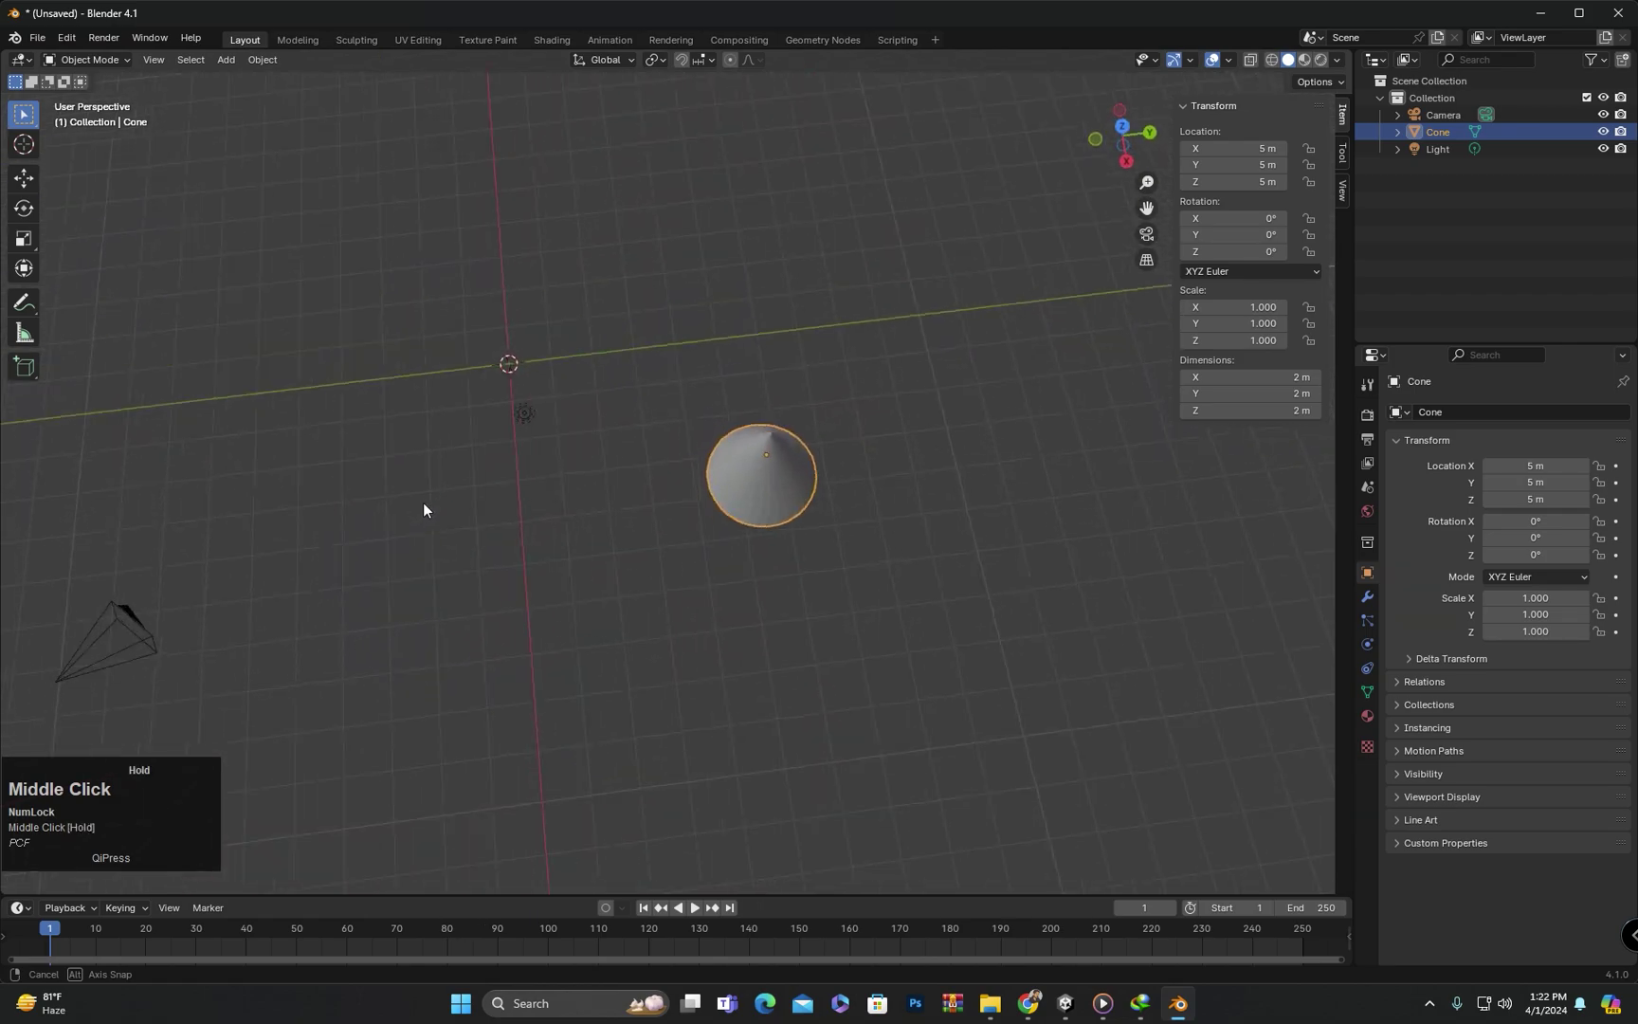
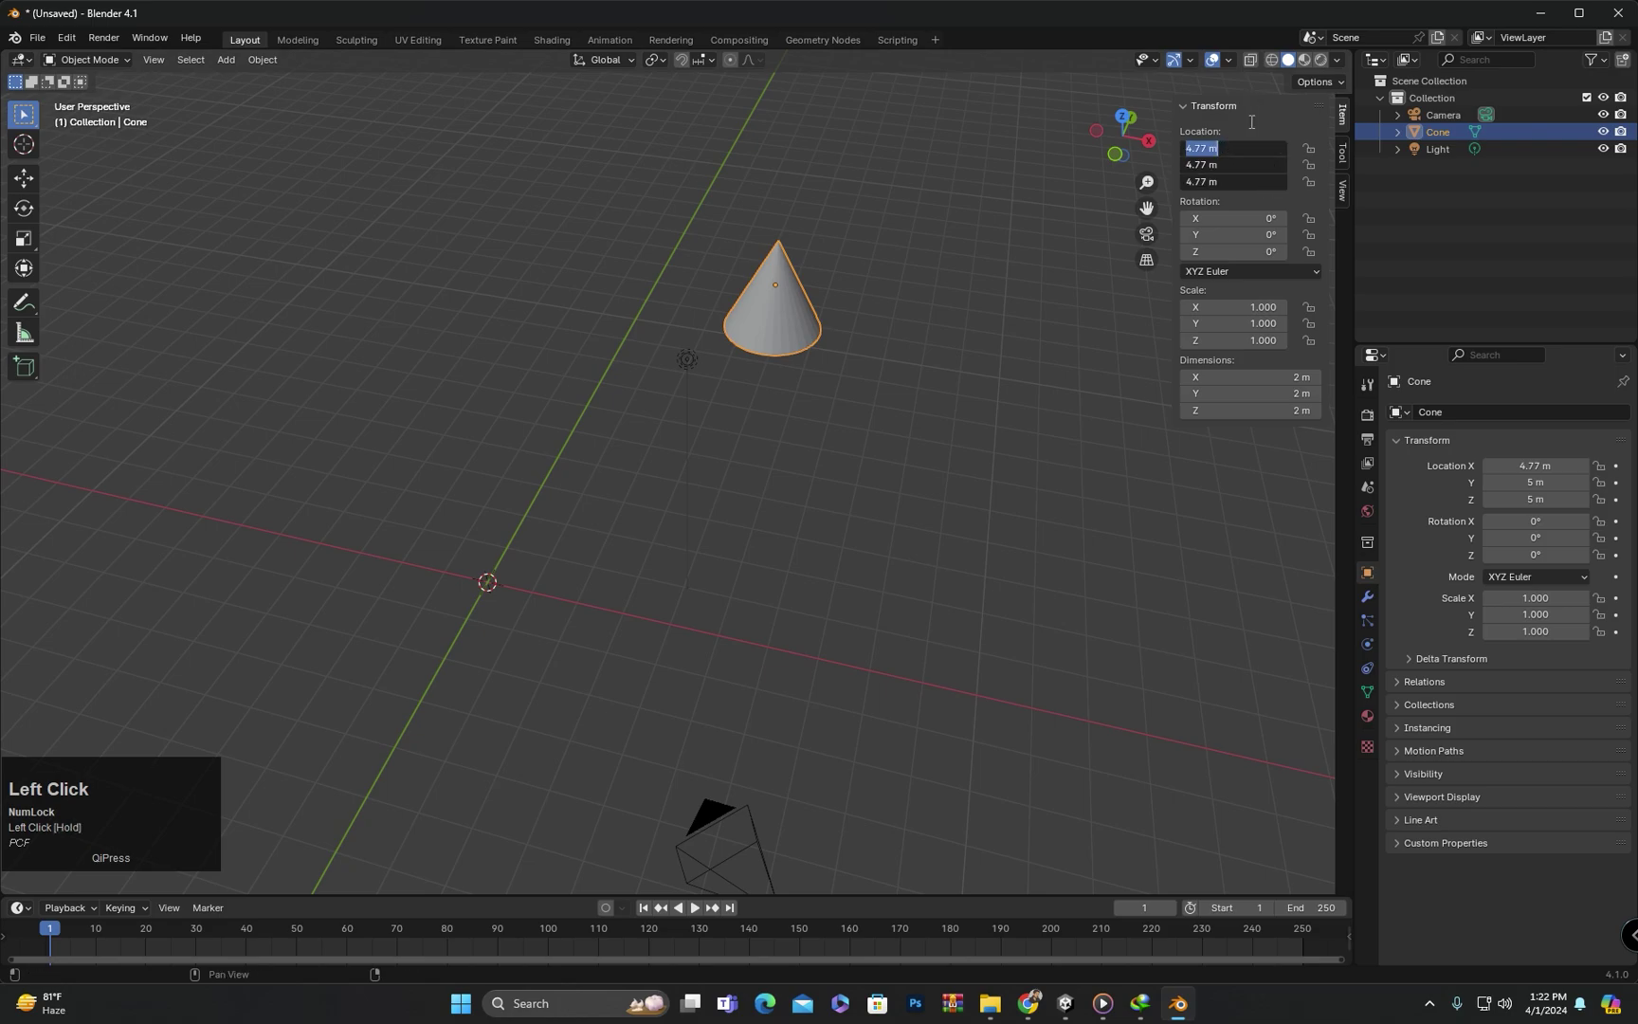
middle_click(727, 428)
scroll("up", 3)
middle_click(563, 468)
middle_click(566, 468)
scroll("up", 3)
middle_click(753, 495)
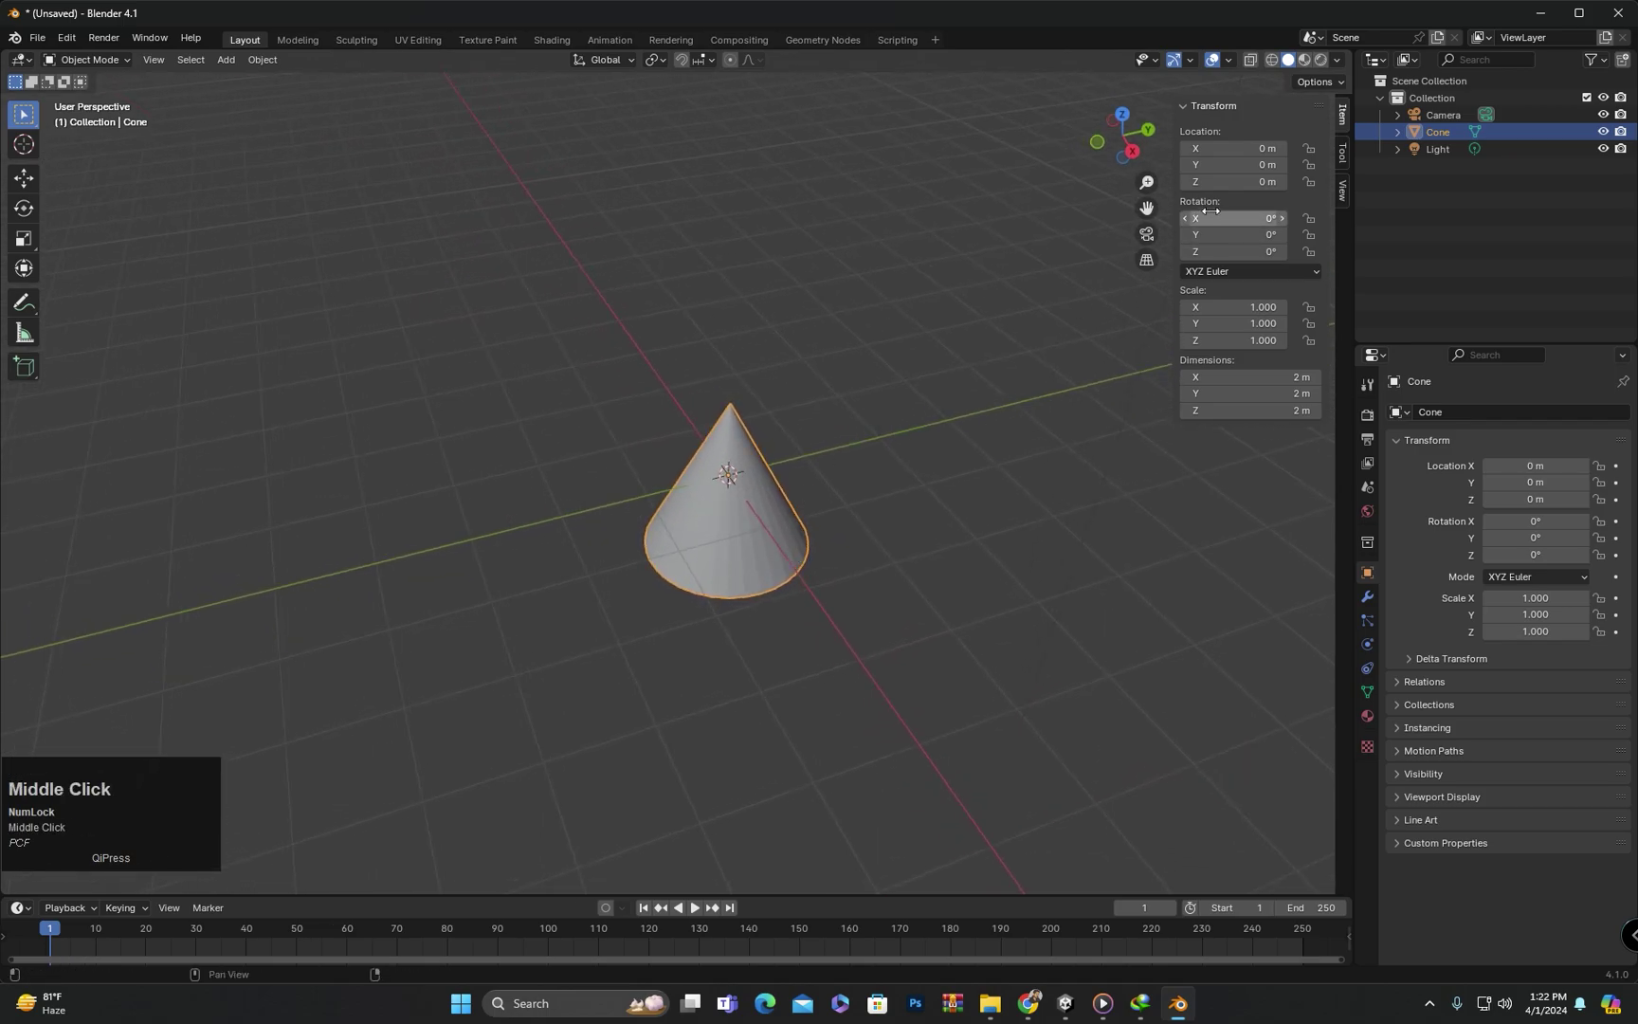
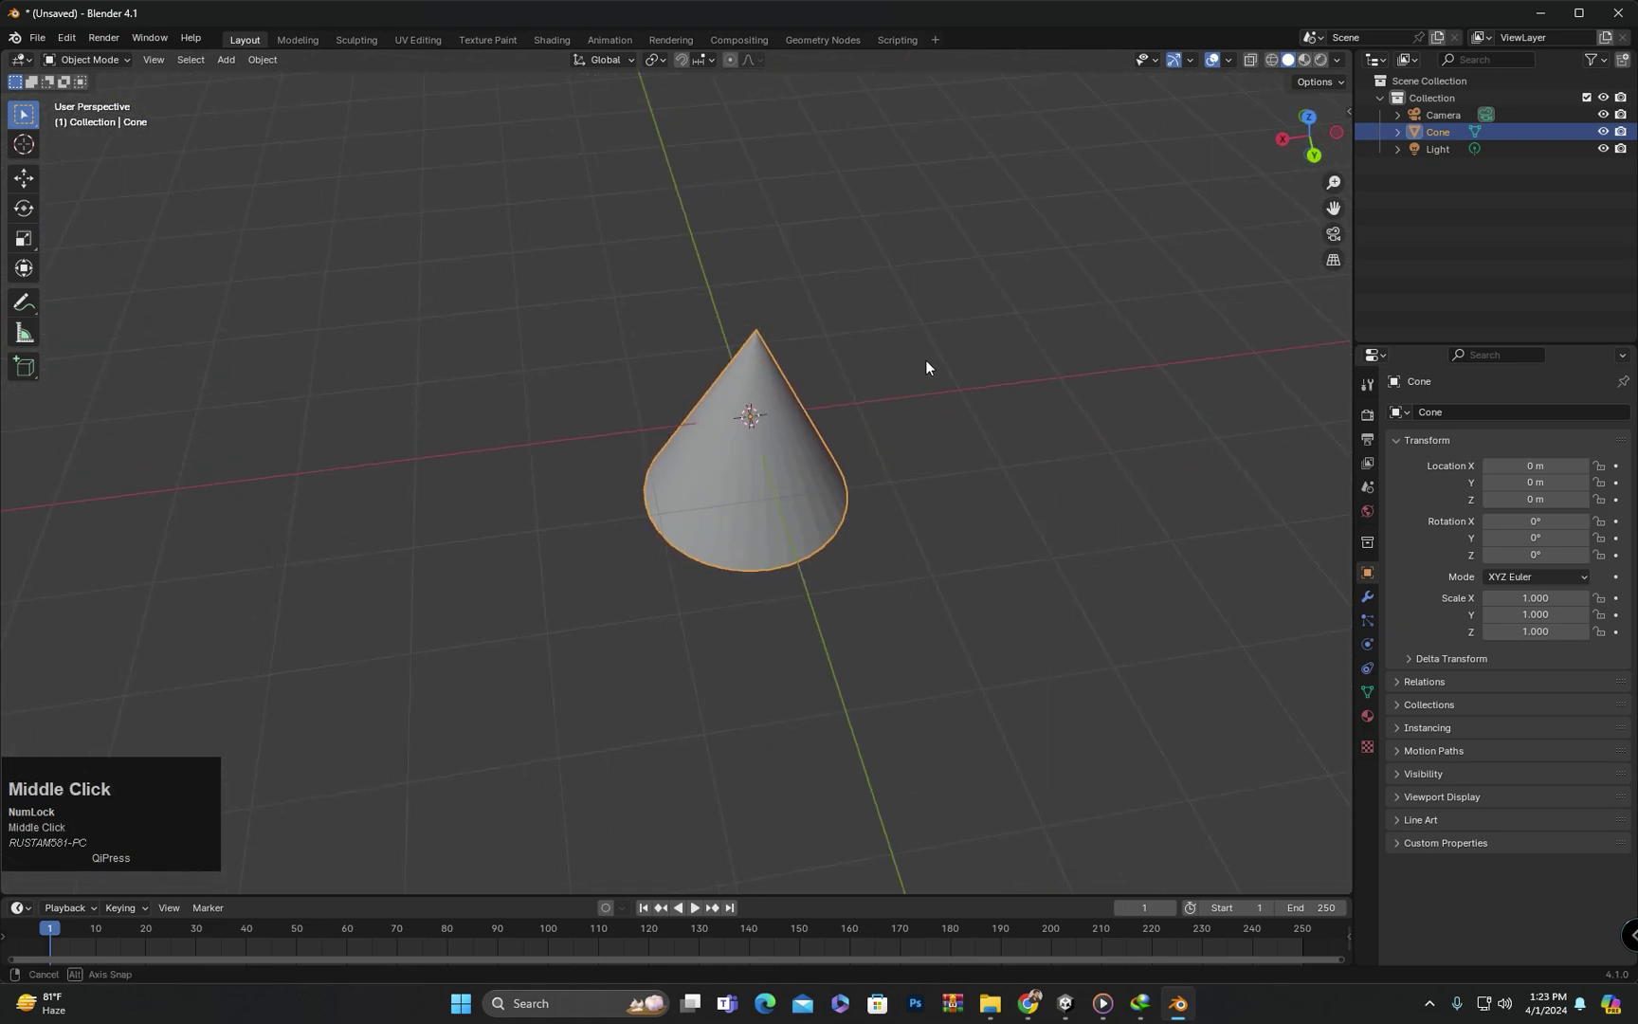
left_click(669, 311)
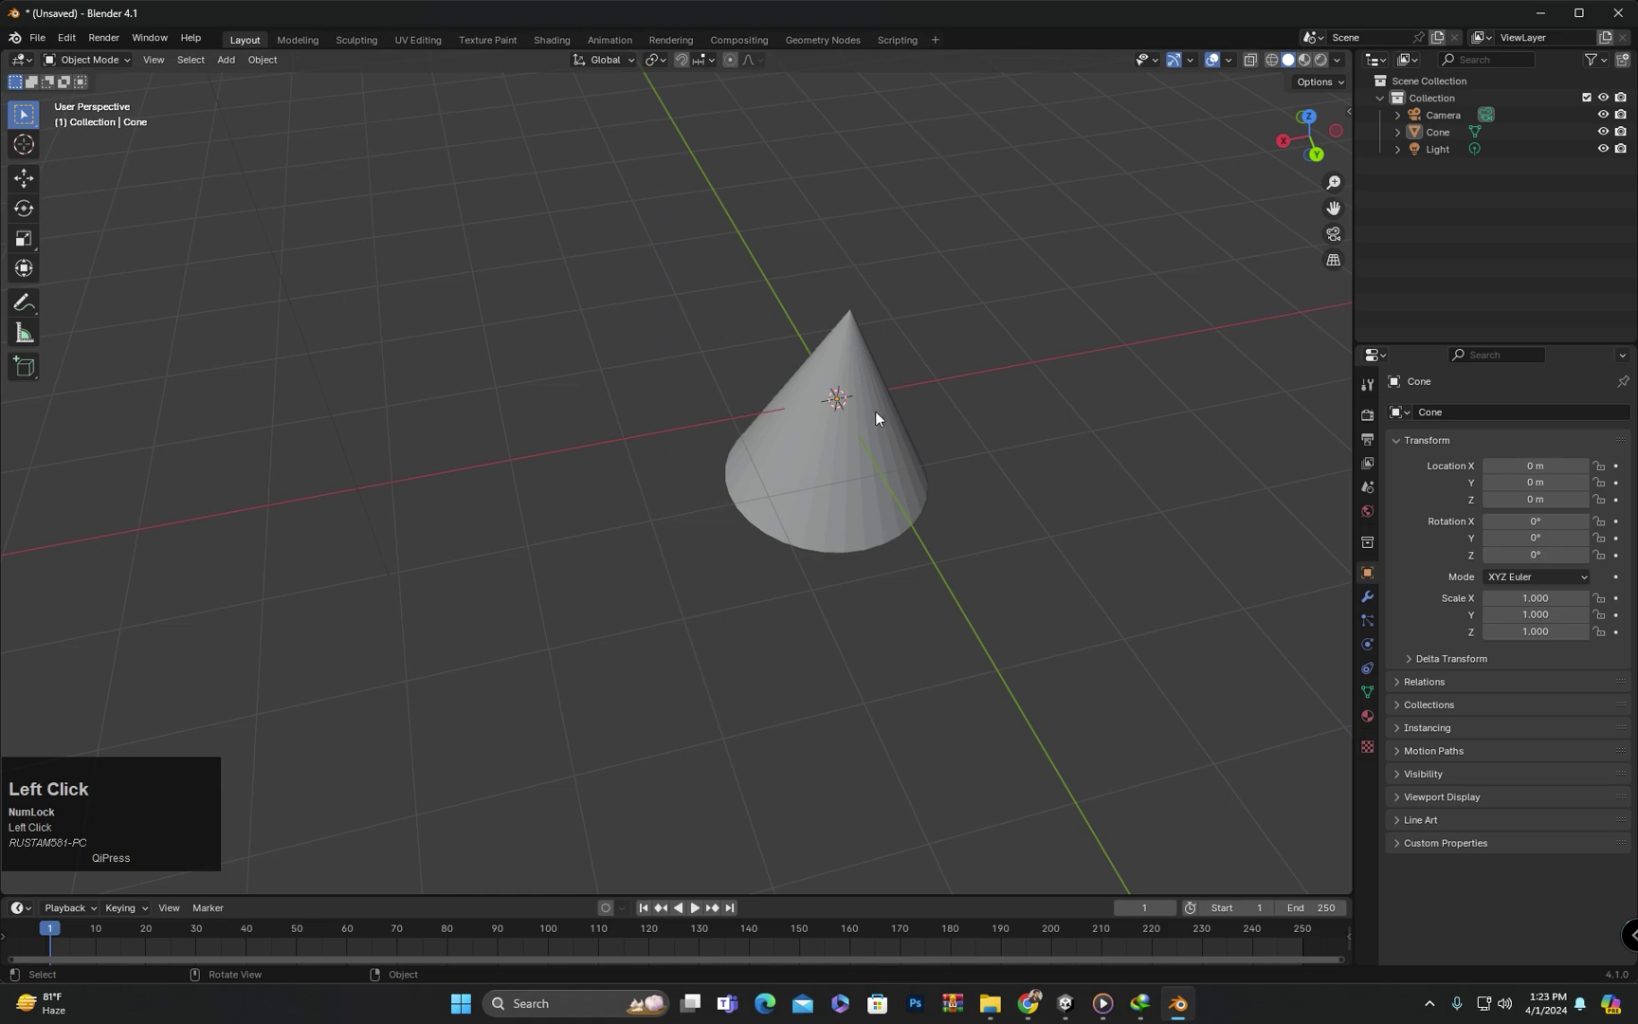
left_click(655, 453)
middle_click(684, 450)
key("g")
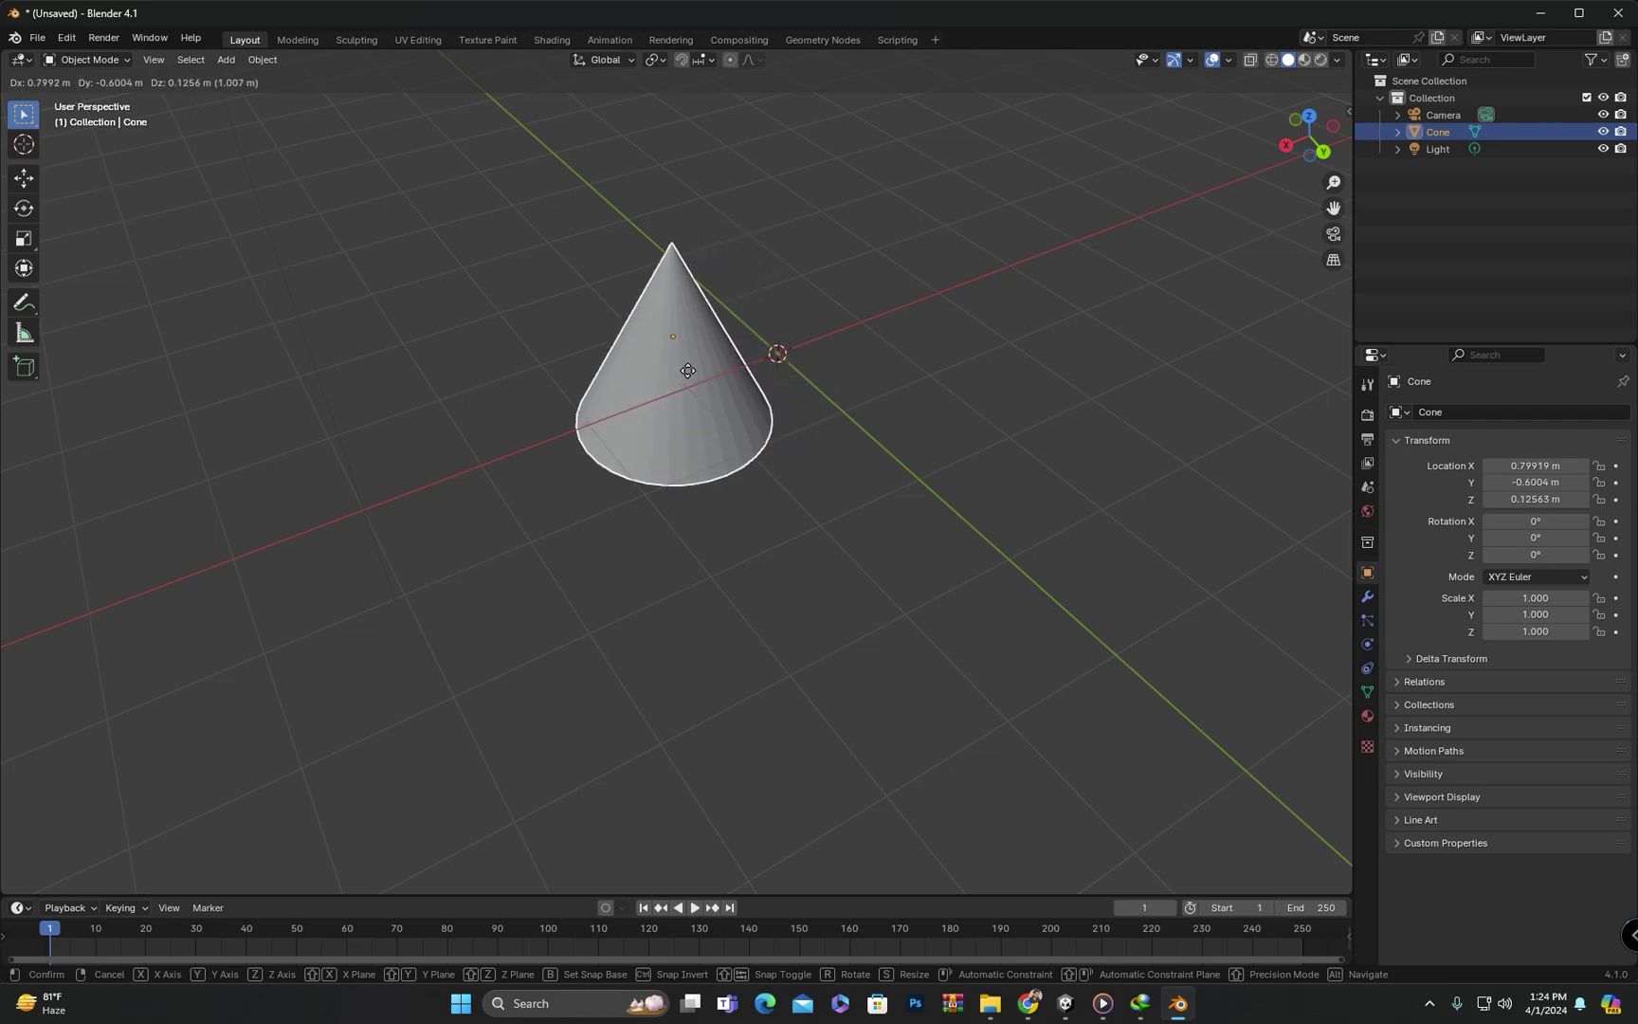
key("x")
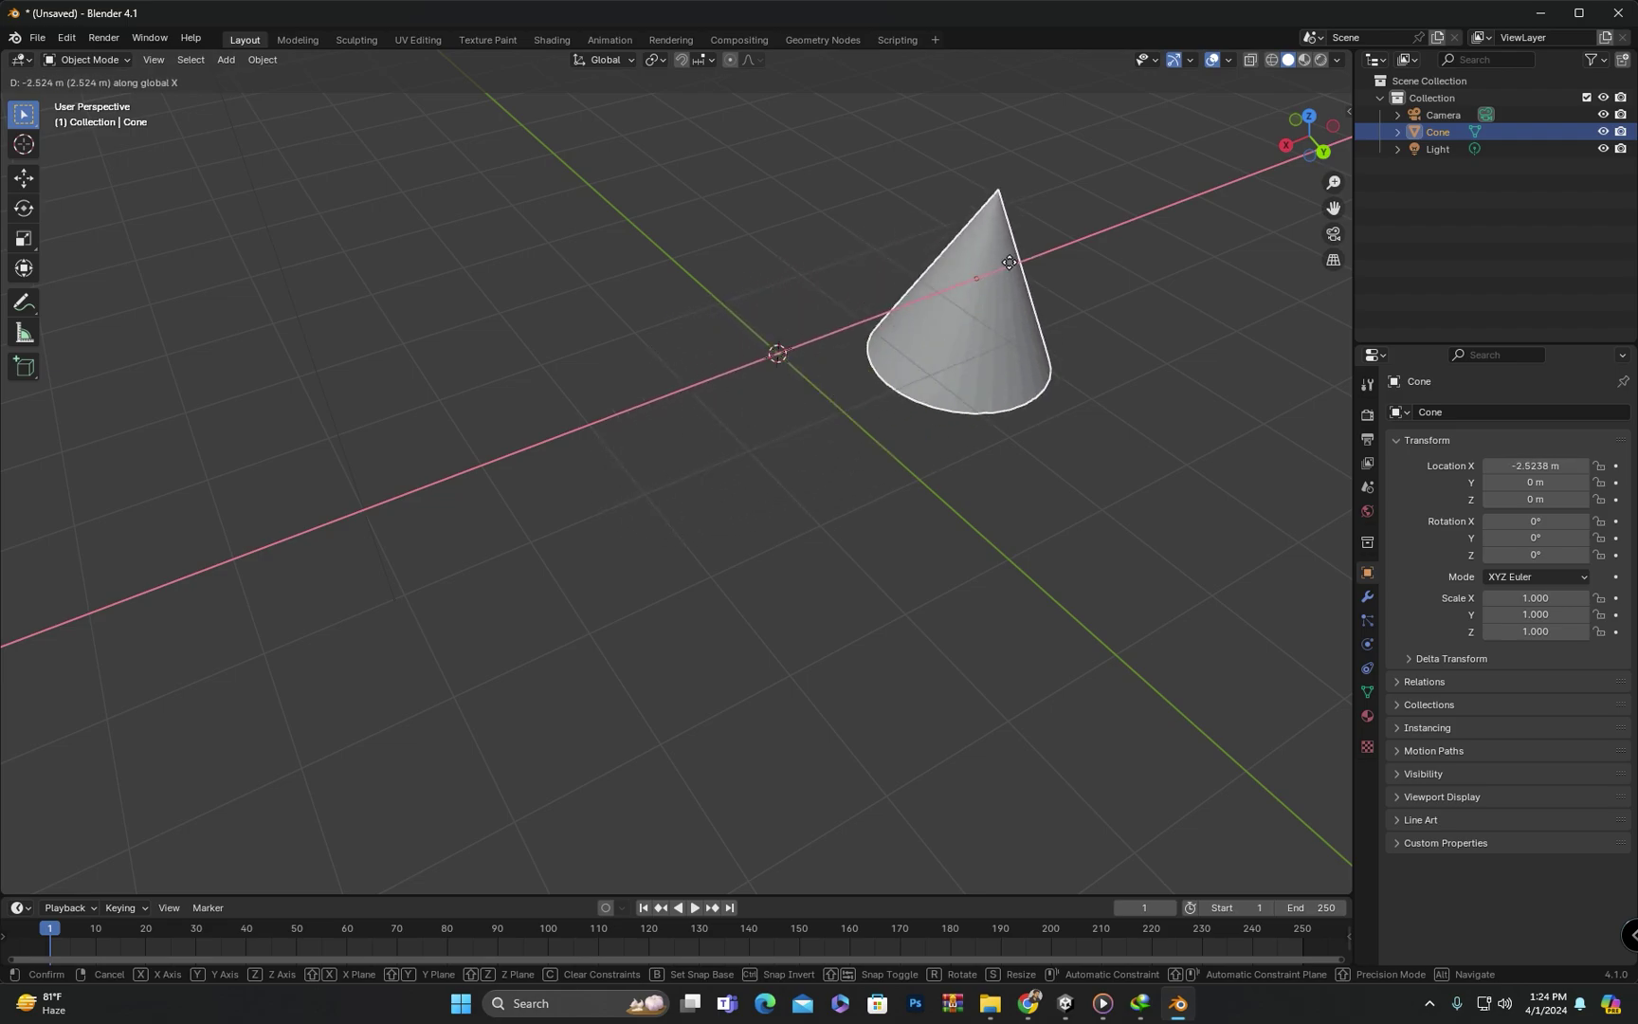
left_click(1075, 248)
middle_click(920, 382)
left_click_drag(958, 390, 702, 453)
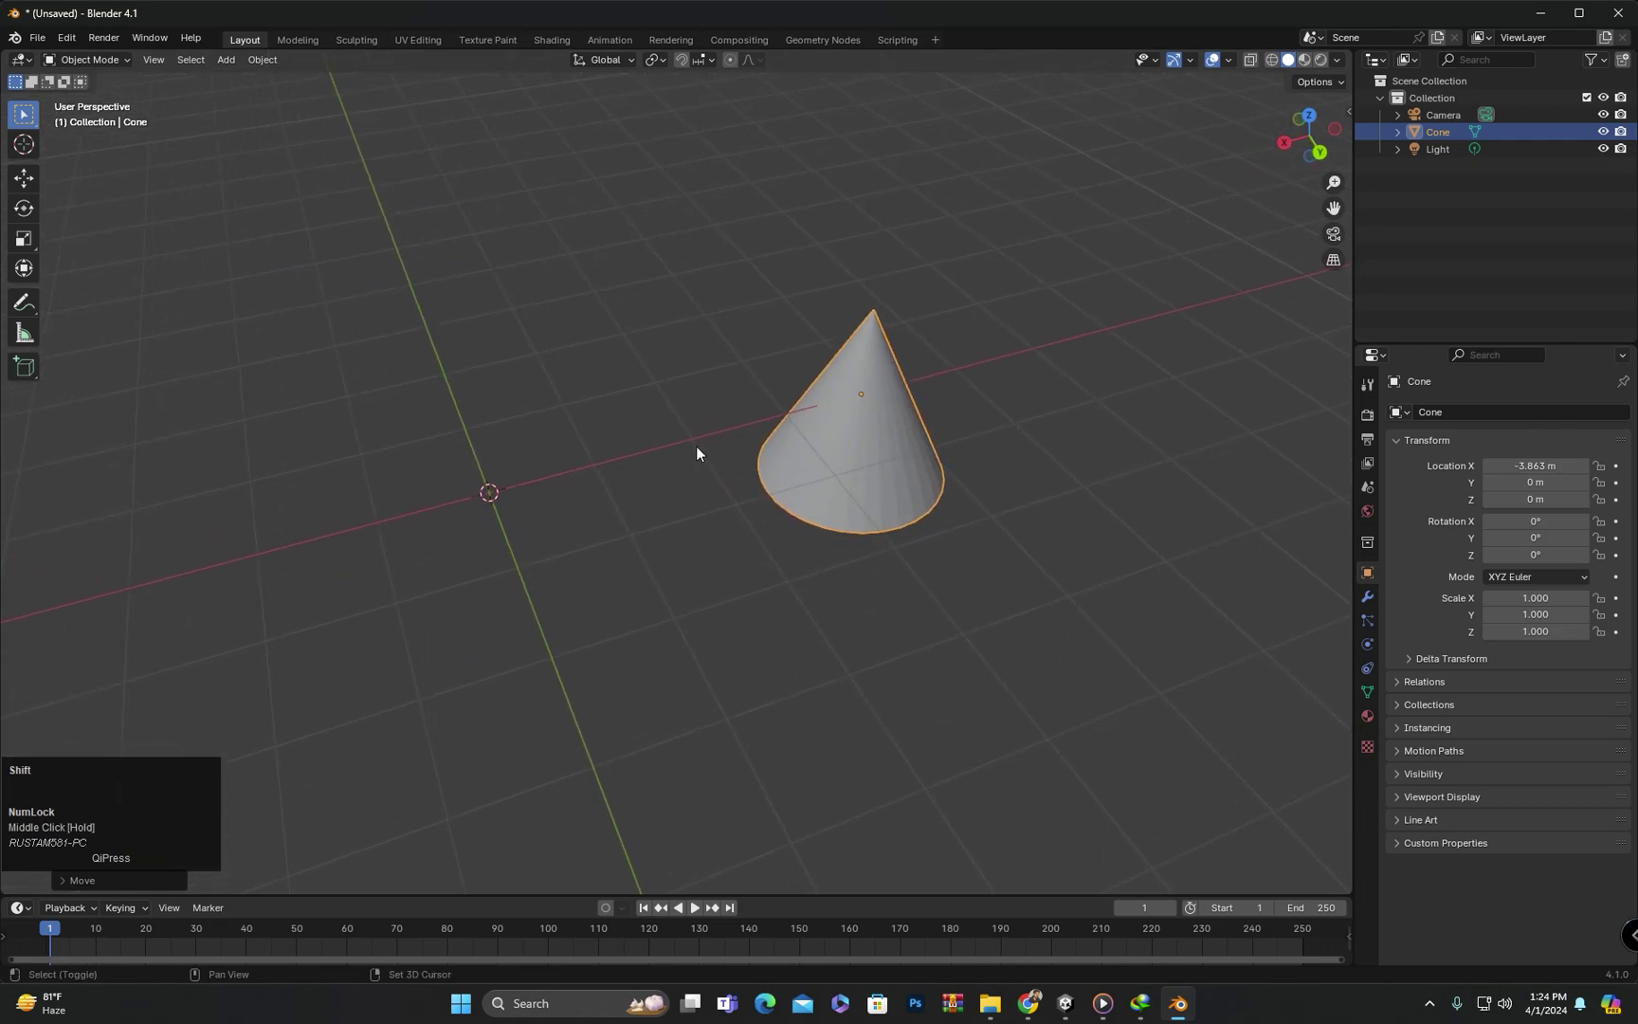
key("ctrl+z")
middle_click(601, 451)
left_click_drag(605, 445, 587, 479)
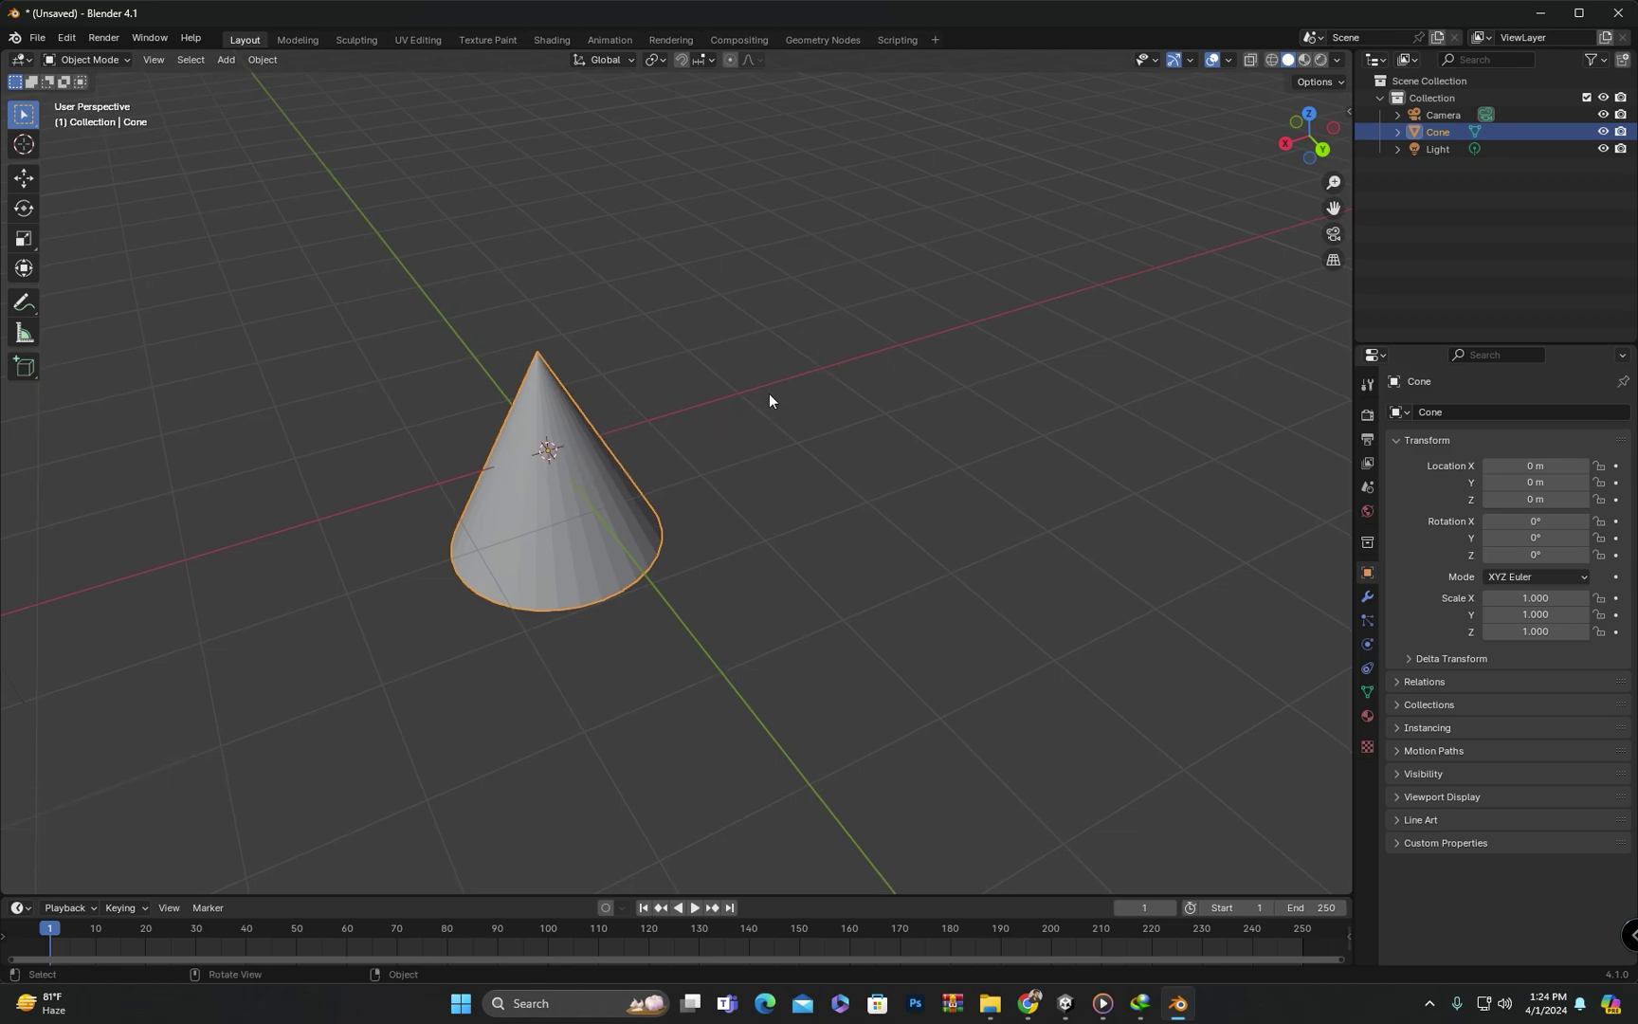
- Start a grab of the Cone constrained to the X axis
key("g")
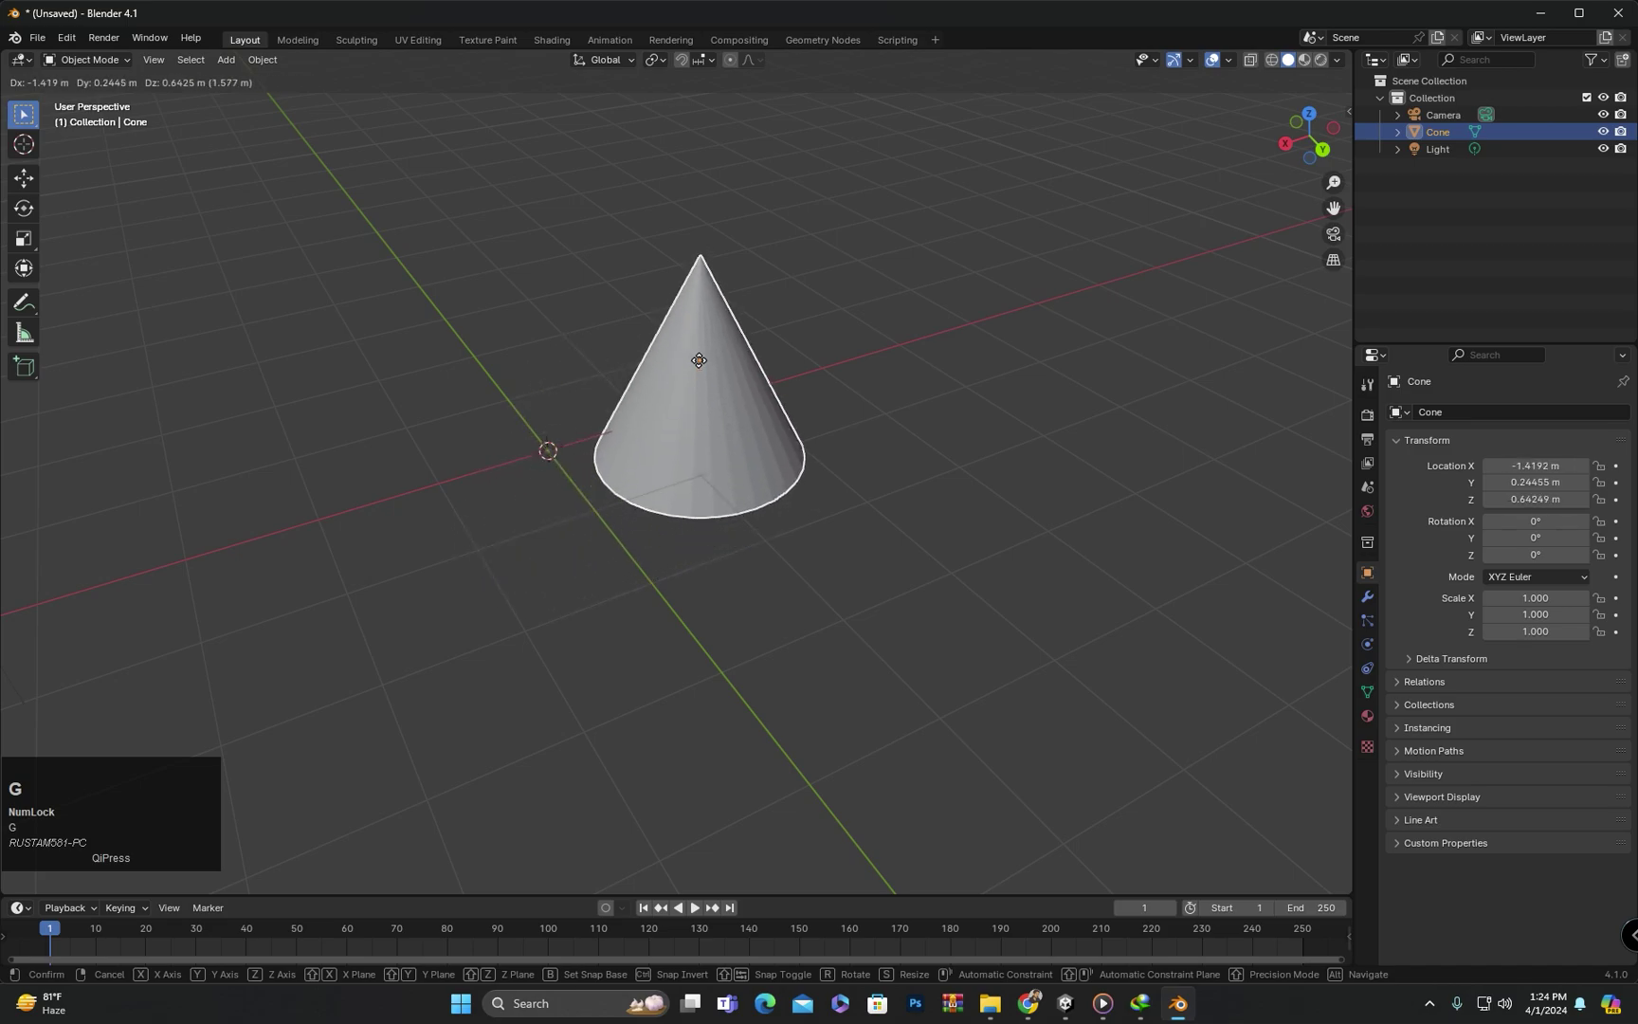
key("x")
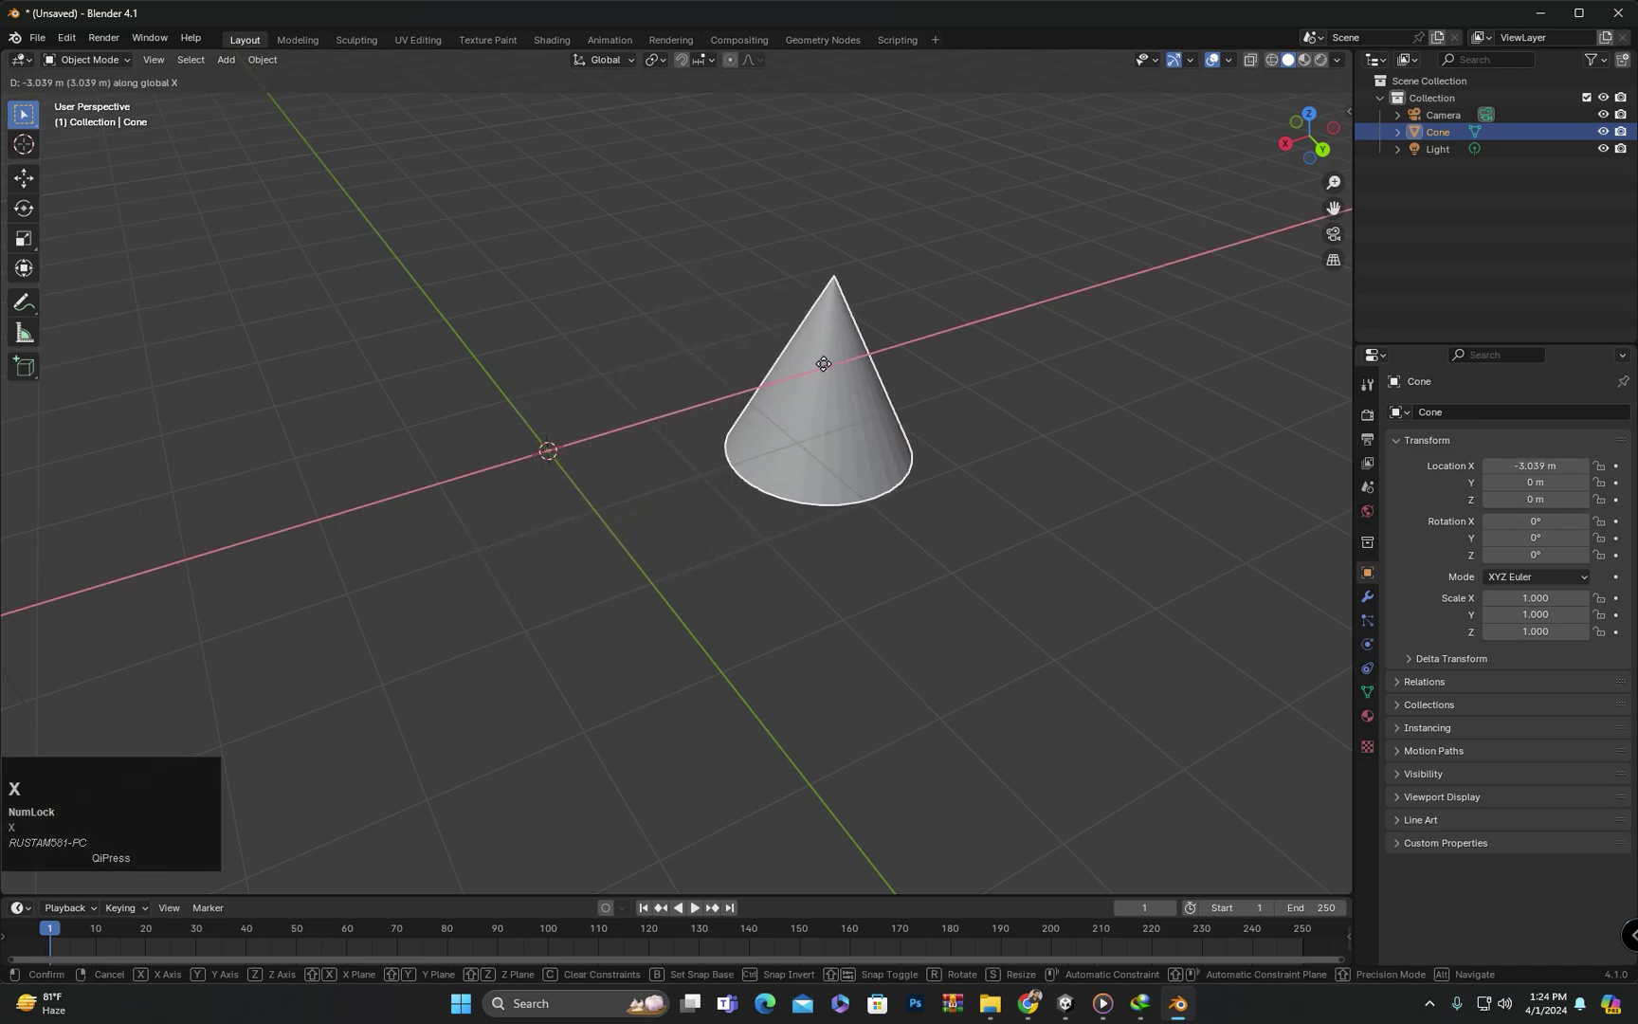
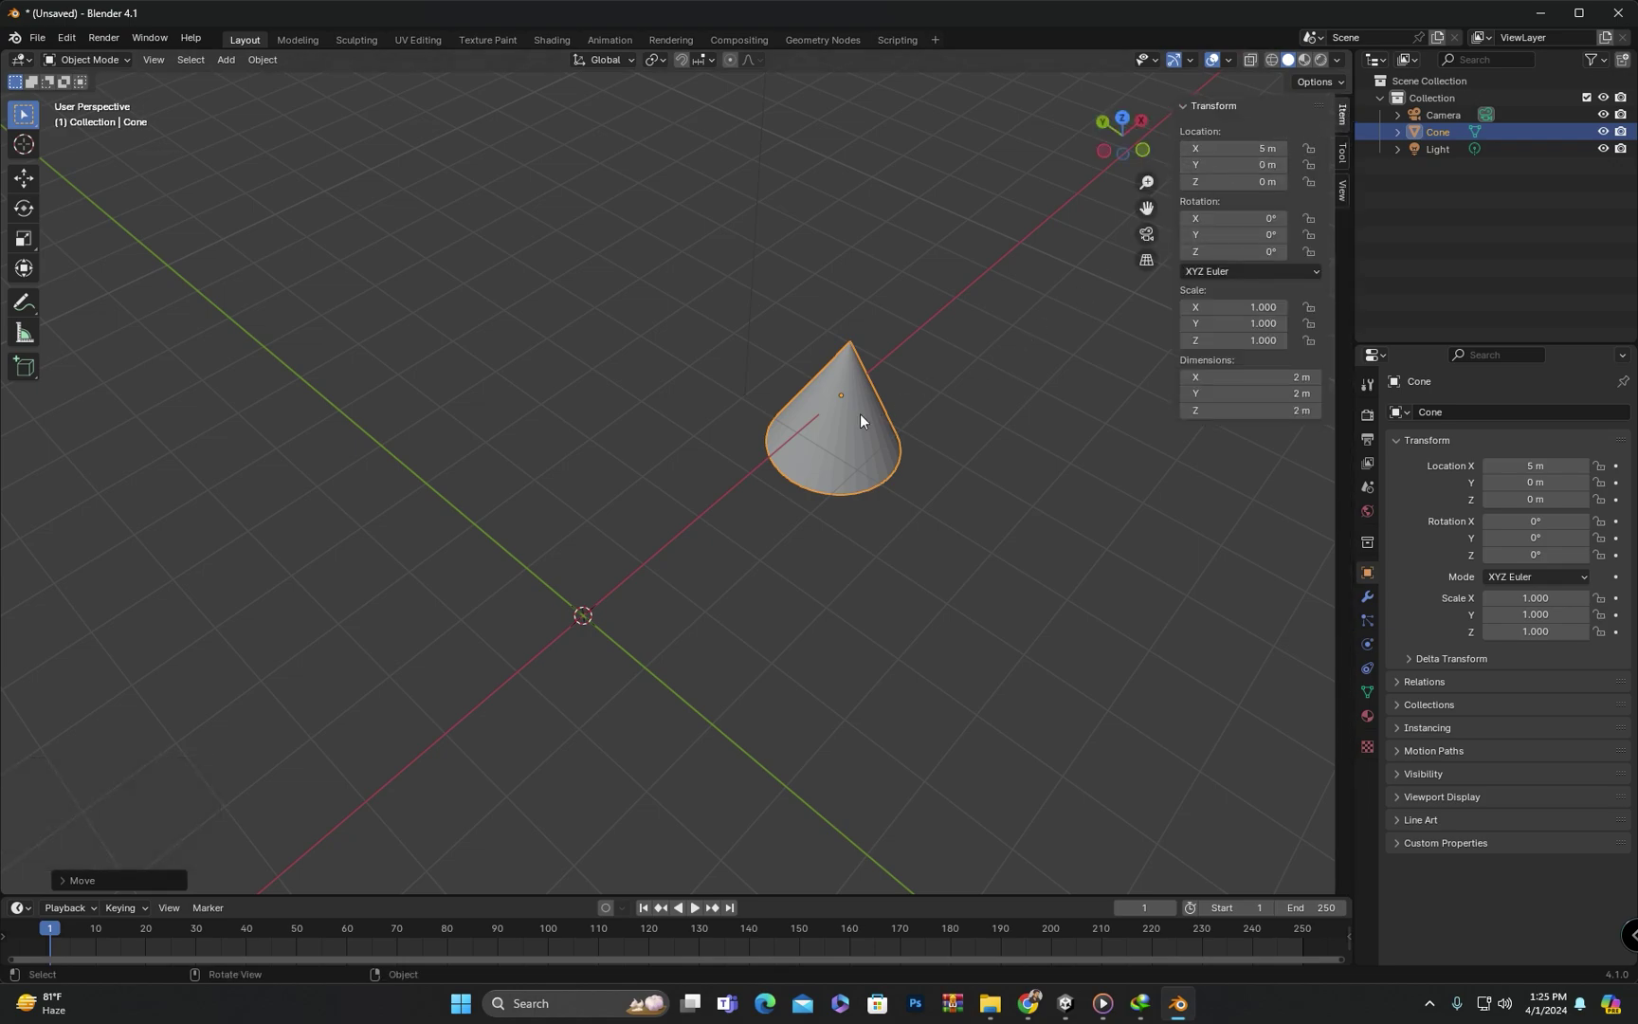
- Start grabbing the Cone, toggling the X constraint off so it moves freely
double_click(949, 405)
middle_click(884, 443)
key("g")
key("x")
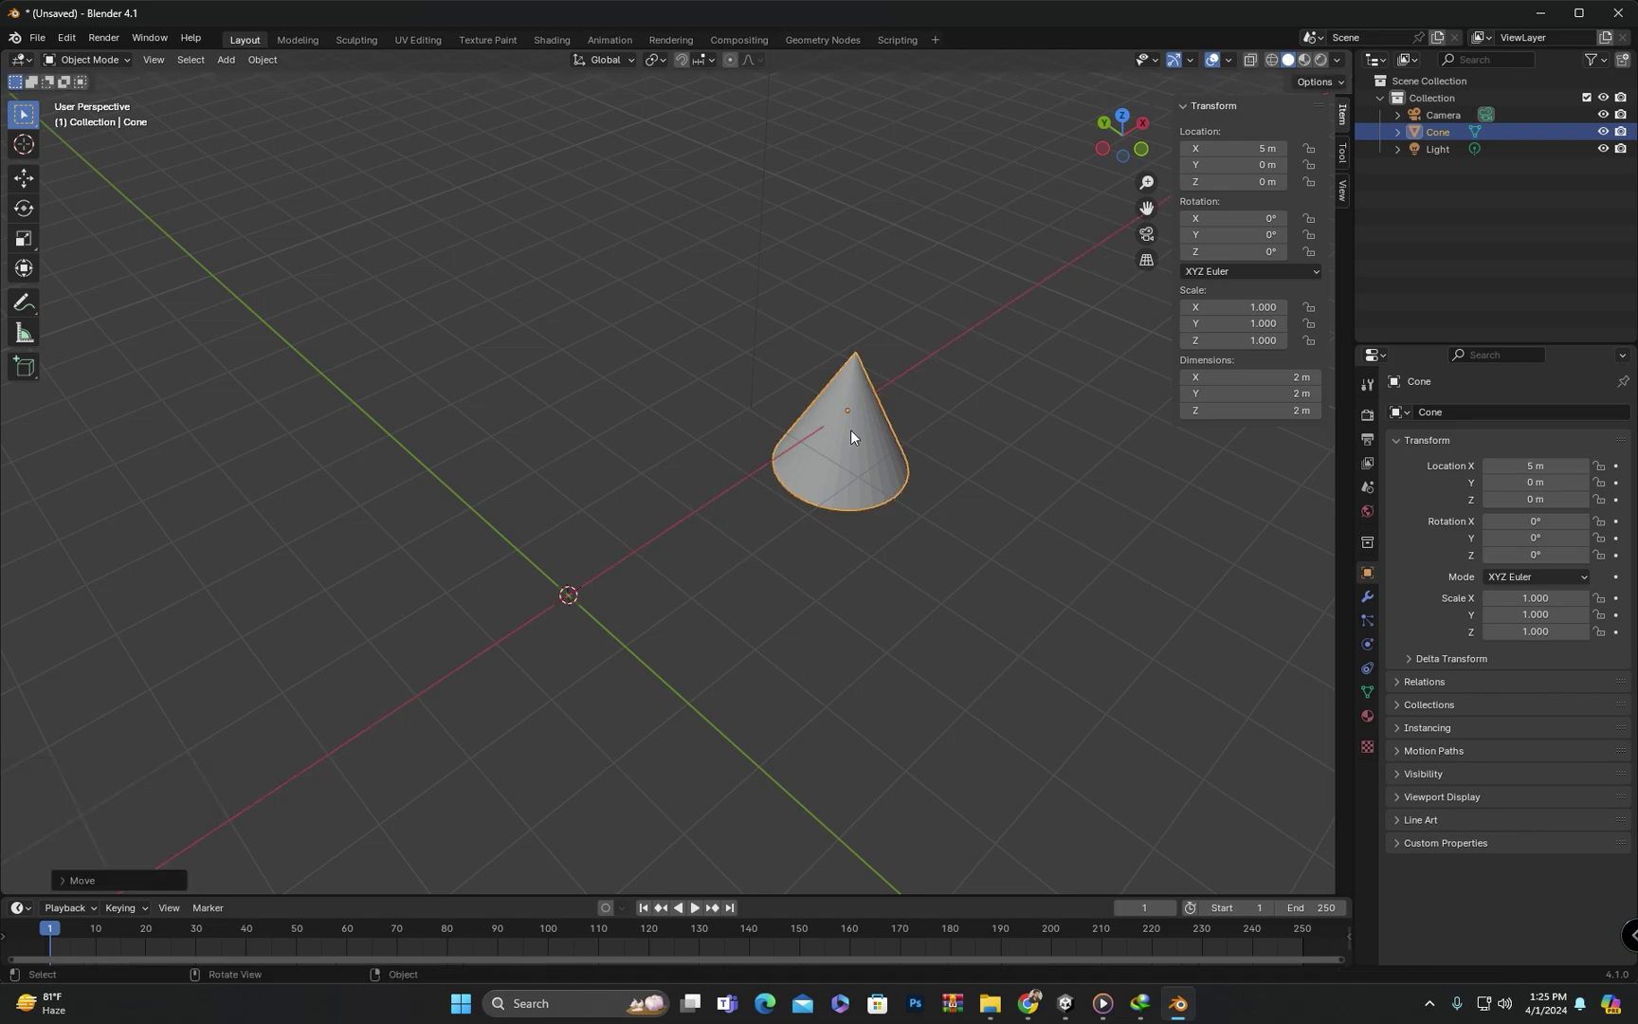
key("x")
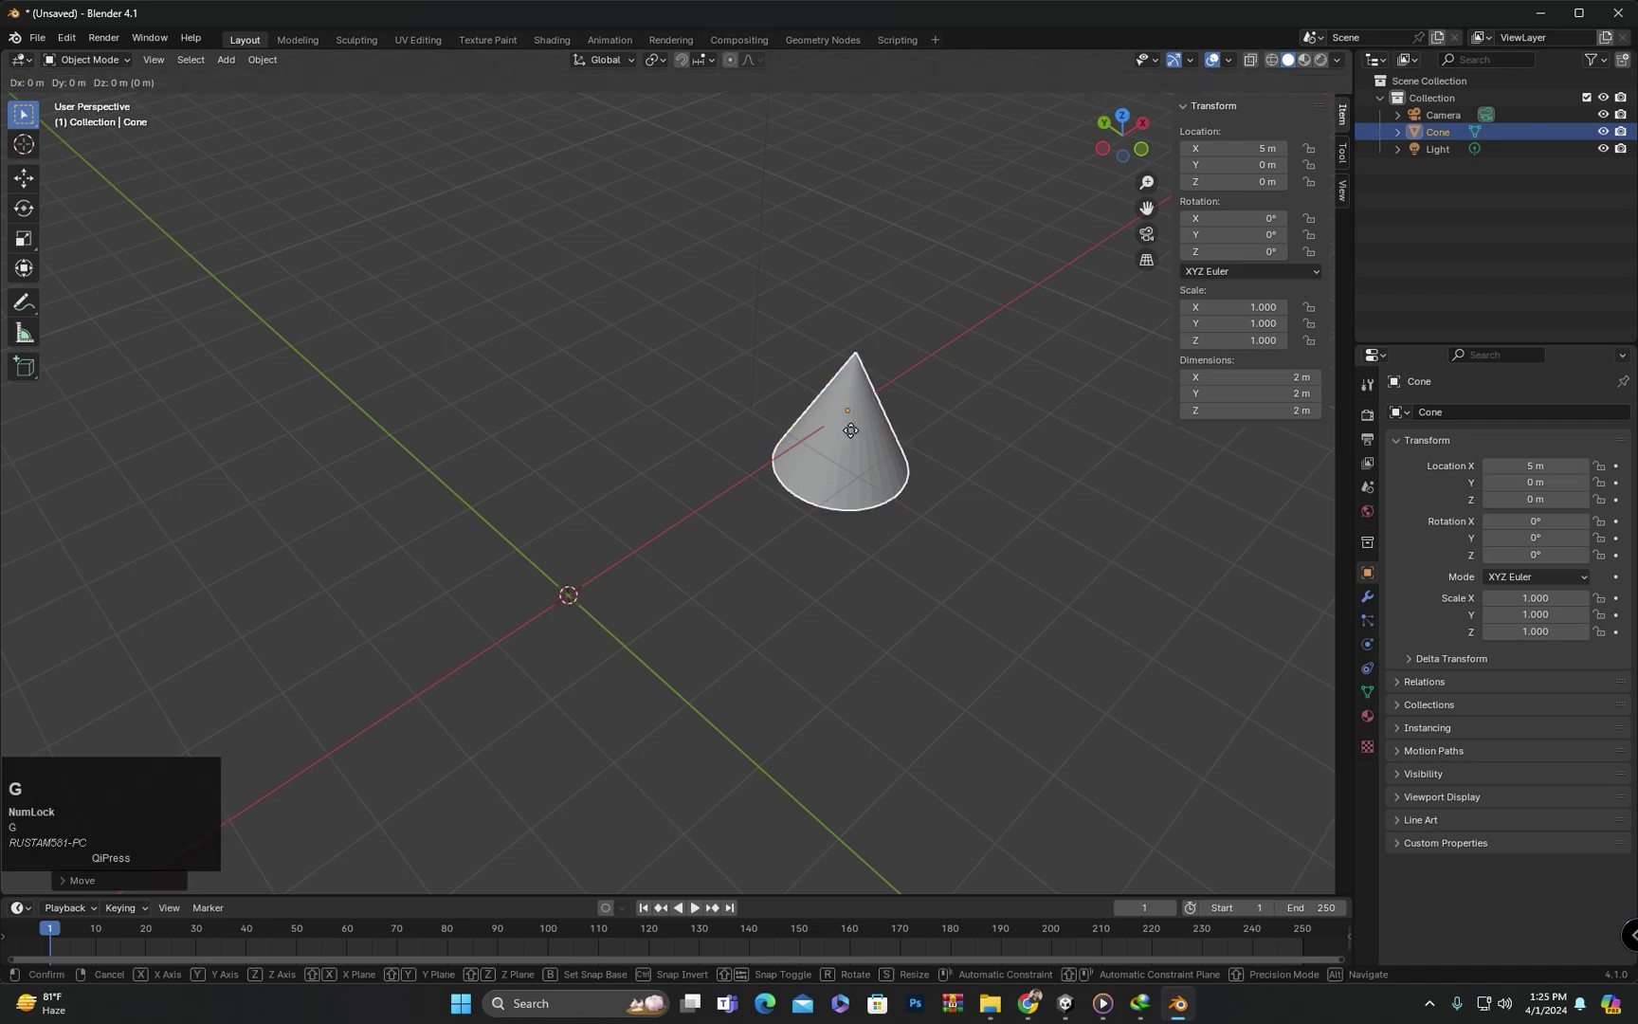
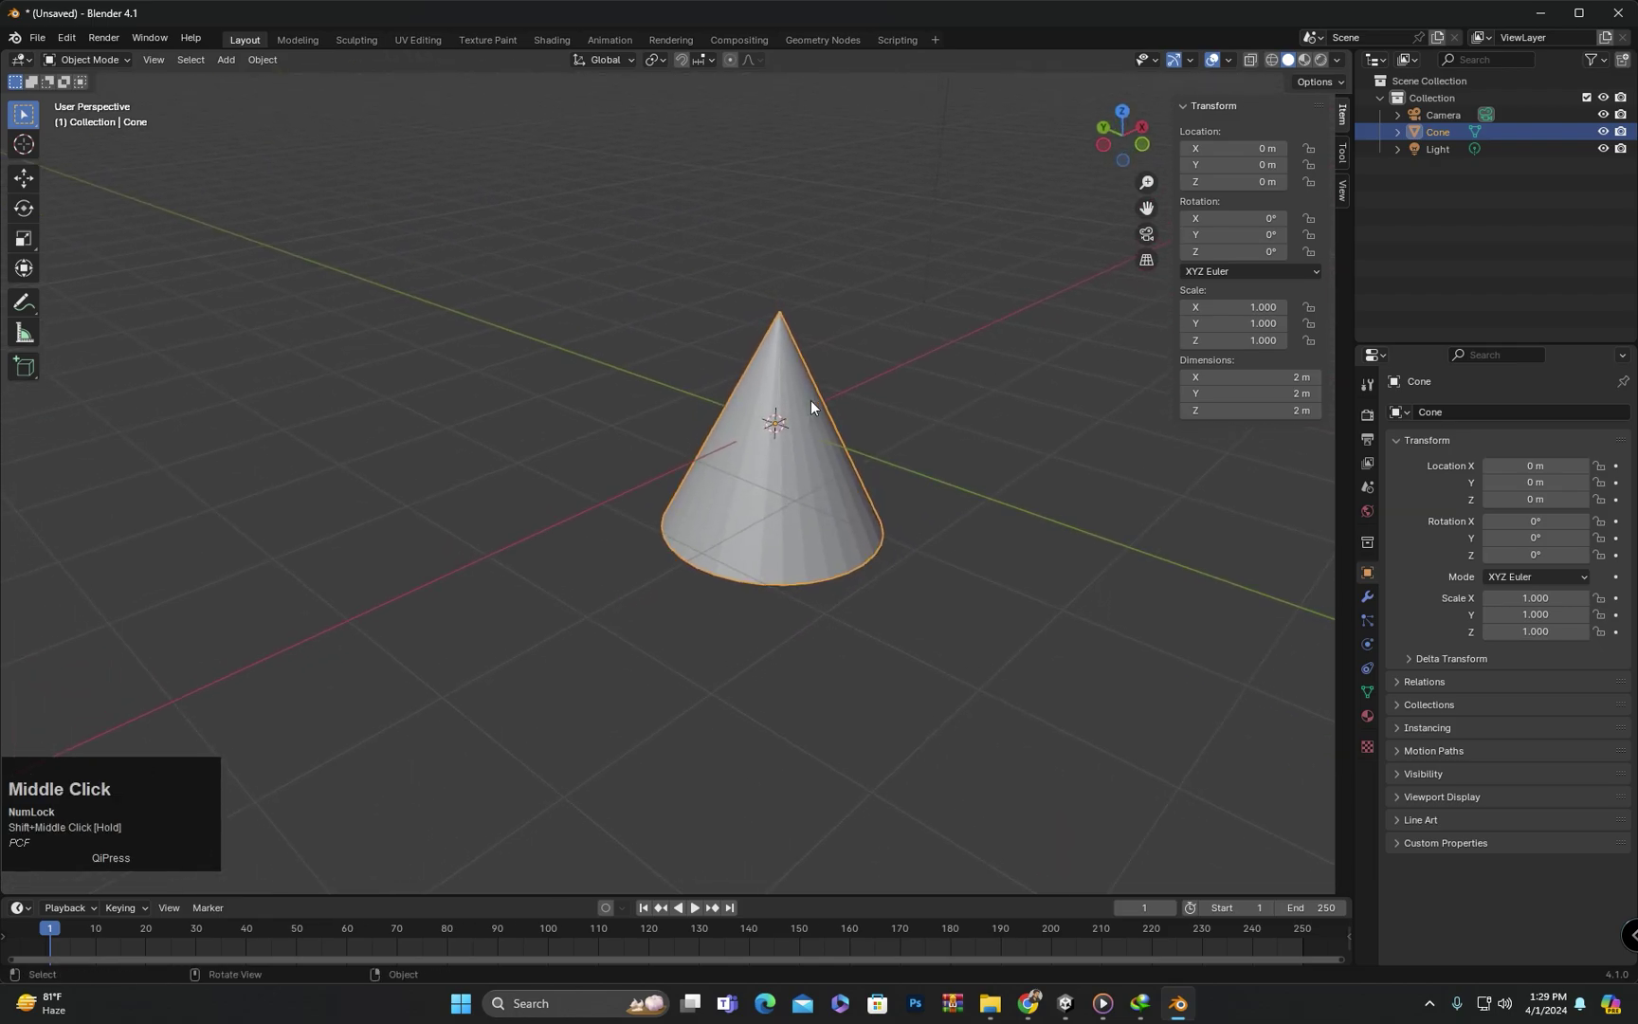
middle_click(764, 426)
left_click_drag(716, 433, 744, 462)
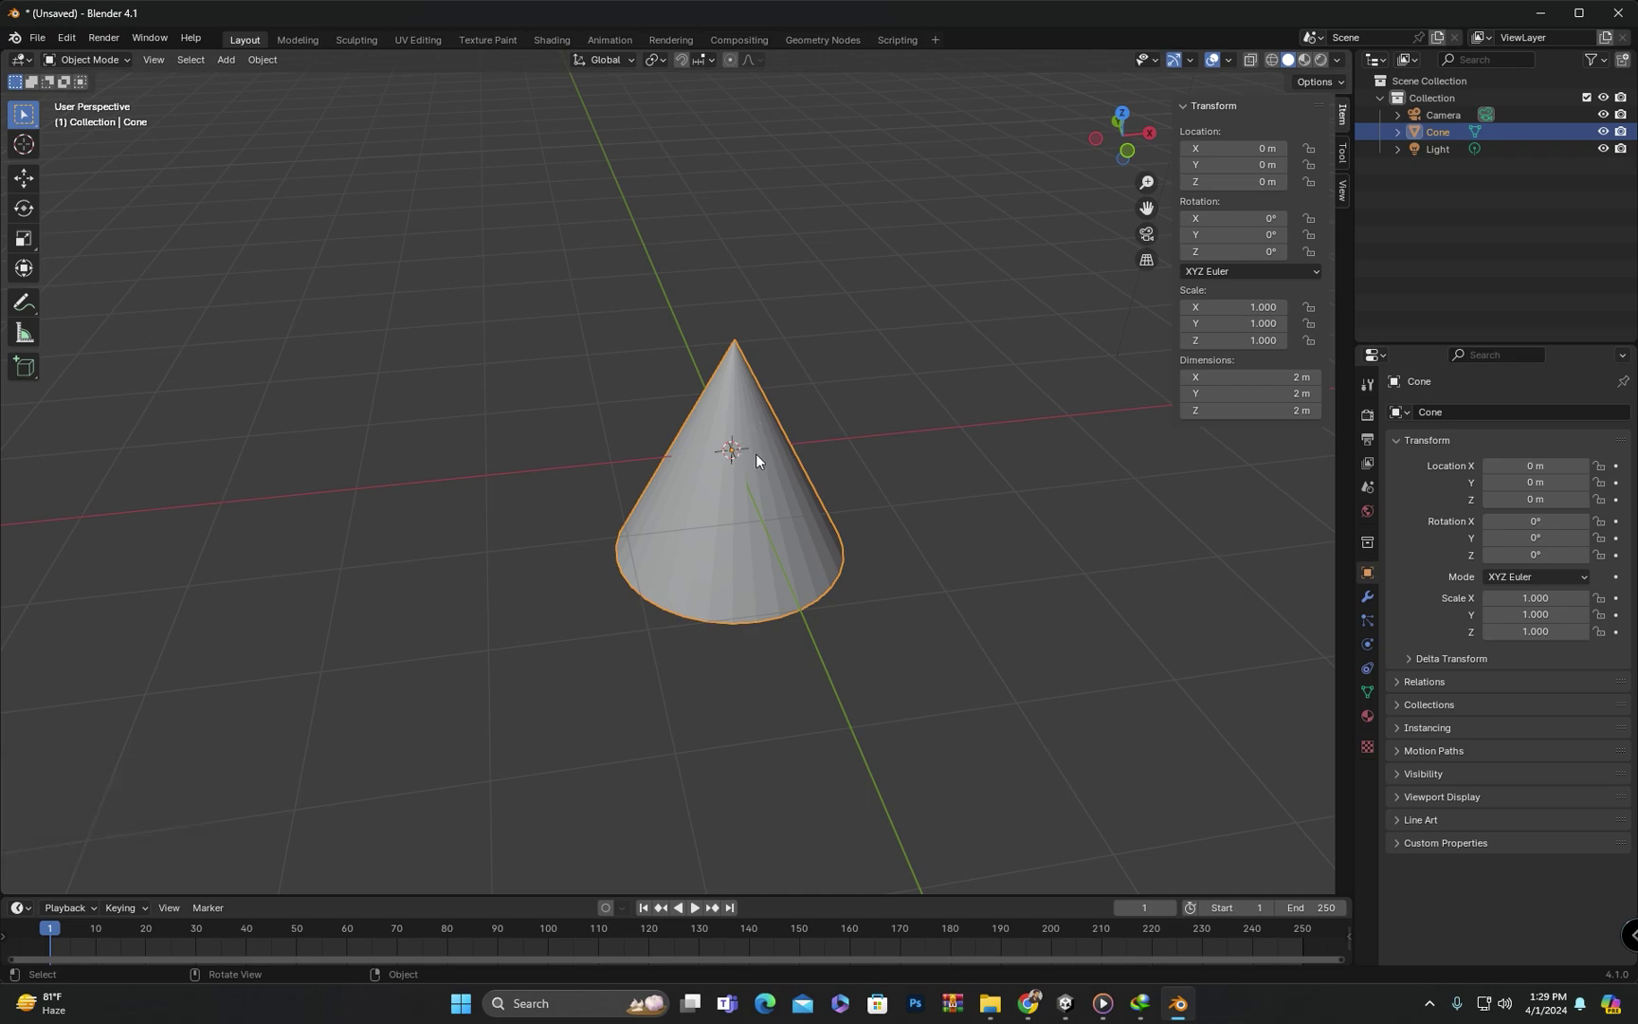
key("g")
left_click(177, 266)
middle_click(617, 432)
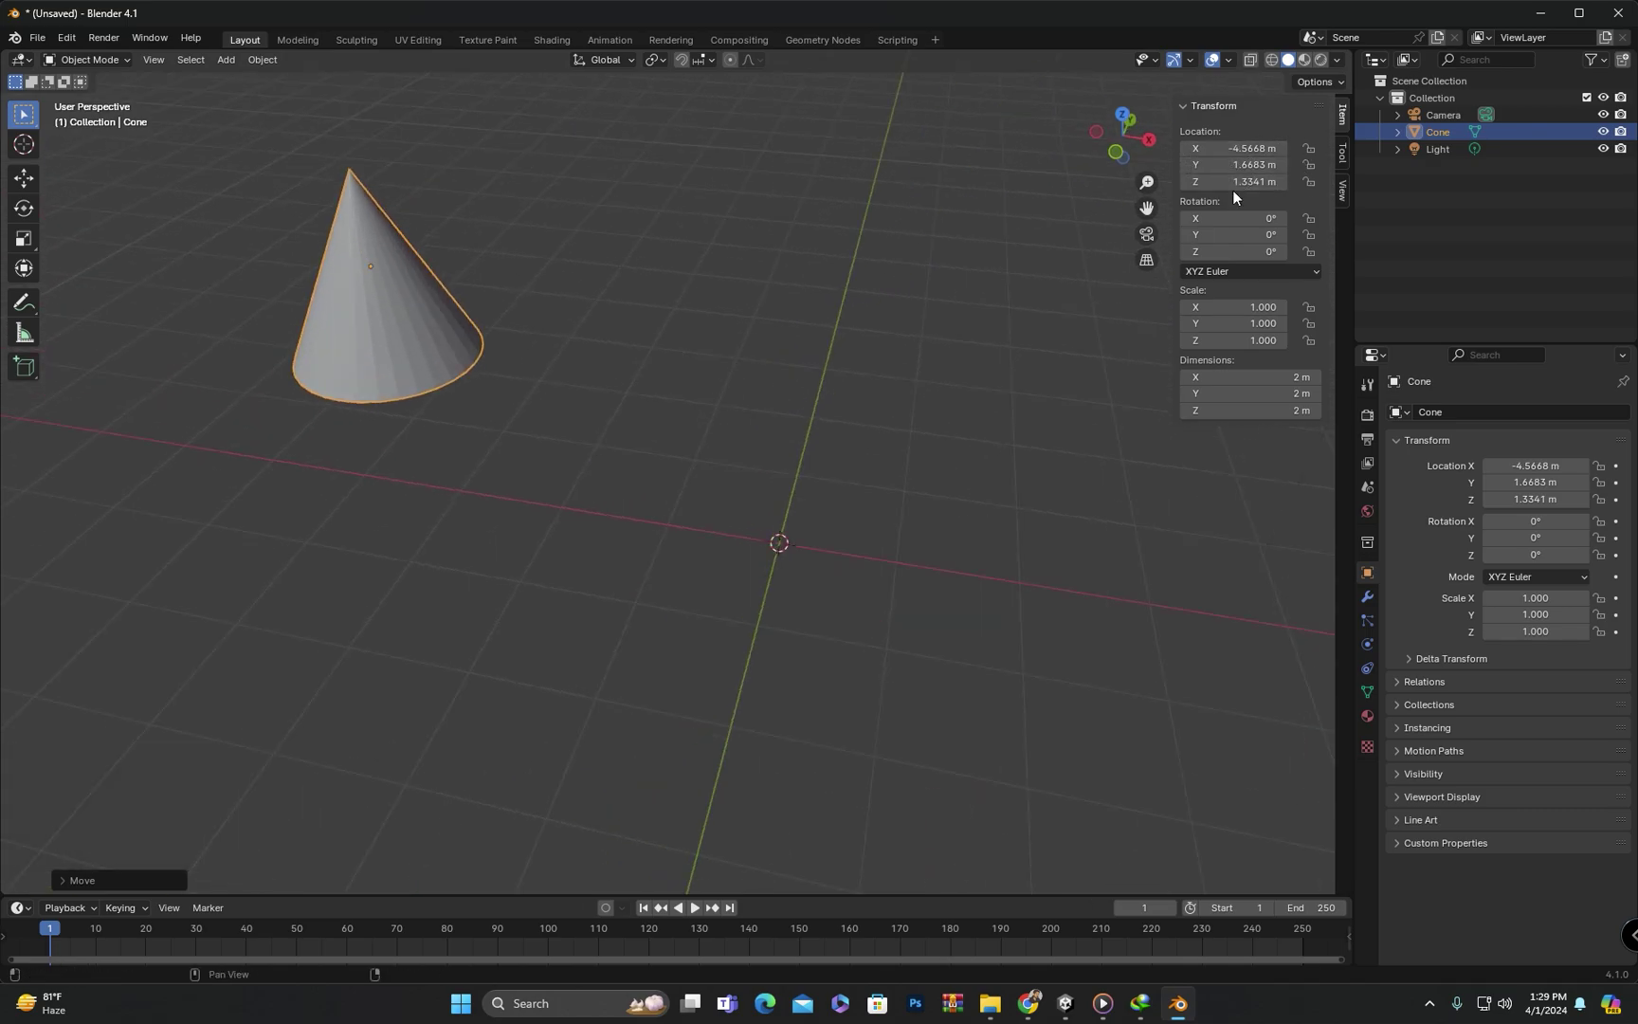
middle_click(745, 401)
left_click_drag(753, 403, 833, 423)
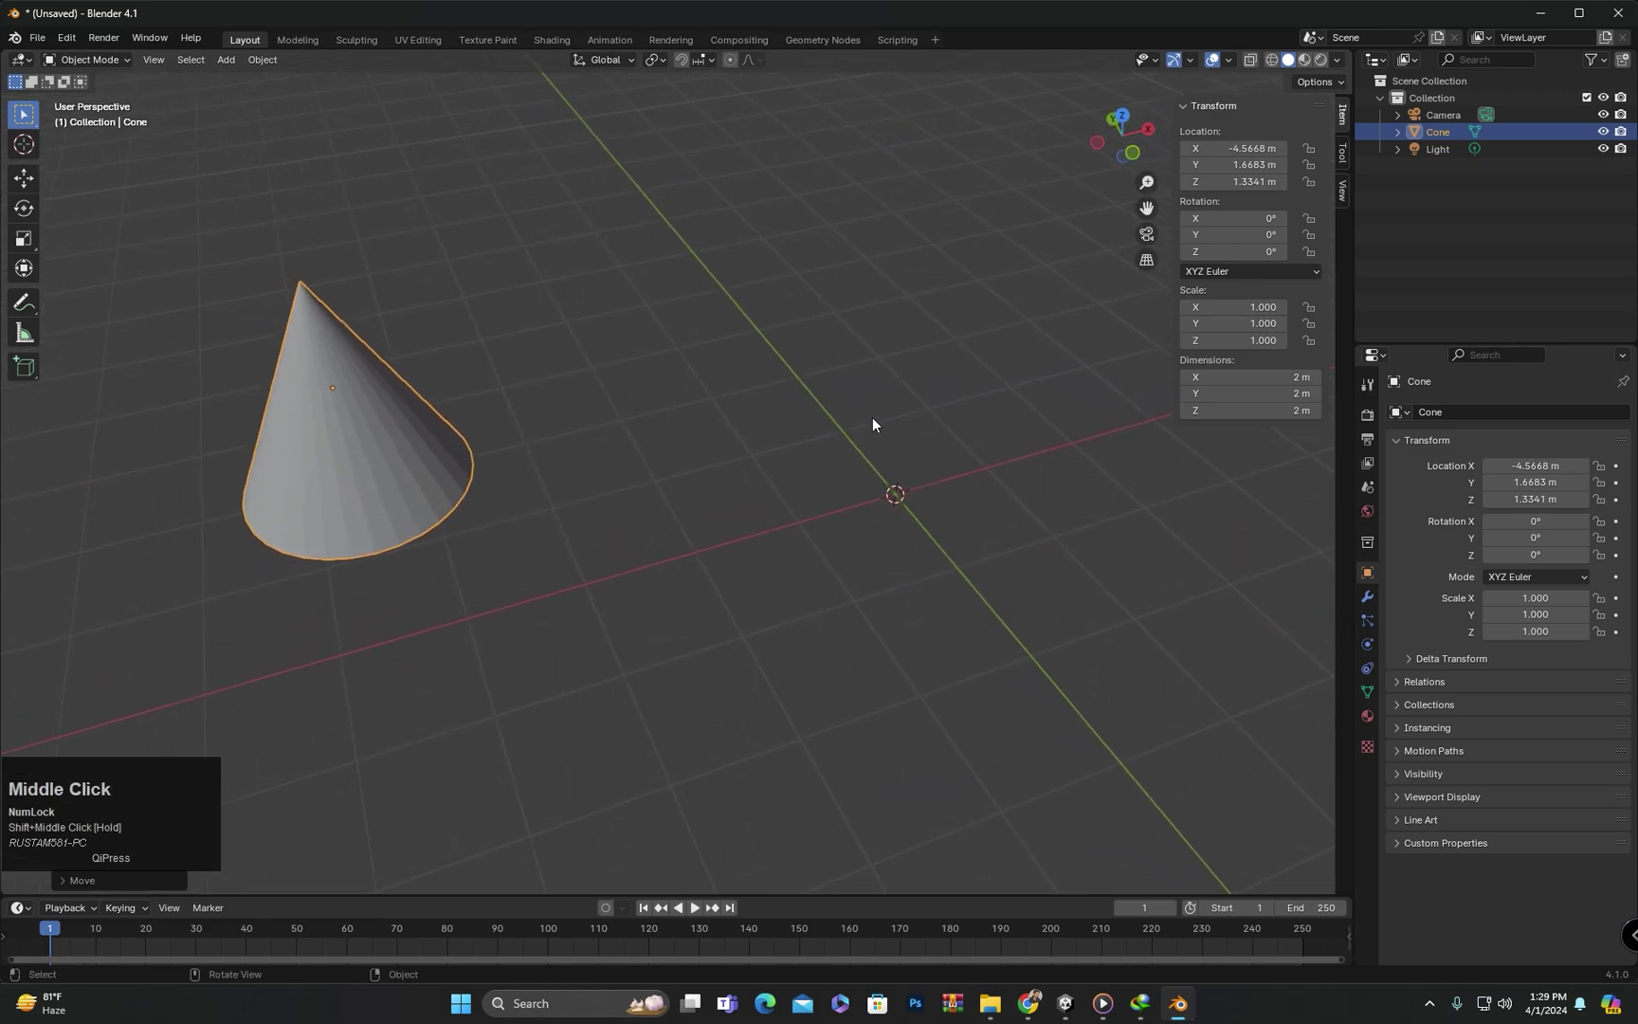
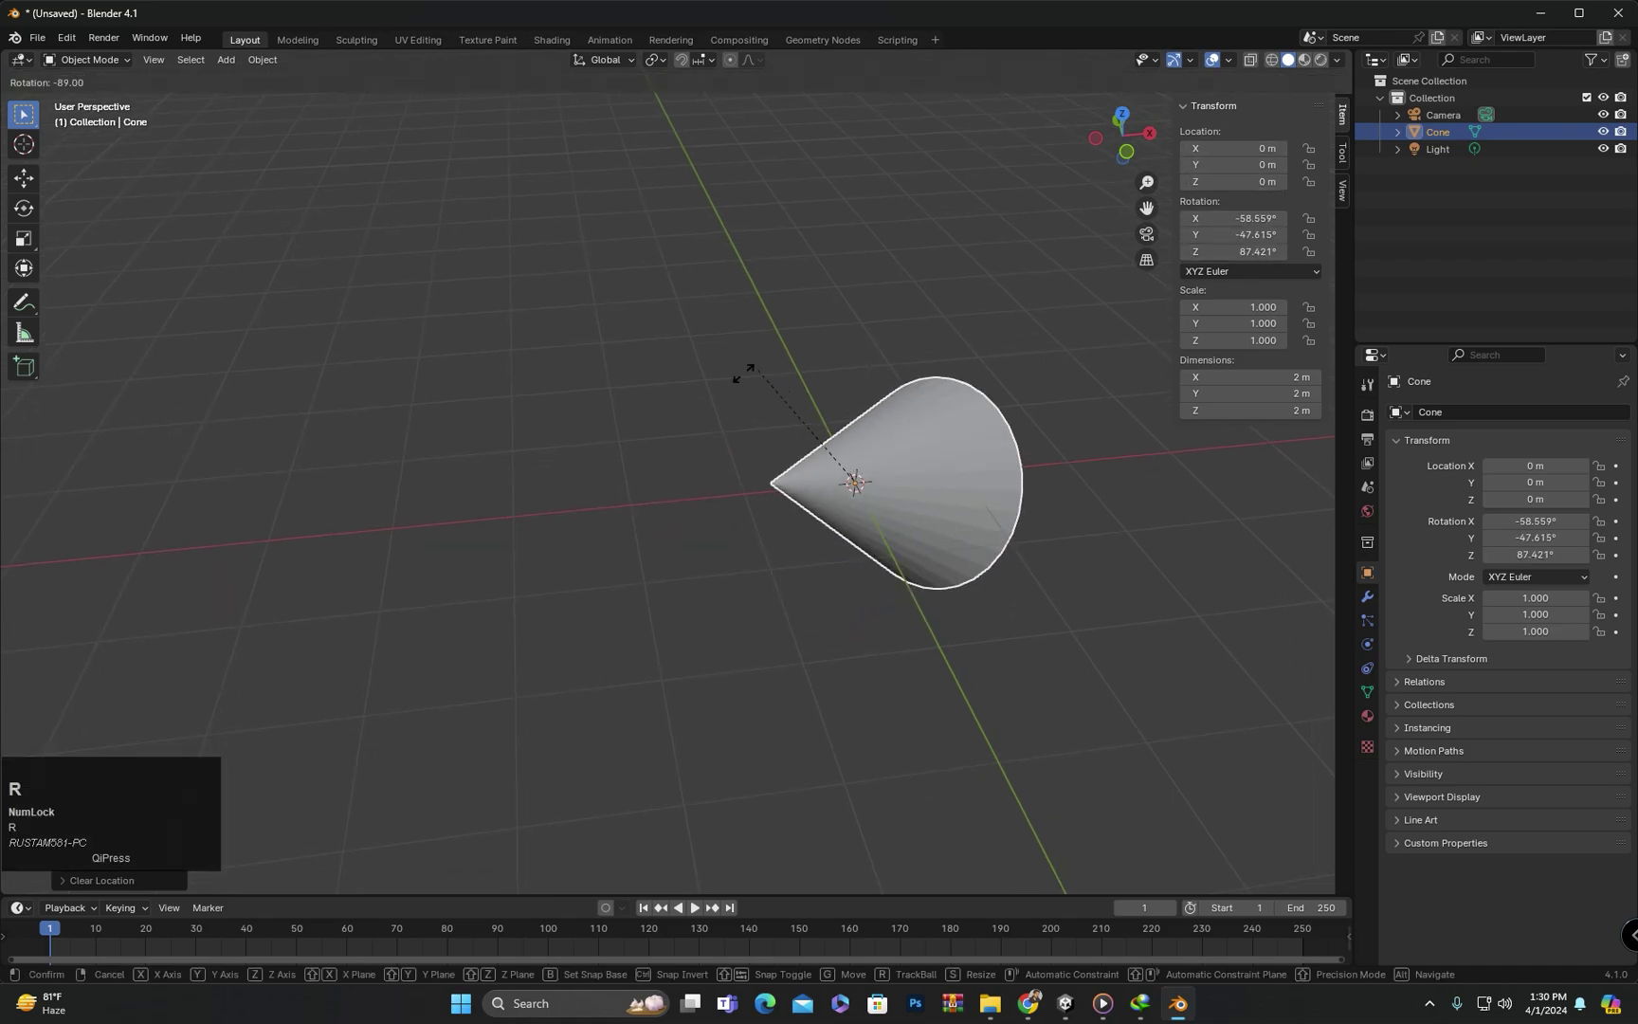
left_click(650, 404)
key("alt+r")
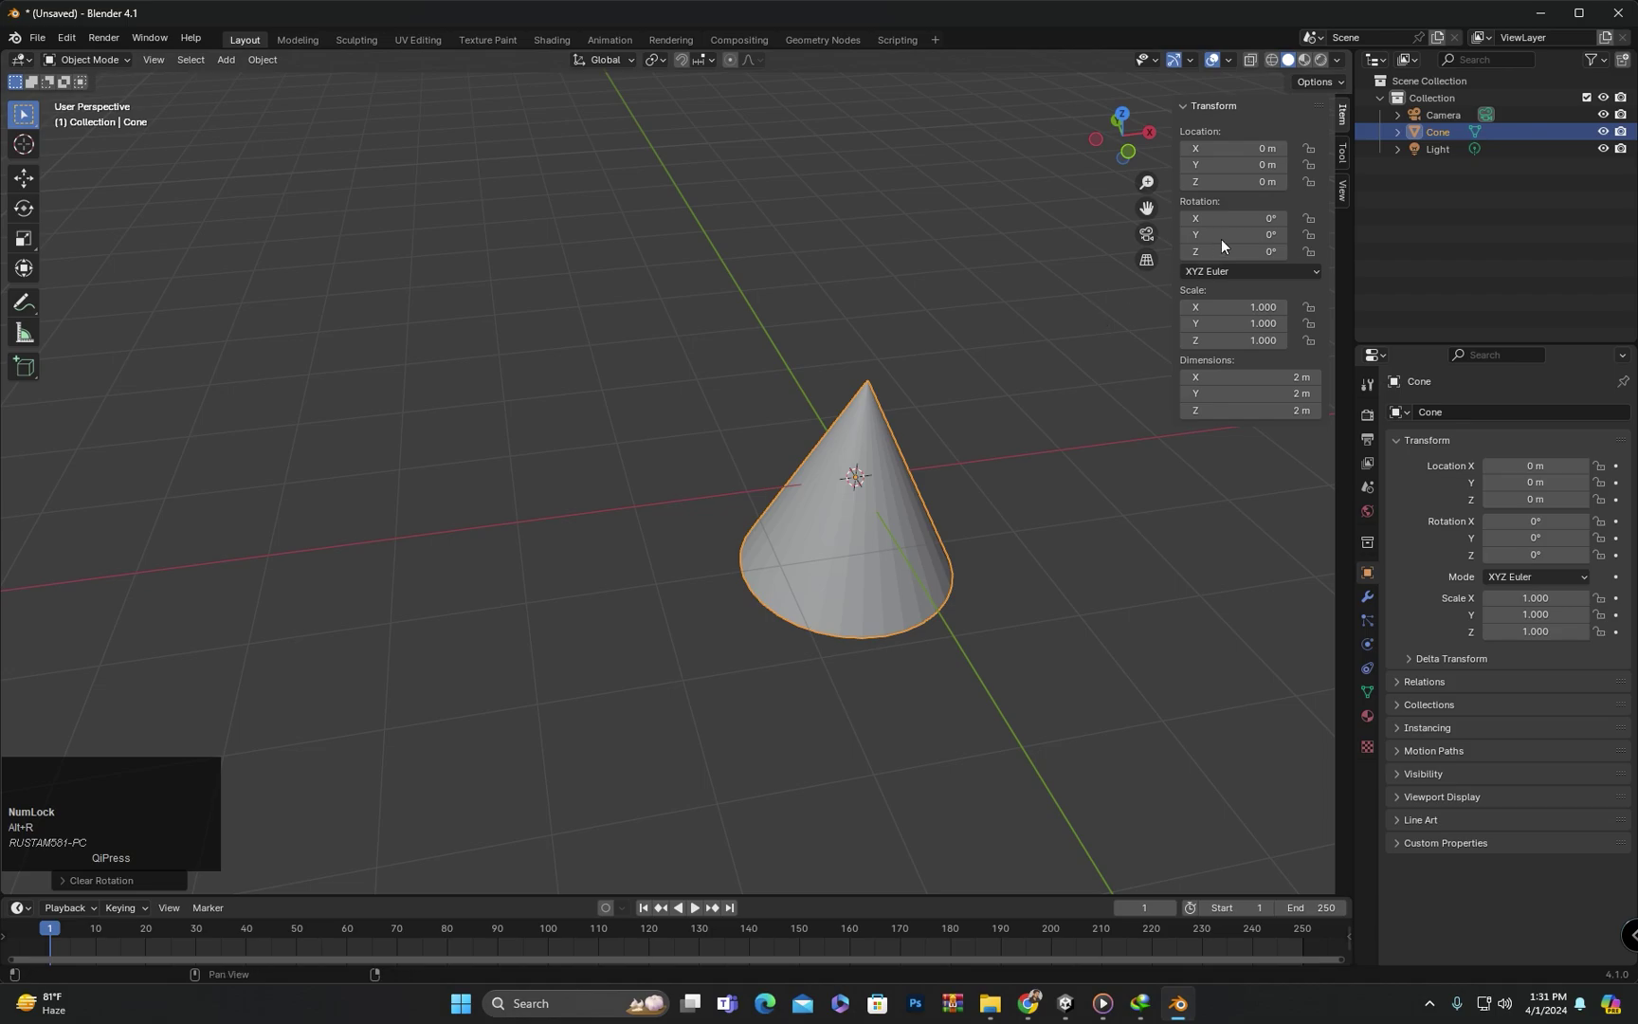
key("alt+r")
key("s")
left_click(888, 540)
scroll("down", 3)
left_click_drag(948, 589, 1019, 593)
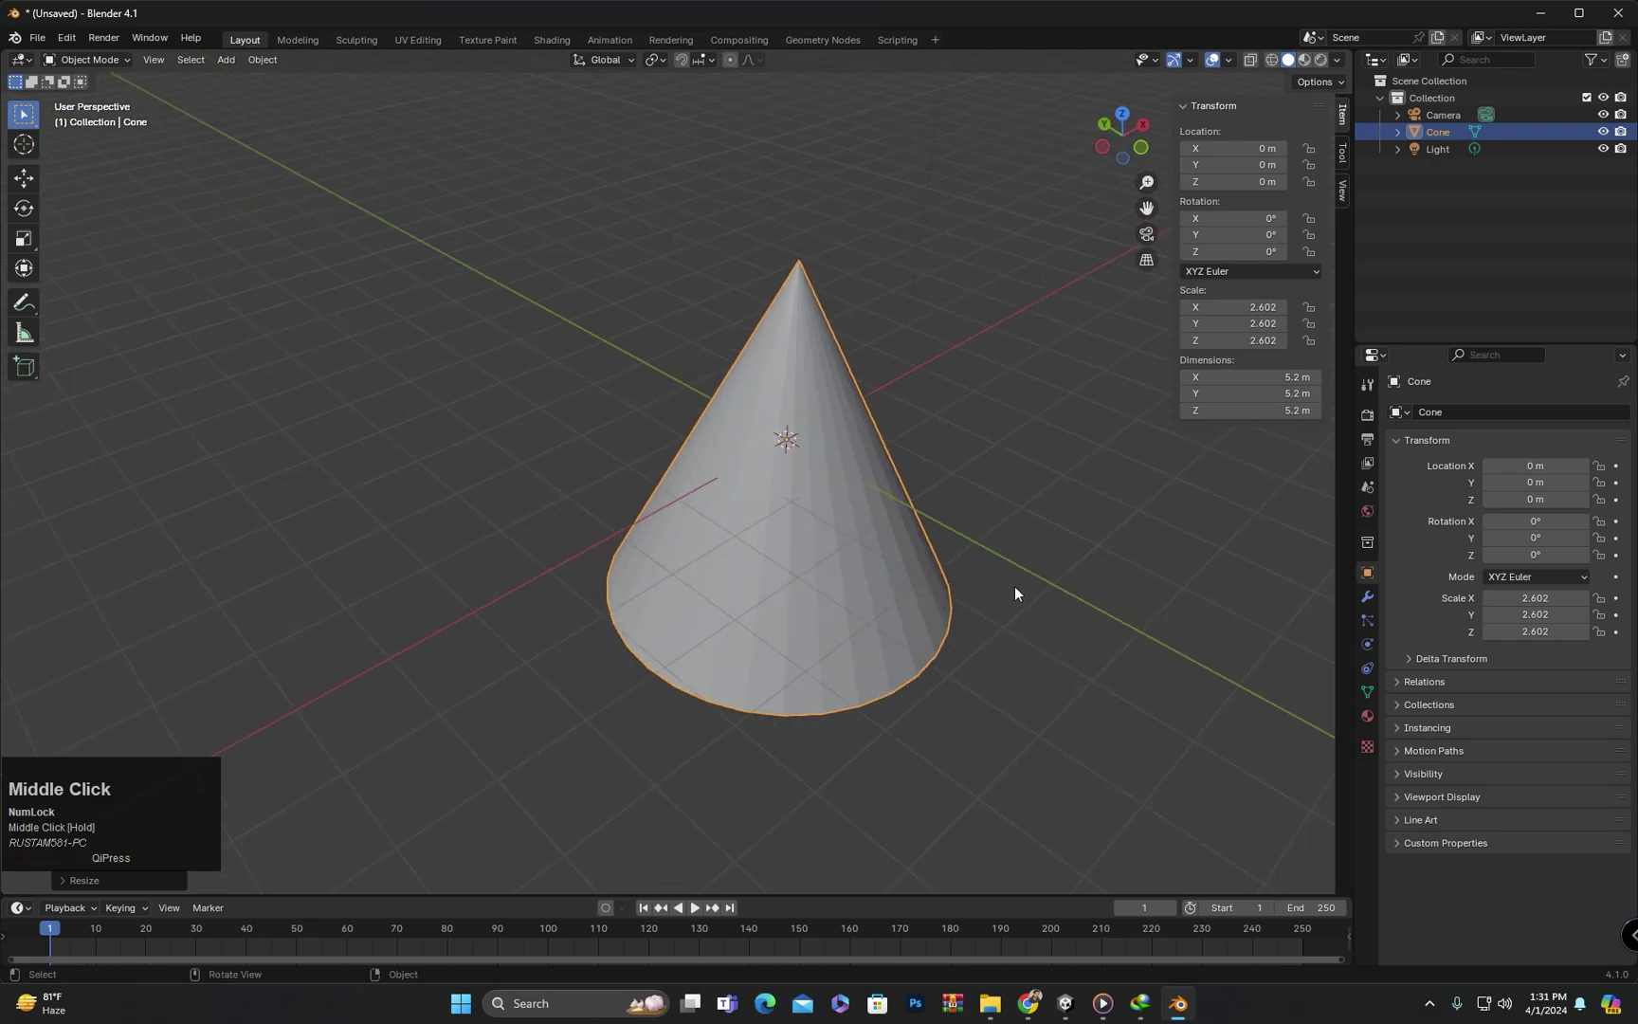
key("alt+s")
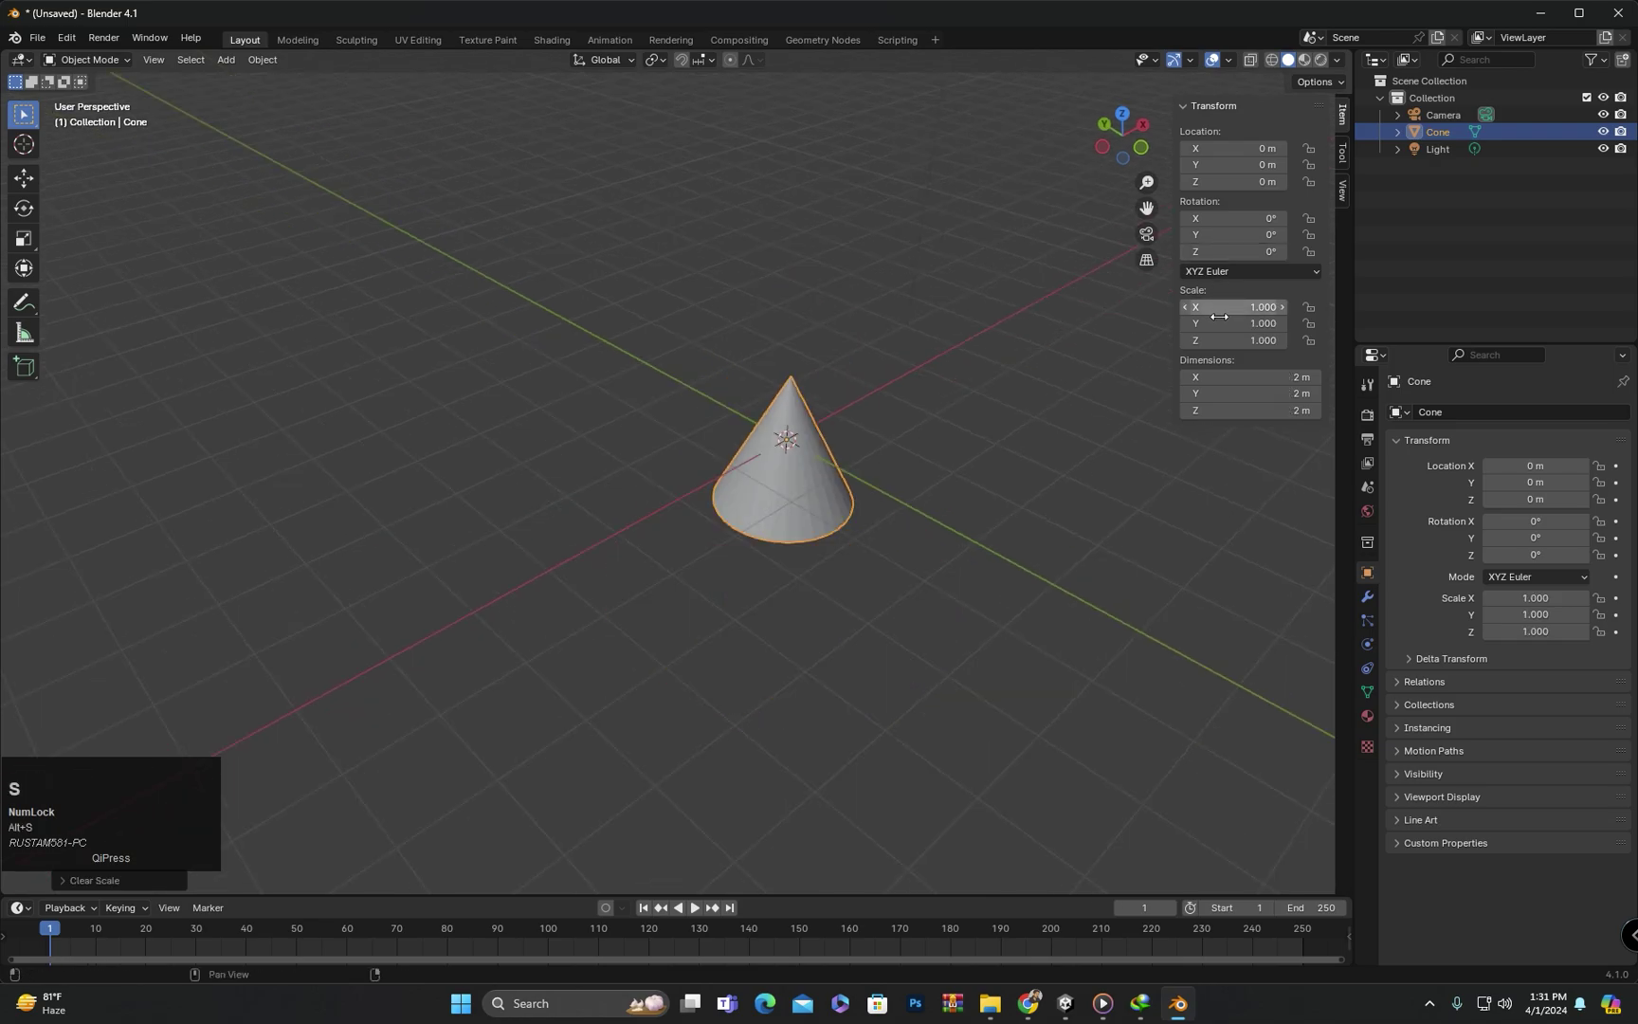
middle_click(642, 517)
left_click_drag(711, 523, 610, 508)
scroll("up", 3)
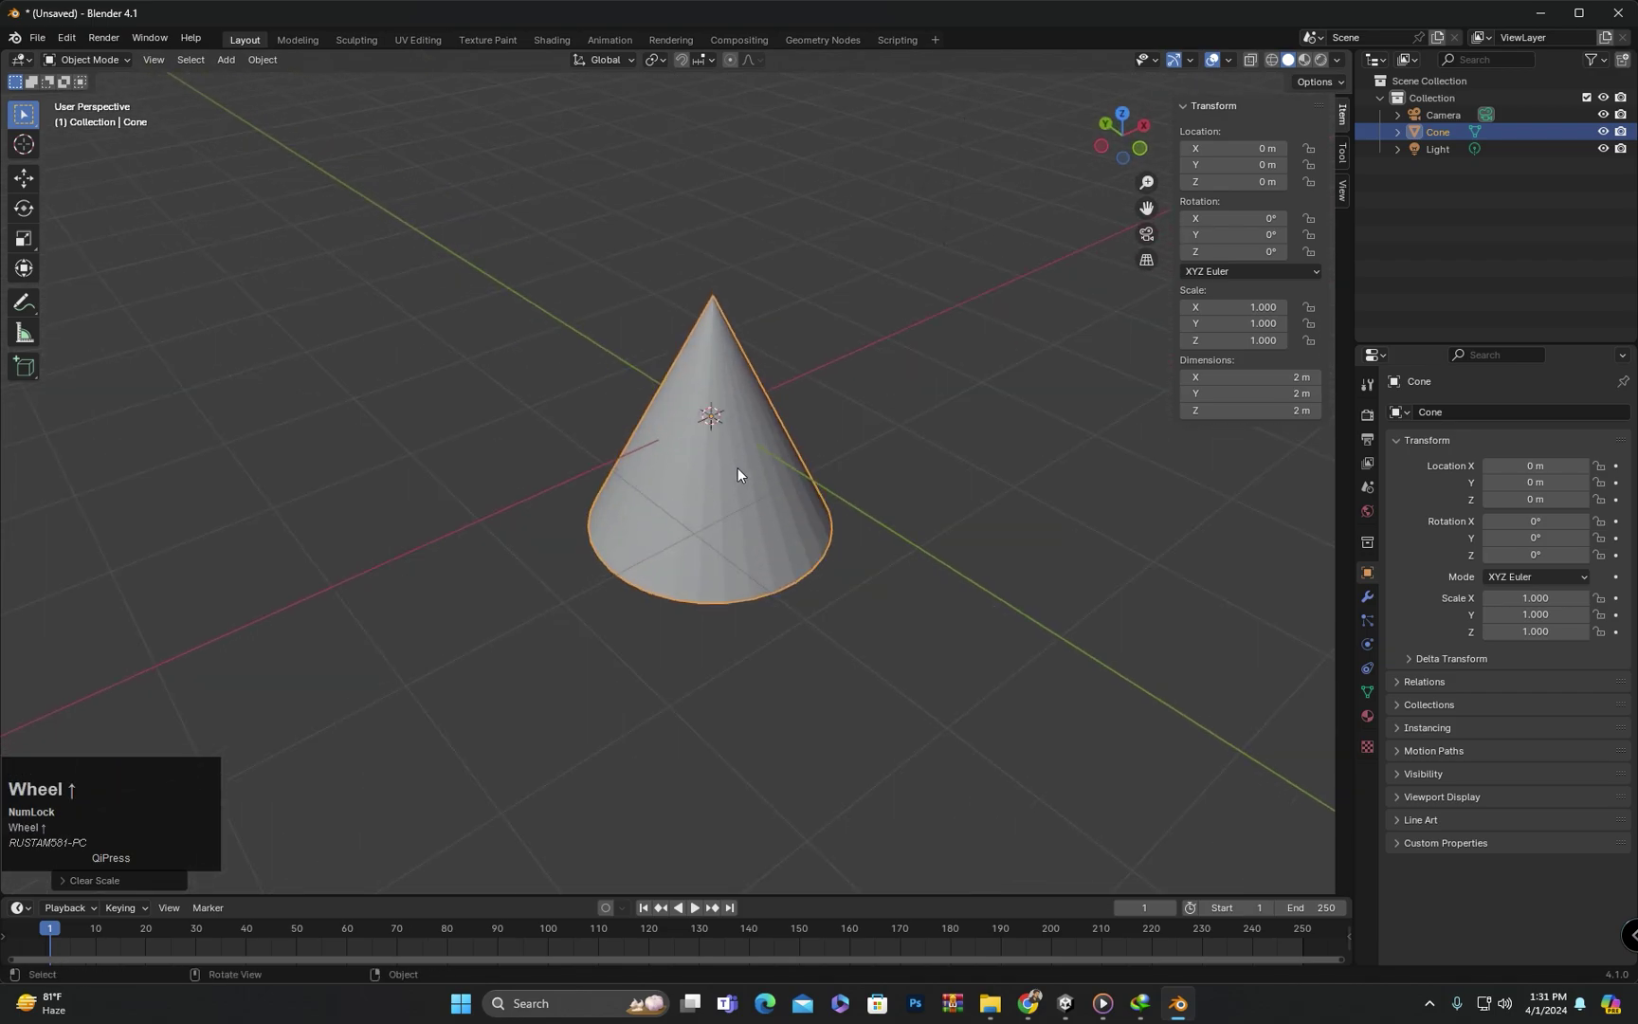
middle_click(741, 489)
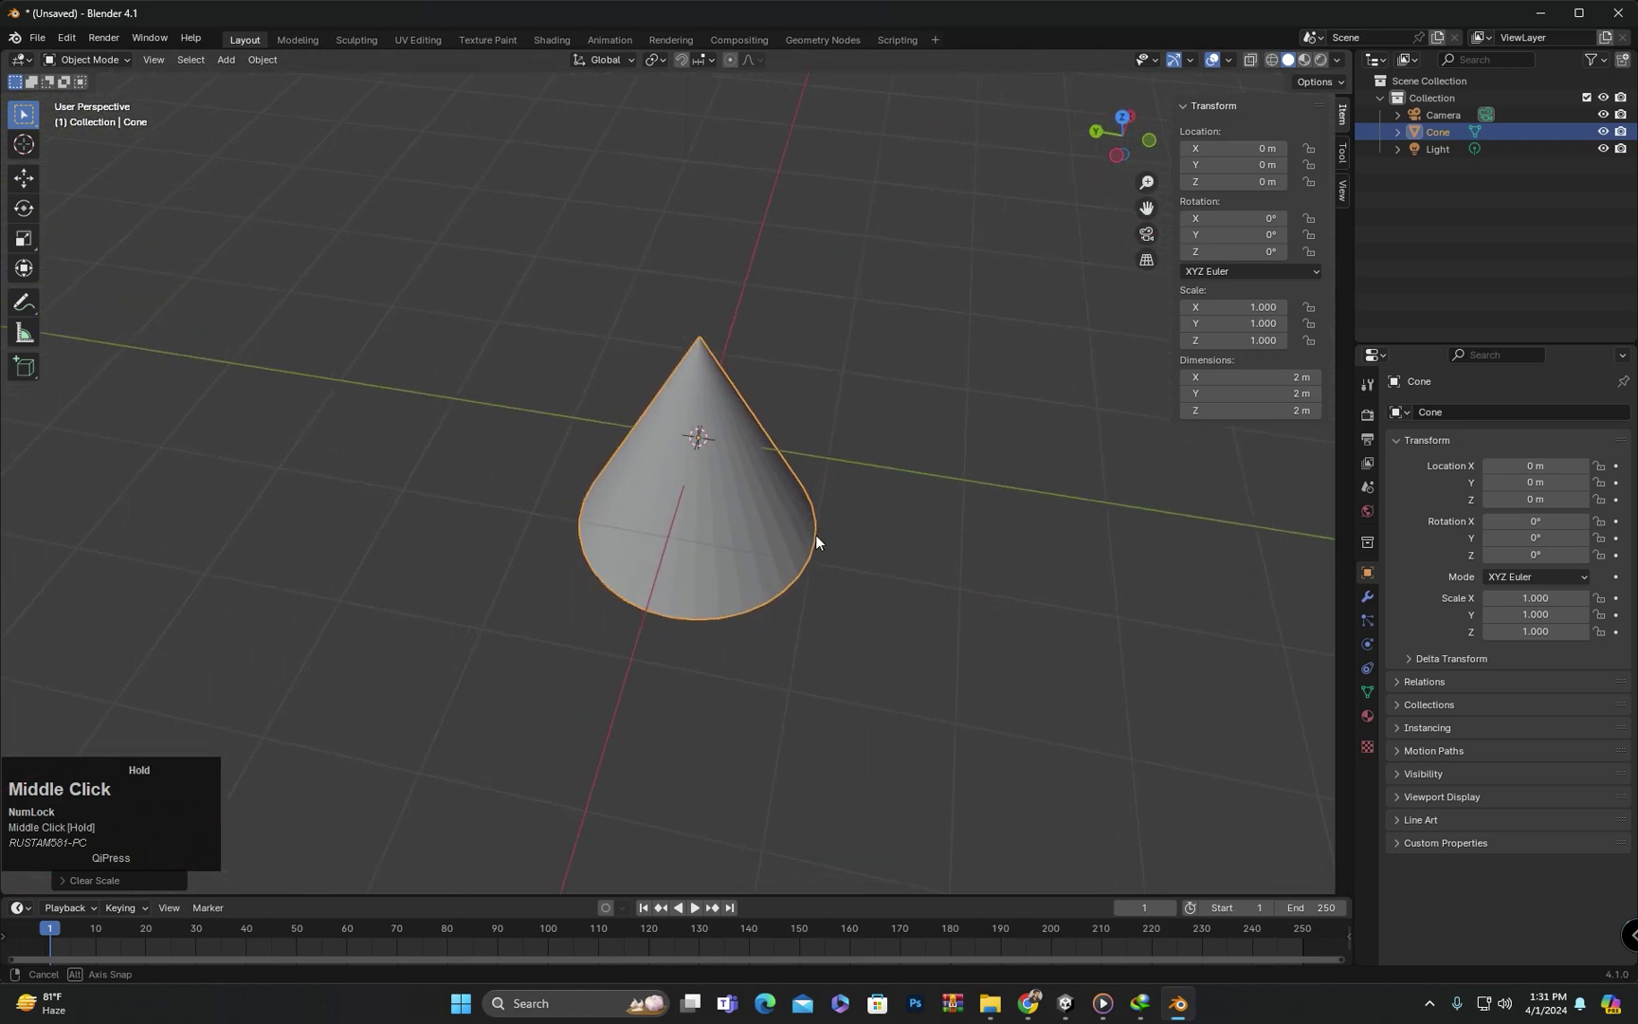
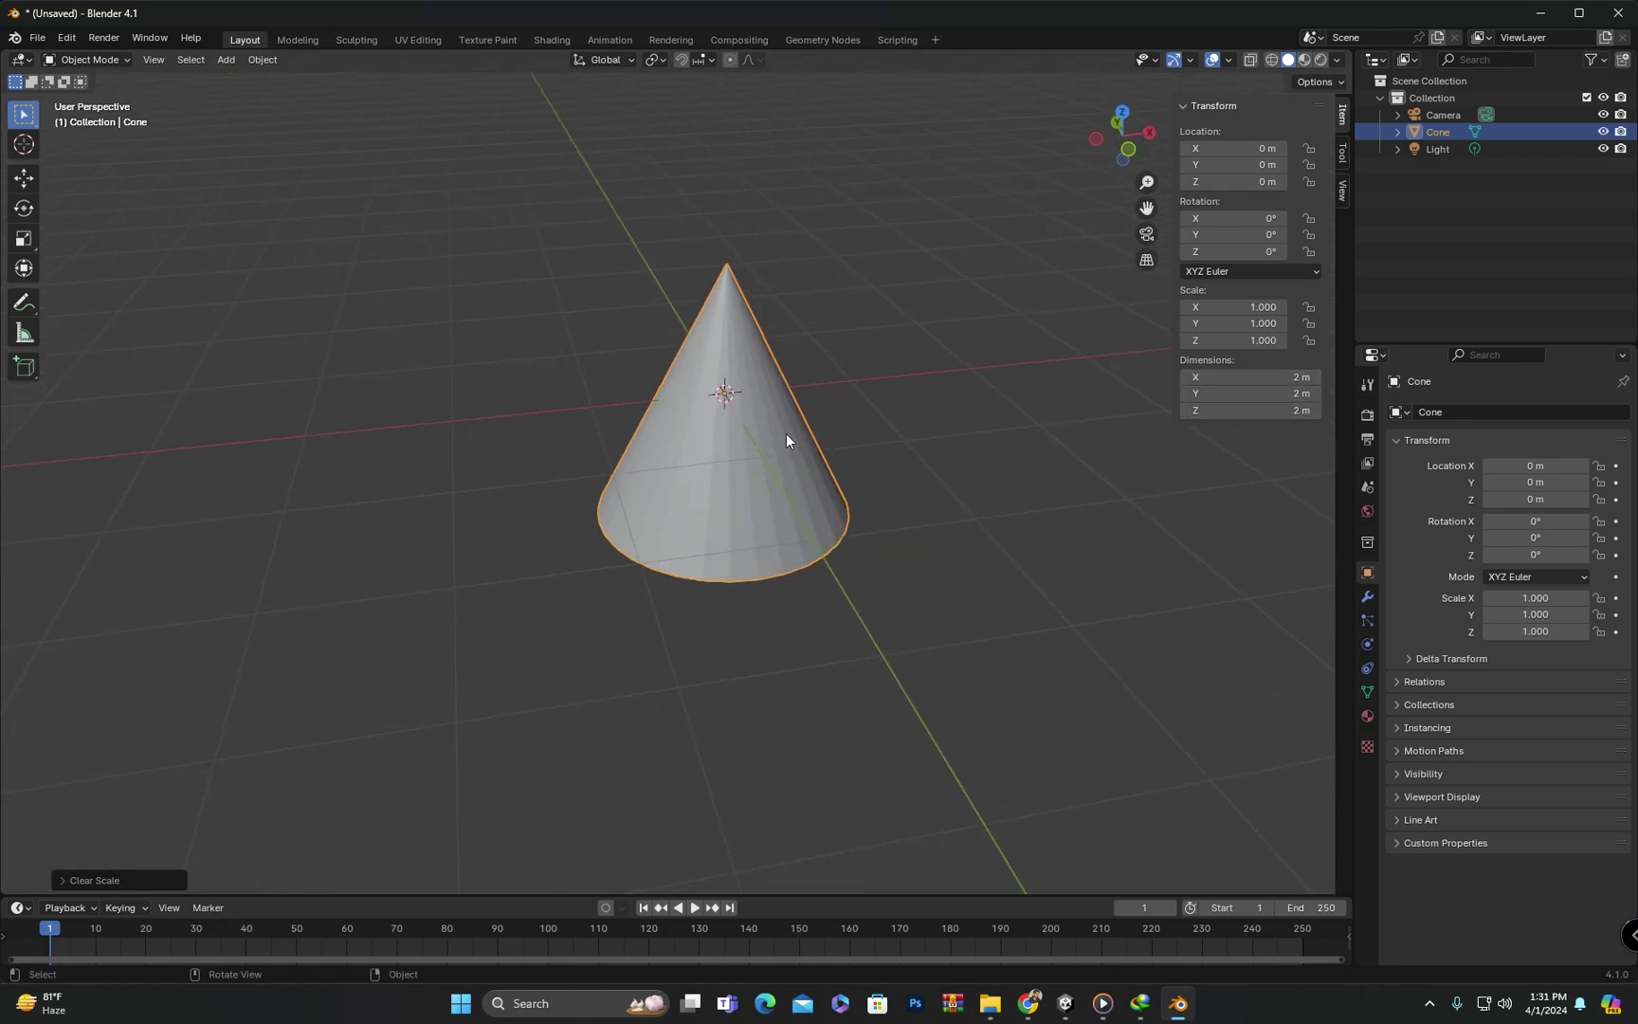
middle_click(846, 451)
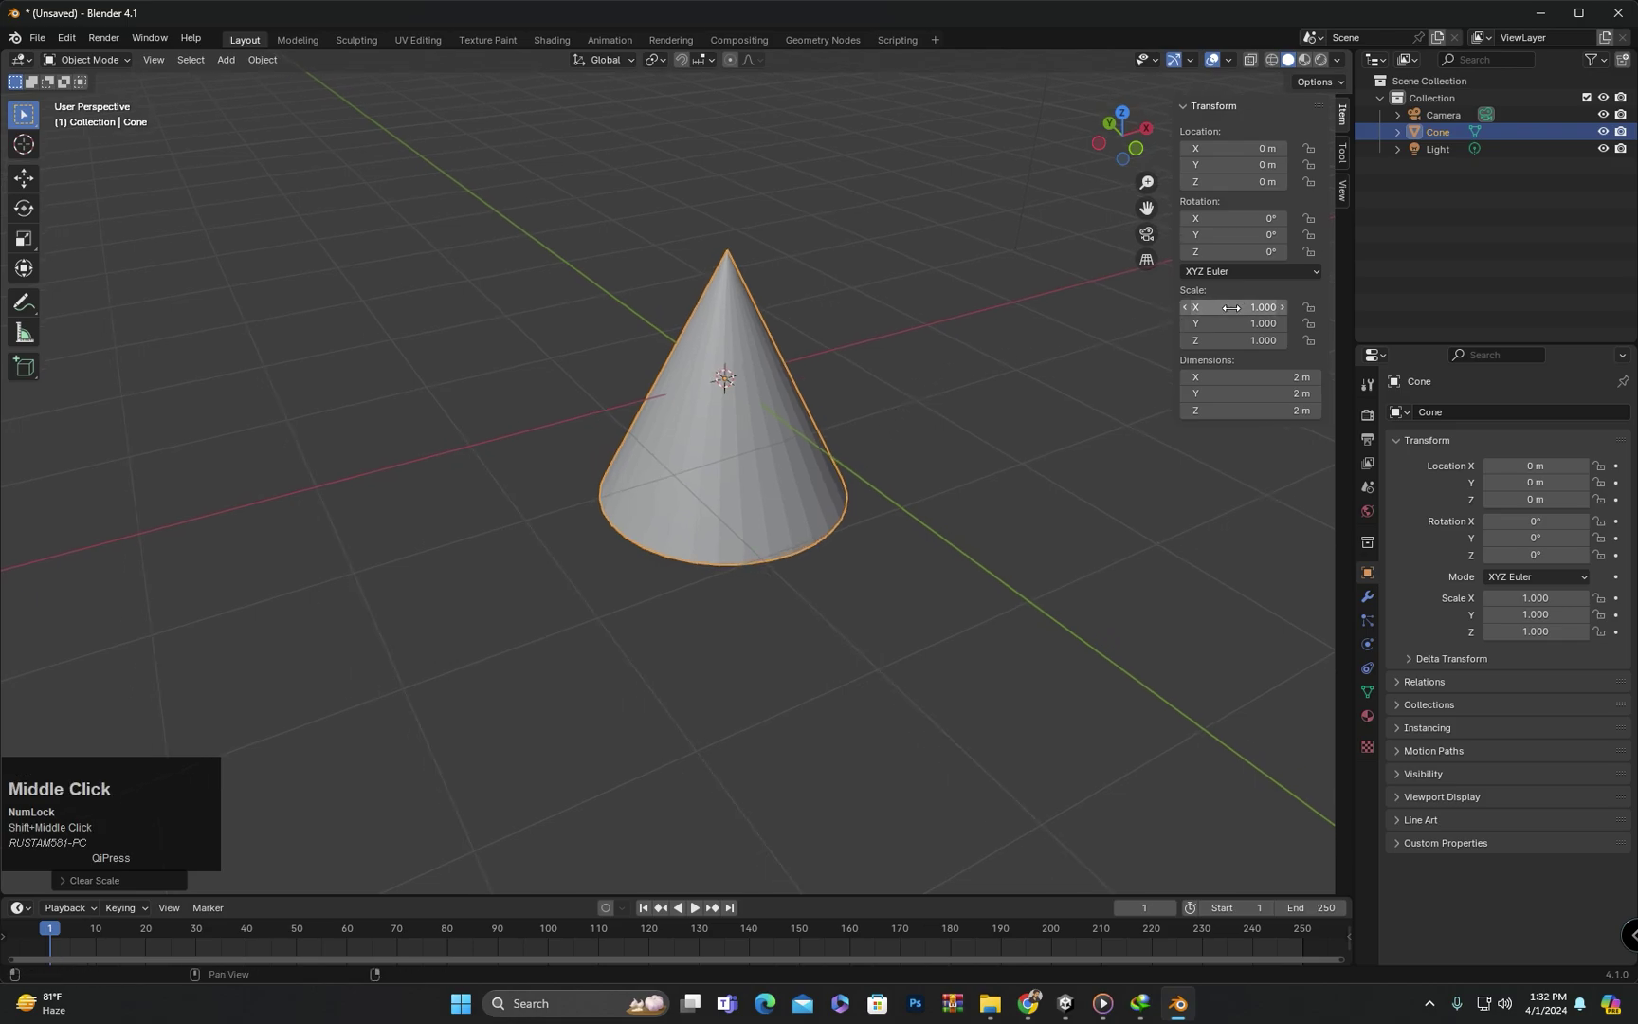
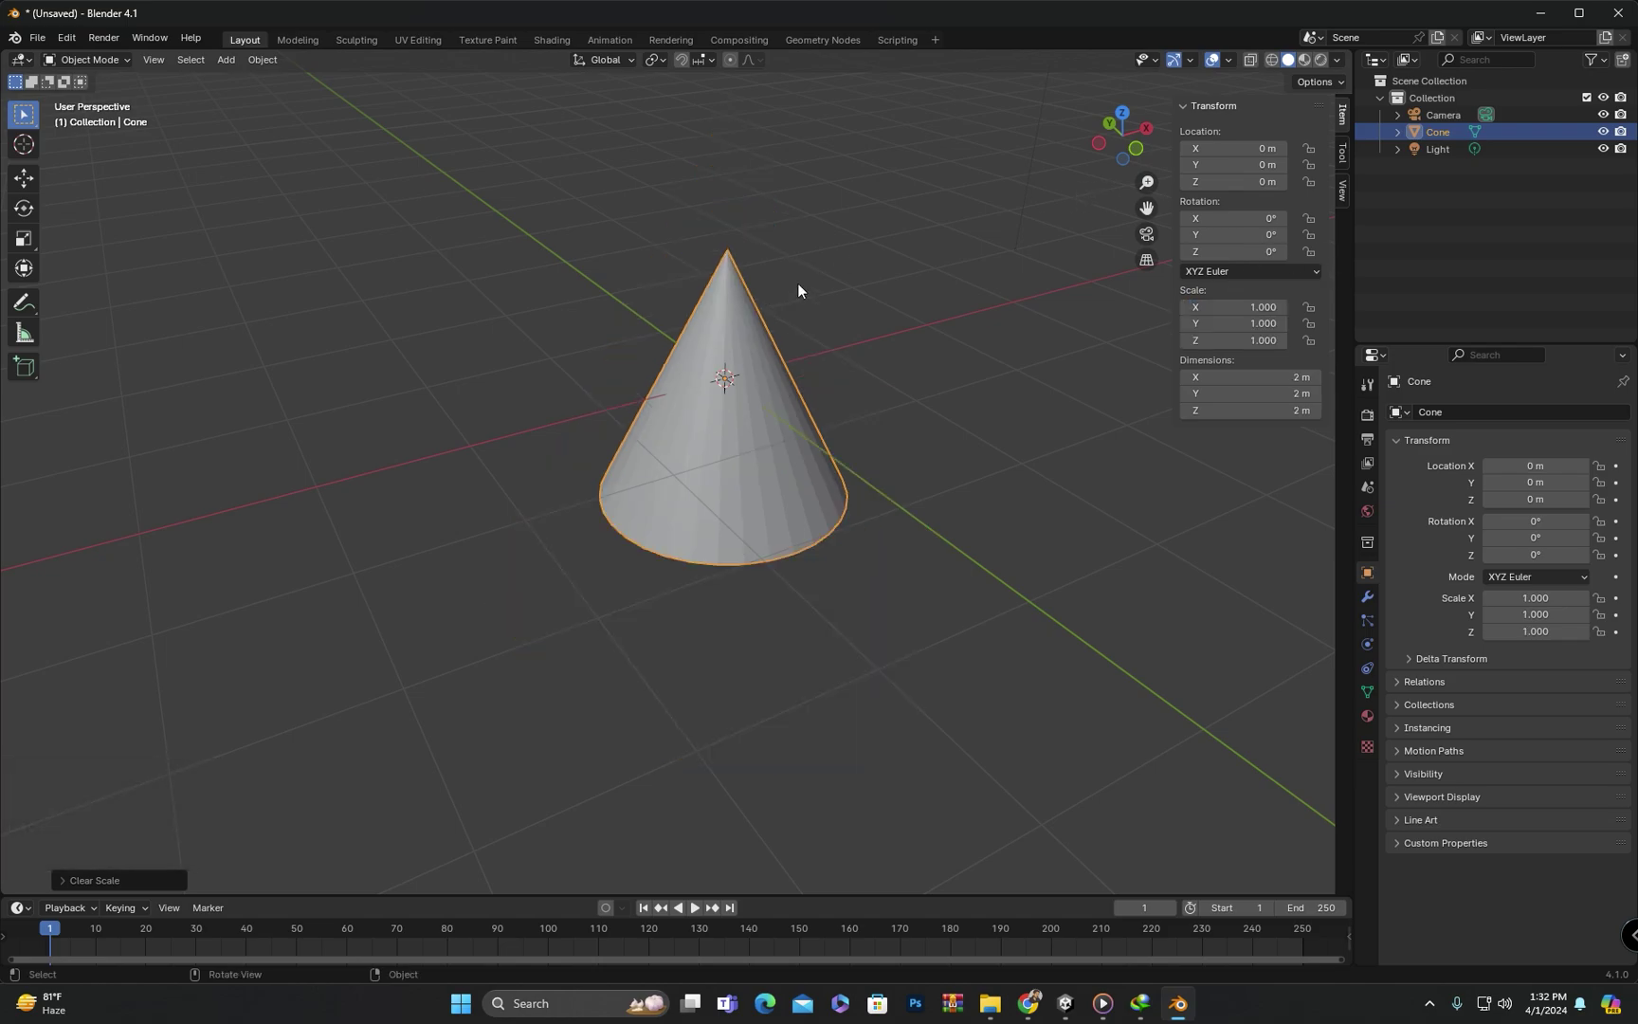
middle_click(824, 318)
middle_click(804, 305)
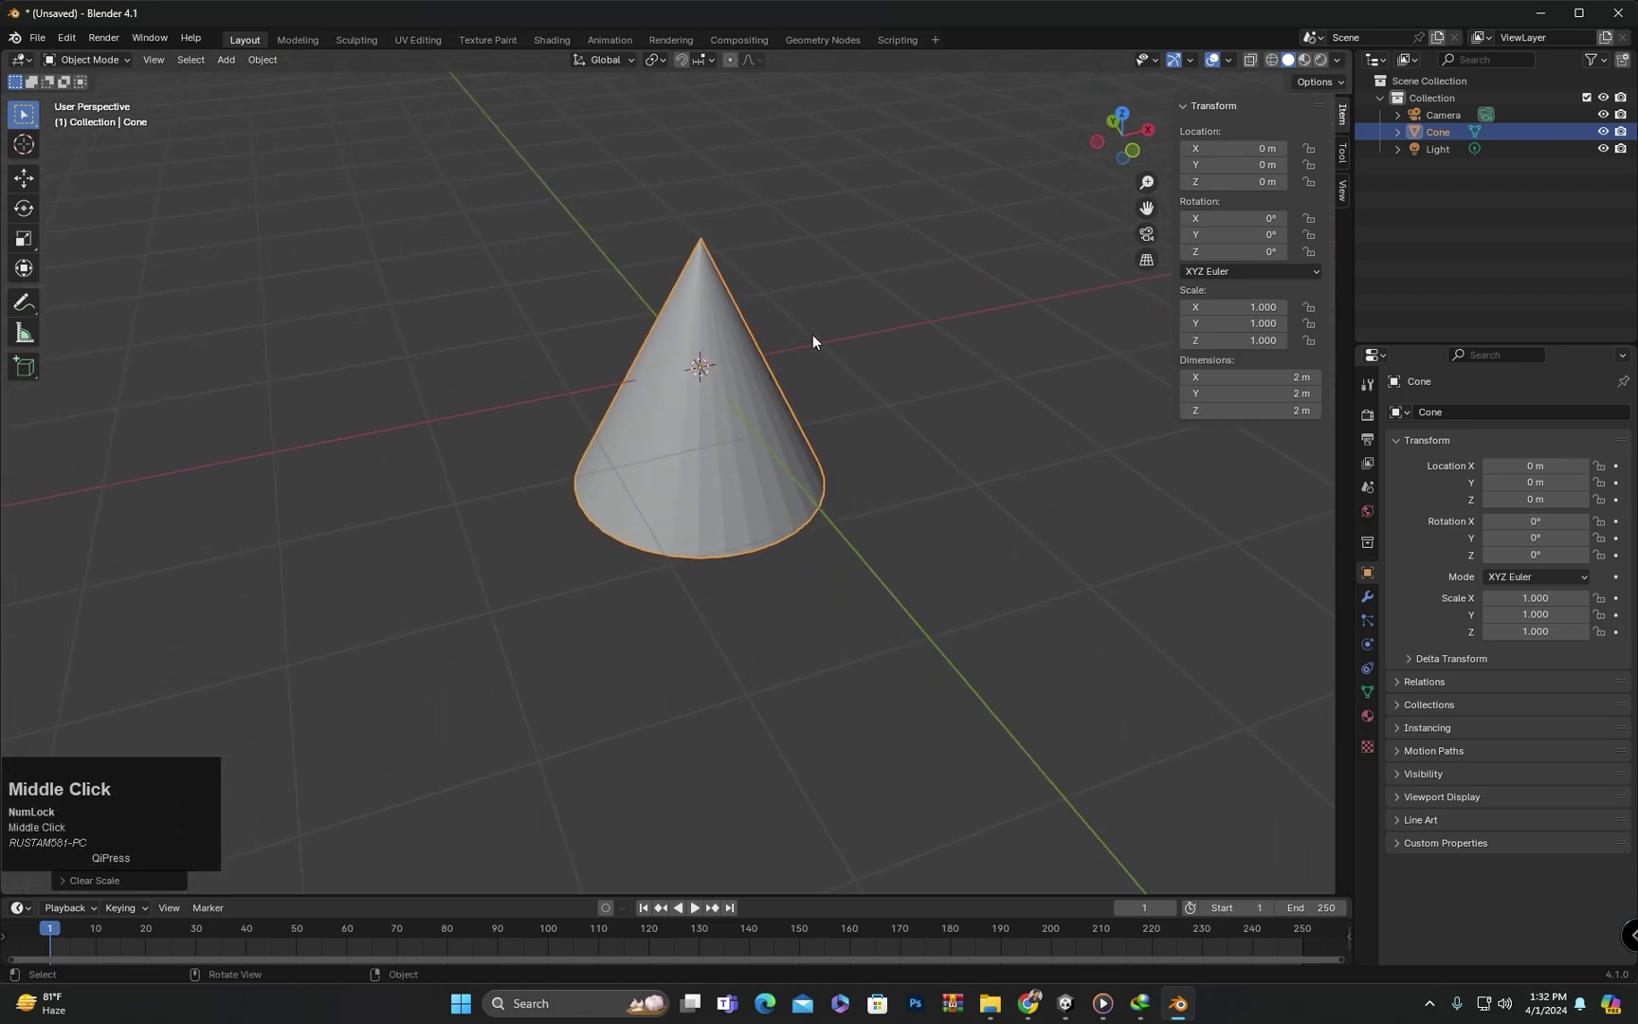
- Deselect the Cone by clicking empty space and orbit around it at the origin
left_click(819, 341)
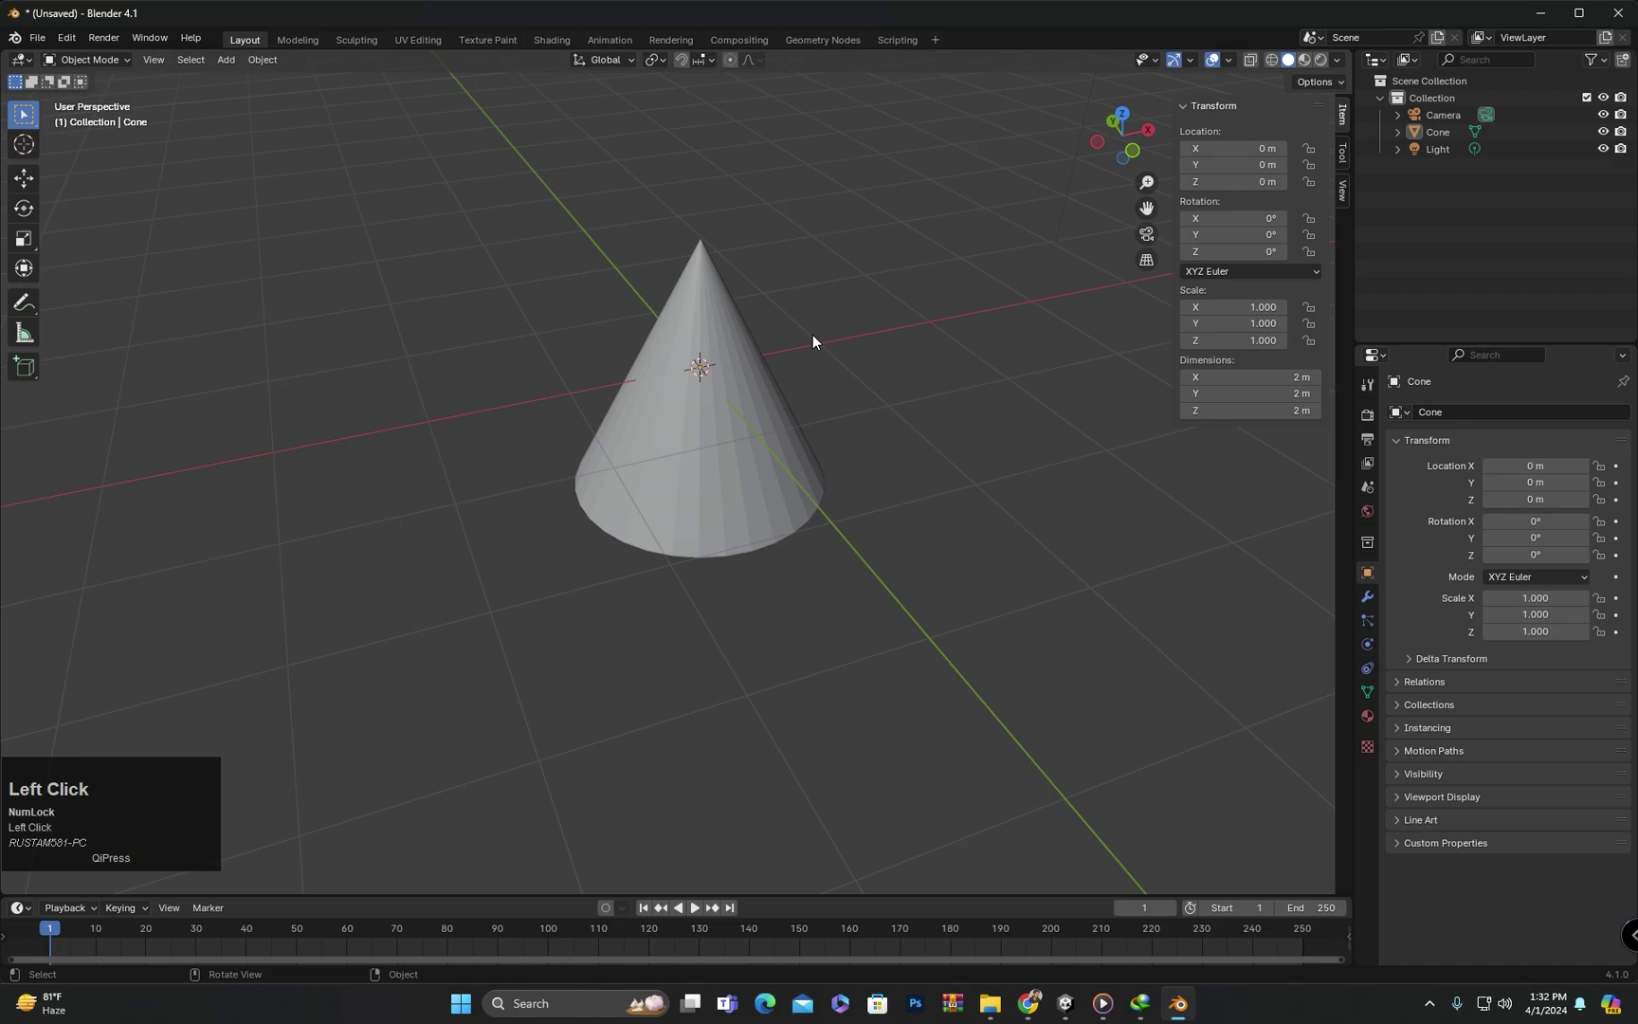
middle_click(810, 354)
middle_click(823, 357)
middle_click(894, 354)
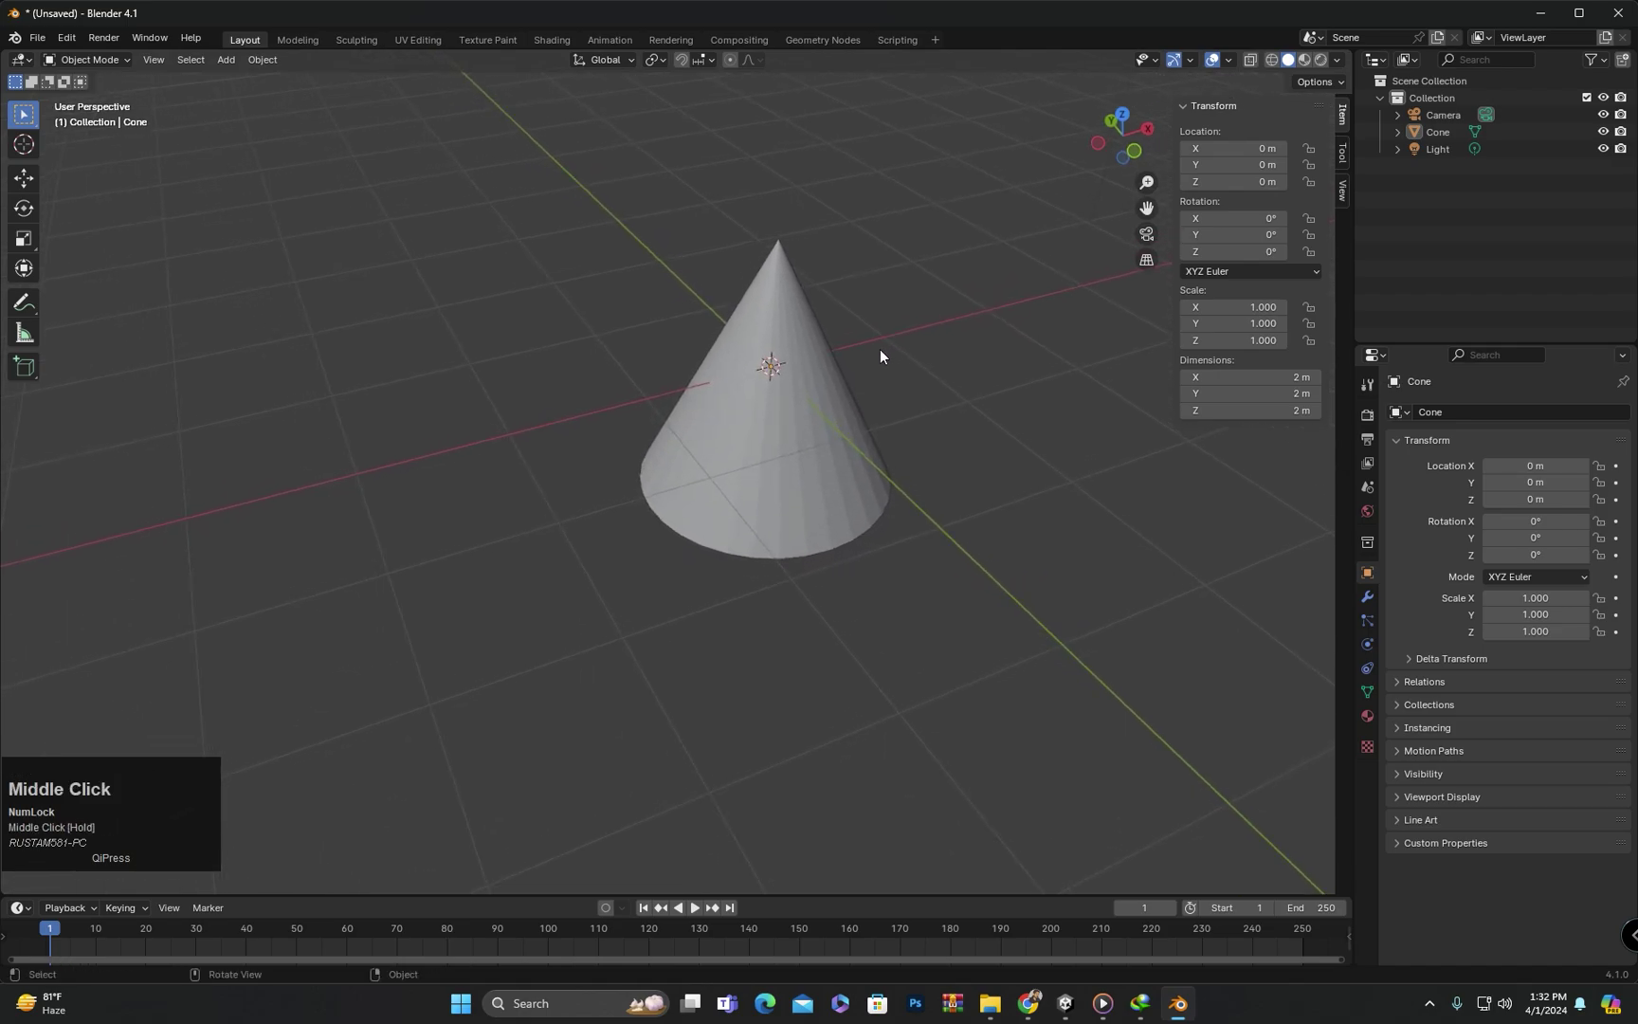